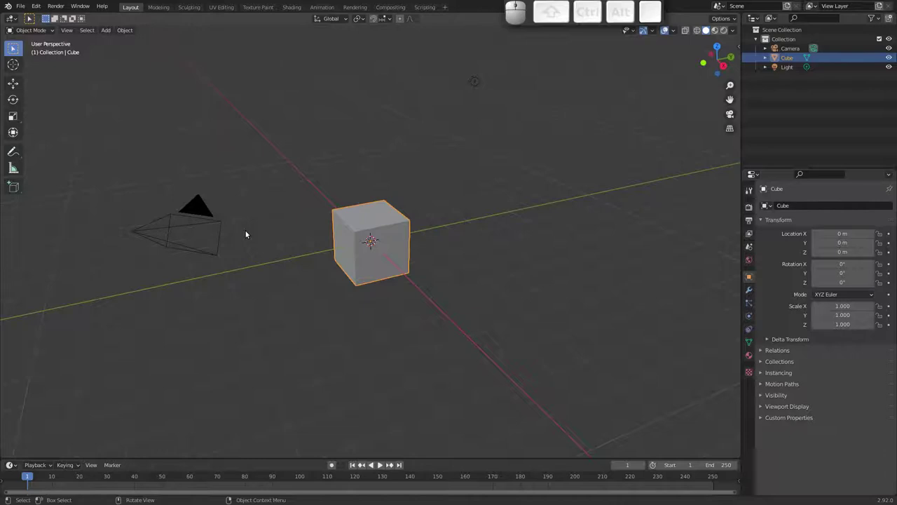
Step: Reopen Personagem.blend from recent files and play the shirt wind simulation once
{"action": "left_click", "coordinate": [20, 12]}
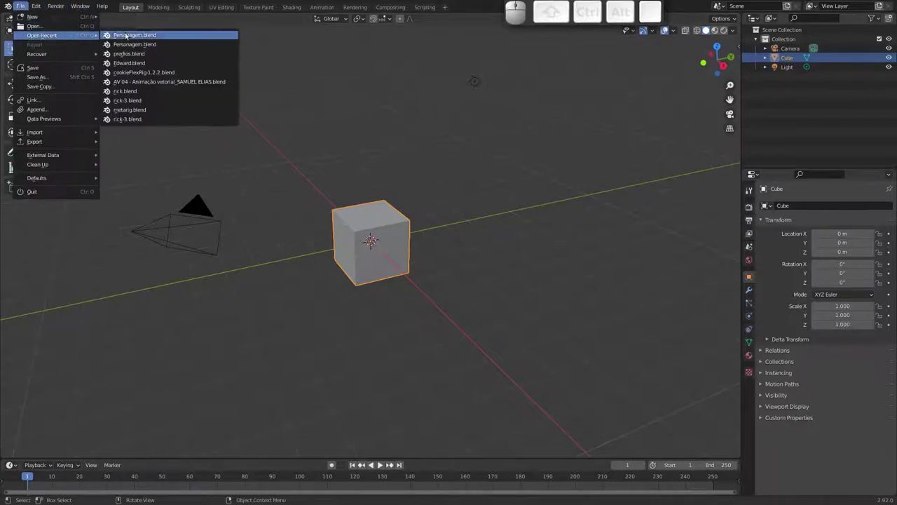
{"action": "left_click", "coordinate": [134, 38]}
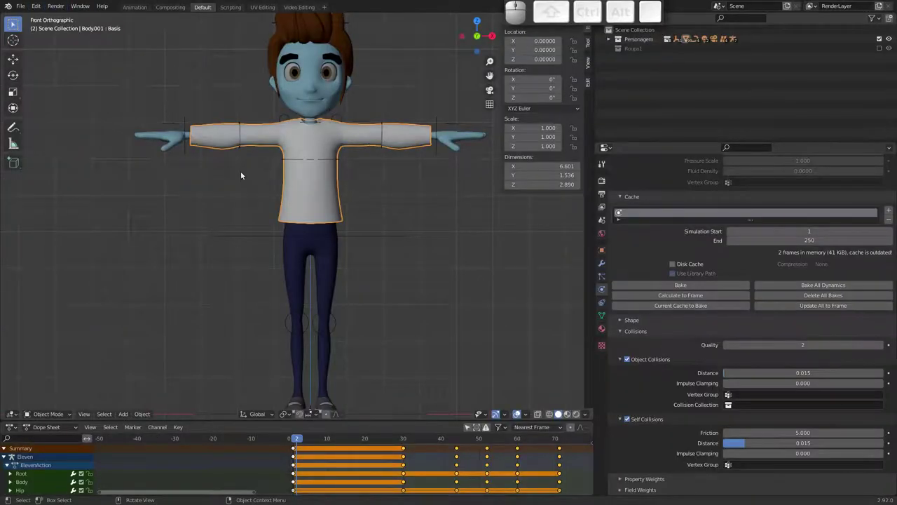
{"action": "key", "text": "space"}
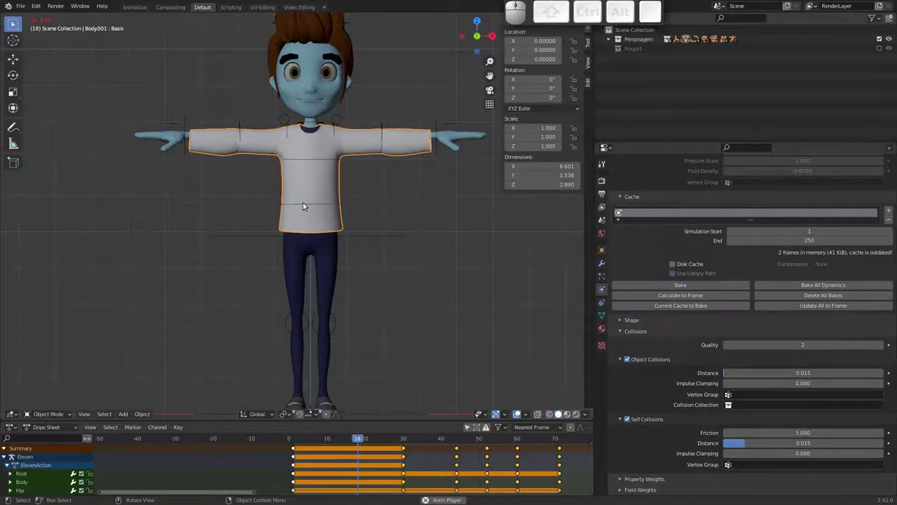
{"action": "middle_click", "coordinate": [359, 192]}
{"action": "key", "text": "Escape"}
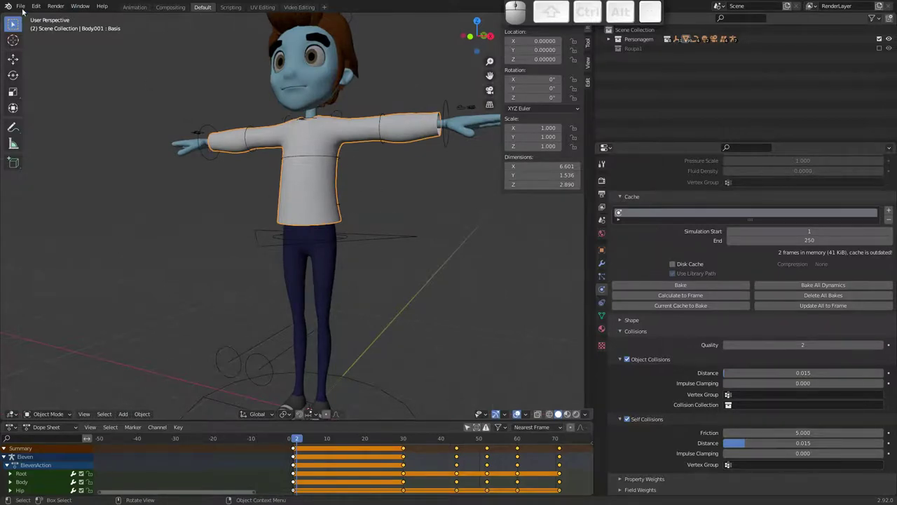
Step: Start a new General scene and bring up the welcome splash
{"action": "left_click", "coordinate": [27, 6]}
{"action": "left_click", "coordinate": [119, 18]}
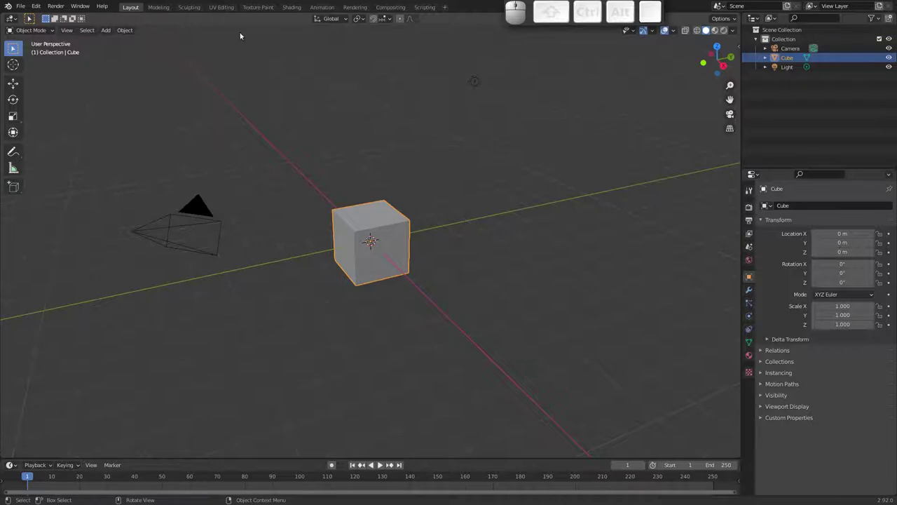
{"action": "left_click", "coordinate": [12, 9]}
{"action": "left_click", "coordinate": [24, 20]}
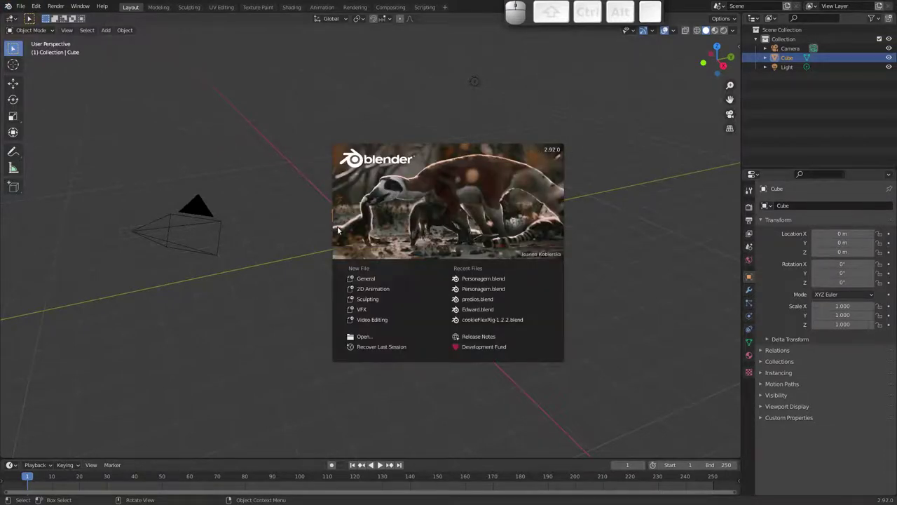
Step: Dismiss the splash and delete the default cube, leaving only camera and light
{"action": "left_click", "coordinate": [335, 233]}
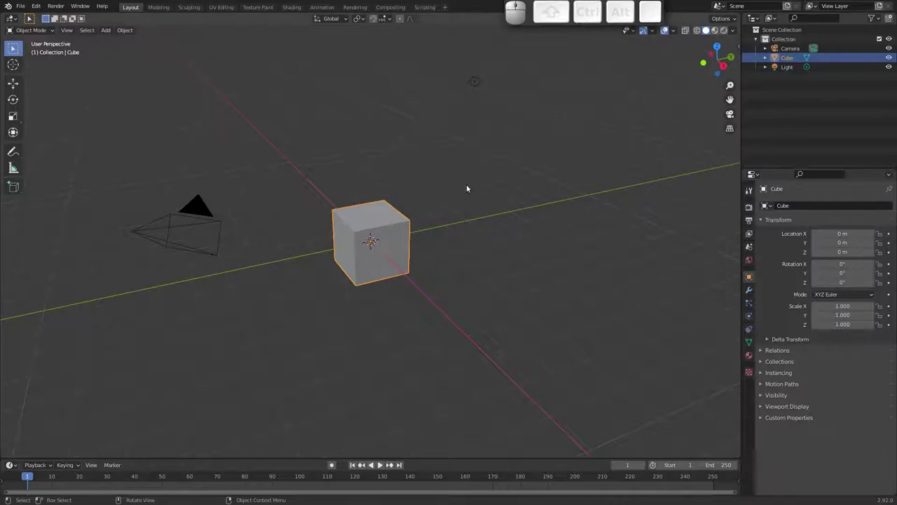
{"action": "left_click_drag", "start_coordinate": [343, 242], "coordinate": [371, 235]}
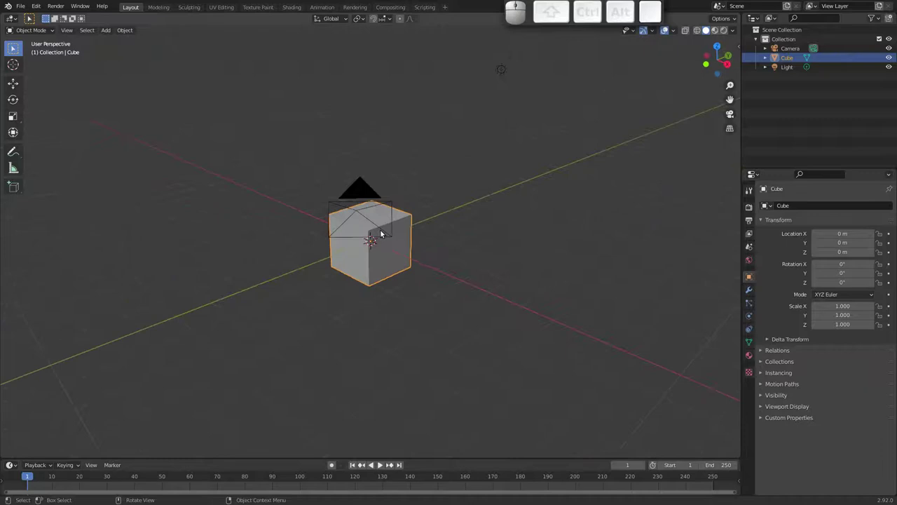
{"action": "middle_click", "coordinate": [368, 223]}
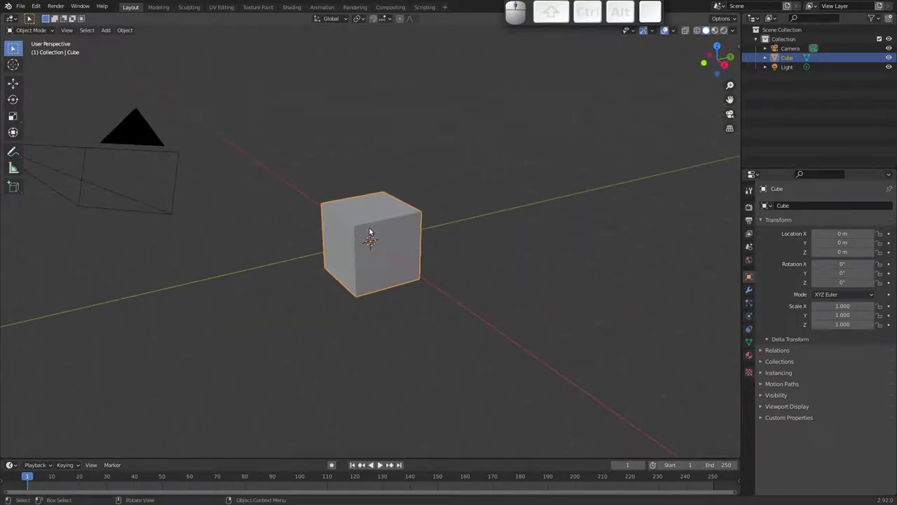
{"action": "key", "text": "x"}
{"action": "left_click", "coordinate": [368, 236]}
{"action": "middle_click", "coordinate": [340, 203]}
{"action": "left_click_drag", "start_coordinate": [392, 267], "coordinate": [398, 261]}
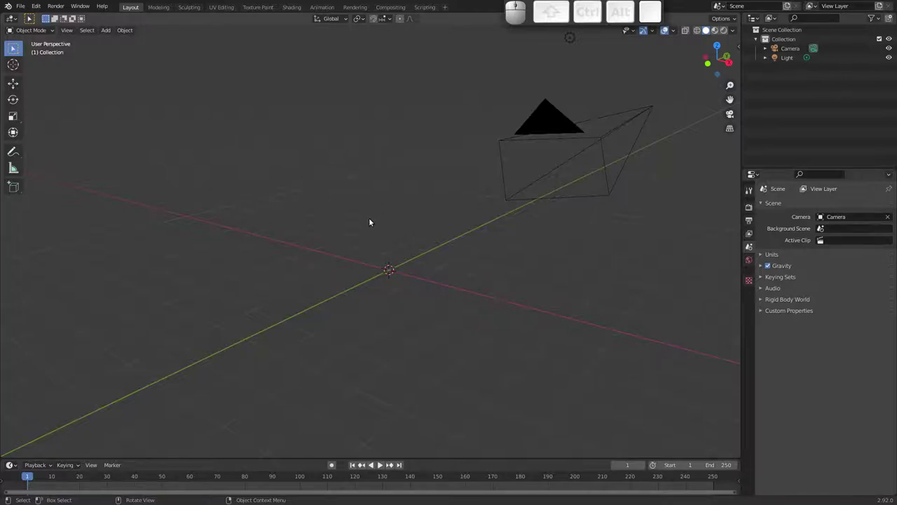
Step: Add a thin cylinder rod of radius 0.01 m via Shift+A > Mesh > Cylinder
{"action": "middle_click", "coordinate": [358, 229]}
{"action": "middle_click", "coordinate": [339, 241]}
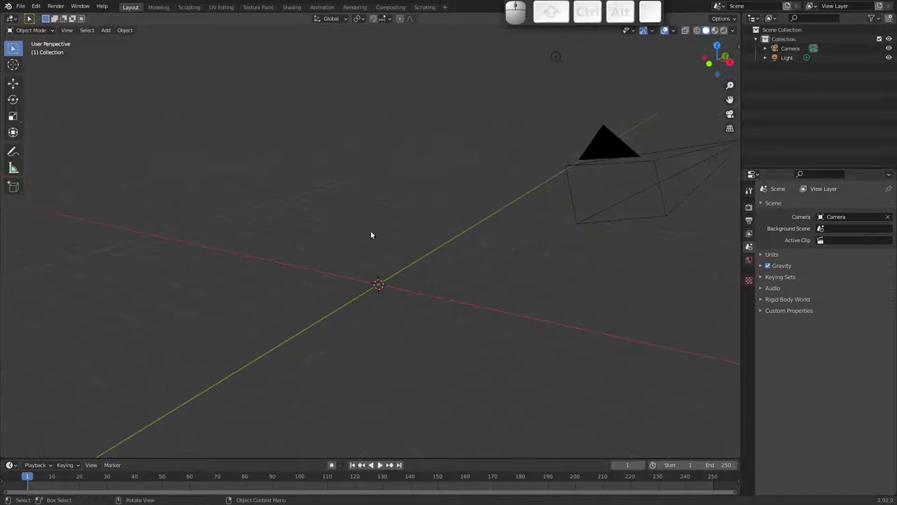
{"action": "key", "text": "shift+a"}
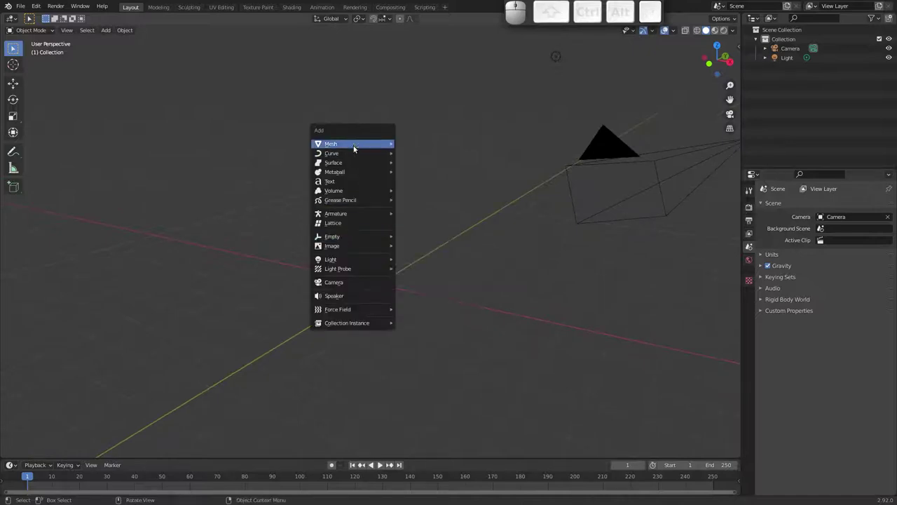
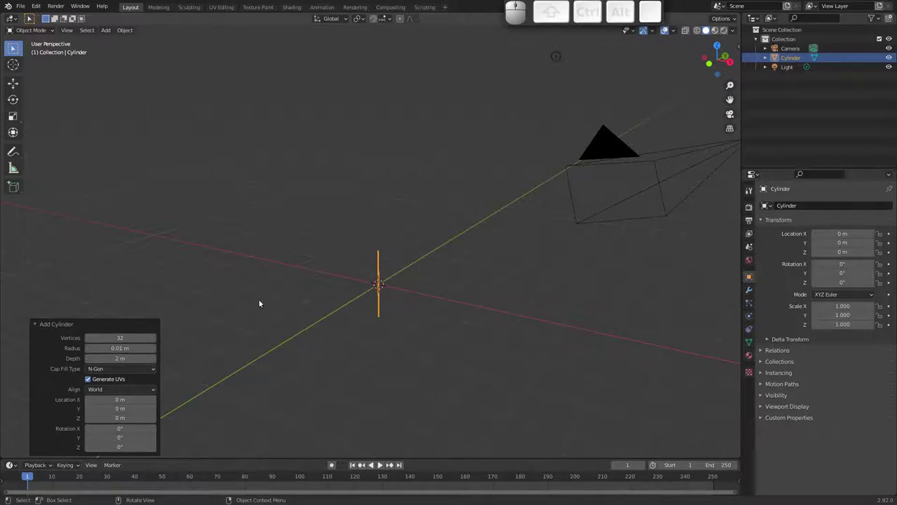
{"action": "middle_click", "coordinate": [408, 288]}
{"action": "left_click_drag", "start_coordinate": [379, 277], "coordinate": [352, 222]}
{"action": "middle_click", "coordinate": [318, 196]}
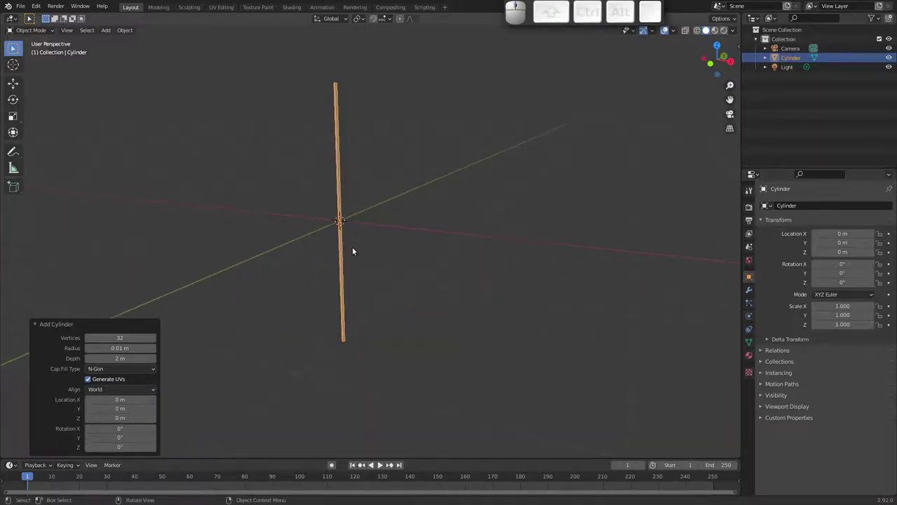
Step: Move the rod up 1 m along Z so it stands on the origin; cancel a trial rotation
{"action": "key", "text": "g"}
{"action": "key", "text": "z"}
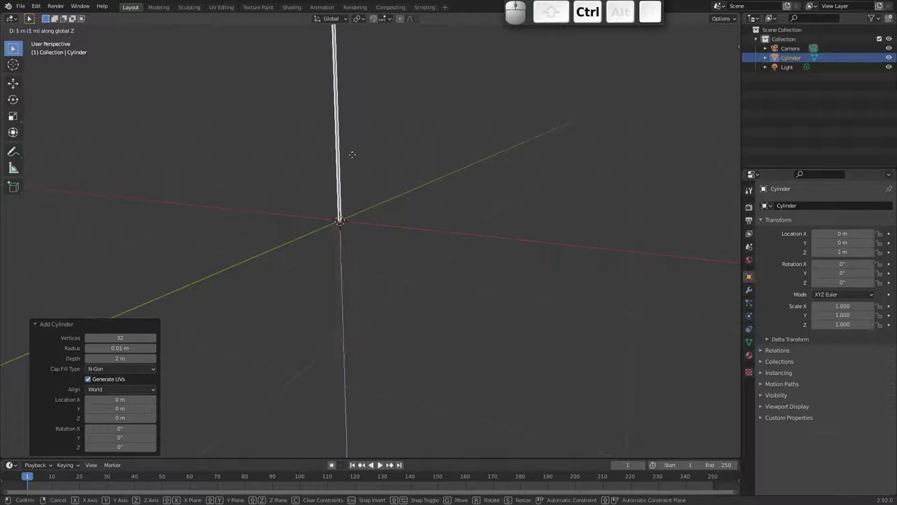
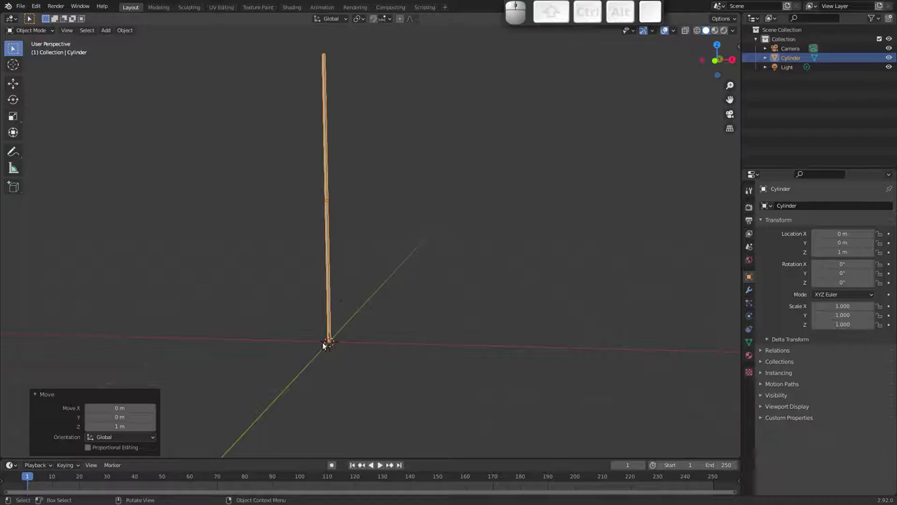
{"action": "key", "text": "r"}
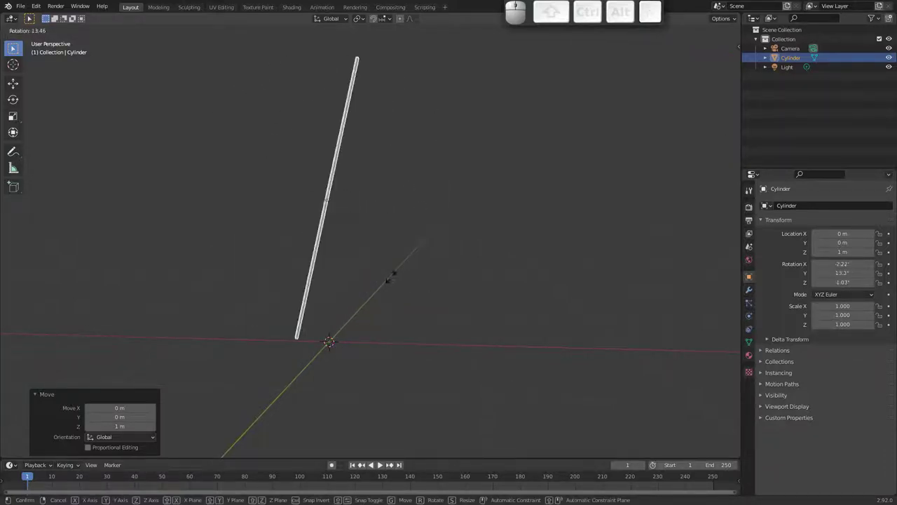
{"action": "key", "text": "Escape"}
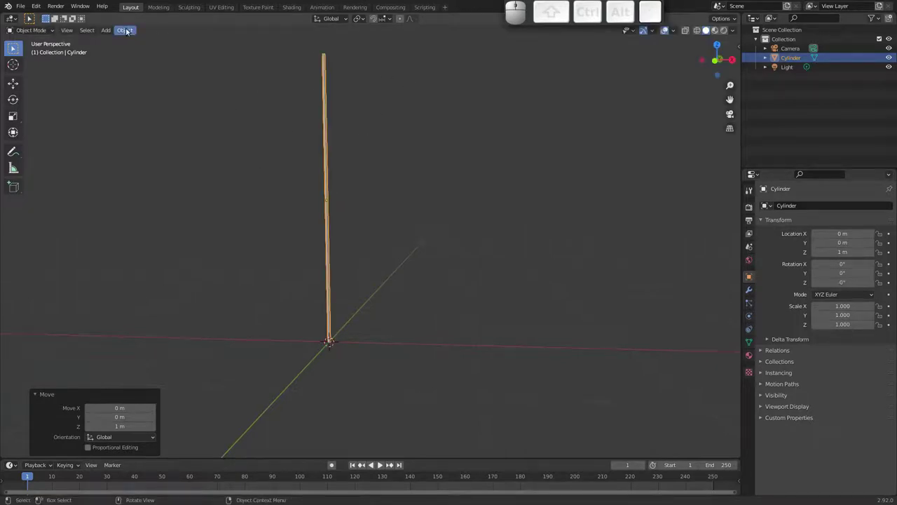
Step: Set the rod's origin to the 3D cursor at its base, cancel a trial rotation, and start saving with Ctrl+S
{"action": "left_click", "coordinate": [130, 31]}
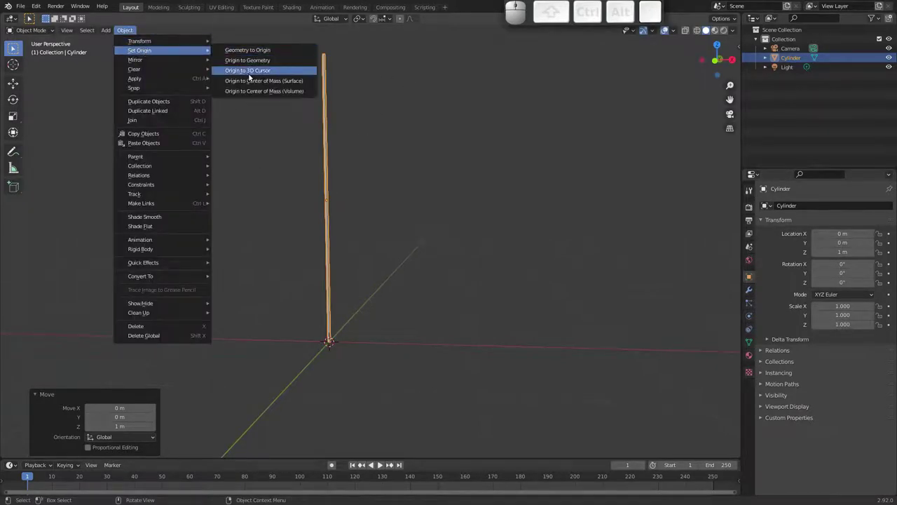
{"action": "left_click", "coordinate": [252, 74]}
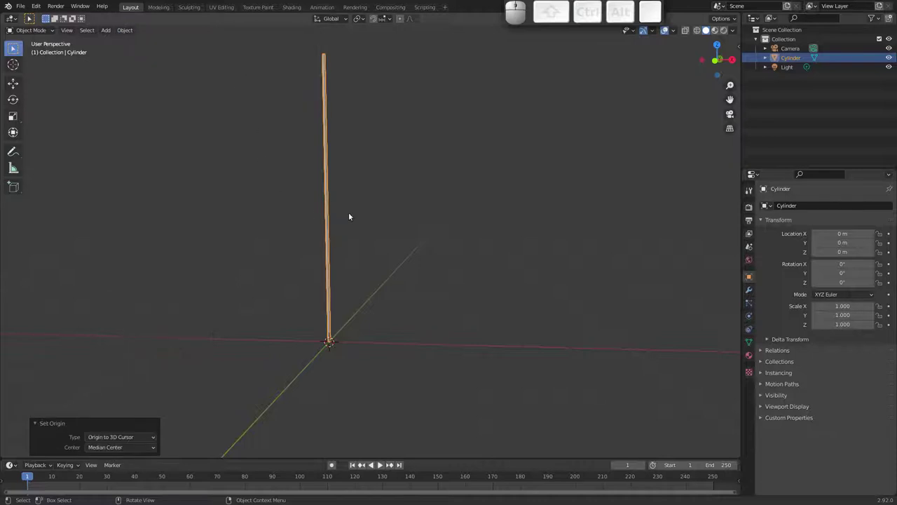
{"action": "middle_click", "coordinate": [330, 203]}
{"action": "key", "text": "r"}
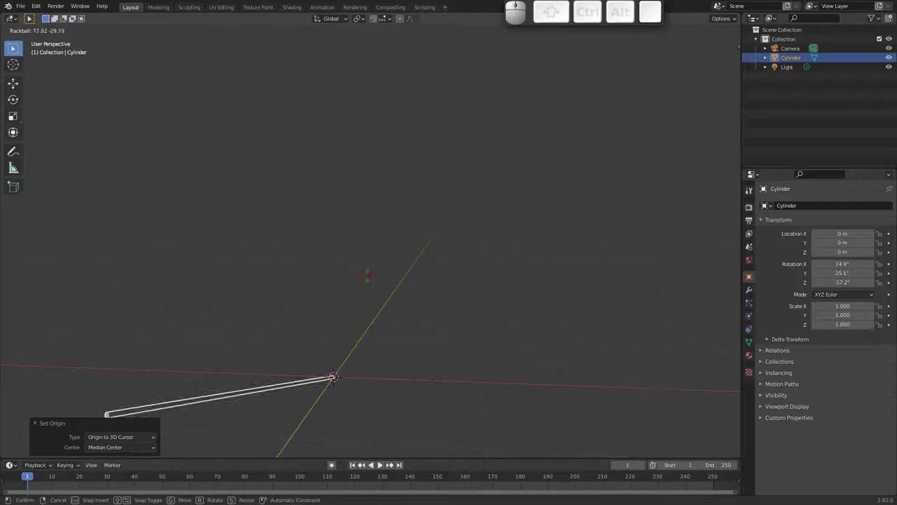
{"action": "key", "text": "Escape"}
{"action": "middle_click", "coordinate": [352, 228]}
{"action": "key", "text": "ctrl+s"}
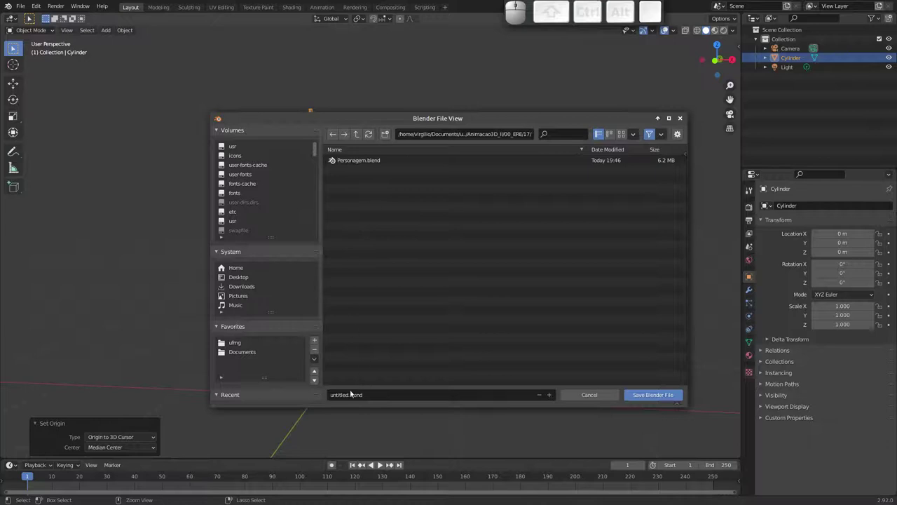
Step: Save the scene as bandeira.blend
{"action": "left_click", "coordinate": [381, 463]}
{"action": "key", "text": "b"}
{"action": "key", "text": "a"}
{"action": "key", "text": "n"}
{"action": "key", "text": "d"}
{"action": "key", "text": "e"}
{"action": "key", "text": "i"}
{"action": "key", "text": "r"}
{"action": "key", "text": "a"}
{"action": "key", "text": "Return"}
{"action": "left_click", "coordinate": [652, 397]}
{"action": "middle_click", "coordinate": [382, 185]}
{"action": "middle_click", "coordinate": [347, 170]}
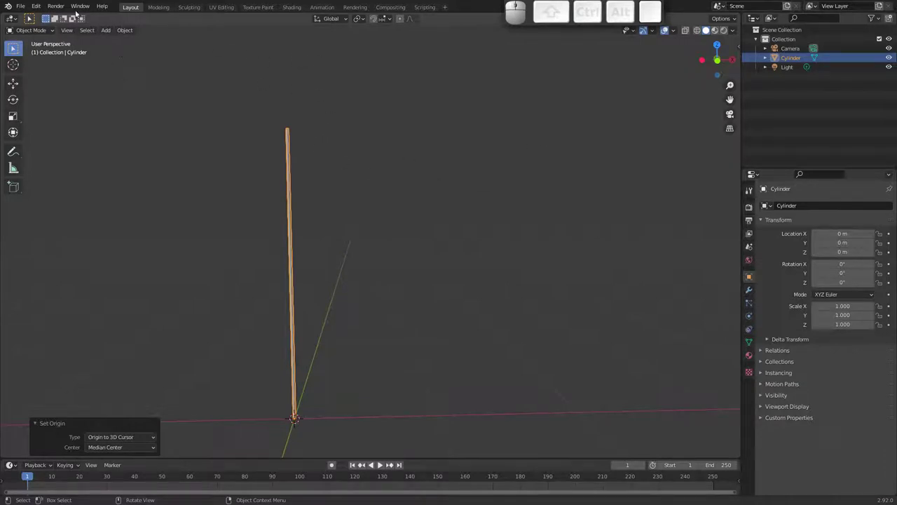
{"action": "left_click", "coordinate": [34, 10]}
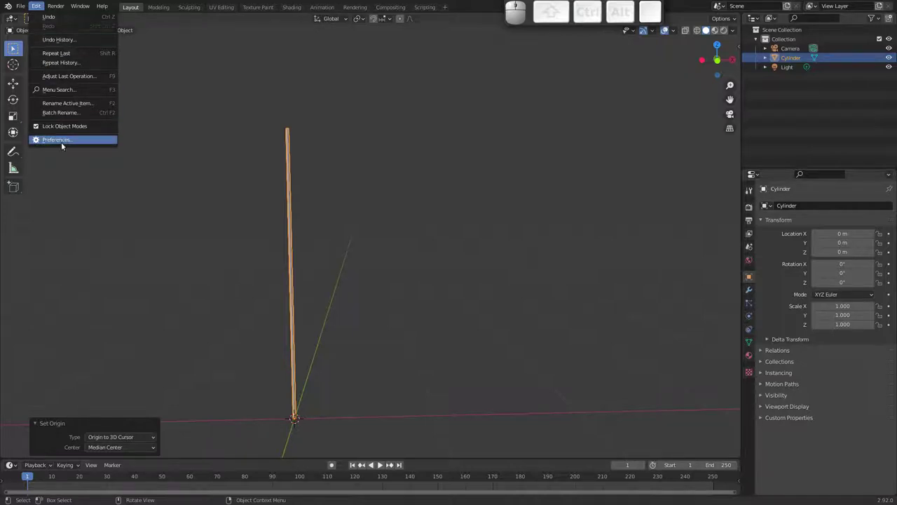
Step: In Preferences > Add-ons, search for 'images' to find the image-import add-on
{"action": "left_click", "coordinate": [65, 141]}
{"action": "left_click", "coordinate": [260, 51]}
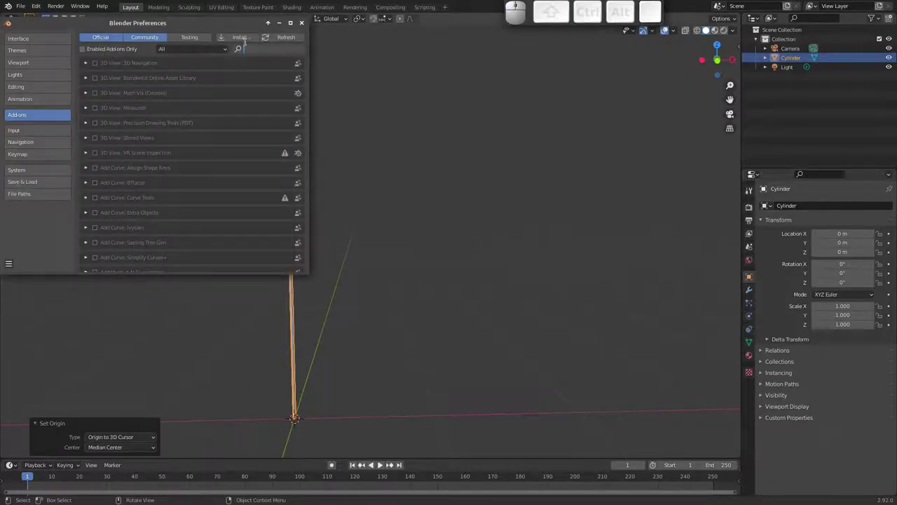
{"action": "key", "text": "i"}
{"action": "key", "text": "m"}
{"action": "key", "text": "a"}
{"action": "key", "text": "g"}
{"action": "key", "text": "e"}
{"action": "key", "text": "s"}
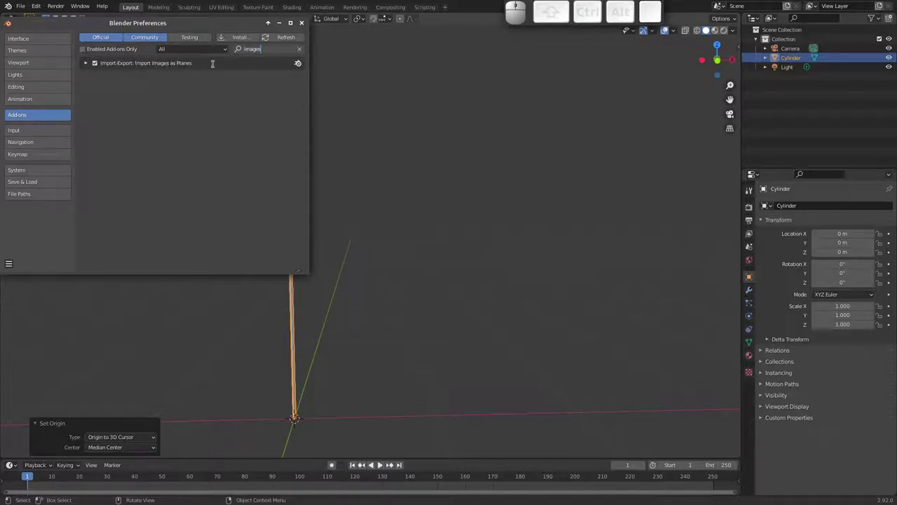
Step: Confirm Import Images as Planes is enabled, close Preferences and bring up File > Import
{"action": "left_click", "coordinate": [89, 66]}
{"action": "left_click", "coordinate": [88, 65]}
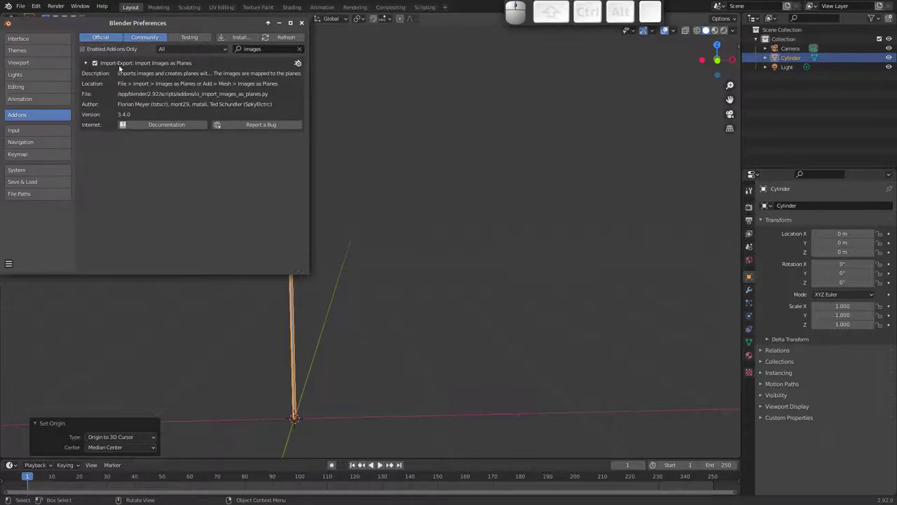
{"action": "left_click", "coordinate": [84, 63]}
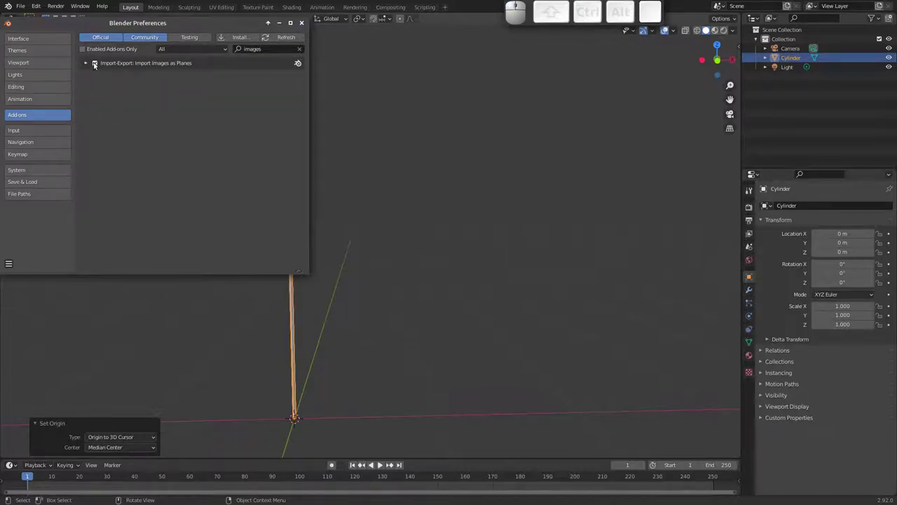
{"action": "left_click", "coordinate": [303, 28]}
{"action": "left_click", "coordinate": [24, 8]}
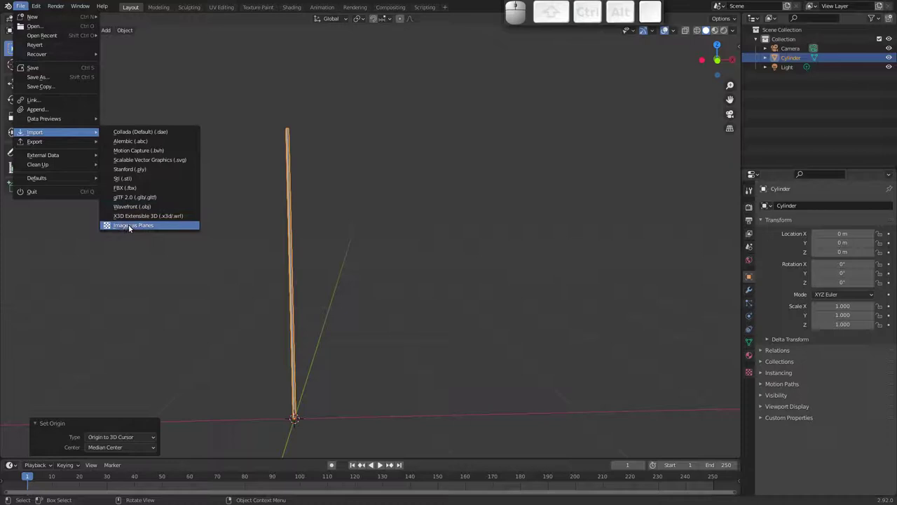
Step: Import Banner_Quila_Suyu.png from the Desktop as an image plane
{"action": "left_click", "coordinate": [136, 229]}
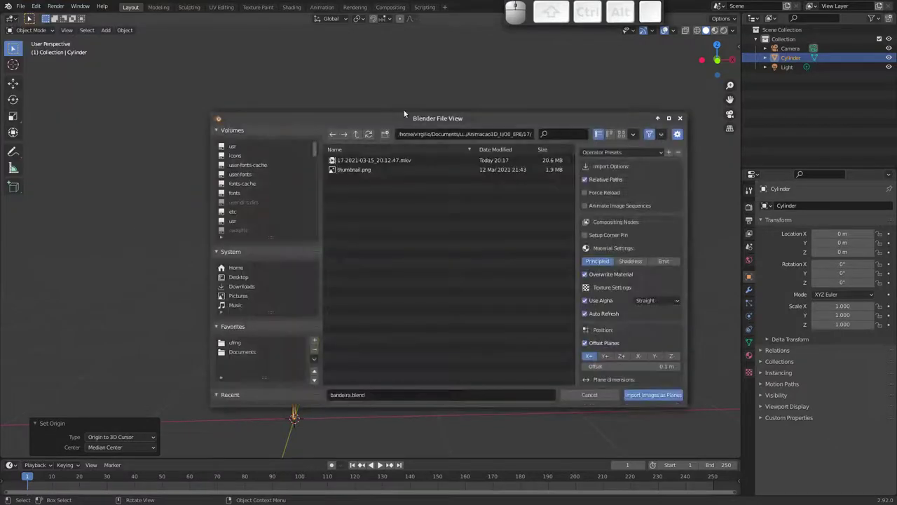
{"action": "left_click", "coordinate": [249, 277]}
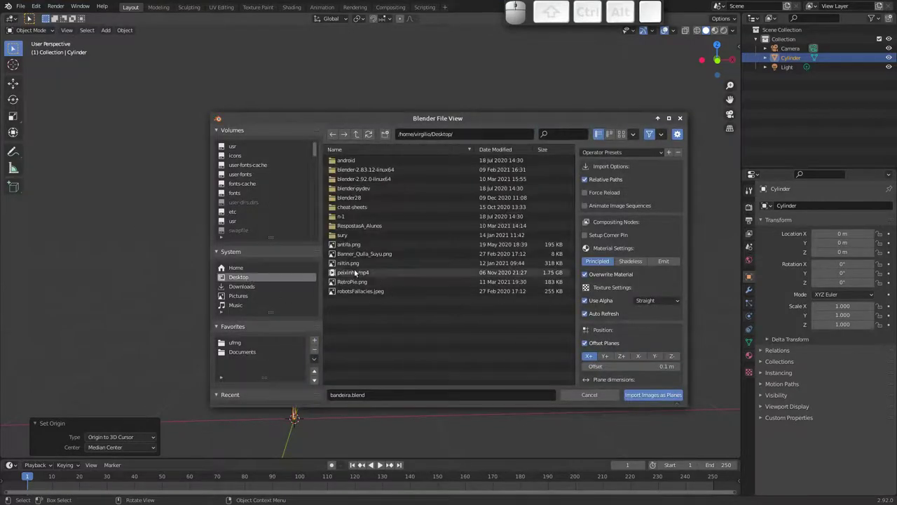
{"action": "left_click", "coordinate": [356, 257]}
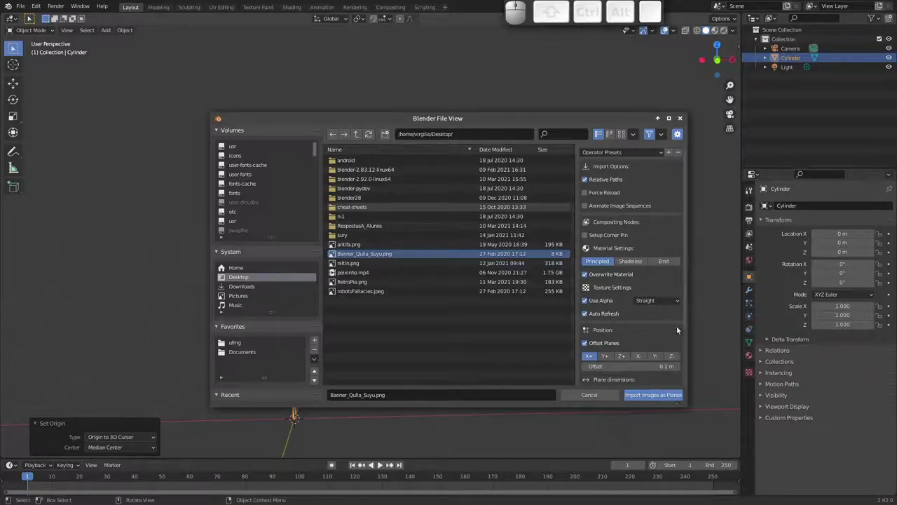
{"action": "middle_click", "coordinate": [645, 269]}
{"action": "middle_click", "coordinate": [642, 239]}
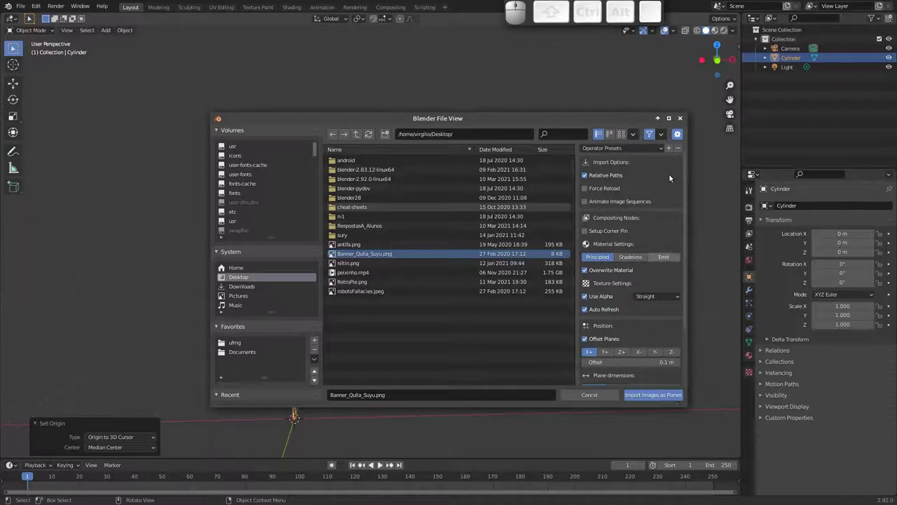
{"action": "left_click", "coordinate": [654, 400]}
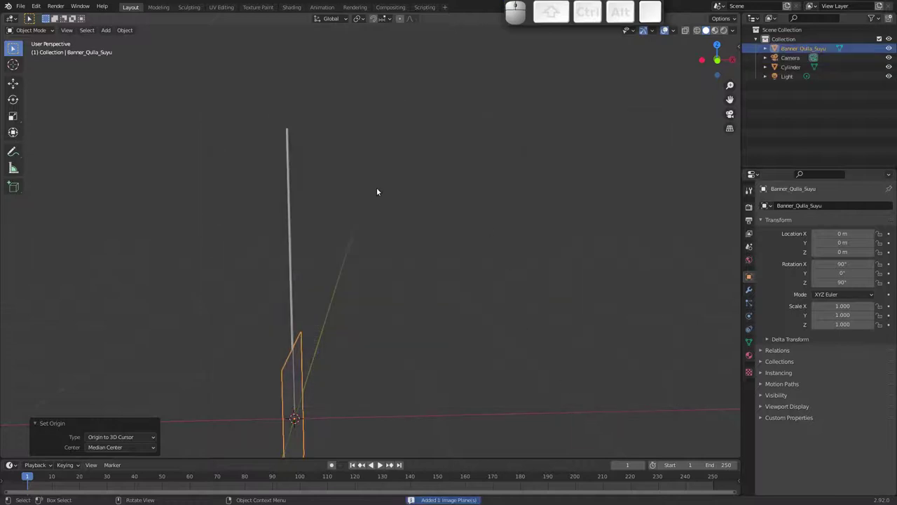
Step: Preview the banner image with material shading, return to solid, and select the plane
{"action": "middle_click", "coordinate": [380, 288]}
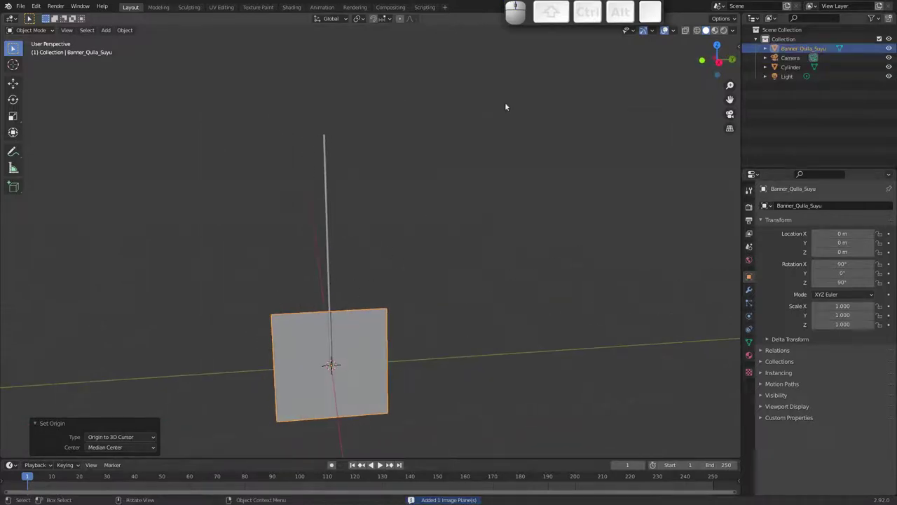
{"action": "left_click", "coordinate": [718, 31]}
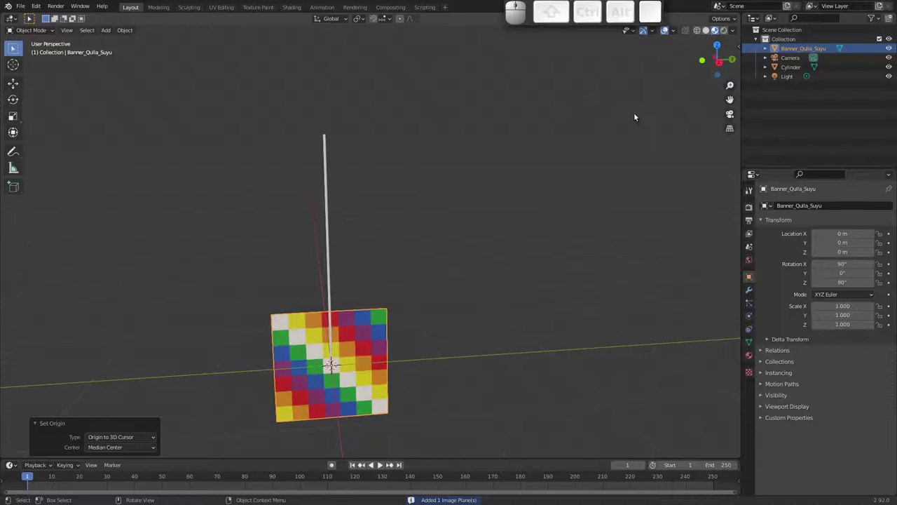
{"action": "middle_click", "coordinate": [373, 252]}
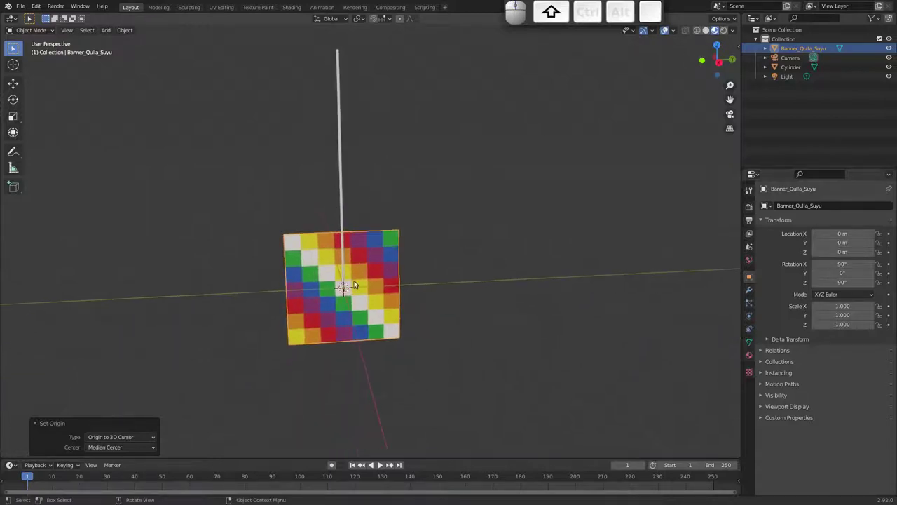
{"action": "left_click", "coordinate": [708, 31]}
{"action": "left_click", "coordinate": [718, 61]}
Step: Move the banner plane up 1.5 m so its edge meets the top of the rod, viewed from the side
{"action": "key", "text": "g"}
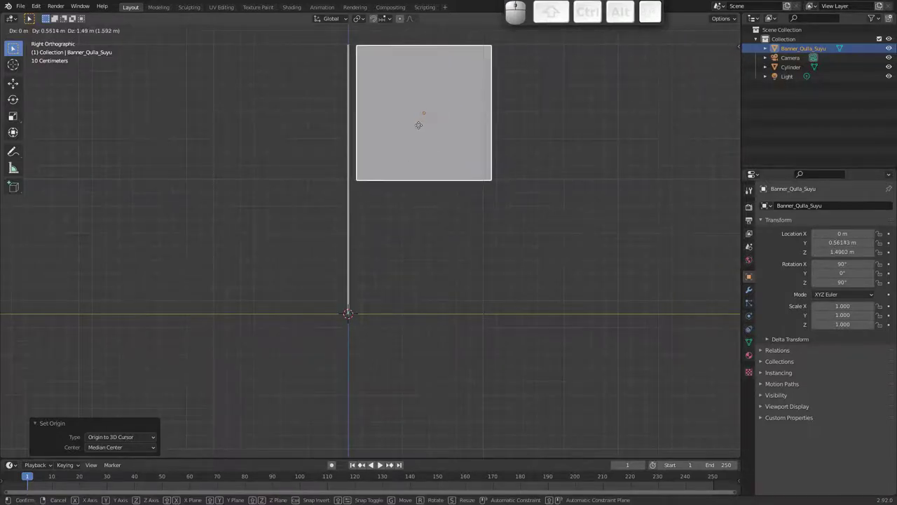
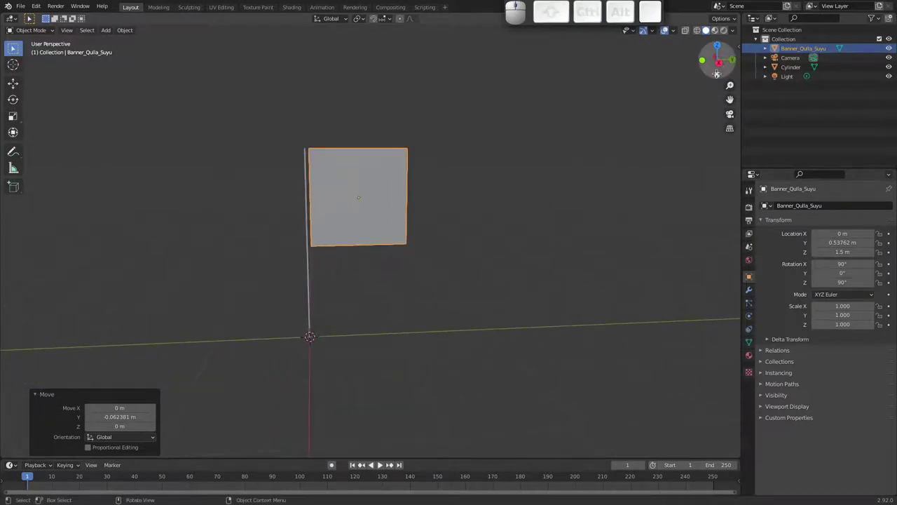
{"action": "left_click", "coordinate": [720, 62]}
{"action": "middle_click", "coordinate": [325, 220]}
{"action": "middle_click", "coordinate": [395, 205]}
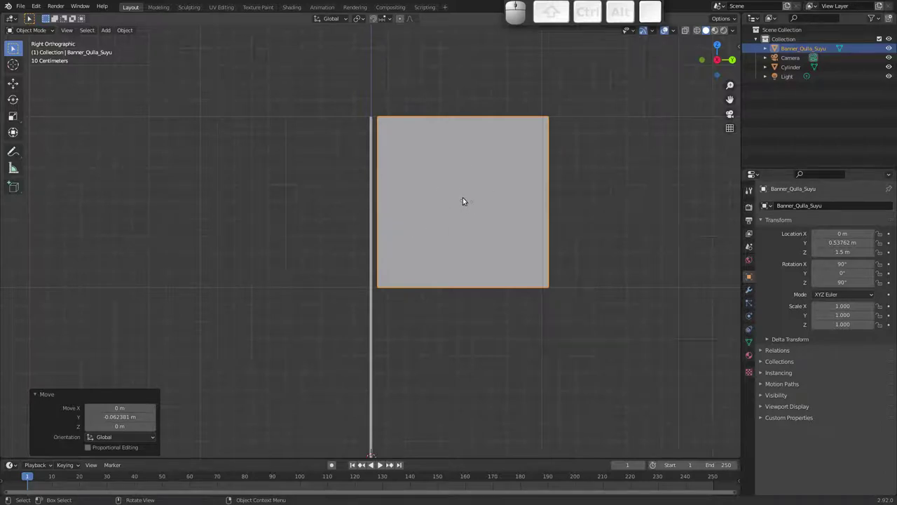
{"action": "left_click", "coordinate": [461, 210]}
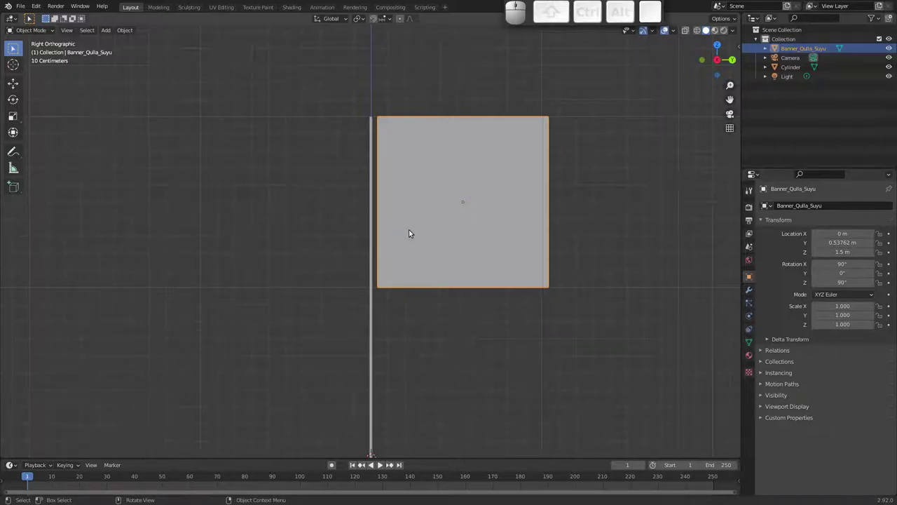
Step: Rename the banner plane Bandeira and the cylinder Mastro with F2
{"action": "key", "text": "F2"}
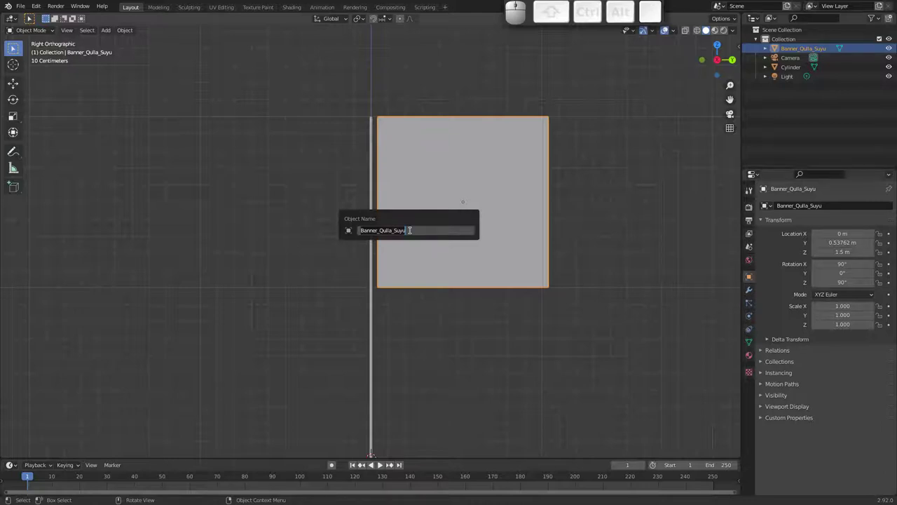
{"action": "key", "text": "Escape"}
{"action": "key", "text": "F2"}
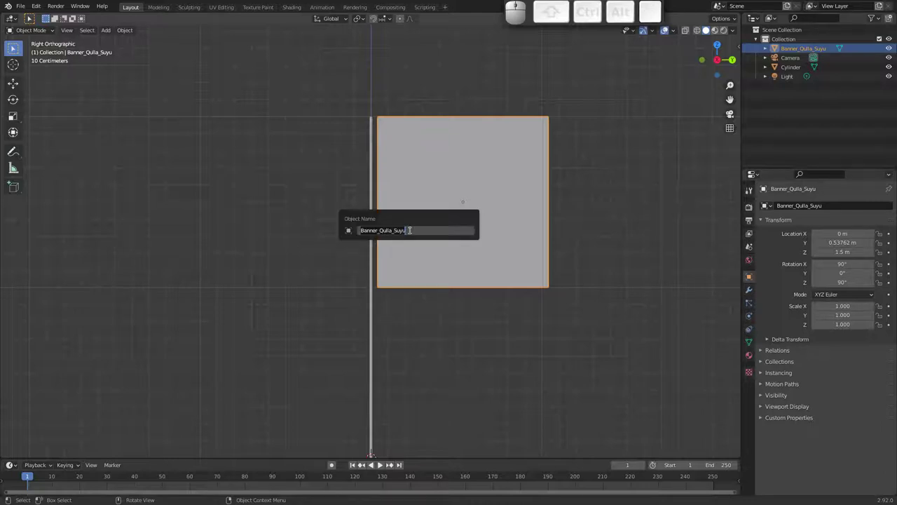
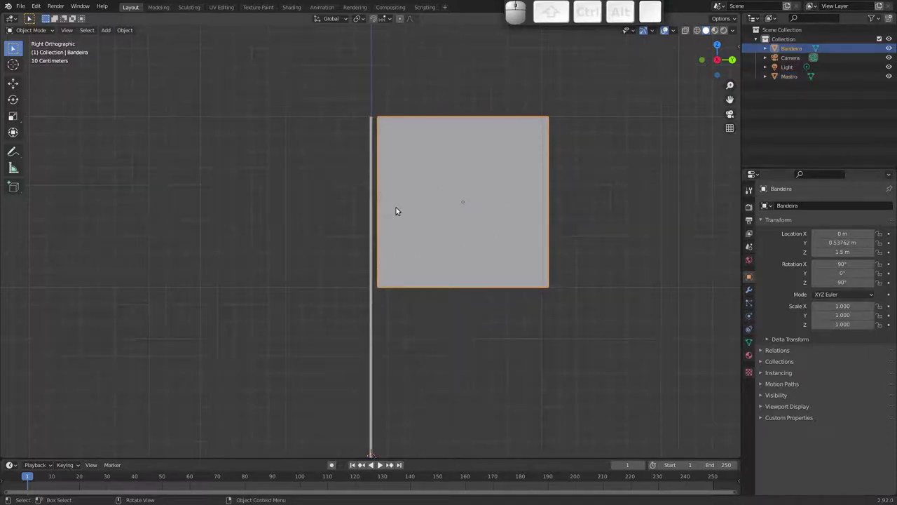
{"action": "left_click", "coordinate": [374, 196]}
Step: Parent Bandeira to Mastro with Ctrl+P > Object
{"action": "key", "text": "ctrl+p"}
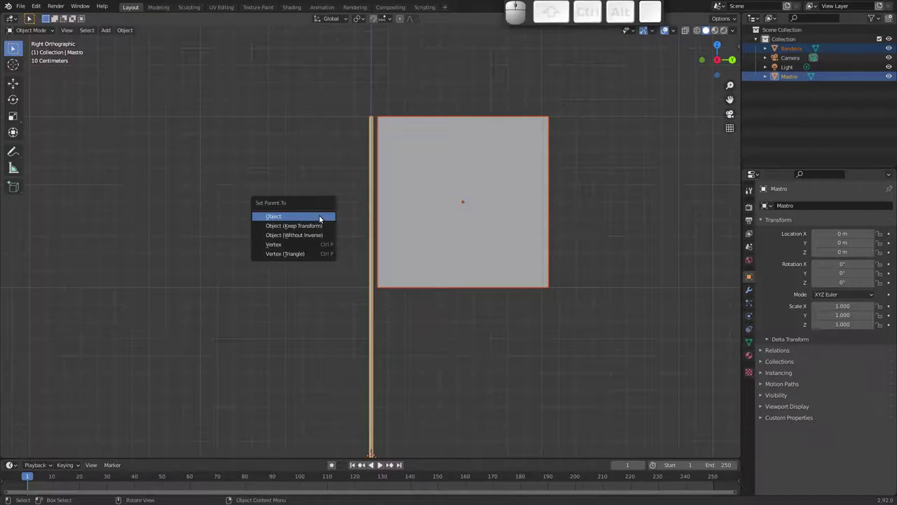
{"action": "key", "text": "Return"}
{"action": "left_click", "coordinate": [373, 339]}
Step: Test the parenting by rotating and moving the pole, cancelling each so it stays upright
{"action": "key", "text": "r"}
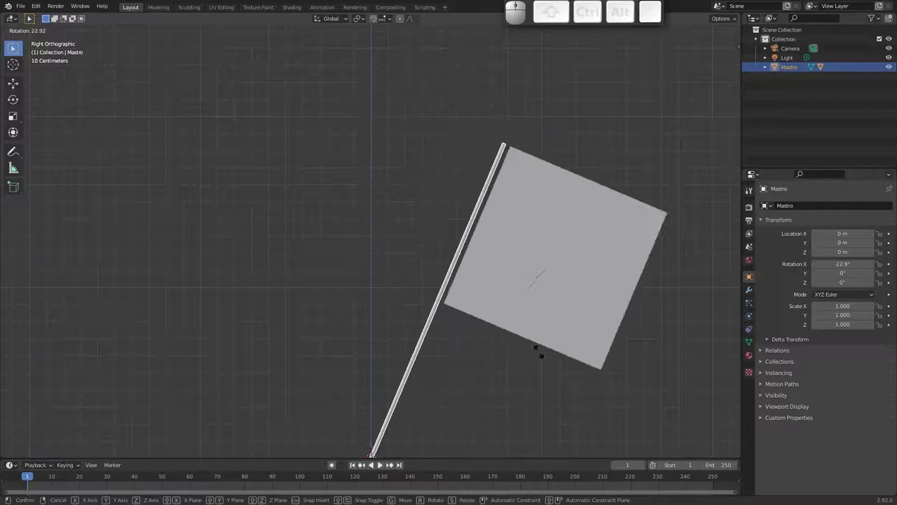
{"action": "key", "text": "Escape"}
{"action": "key", "text": "g"}
{"action": "key", "text": "Escape"}
{"action": "key", "text": "r"}
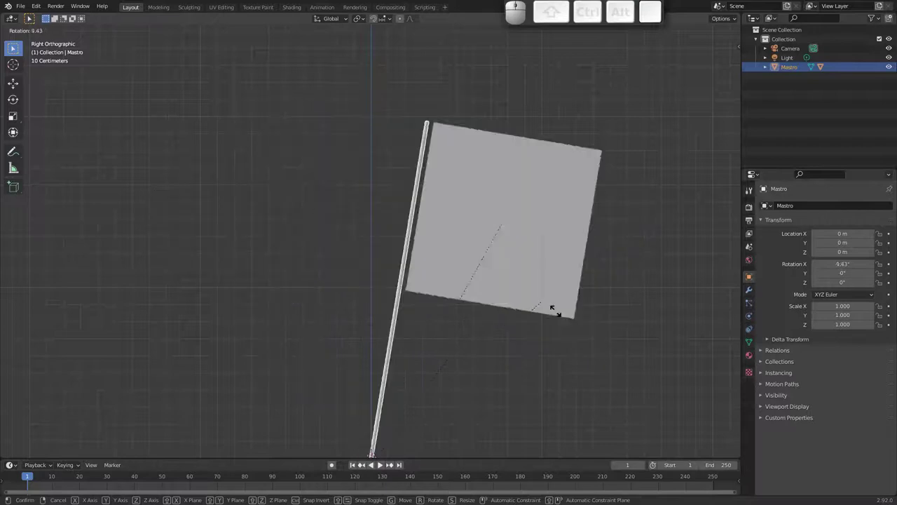
{"action": "key", "text": "Escape"}
{"action": "middle_click", "coordinate": [408, 244]}
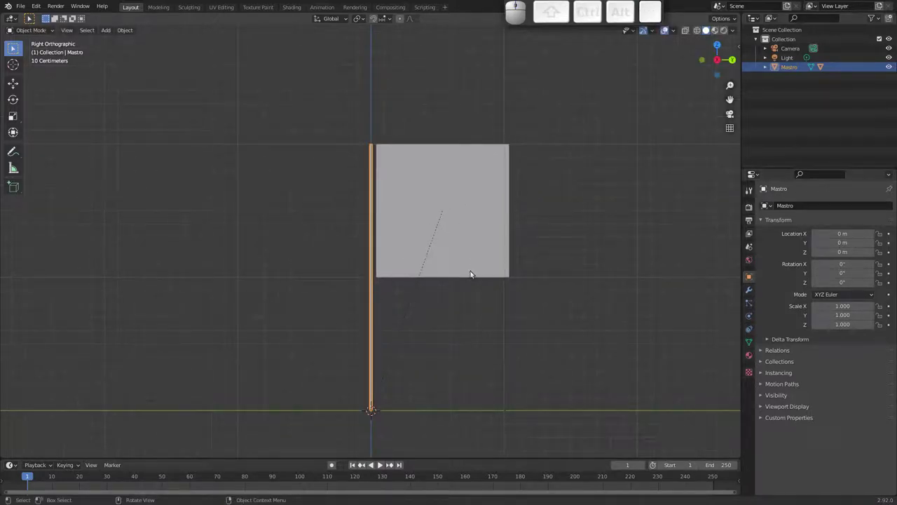
Step: Enable Cloth physics on the Bandeira flag and show its image in material preview shading
{"action": "left_click", "coordinate": [492, 268]}
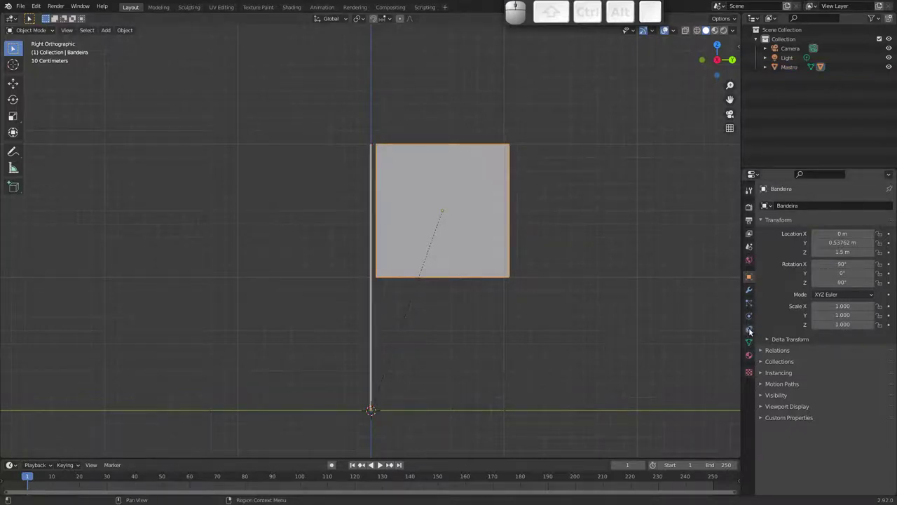
{"action": "left_click", "coordinate": [751, 315]}
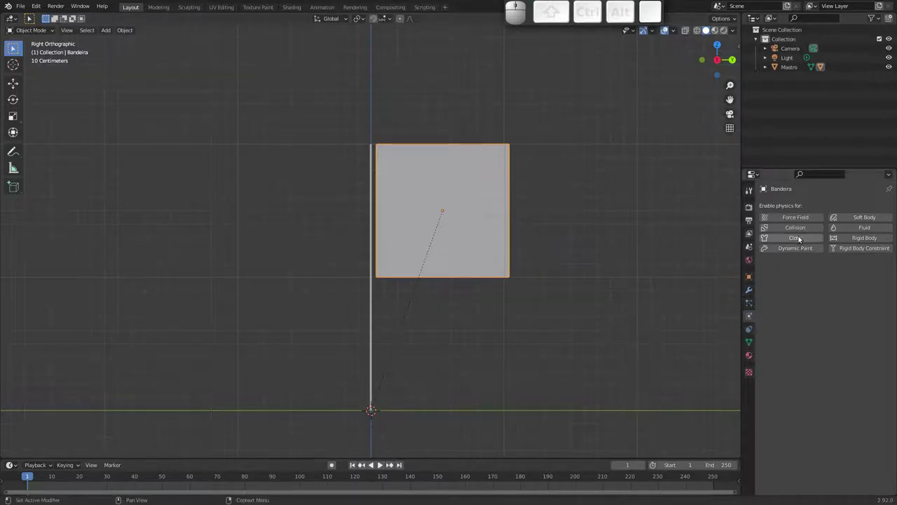
{"action": "left_click", "coordinate": [793, 239]}
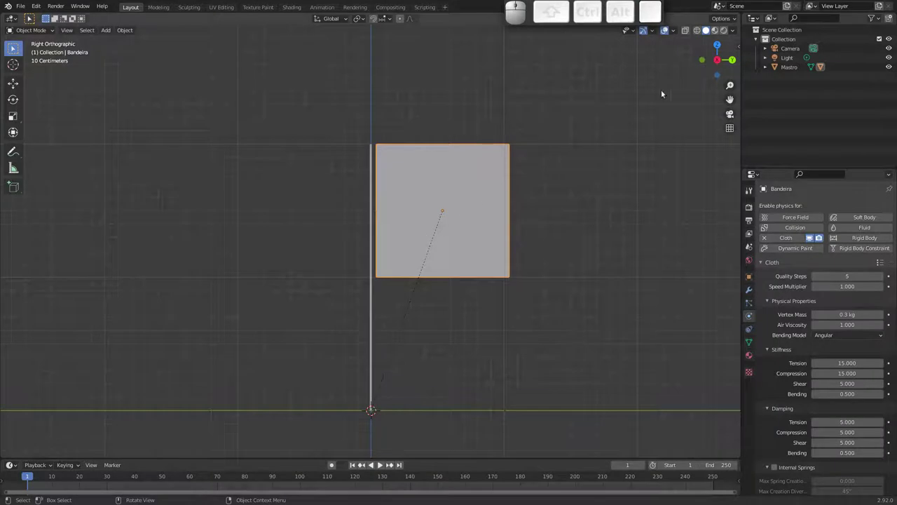
{"action": "left_click", "coordinate": [717, 32]}
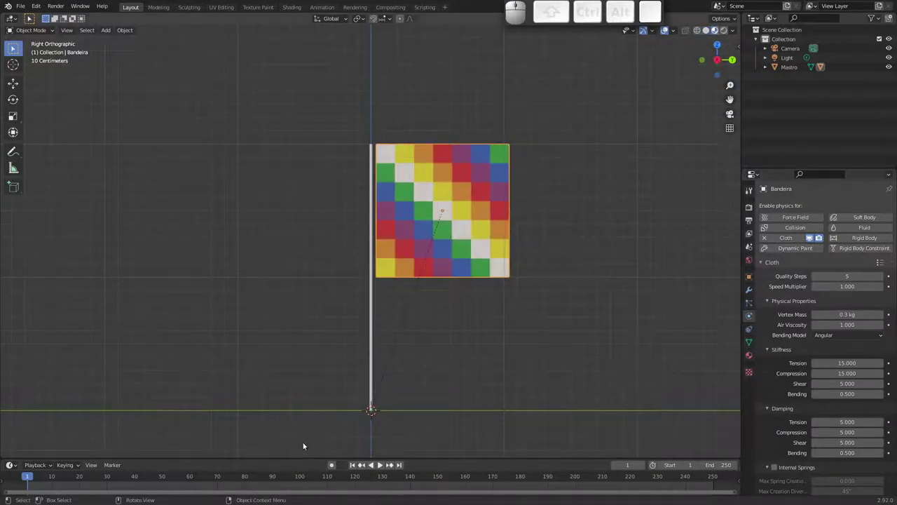
{"action": "key", "text": "space"}
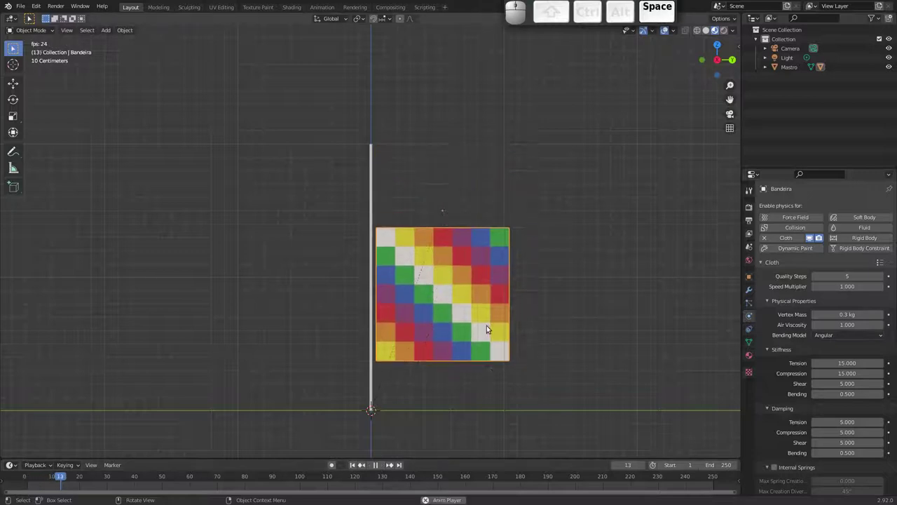
{"action": "key", "text": "Escape"}
{"action": "left_click_drag", "start_coordinate": [501, 237], "coordinate": [414, 287]}
{"action": "key", "text": "space"}
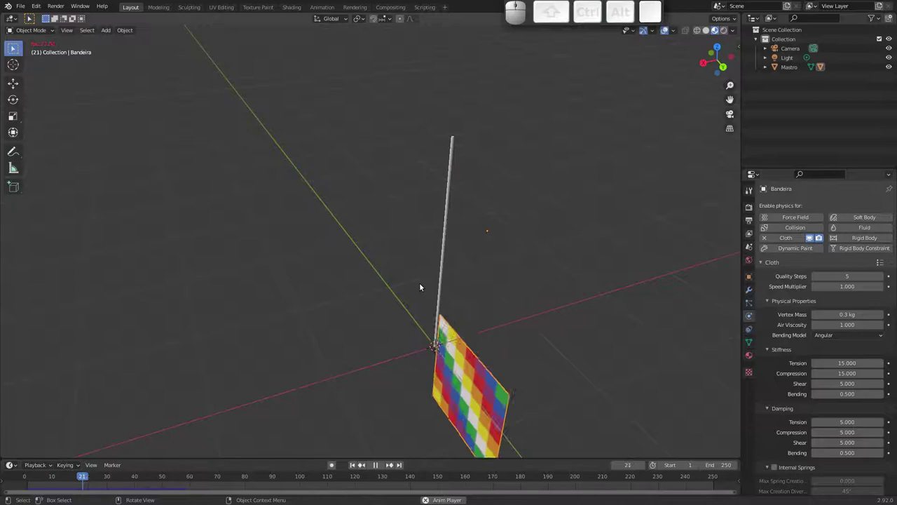
{"action": "key", "text": "Escape"}
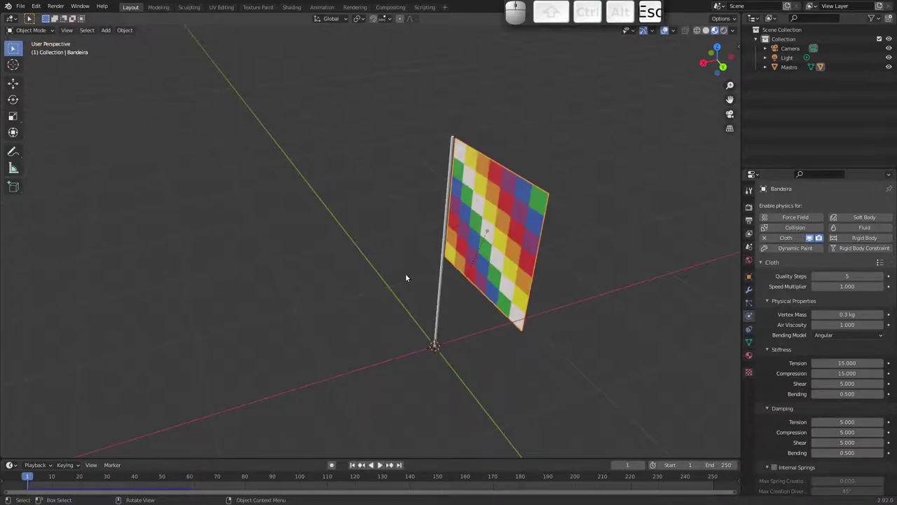
{"action": "left_click_drag", "start_coordinate": [452, 270], "coordinate": [500, 232]}
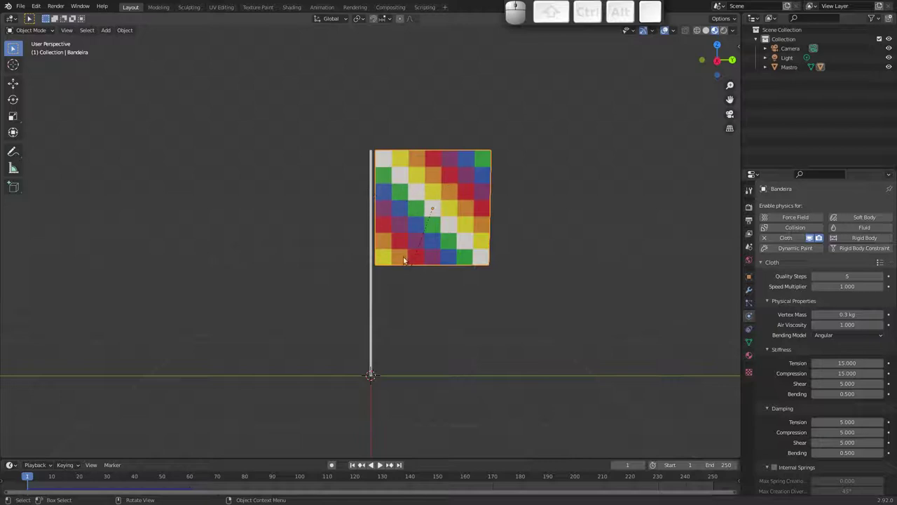
{"action": "left_click_drag", "start_coordinate": [364, 190], "coordinate": [355, 238]}
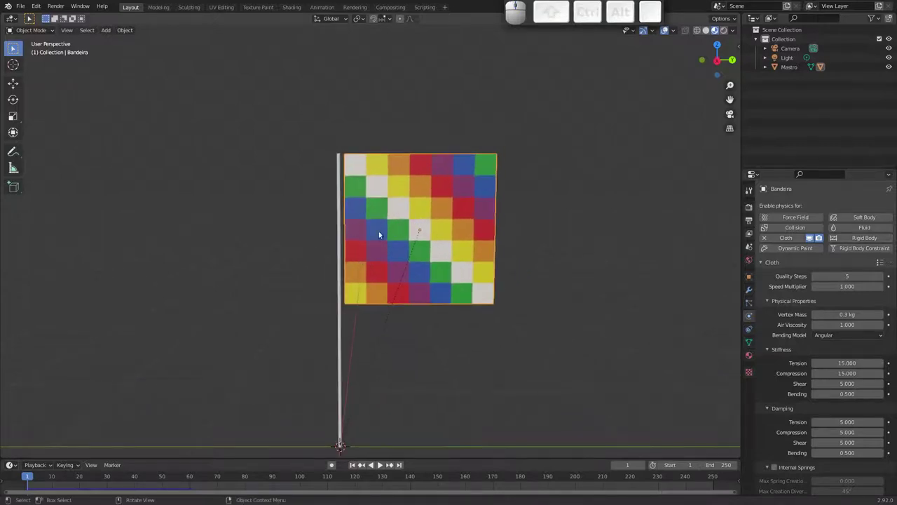
Step: Create the ParteFixa vertex group on the Bandeira mesh and return to Object Mode
{"action": "left_click", "coordinate": [342, 326]}
{"action": "key", "text": "g"}
{"action": "key", "text": "Escape"}
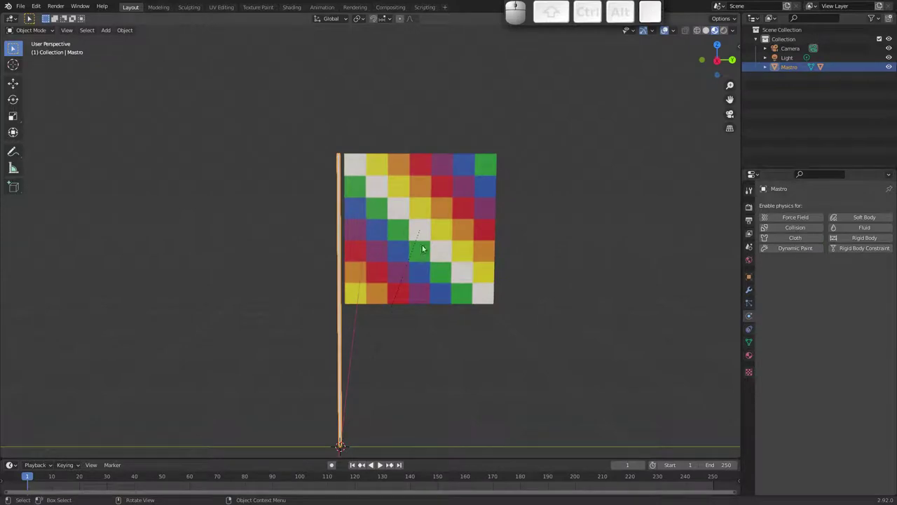
{"action": "left_click", "coordinate": [425, 235]}
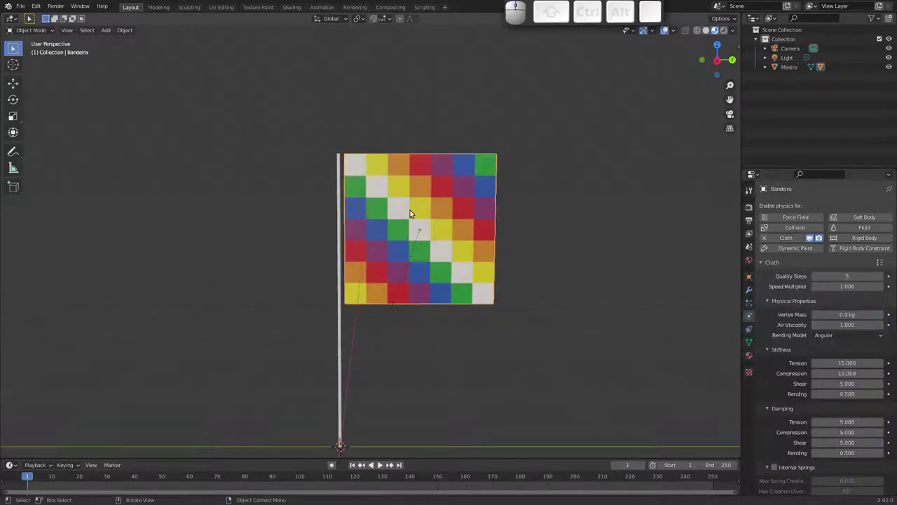
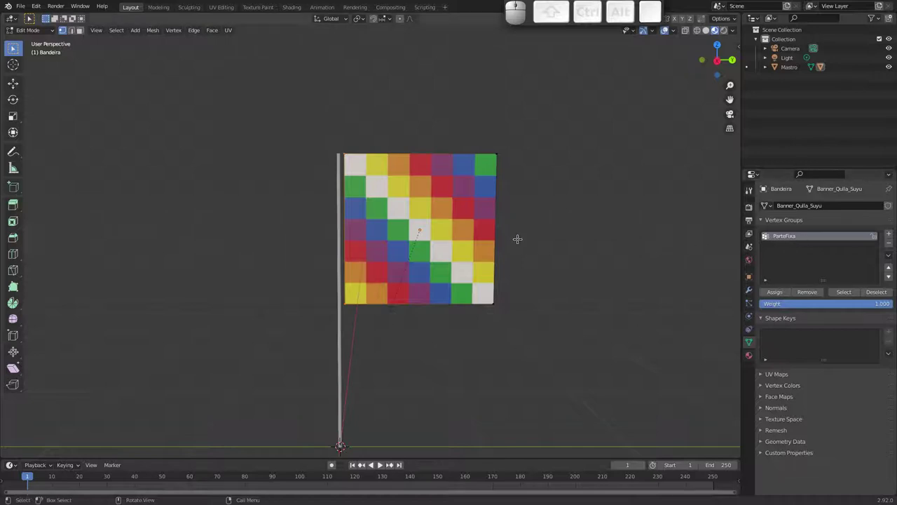
{"action": "key", "text": "Tab"}
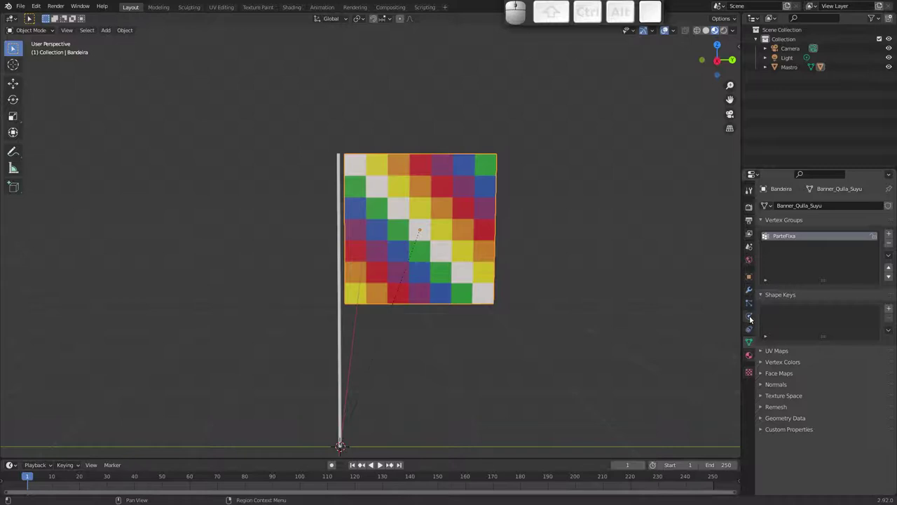
Step: Under Cloth > Shape, choose ParteFixa as the flag's Pin Group
{"action": "left_click", "coordinate": [749, 319]}
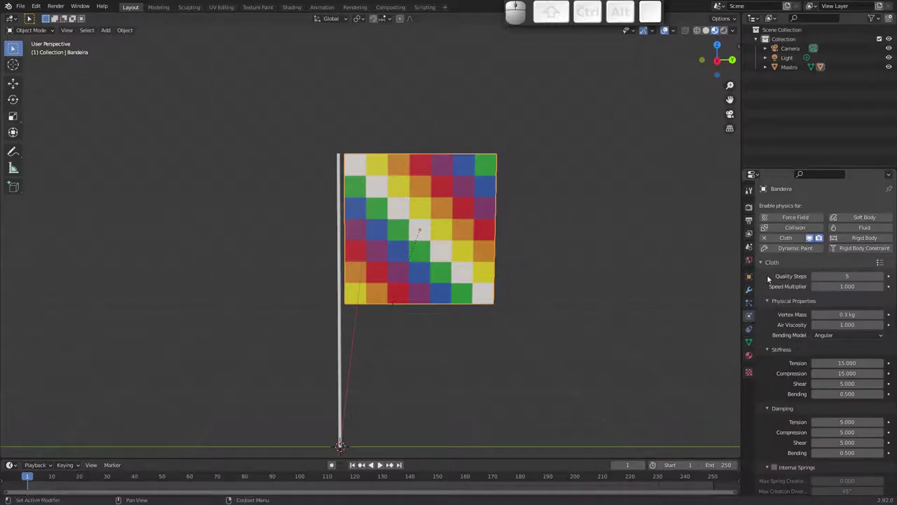
{"action": "left_click_drag", "start_coordinate": [802, 398], "coordinate": [795, 317]}
{"action": "scroll", "scroll_direction": "up", "scroll_amount": 3}
{"action": "middle_click", "coordinate": [785, 354]}
{"action": "scroll", "scroll_direction": "up", "scroll_amount": 3}
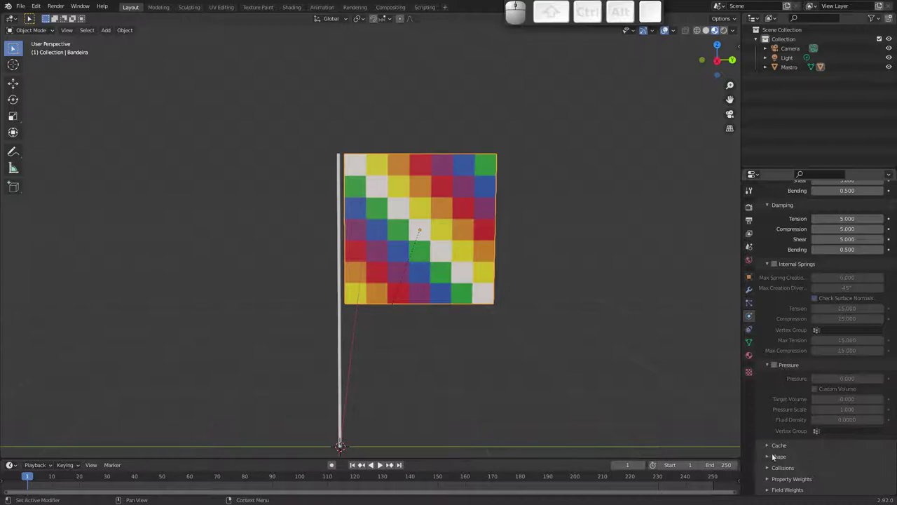
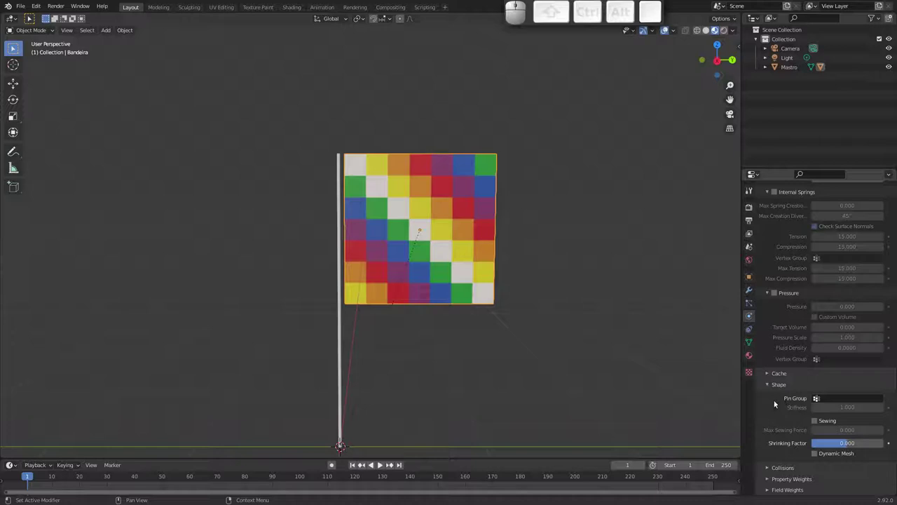
{"action": "left_click", "coordinate": [820, 399]}
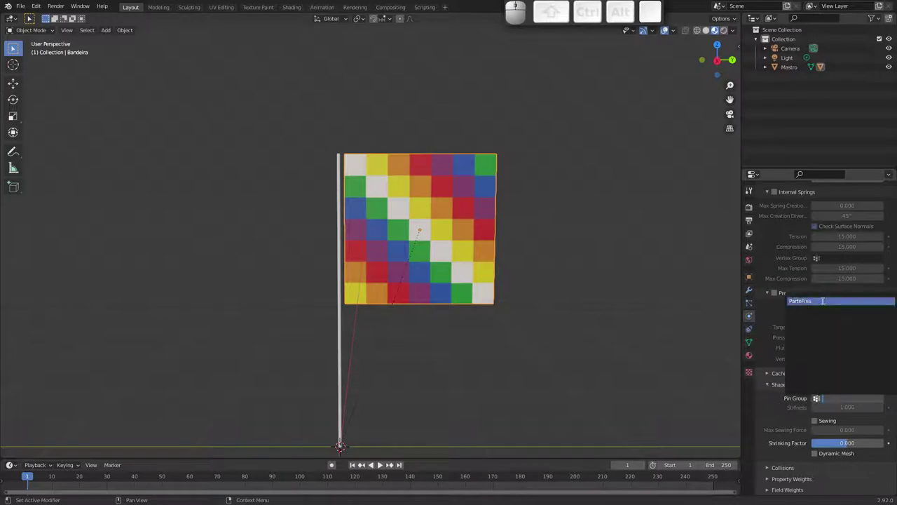
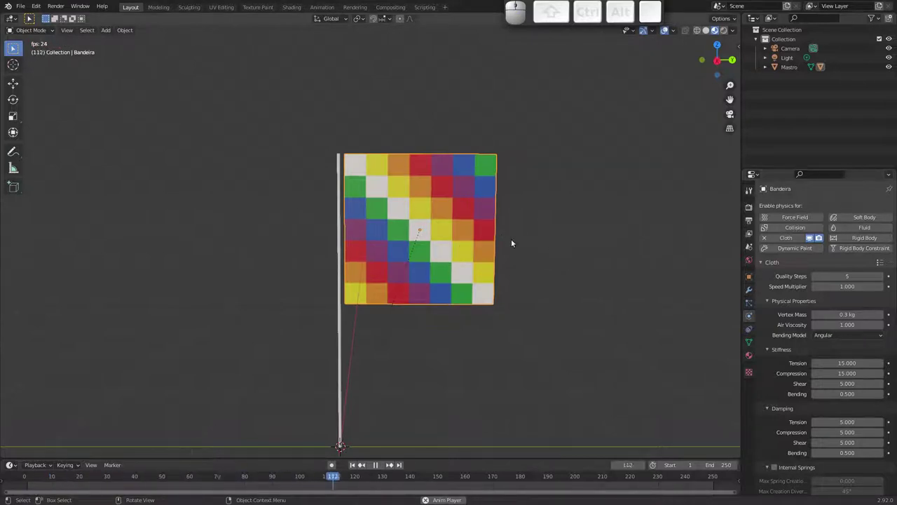
Step: Inspect ParteFixa weights in Weight Paint, then remove all flag vertices from the group
{"action": "key", "text": "Escape"}
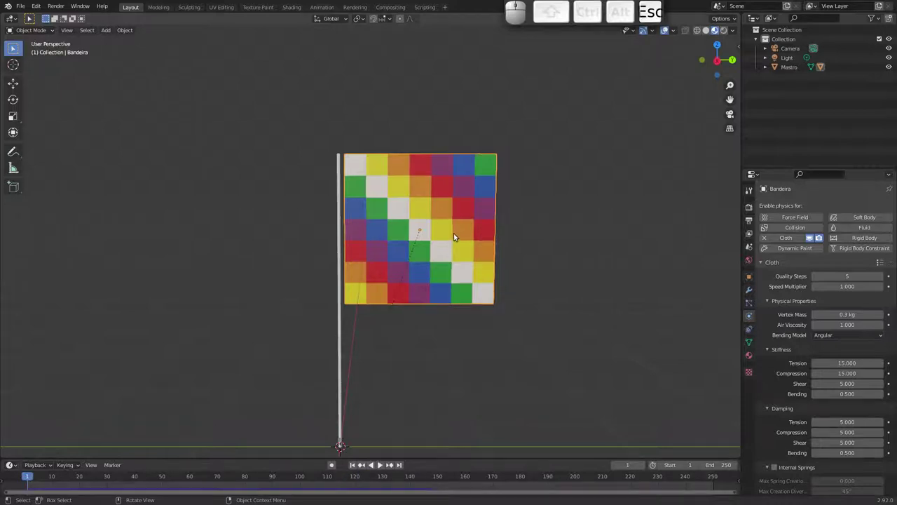
{"action": "key", "text": "Tab"}
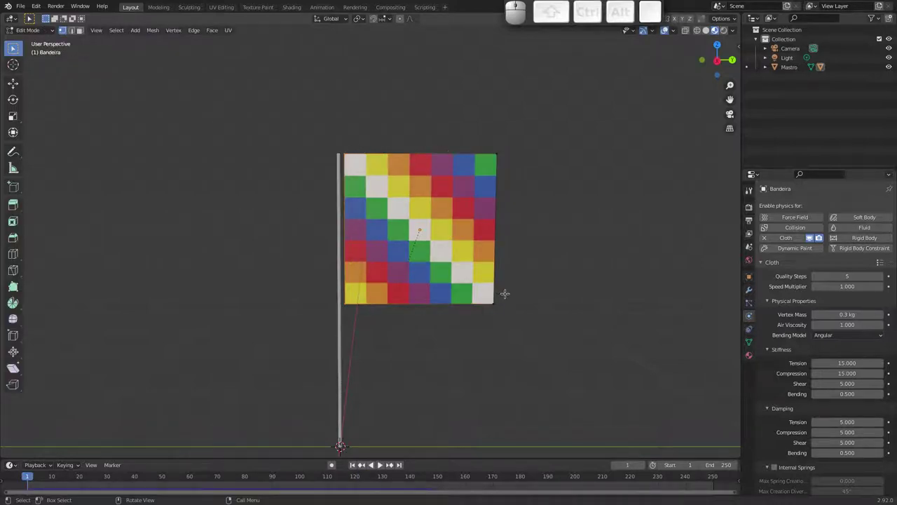
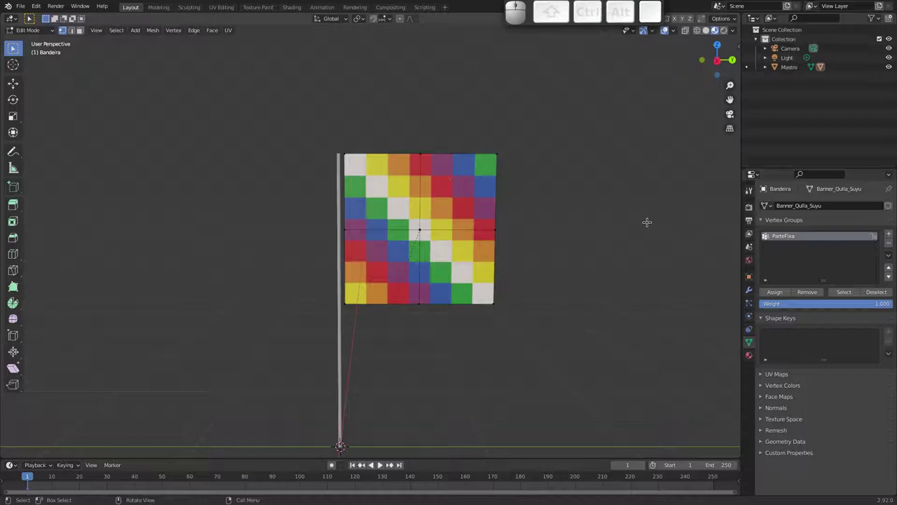
{"action": "key", "text": "ctrl+Tab"}
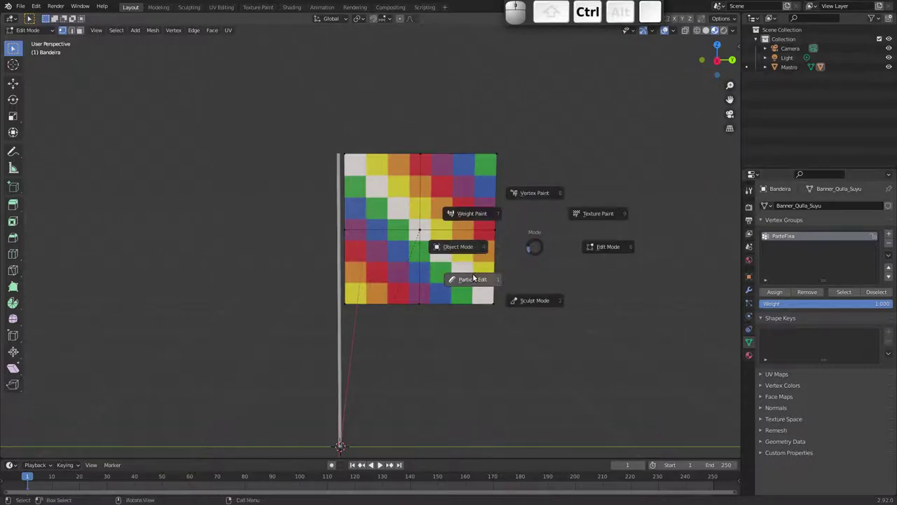
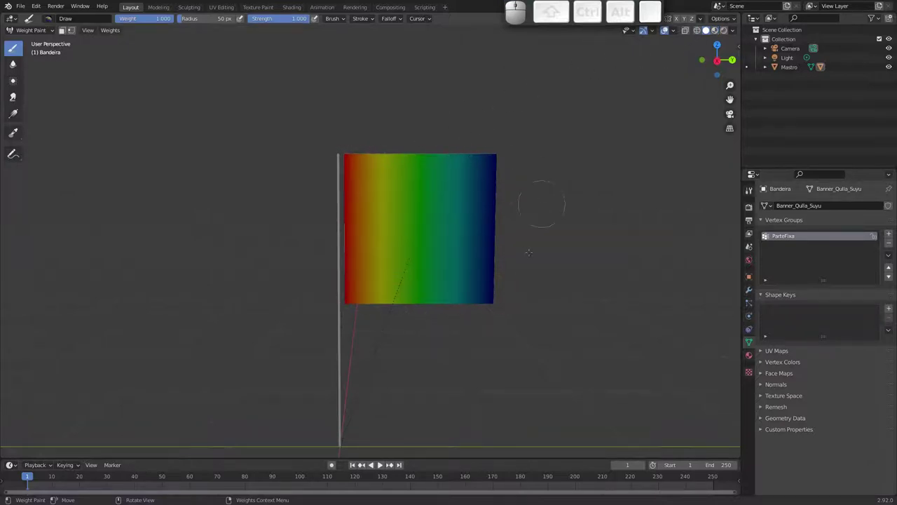
{"action": "key", "text": "Tab"}
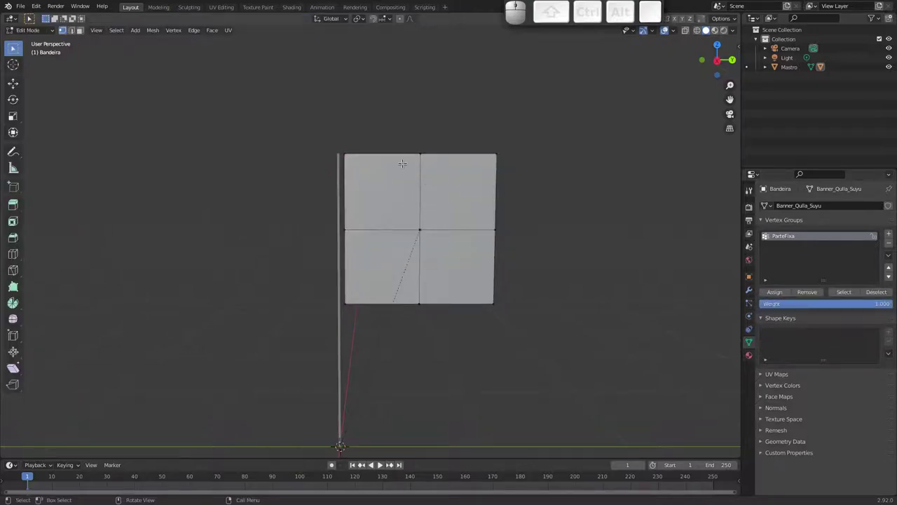
{"action": "key", "text": "a"}
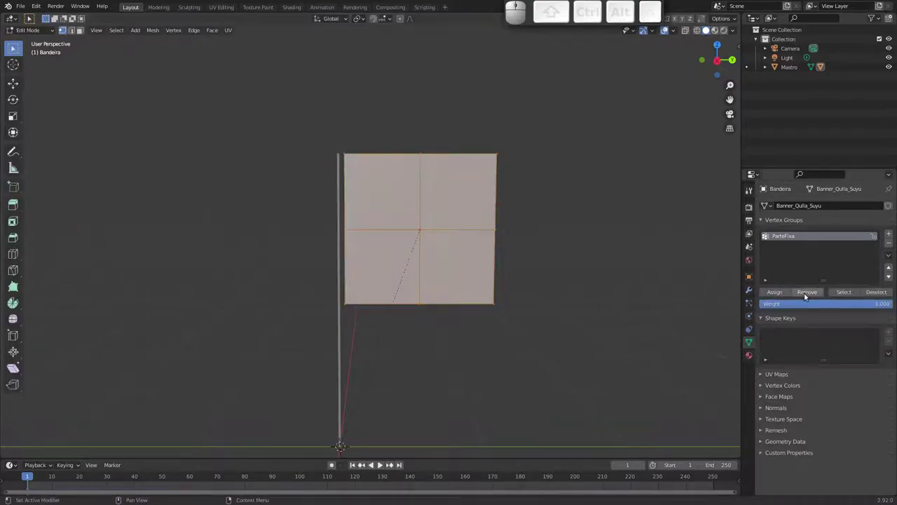
{"action": "left_click", "coordinate": [811, 295]}
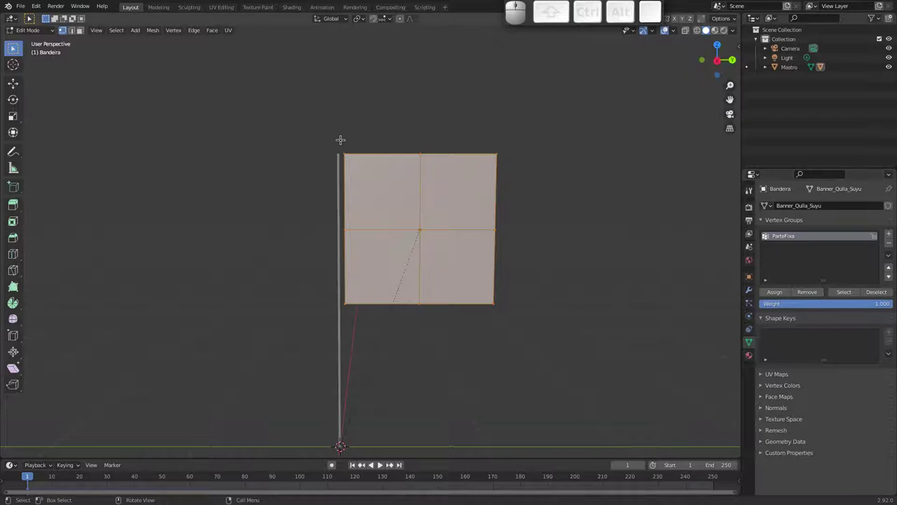
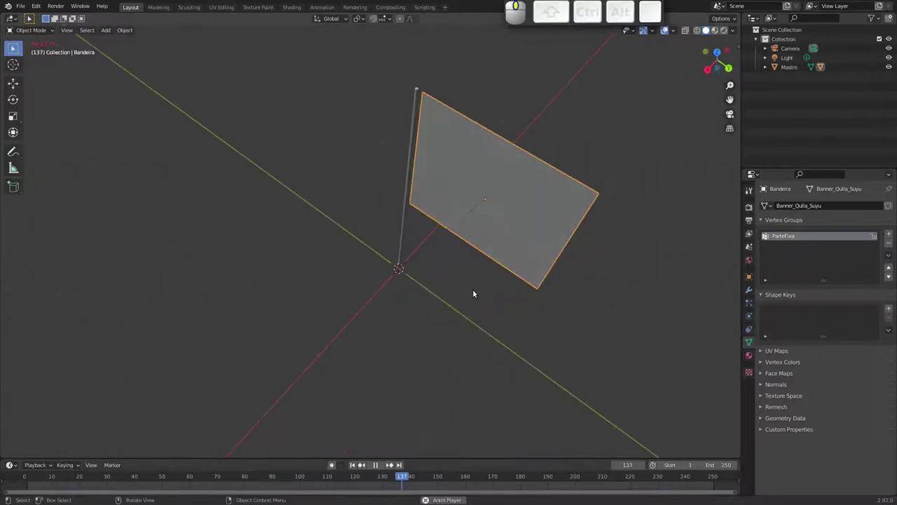
Step: Rewind the flag animation to frame 1 and show Bandeira's Cloth physics settings
{"action": "middle_click", "coordinate": [524, 243]}
{"action": "key", "text": "Escape"}
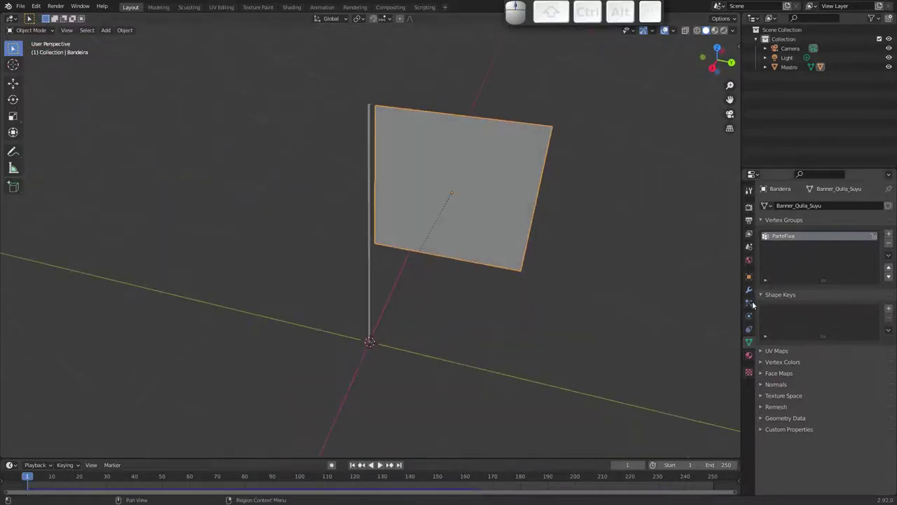
{"action": "left_click", "coordinate": [753, 315]}
{"action": "middle_click", "coordinate": [789, 302]}
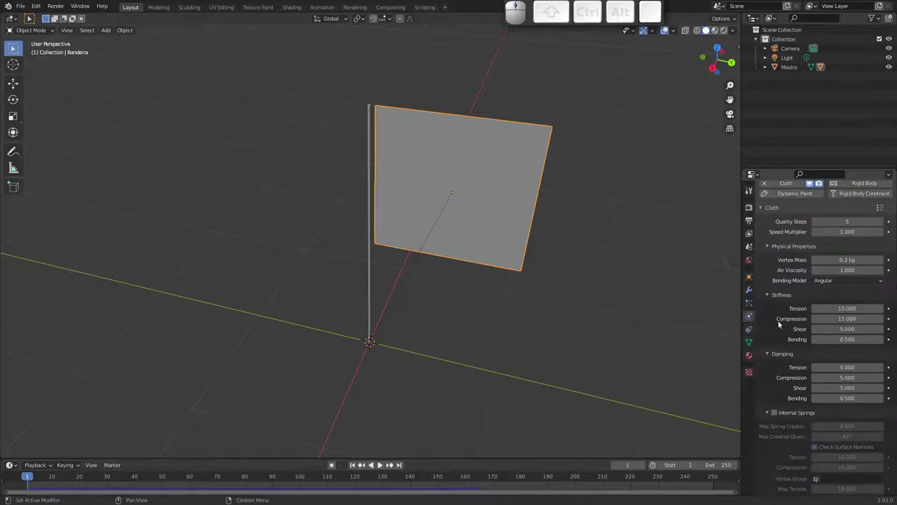
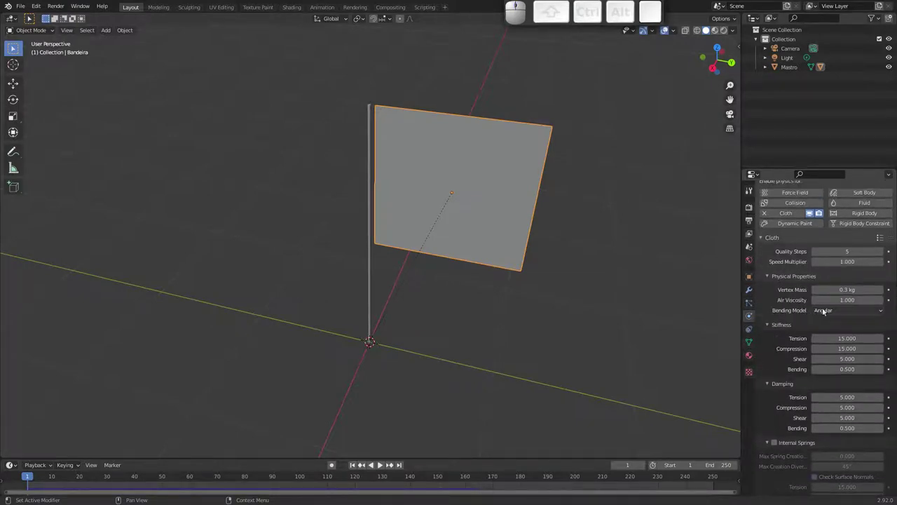
Step: Set the cloth Bending Model to Linear and play the simulation to watch the flag wave
{"action": "left_click", "coordinate": [838, 315]}
{"action": "left_click", "coordinate": [843, 331]}
{"action": "key", "text": "space"}
{"action": "middle_click", "coordinate": [433, 221]}
{"action": "middle_click", "coordinate": [447, 236]}
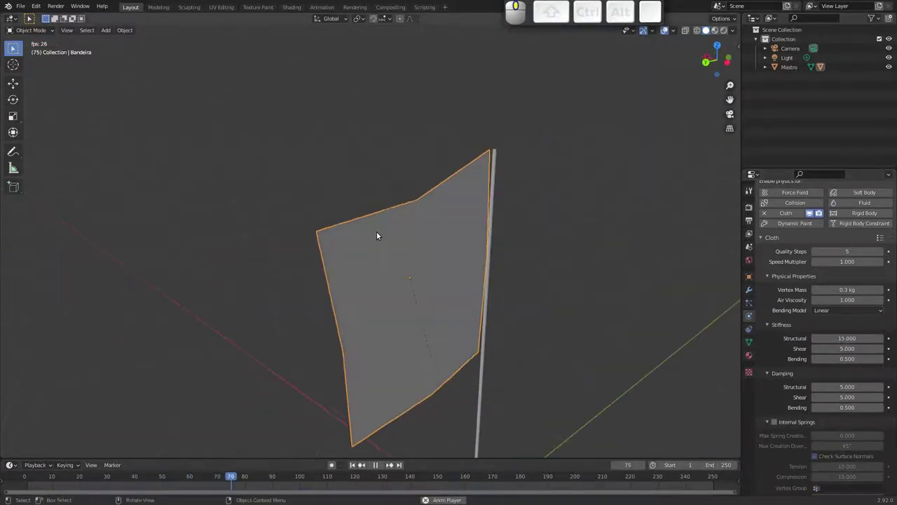
{"action": "left_click_drag", "start_coordinate": [403, 240], "coordinate": [504, 228]}
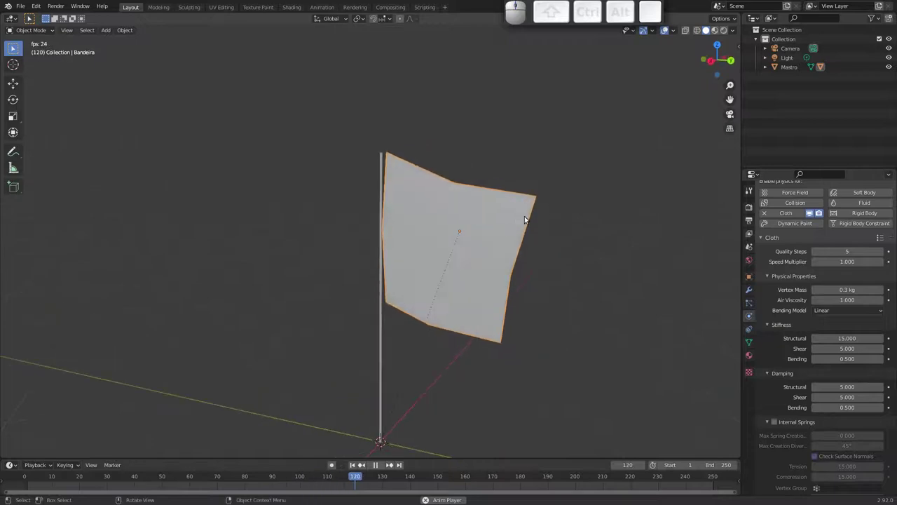
{"action": "middle_click", "coordinate": [502, 242]}
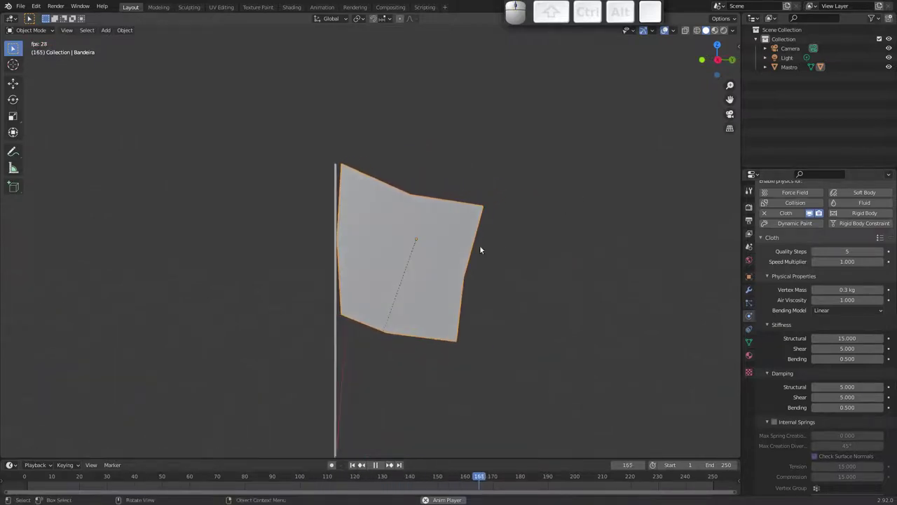
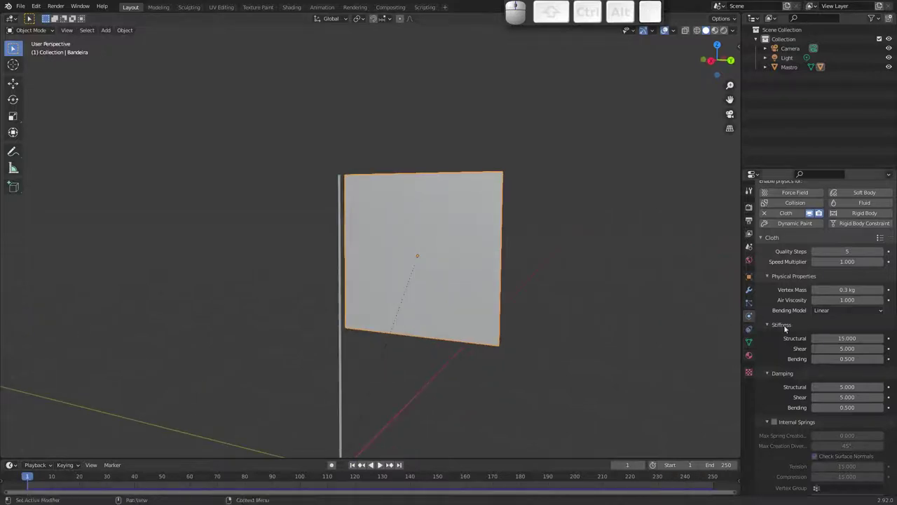
{"action": "key", "text": "space"}
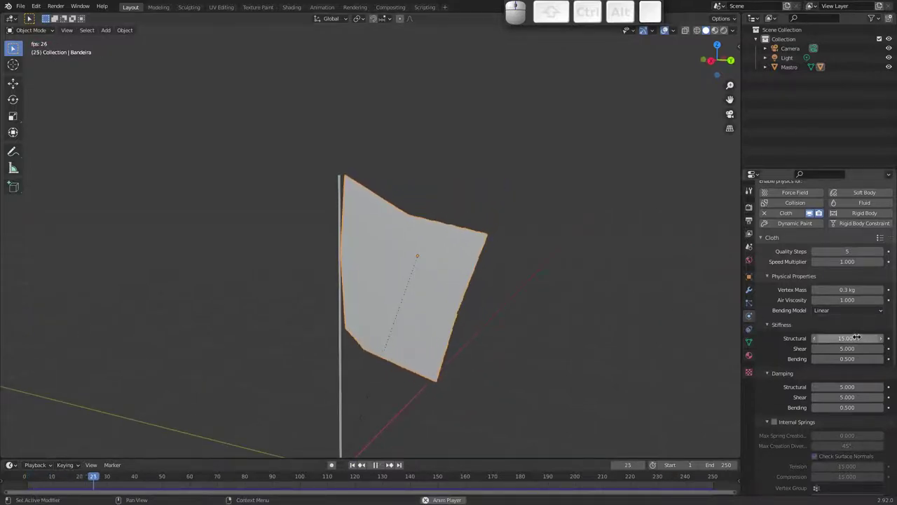
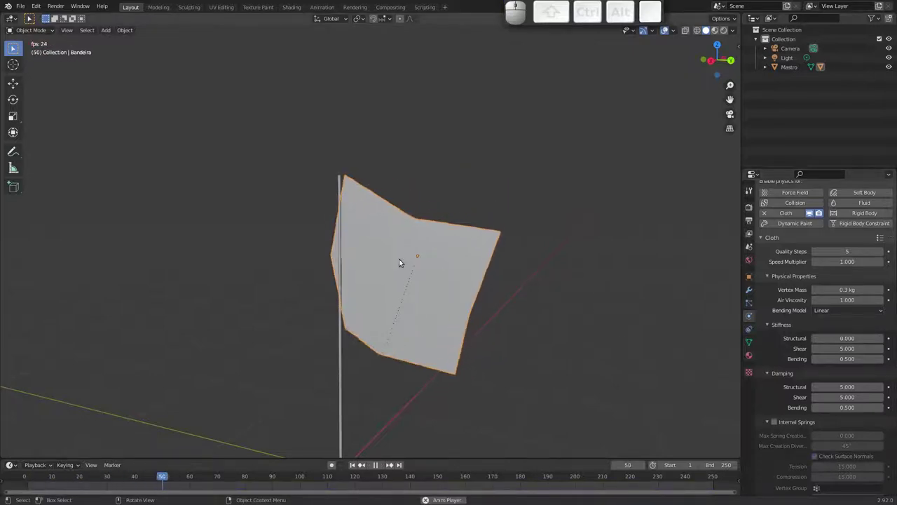
{"action": "key", "text": "F1"}
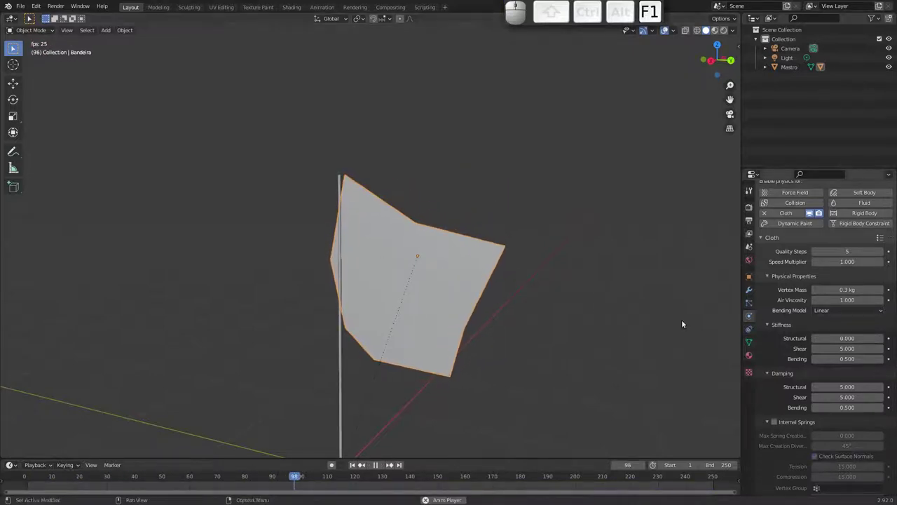
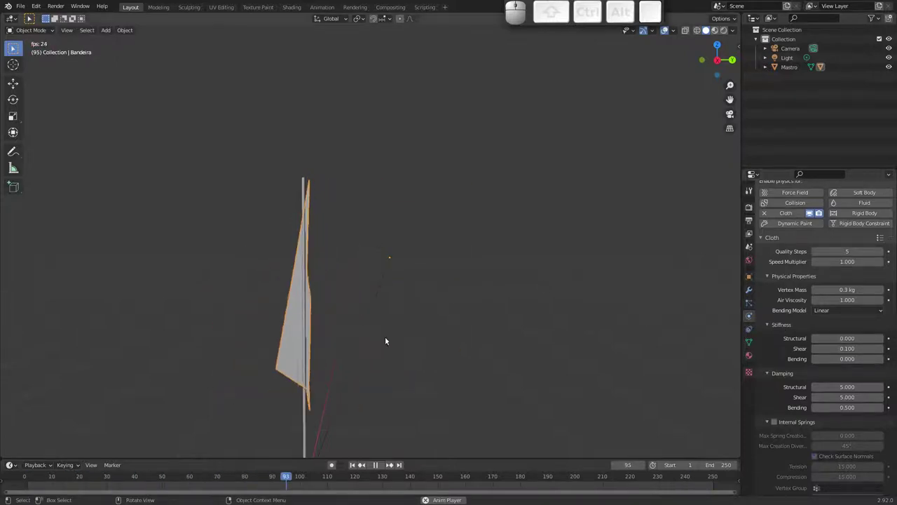
{"action": "key", "text": "Escape"}
{"action": "key", "text": "ctrl+z"}
{"action": "key", "text": "ctrl+z"}
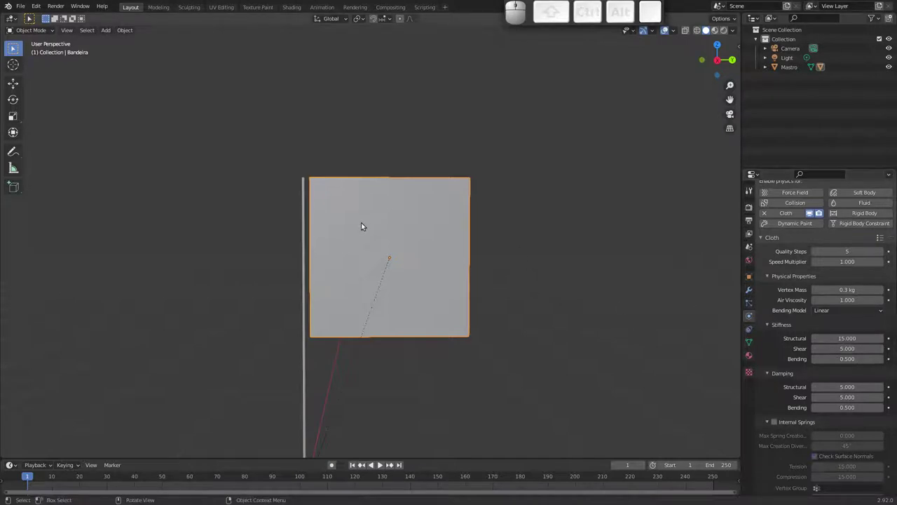
Step: Enter Edit Mode on the Bandeira flag mesh to subdivide it
{"action": "key", "text": "Tab"}
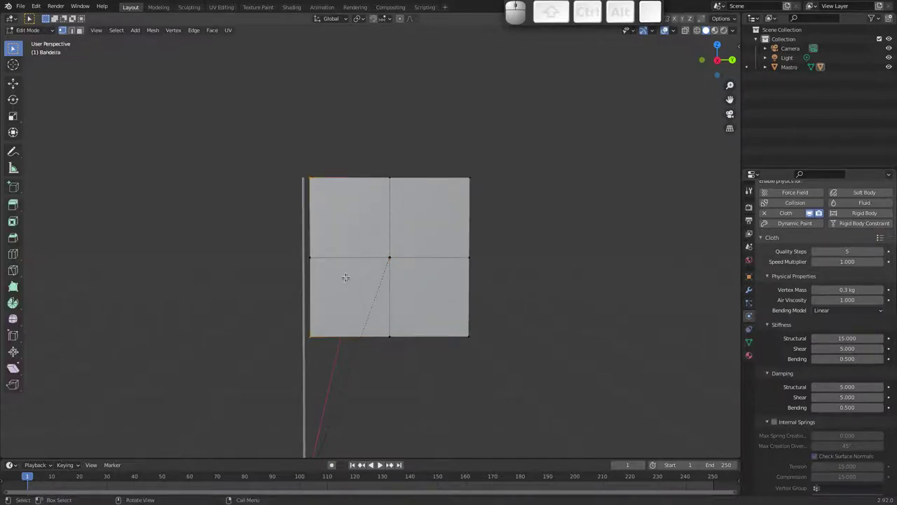
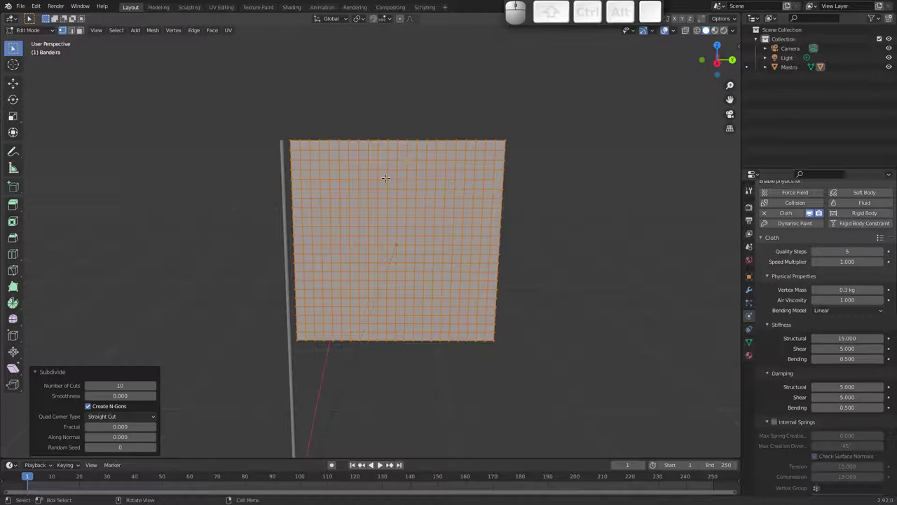
Step: Undo the subdivision, dissolve the inner vertices into one face and start vertical loop cuts
{"action": "key", "text": "ctrl+z"}
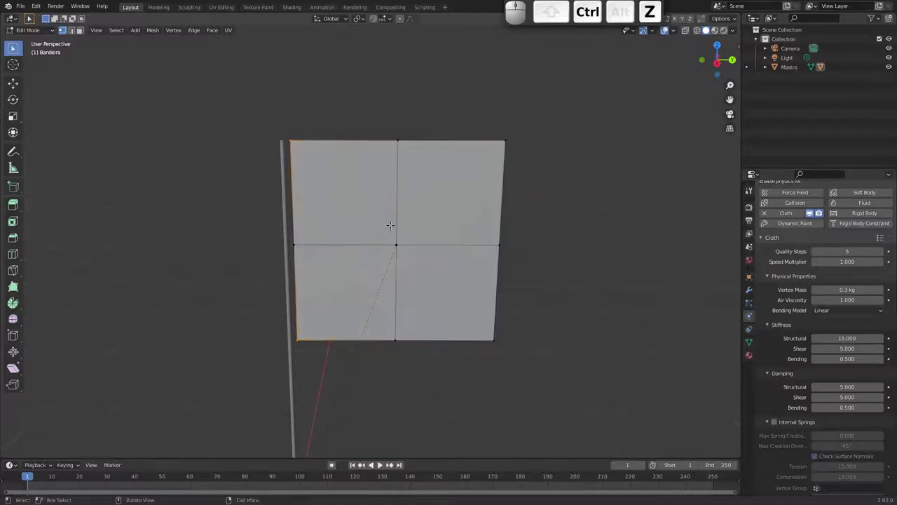
{"action": "key", "text": "ctrl+z"}
{"action": "key", "text": "ctrl+Tab"}
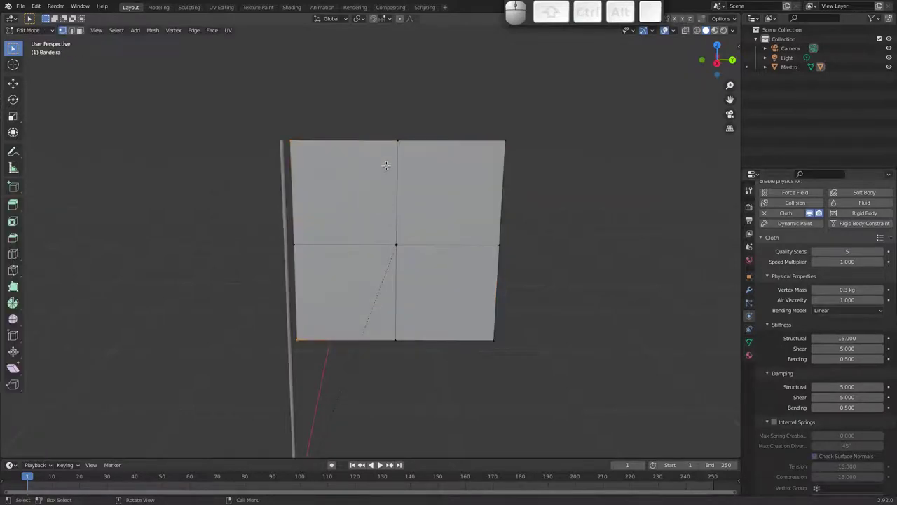
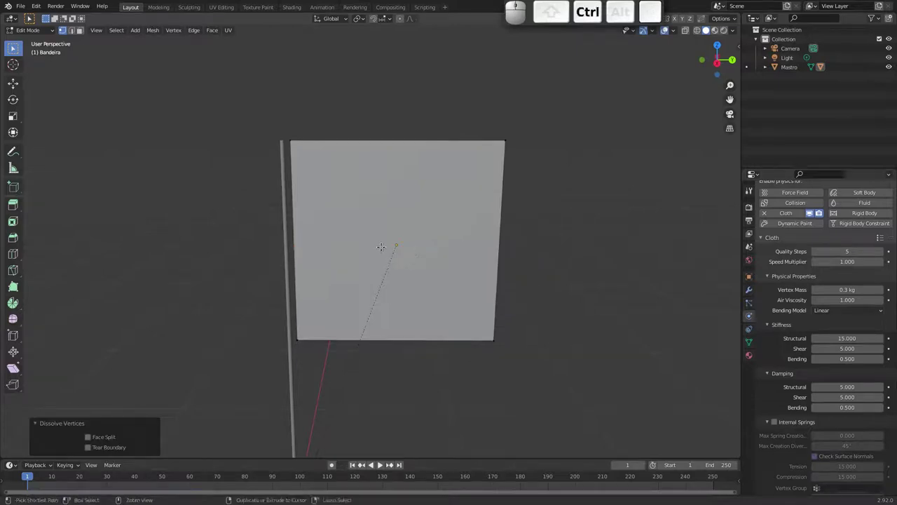
{"action": "key", "text": "ctrl+r"}
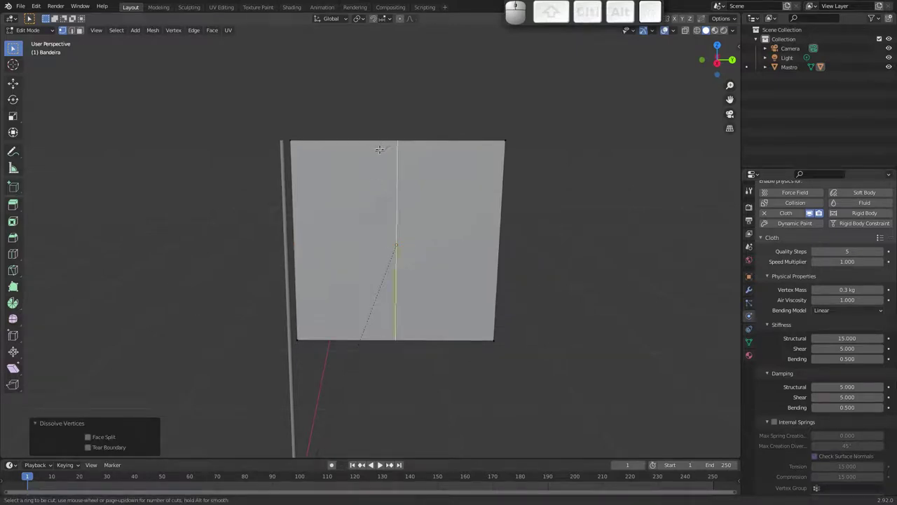
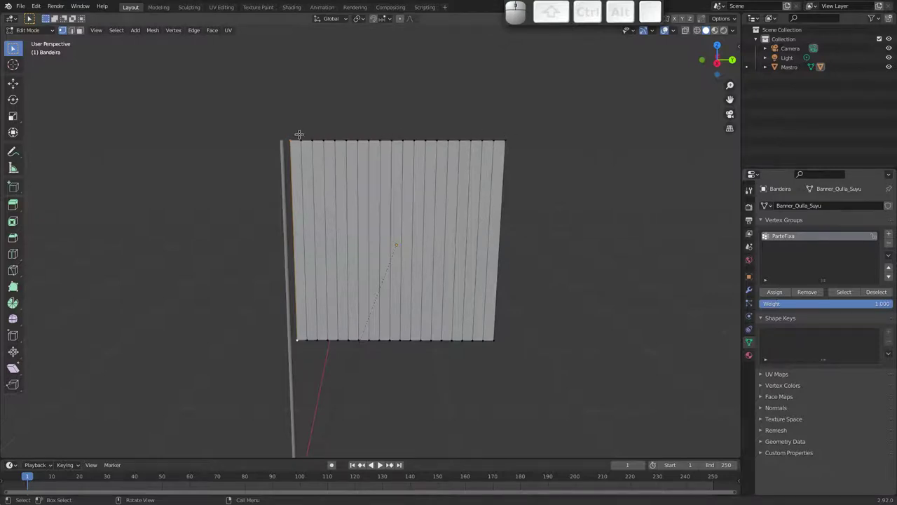
Step: Leave Edit Mode and play the cloth animation on the strip-cut flag
{"action": "key", "text": "Tab"}
{"action": "key", "text": "space"}
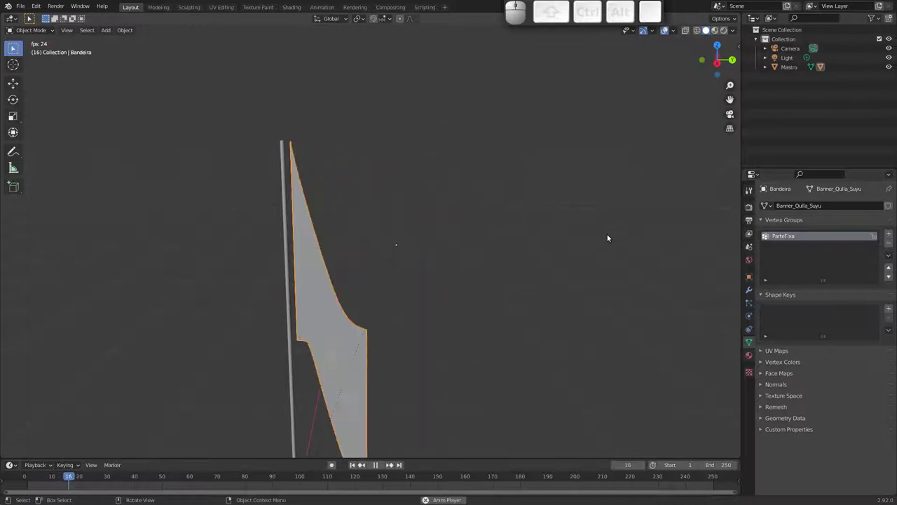
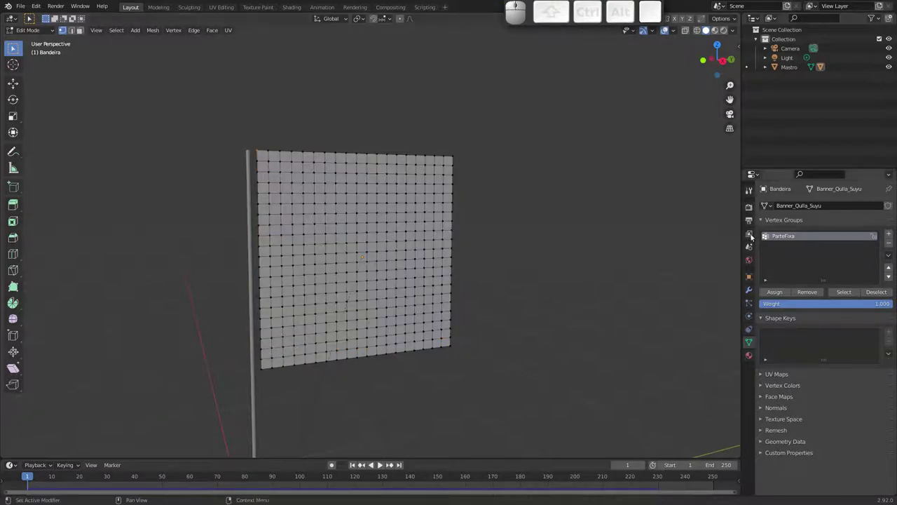
Step: Select all flag vertices, return to Object Mode and play the cloth flutter from frame 1
{"action": "key", "text": "a"}
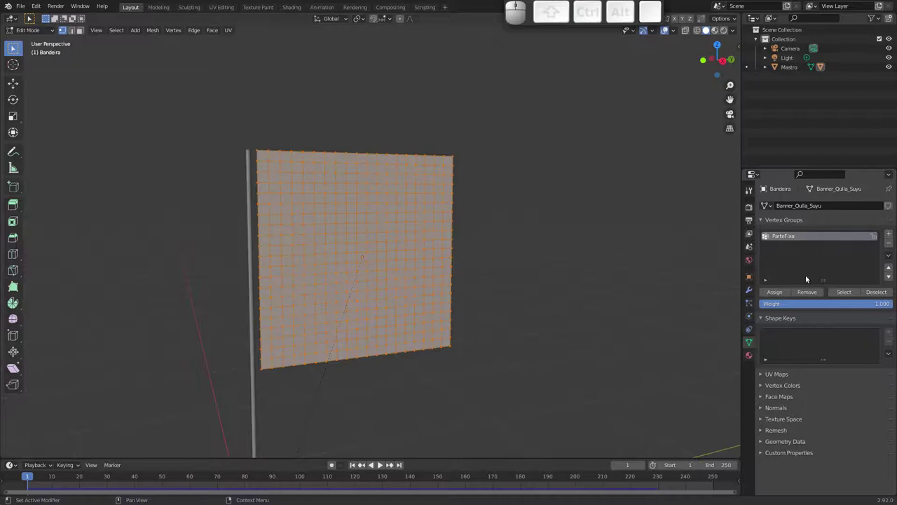
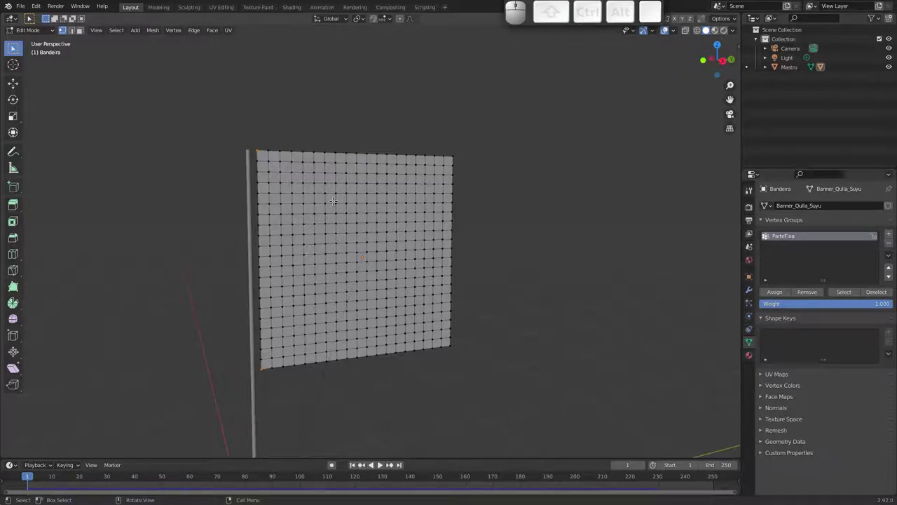
{"action": "key", "text": "Tab"}
{"action": "key", "text": "space"}
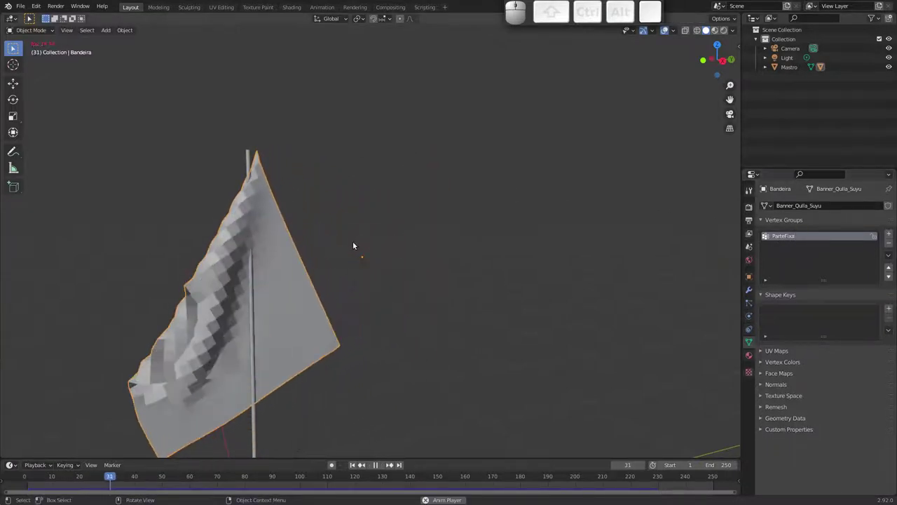
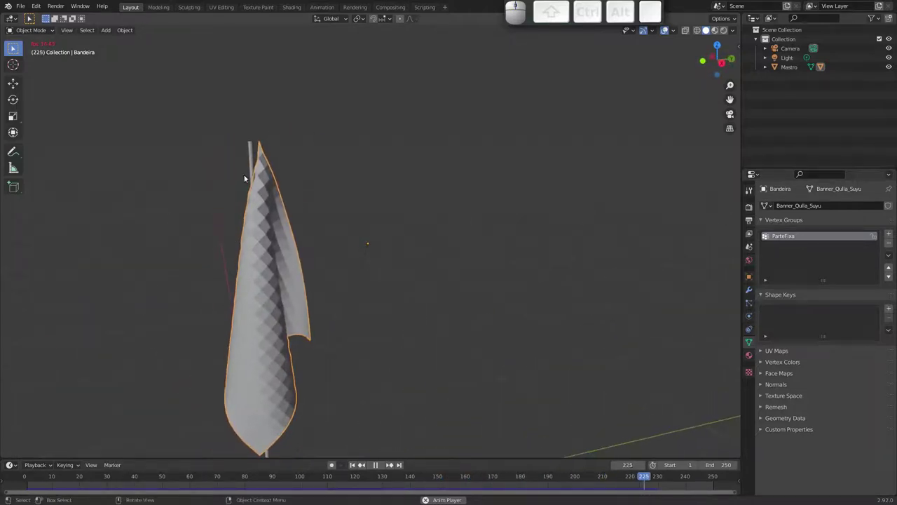
{"action": "key", "text": "Escape"}
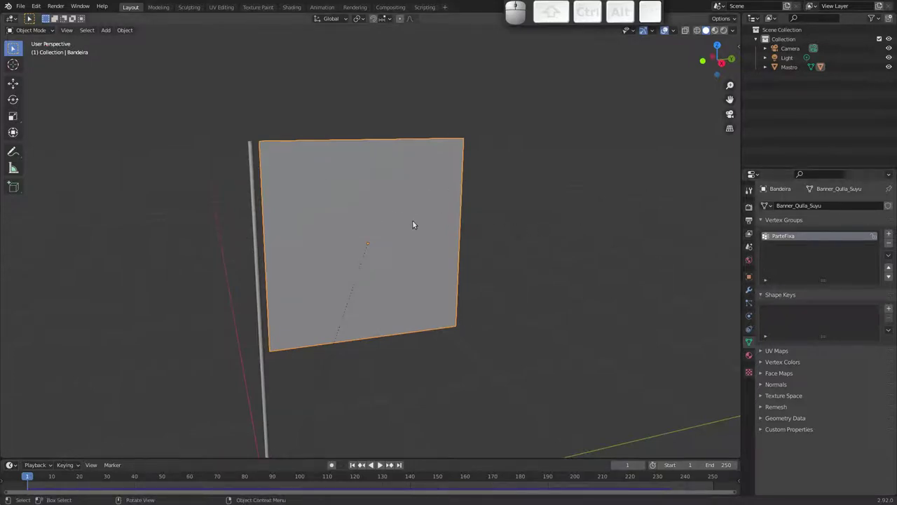
{"action": "key", "text": "space"}
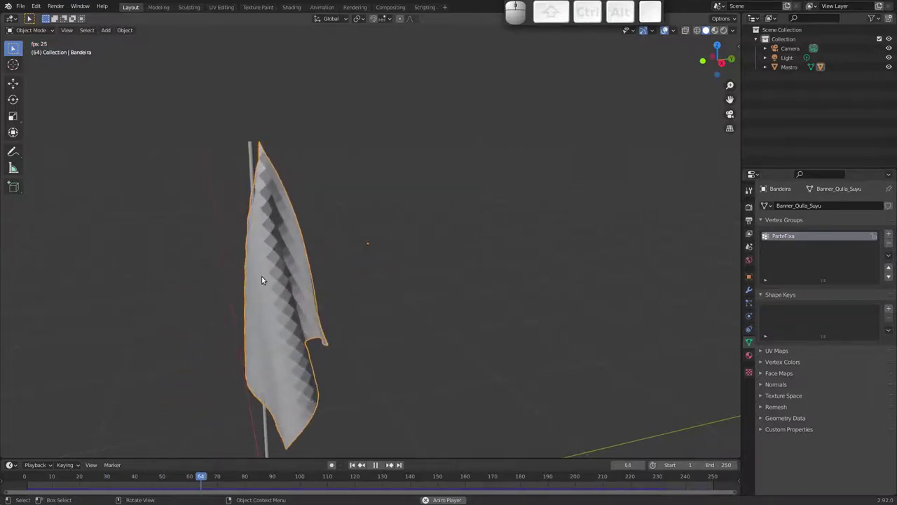
Step: Shade the waving Bandeira smooth while orbiting, then rewind to frame 1
{"action": "middle_click", "coordinate": [260, 267]}
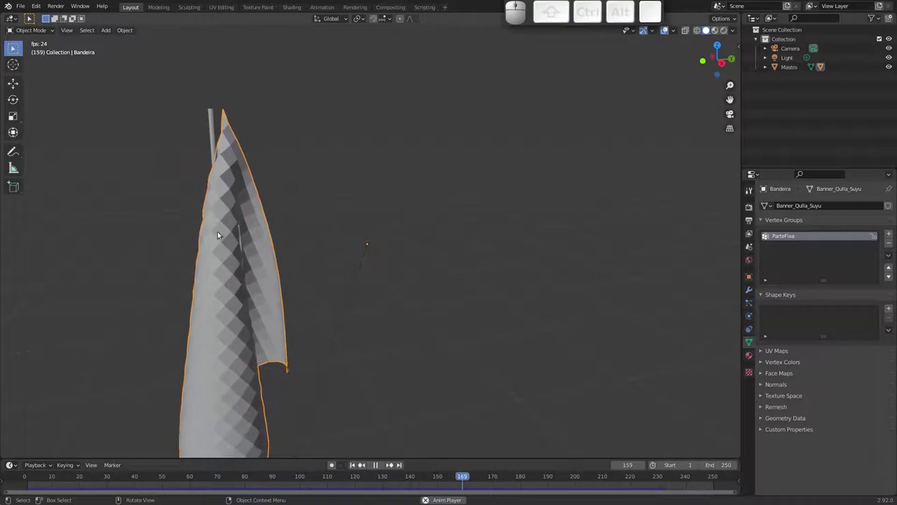
{"action": "right_click", "coordinate": [224, 243]}
{"action": "left_click", "coordinate": [216, 244]}
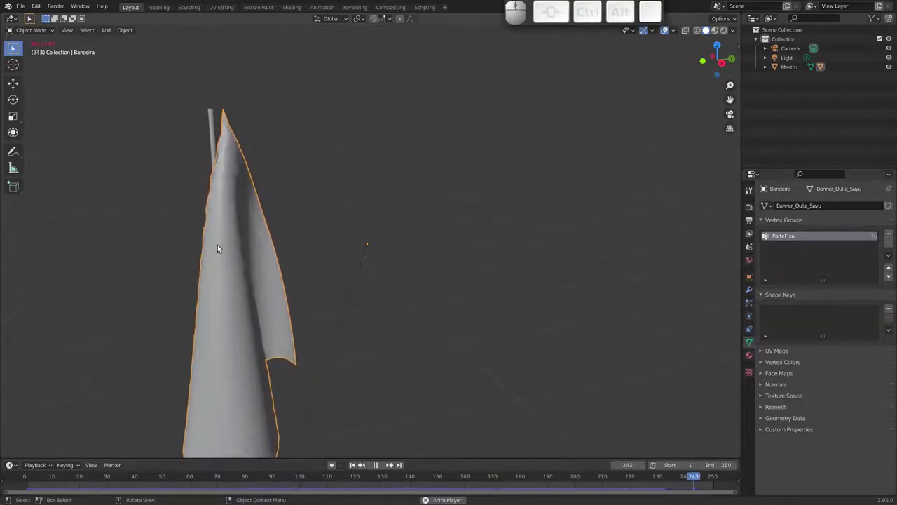
{"action": "middle_click", "coordinate": [227, 287]}
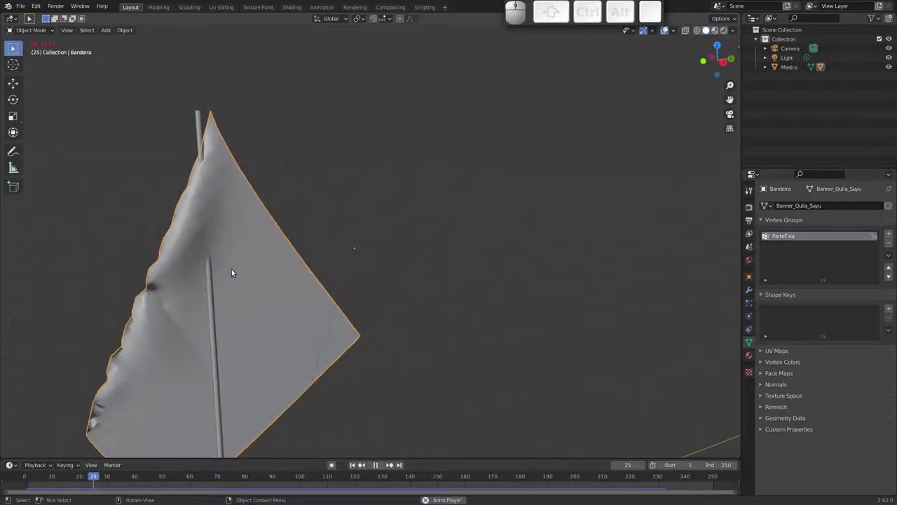
{"action": "key", "text": "Escape"}
Step: Add a Subdivision Surface modifier to the flag Bandeira from the modifier stack
{"action": "left_click", "coordinate": [749, 291]}
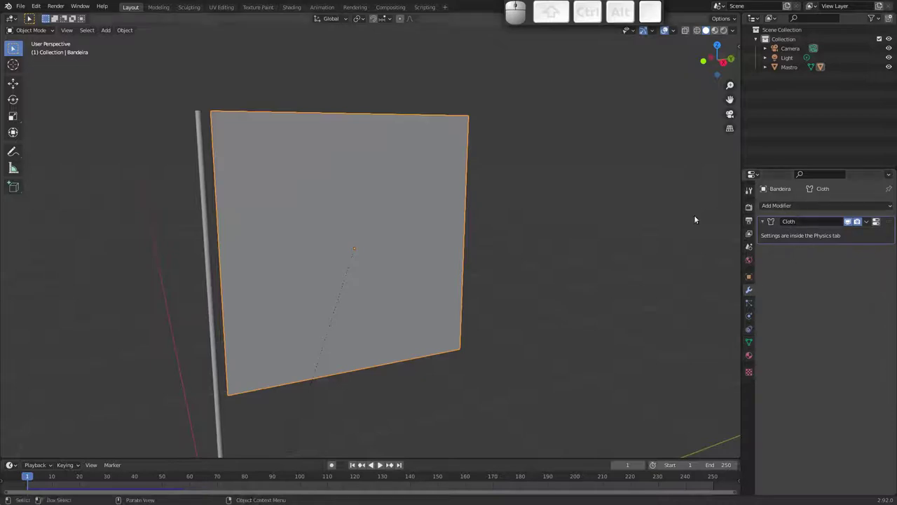
{"action": "left_click", "coordinate": [753, 314]}
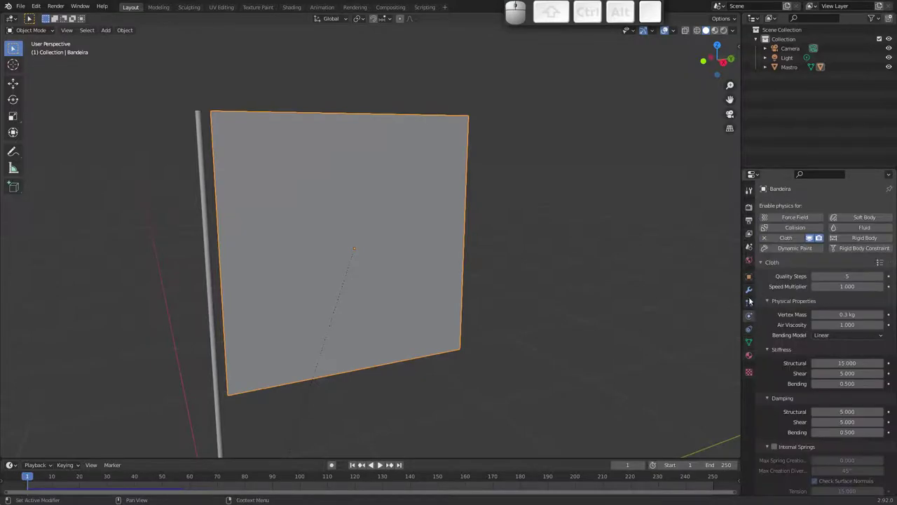
{"action": "left_click", "coordinate": [747, 287]}
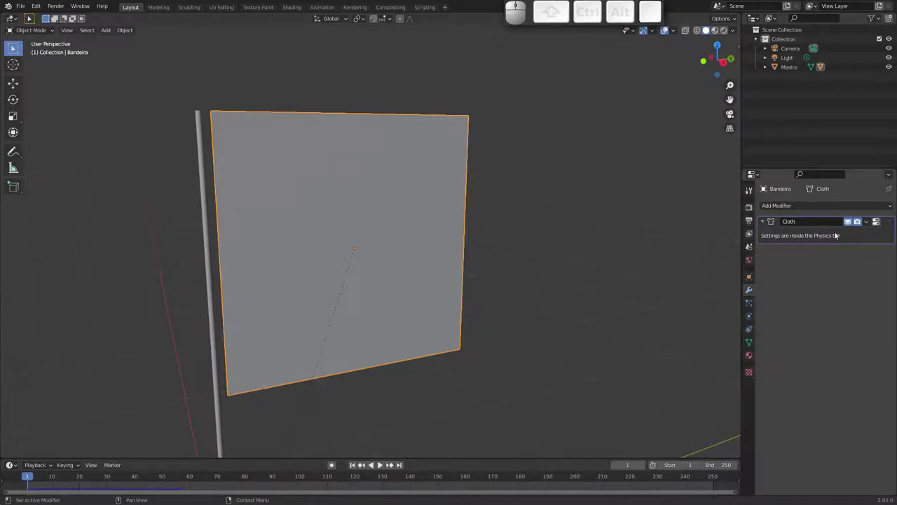
{"action": "left_click", "coordinate": [811, 206]}
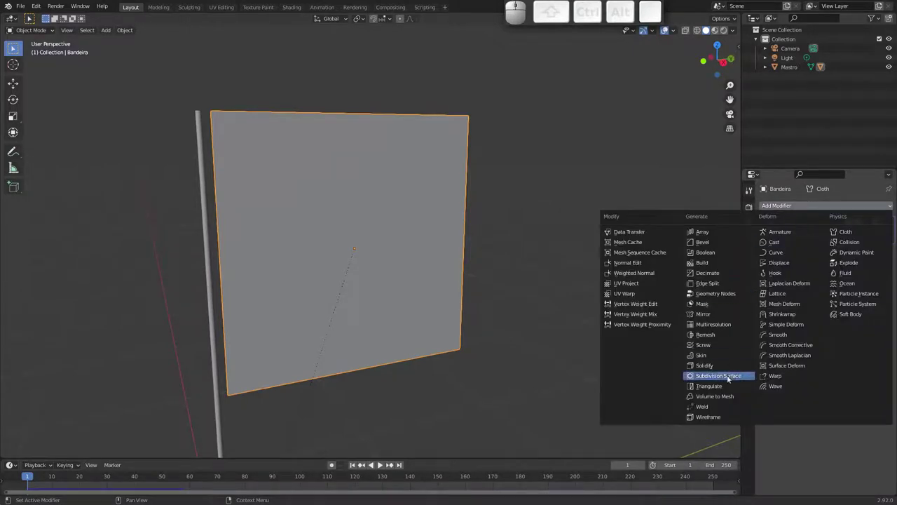
{"action": "left_click", "coordinate": [733, 376]}
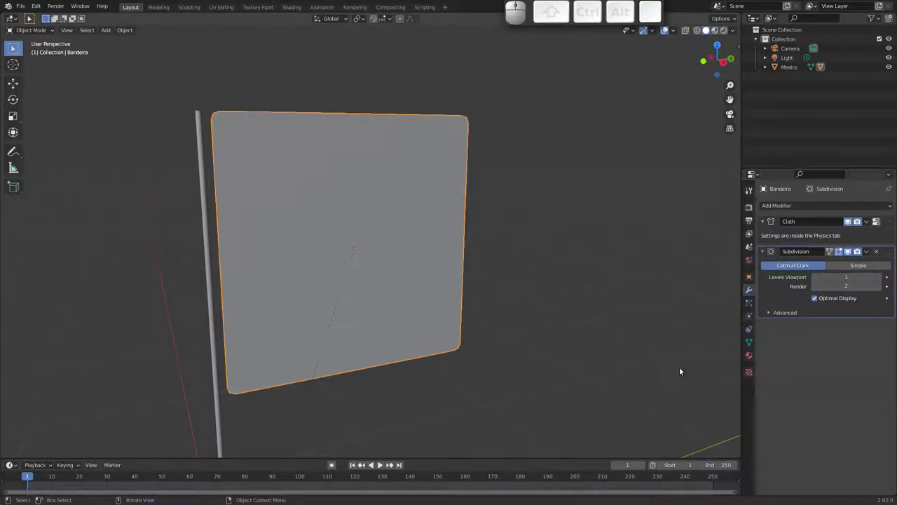
Step: Play to test, then reorder Subdivision above the Cloth modifier
{"action": "key", "text": "space"}
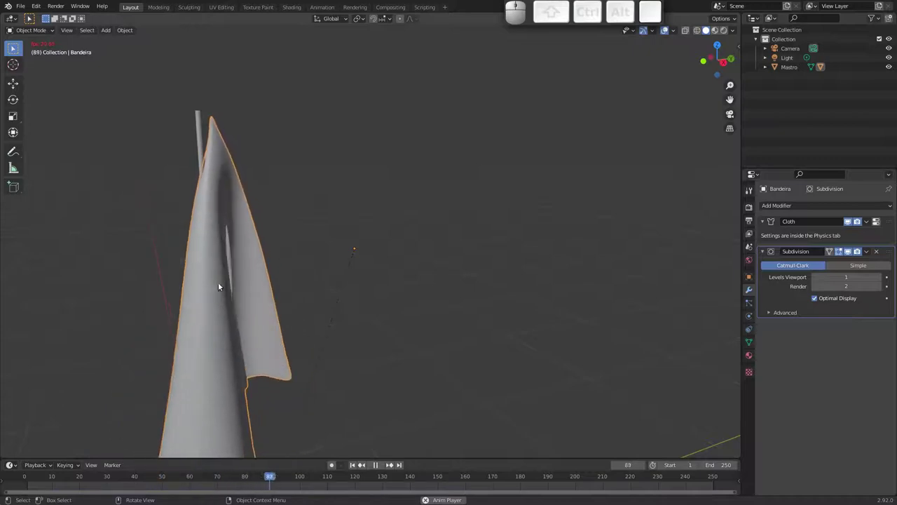
{"action": "key", "text": "Escape"}
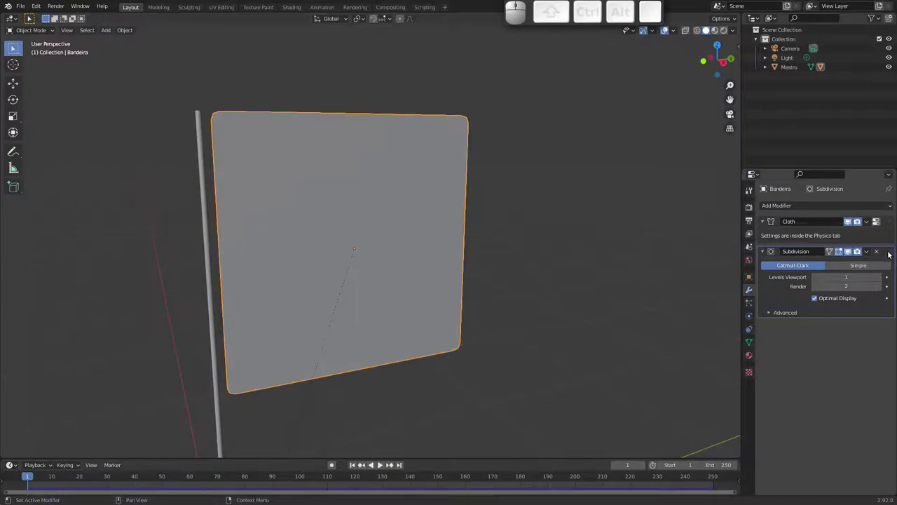
{"action": "left_click_drag", "start_coordinate": [890, 252], "coordinate": [858, 227]}
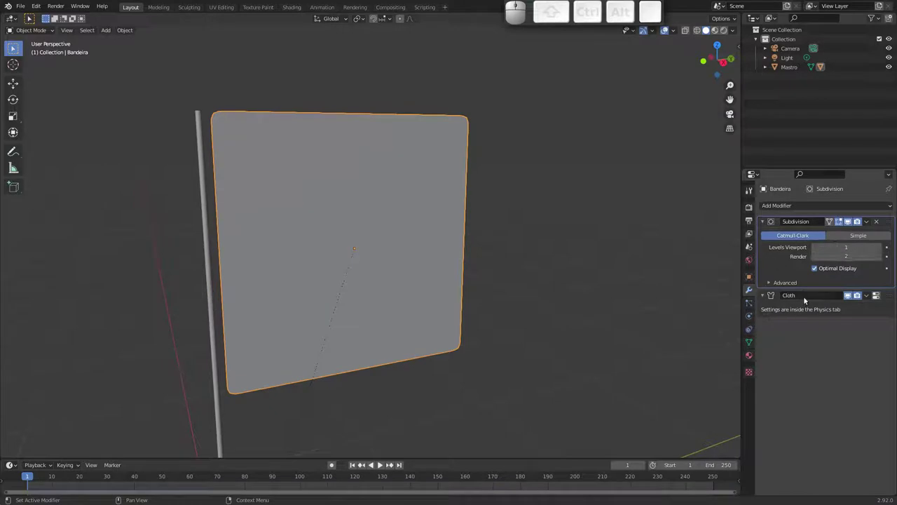
Step: Play the flag with Cloth back above Subdivision and orbit around the flapping cloth
{"action": "key", "text": "space"}
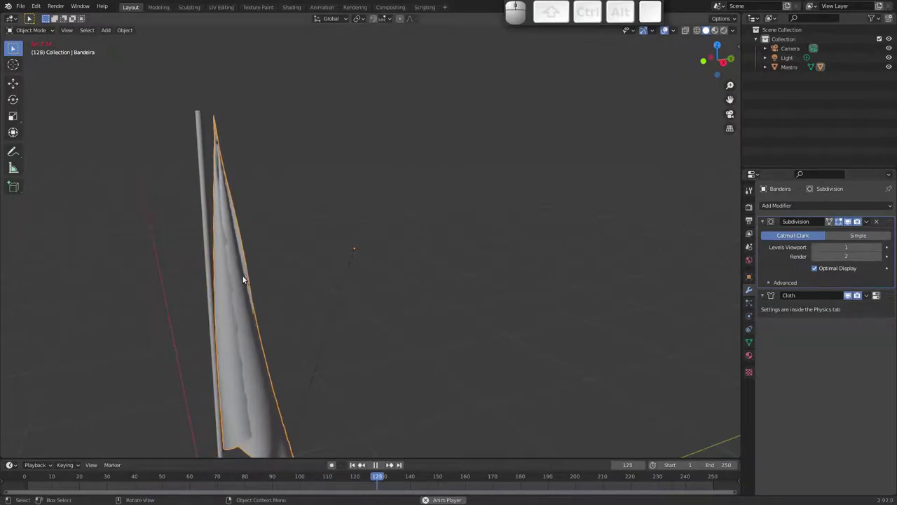
{"action": "key", "text": "Escape"}
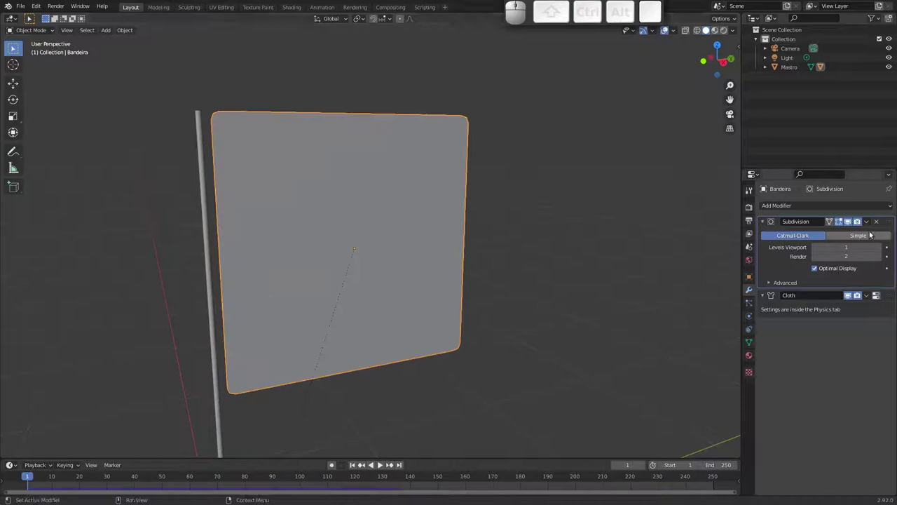
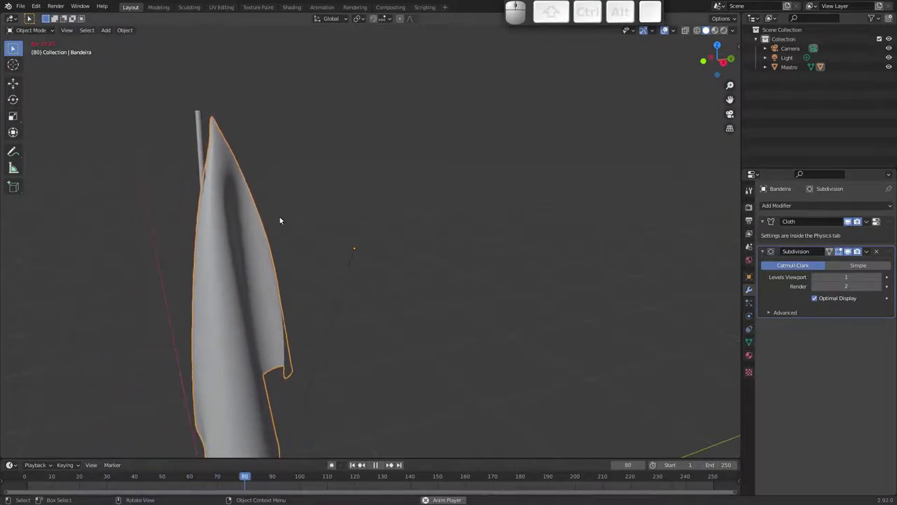
{"action": "middle_click", "coordinate": [297, 303]}
{"action": "left_click_drag", "start_coordinate": [313, 276], "coordinate": [313, 247]}
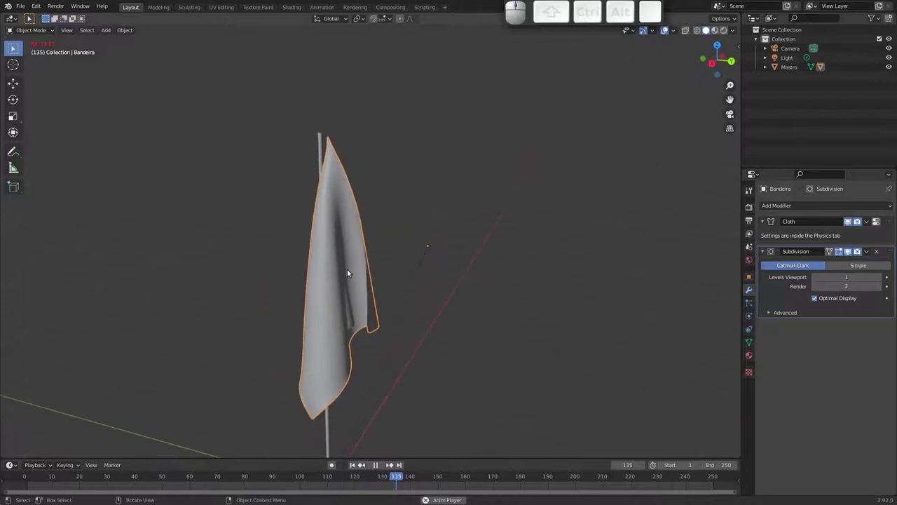
{"action": "middle_click", "coordinate": [319, 264]}
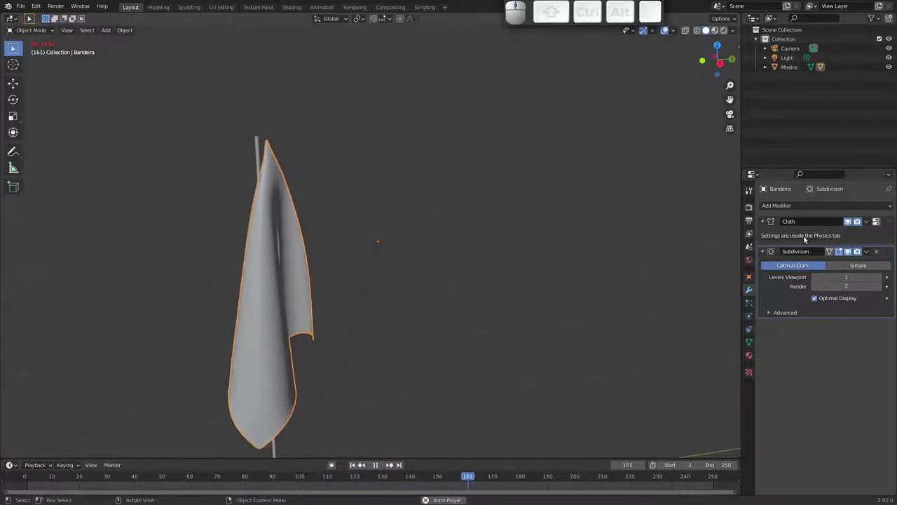
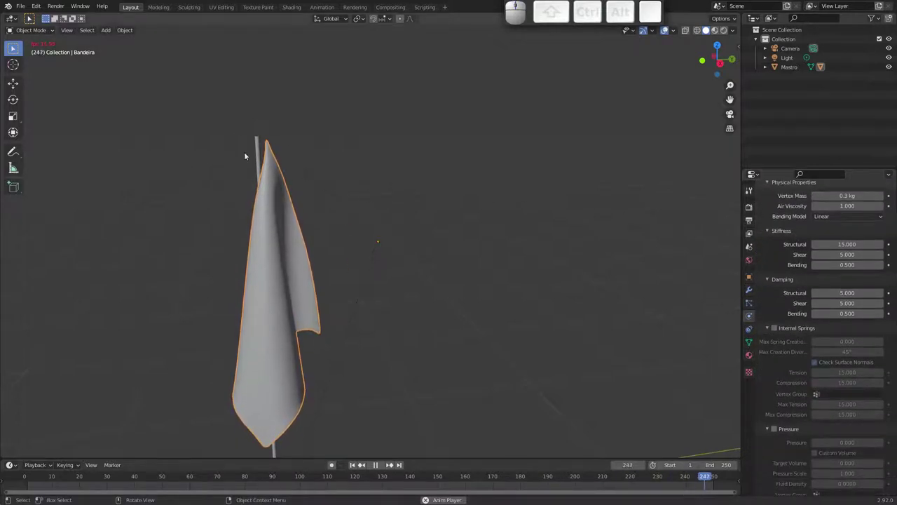
{"action": "key", "text": "Escape"}
Step: Select the flag, enter Edit Mode and pick its pole-side corner vertices
{"action": "left_click", "coordinate": [258, 158]}
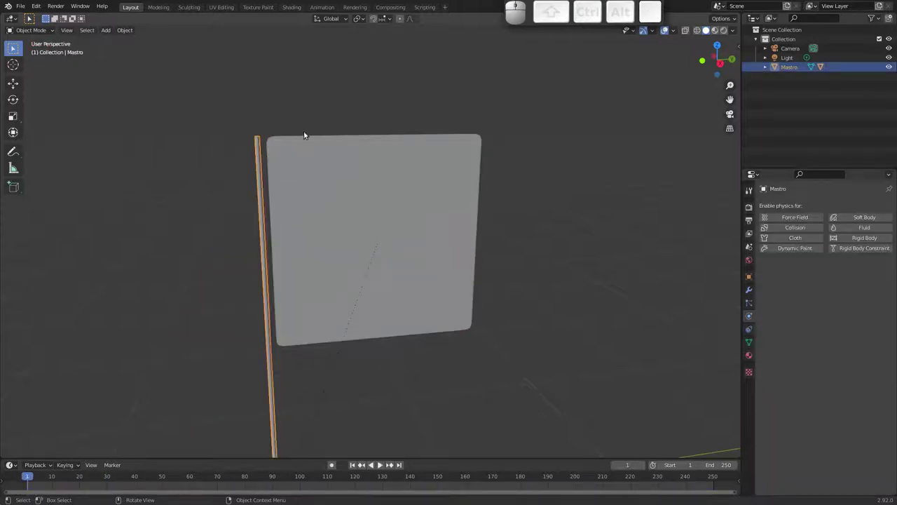
{"action": "left_click_drag", "start_coordinate": [286, 171], "coordinate": [273, 155]}
{"action": "key", "text": "ctrl+shift+Tab"}
{"action": "key", "text": "Tab"}
{"action": "left_click", "coordinate": [281, 150]}
{"action": "middle_click", "coordinate": [284, 147]}
{"action": "left_click", "coordinate": [290, 146]}
{"action": "left_click", "coordinate": [298, 162]}
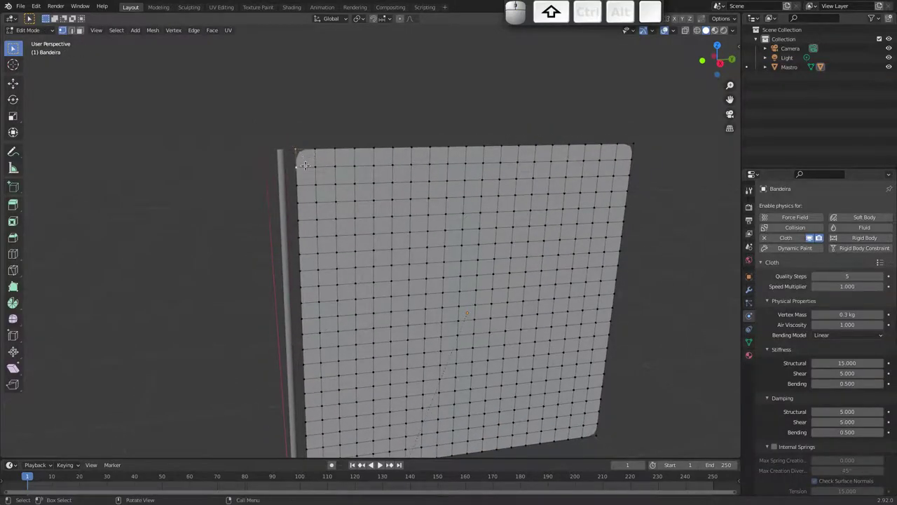
{"action": "middle_click", "coordinate": [289, 254]}
{"action": "scroll", "scroll_direction": "up", "scroll_amount": 3}
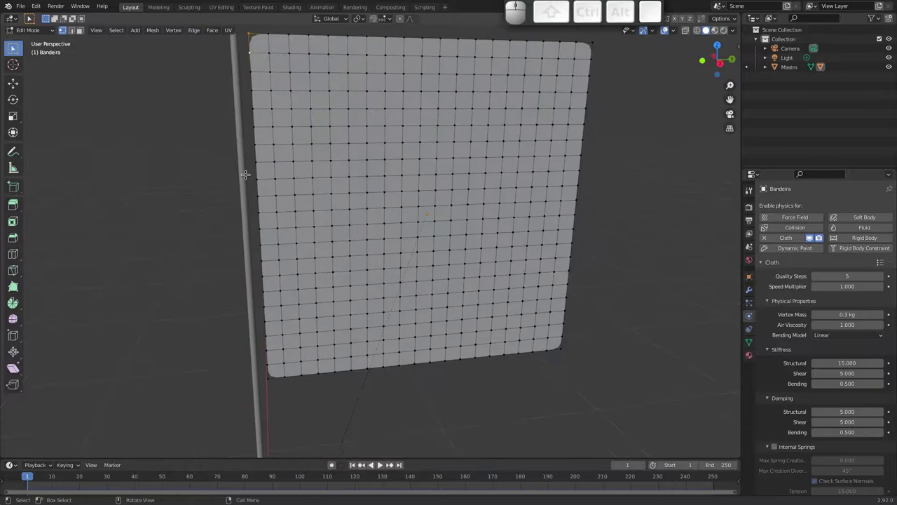
Step: Switch to edge select and start moving the pole-side edge onto the pole
{"action": "key", "text": "F2"}
{"action": "key", "text": "Escape"}
{"action": "key", "text": "2"}
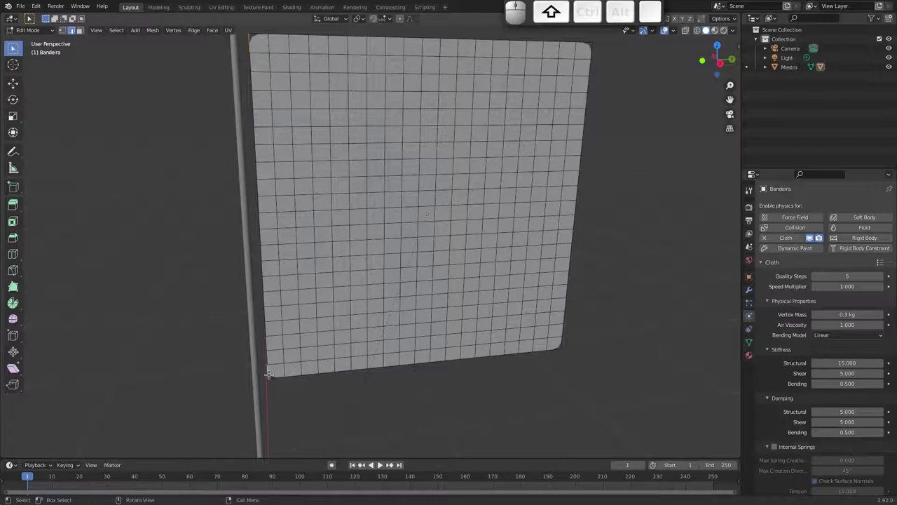
{"action": "key", "text": "e"}
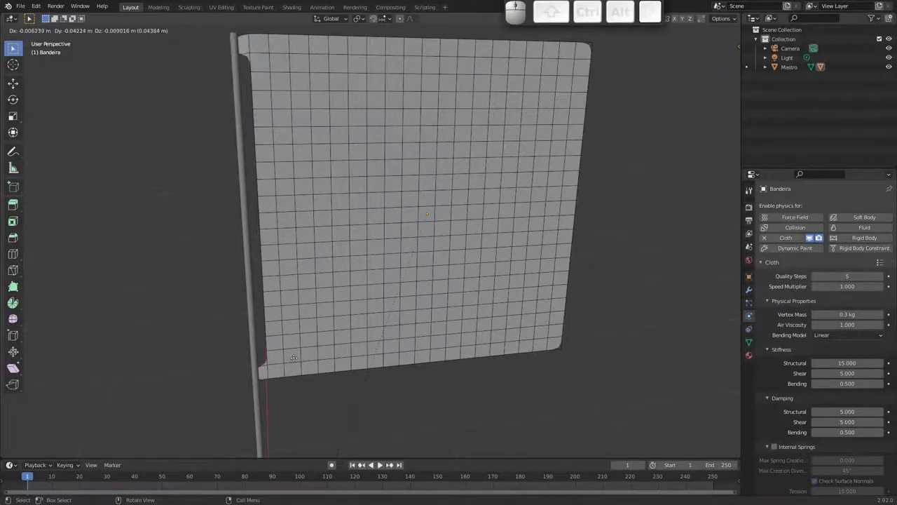
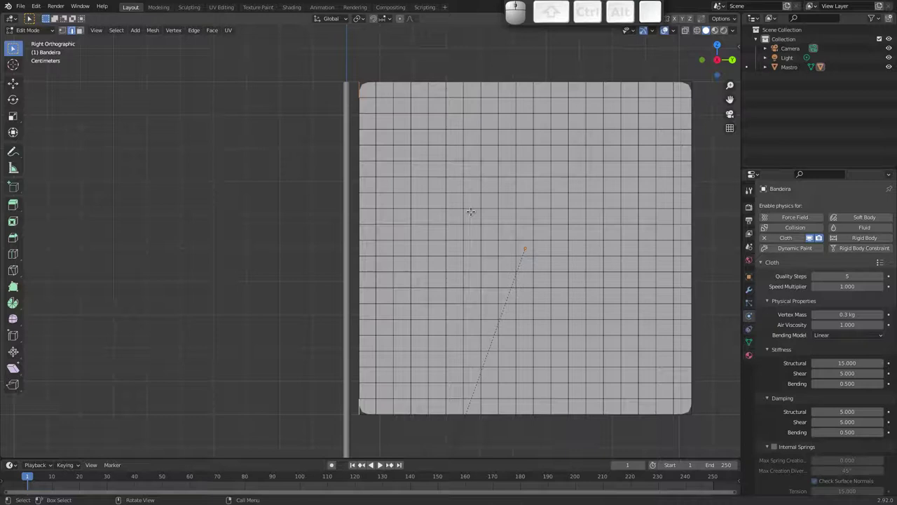
Step: Extrude the flag's pole-side edge along Y into a narrow strip toward the pole
{"action": "key", "text": "e"}
{"action": "key", "text": "space"}
{"action": "key", "text": "e"}
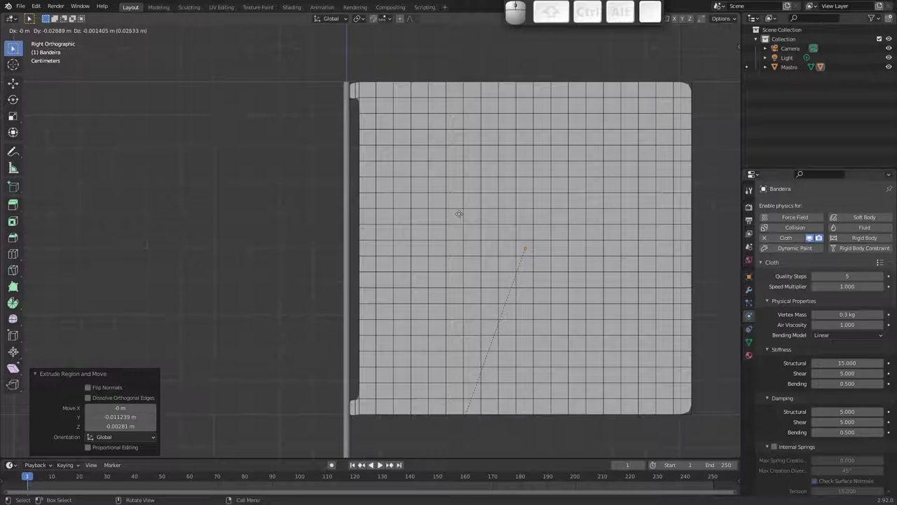
{"action": "key", "text": "y"}
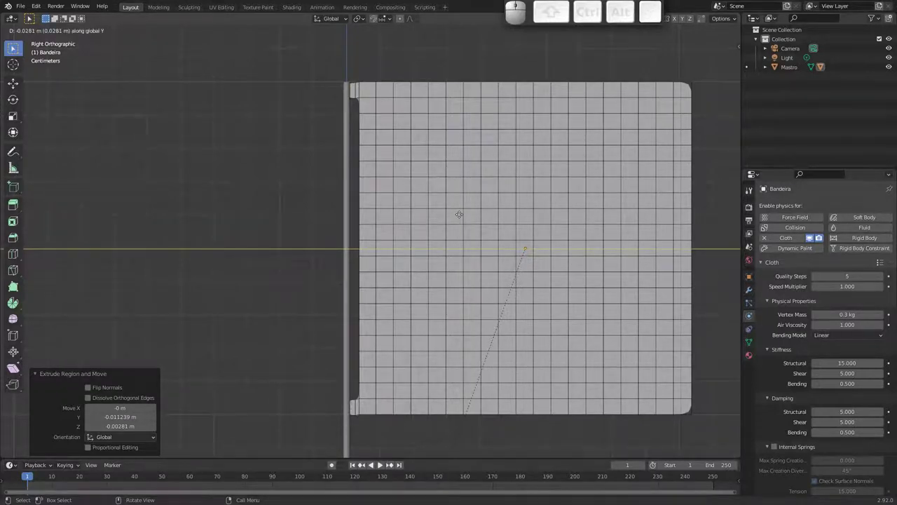
{"action": "key", "text": "space"}
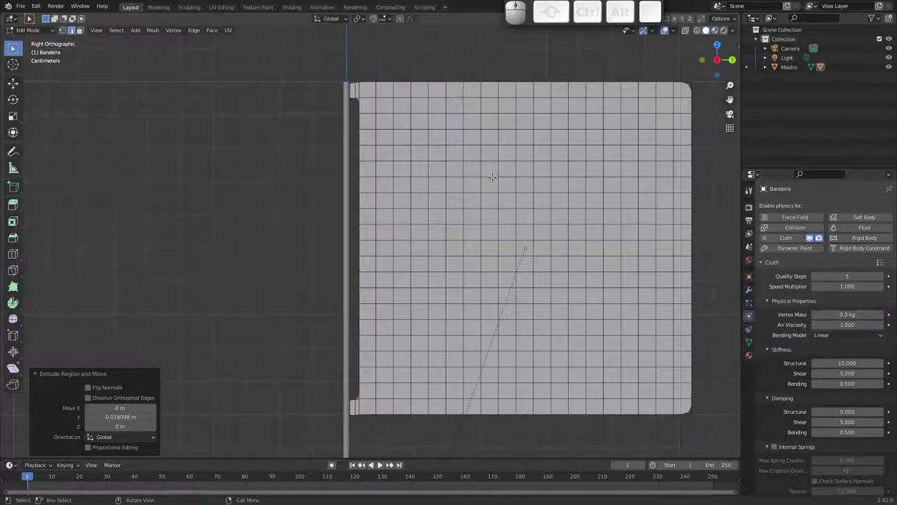
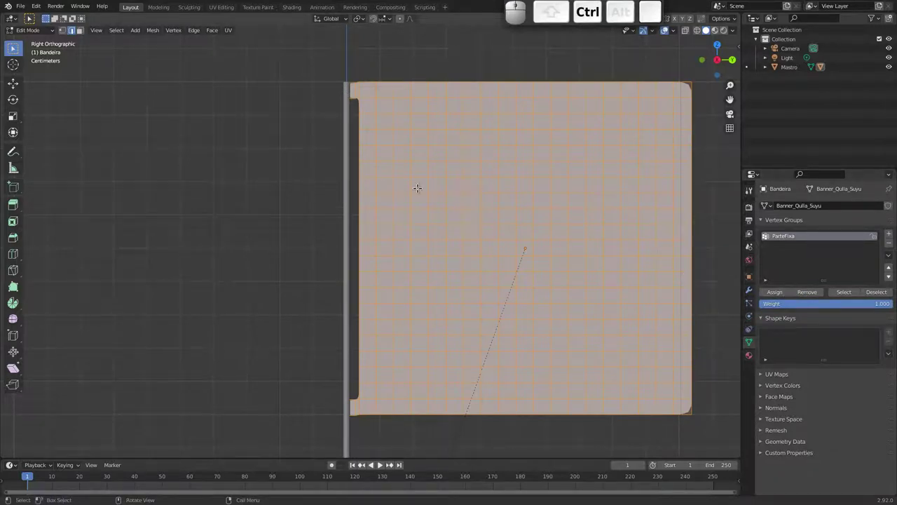
Step: In wireframe, select the pole-side vertices and assign them to the ParteFixa group
{"action": "key", "text": "z"}
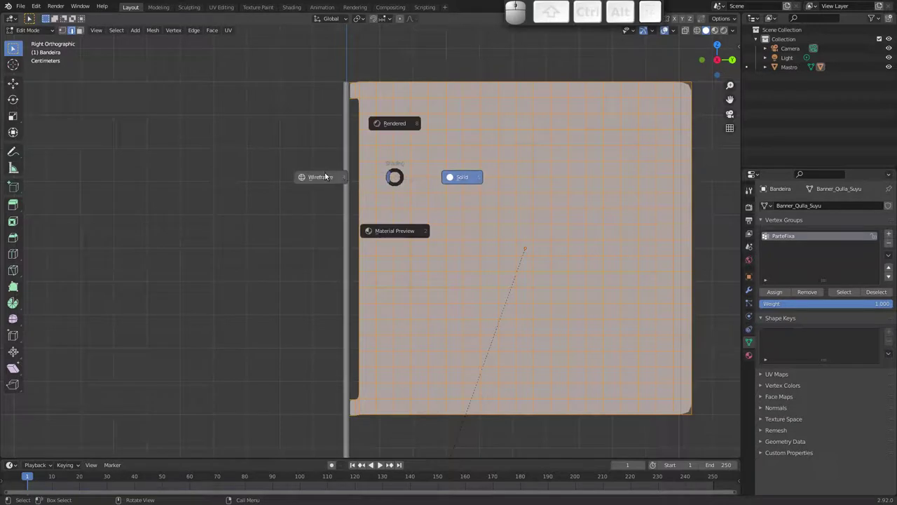
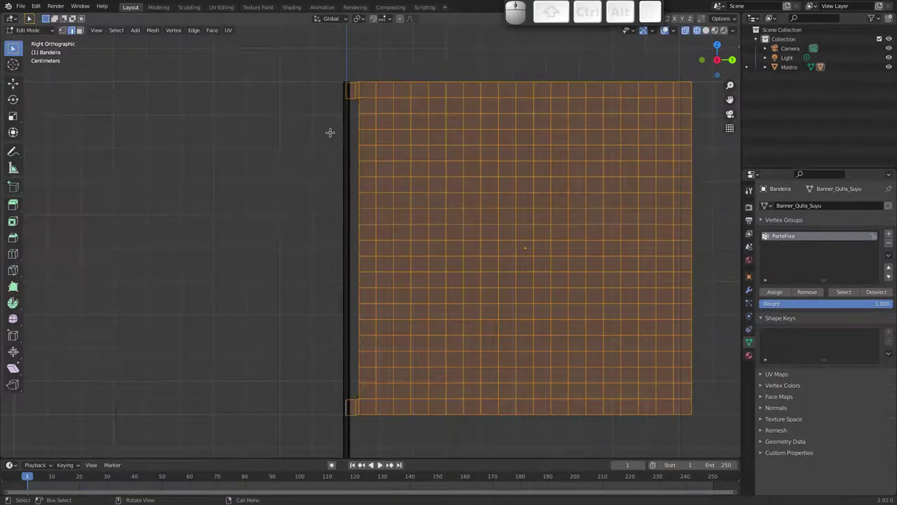
{"action": "key", "text": "1"}
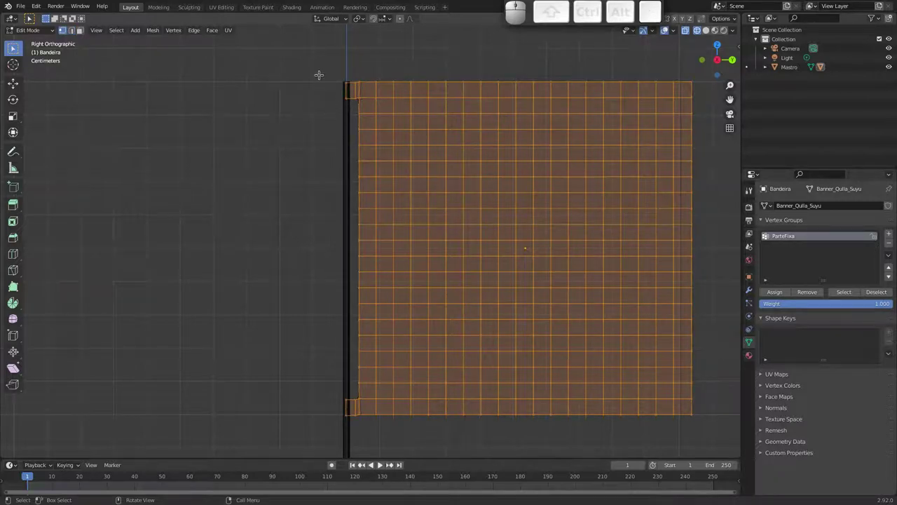
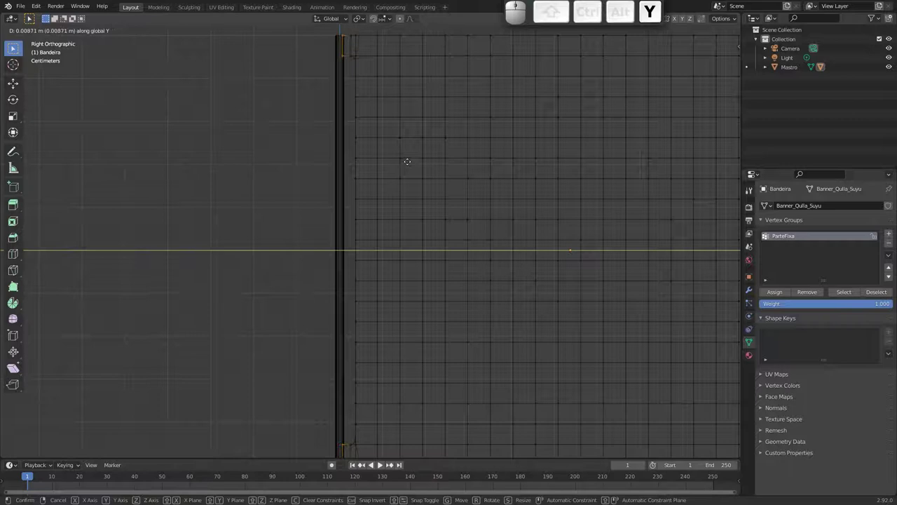
{"action": "key", "text": "space"}
{"action": "key", "text": "e"}
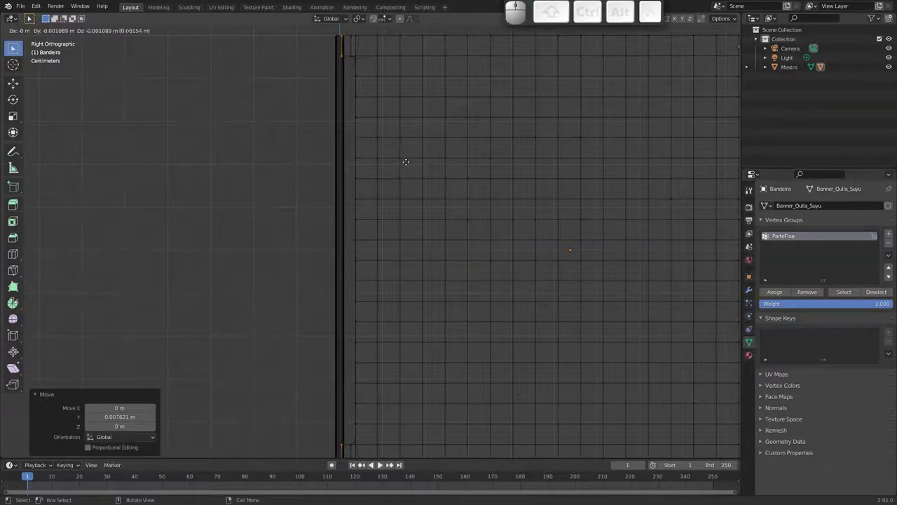
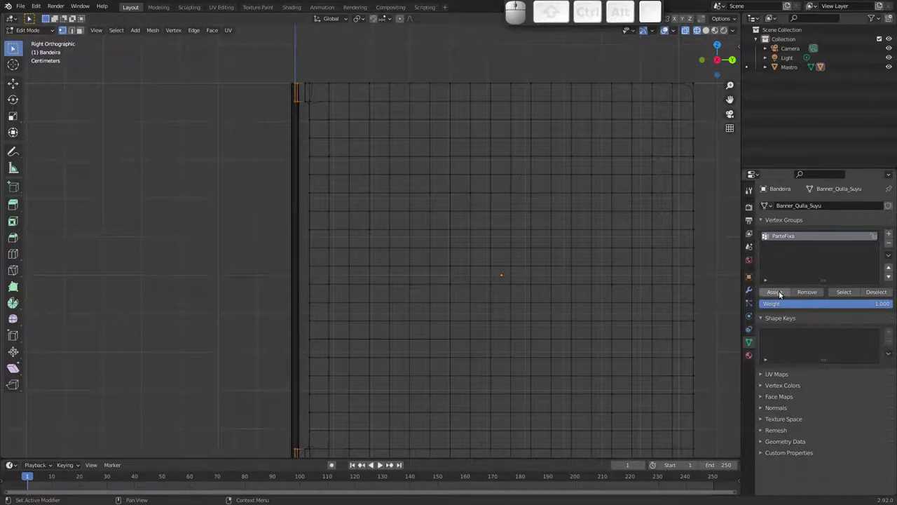
{"action": "left_click", "coordinate": [781, 296]}
Step: Return to Object Mode in solid shading and play the cloth hanging from the pole edge
{"action": "key", "text": "Tab"}
{"action": "middle_click", "coordinate": [450, 236]}
{"action": "key", "text": "ctrl+z"}
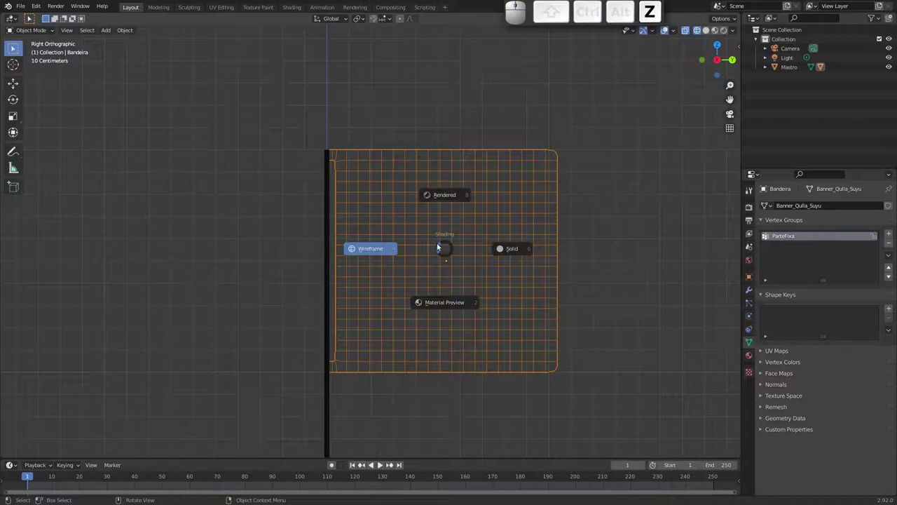
{"action": "left_click", "coordinate": [520, 251]}
{"action": "key", "text": "space"}
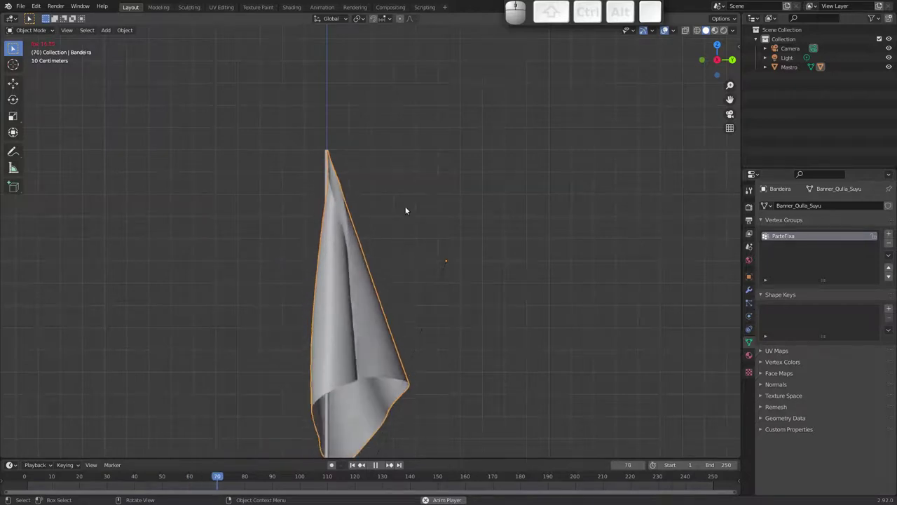
{"action": "key", "text": "Escape"}
Step: Select the pole Mastro, enable Collision physics on it and play to test
{"action": "left_click", "coordinate": [330, 405]}
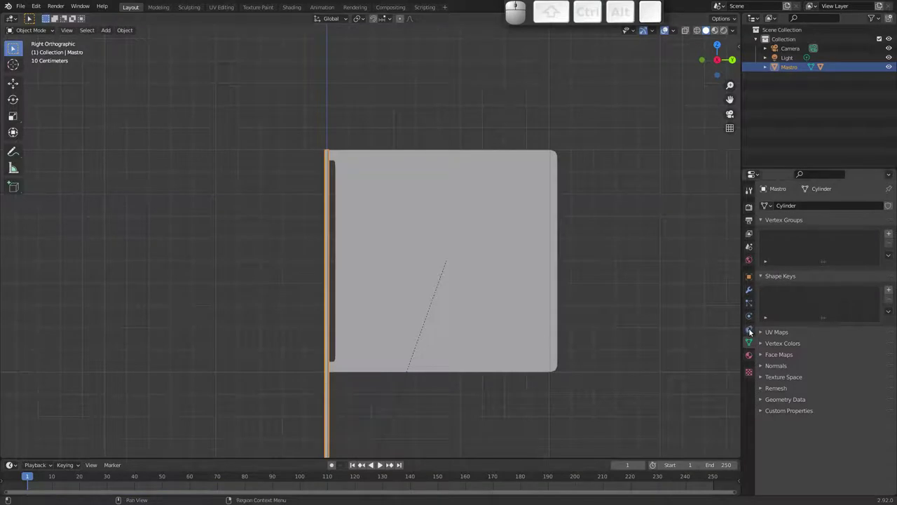
{"action": "left_click", "coordinate": [748, 318]}
{"action": "left_click", "coordinate": [800, 227]}
{"action": "key", "text": "space"}
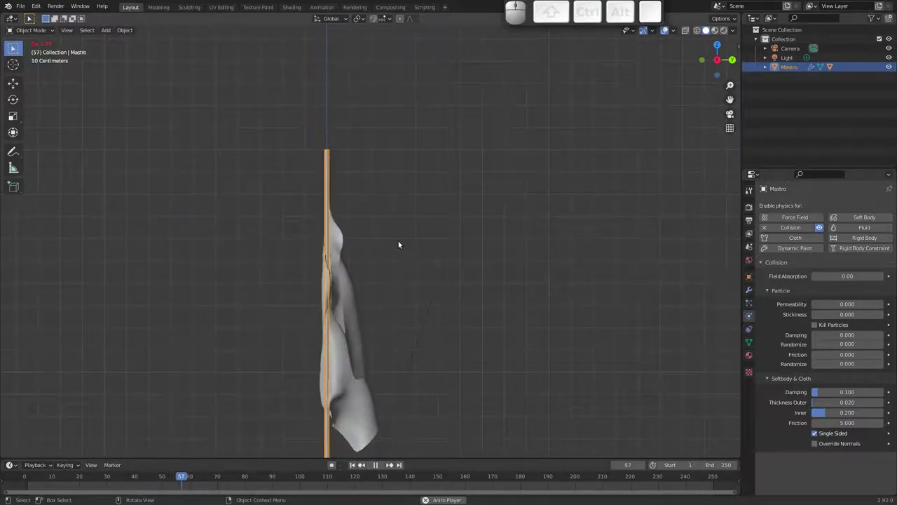
{"action": "key", "text": "Escape"}
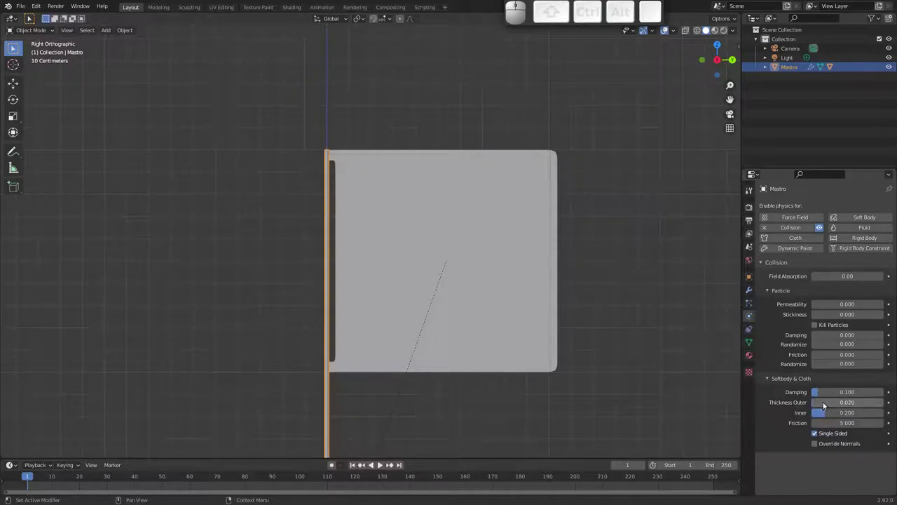
Step: Set the pole's collision outer and inner thickness to 0.001 and replay the simulation
{"action": "left_click", "coordinate": [824, 405]}
{"action": "key", "text": "Right"}
{"action": "key", "text": "BackSpace"}
{"action": "key", "text": "0"}
{"action": "key", "text": "1"}
{"action": "key", "text": "Return"}
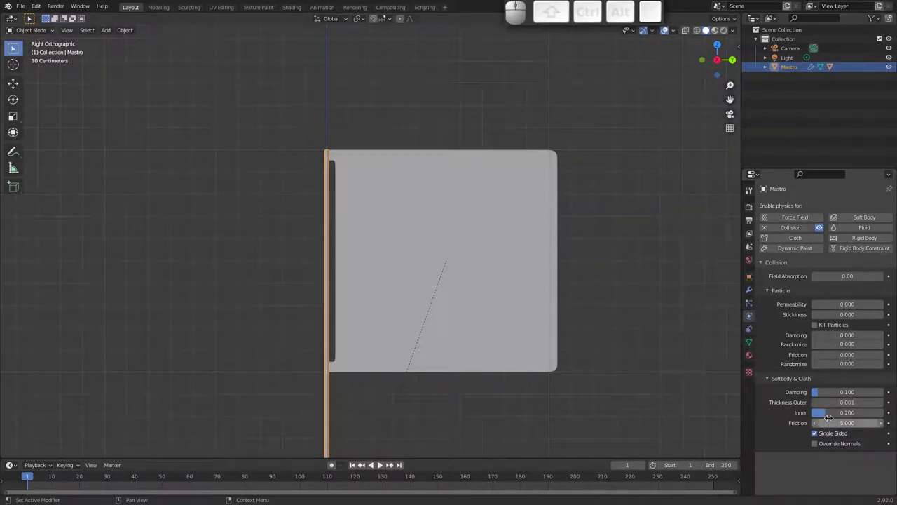
{"action": "left_click_drag", "start_coordinate": [831, 419], "coordinate": [648, 330]}
{"action": "key", "text": "space"}
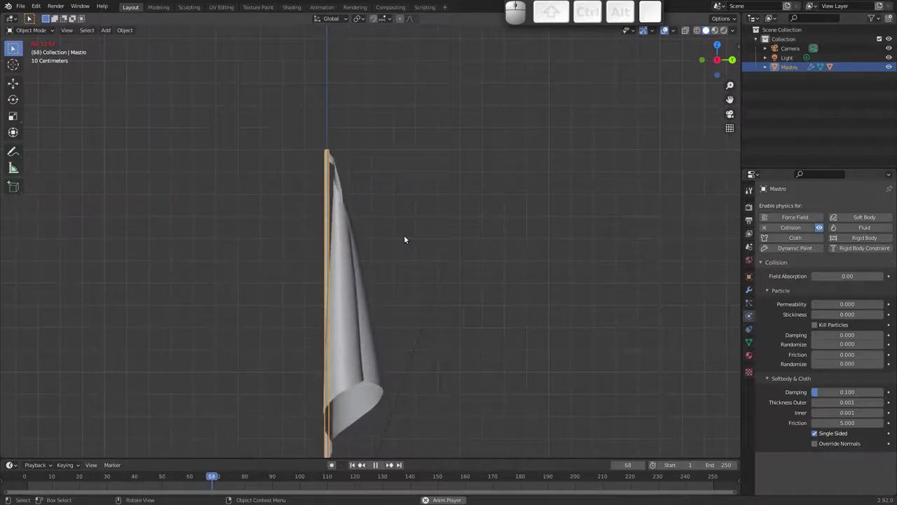
{"action": "key", "text": "Escape"}
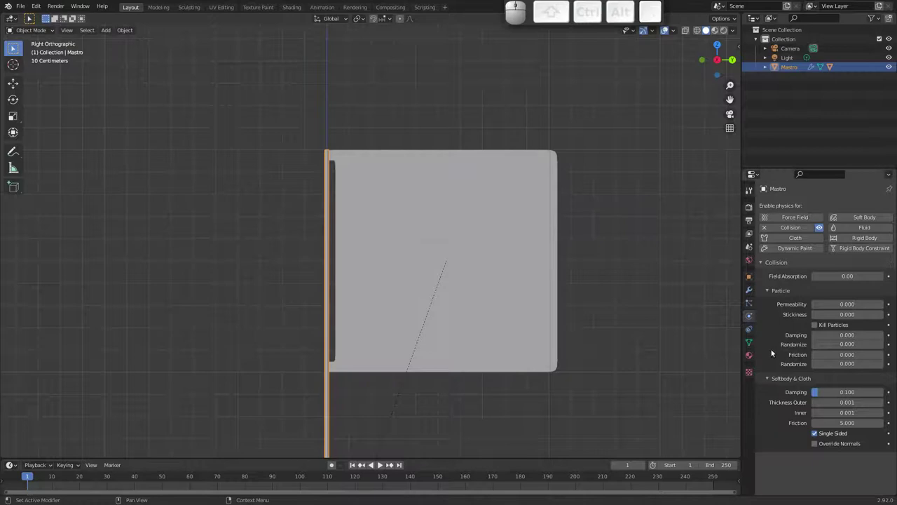
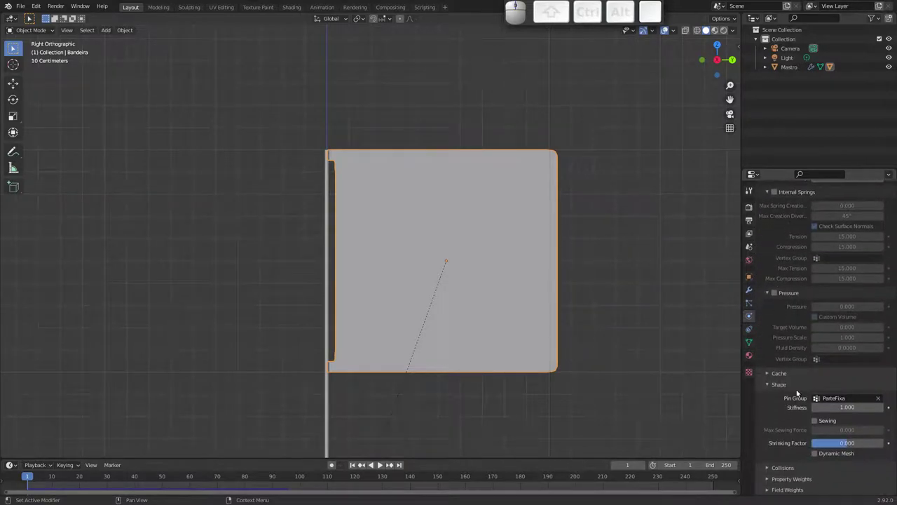
Step: Set the flag's collision distance to 0.005, enable self collisions and play the simulation
{"action": "left_click", "coordinate": [770, 468]}
{"action": "middle_click", "coordinate": [784, 429]}
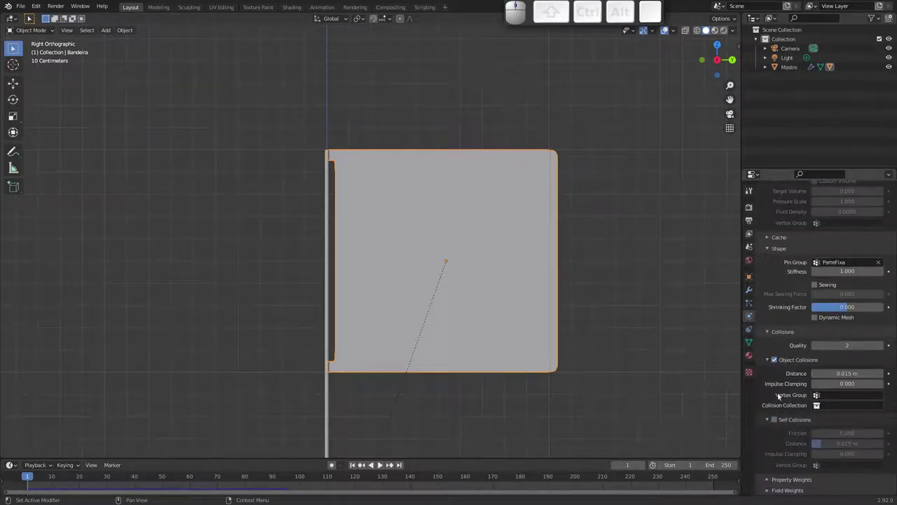
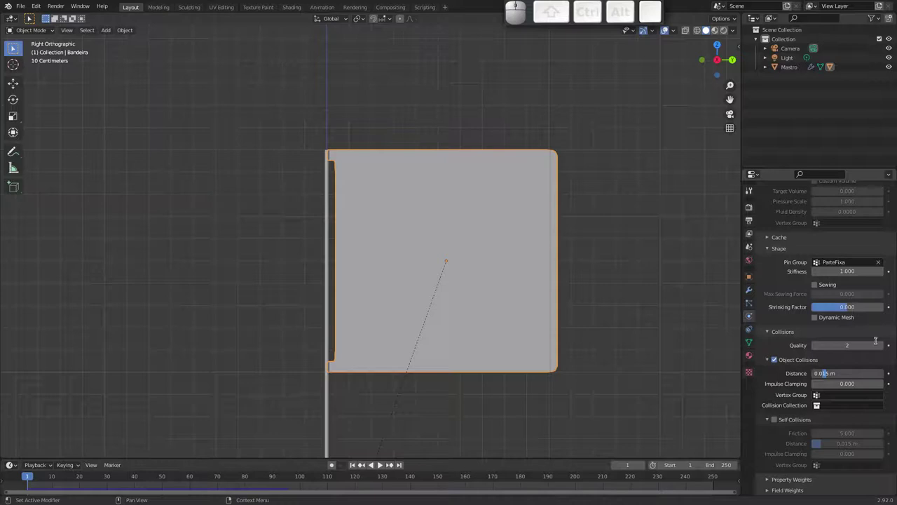
{"action": "key", "text": "0"}
{"action": "key", "text": "Return"}
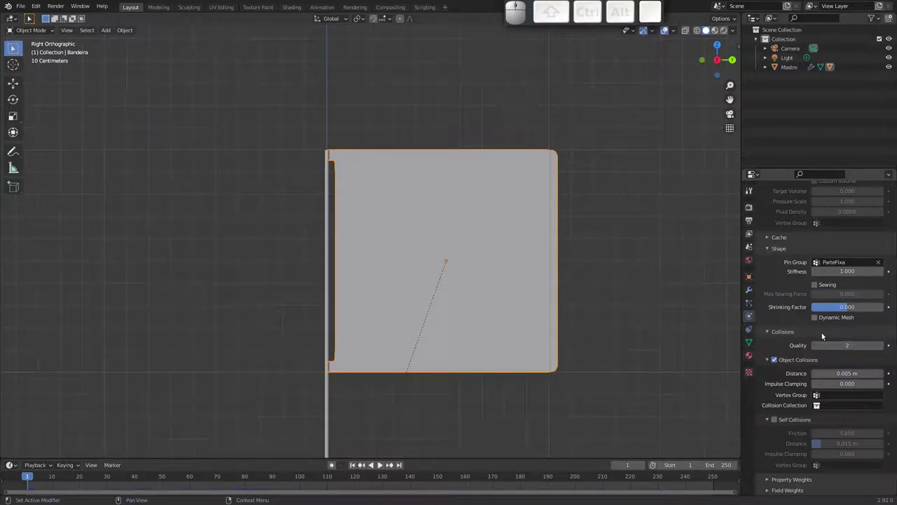
{"action": "left_click", "coordinate": [776, 424]}
{"action": "key", "text": "ctrl+s"}
{"action": "key", "text": "space"}
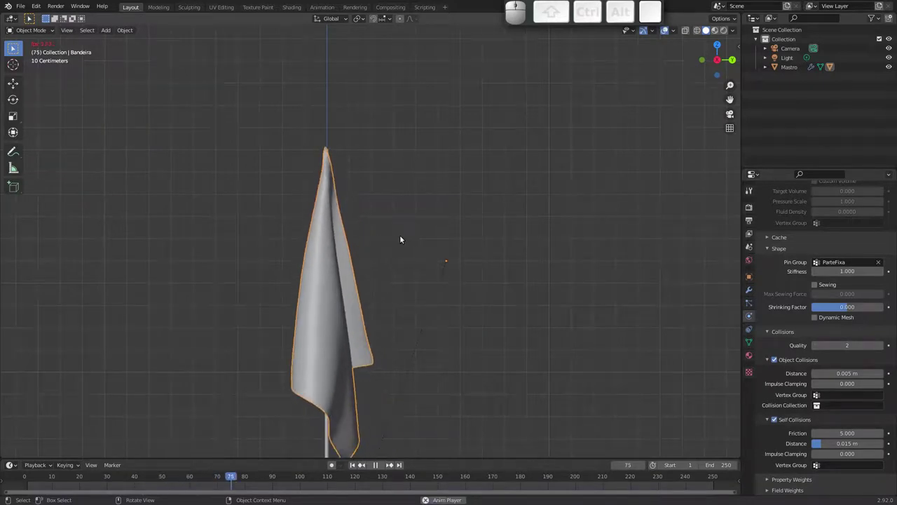
Step: Orbit around the flag hanging limp from the pole, ending in a side view
{"action": "middle_click", "coordinate": [347, 235]}
{"action": "left_click_drag", "start_coordinate": [323, 253], "coordinate": [430, 256]}
{"action": "middle_click", "coordinate": [383, 264]}
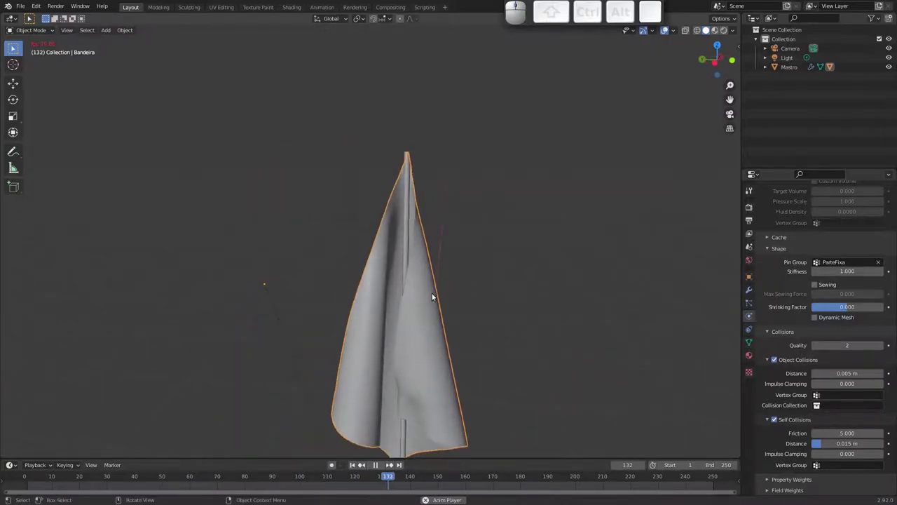
{"action": "left_click_drag", "start_coordinate": [432, 292], "coordinate": [361, 269]}
{"action": "middle_click", "coordinate": [384, 272]}
{"action": "middle_click", "coordinate": [394, 268]}
{"action": "middle_click", "coordinate": [545, 217]}
{"action": "left_click", "coordinate": [718, 56]}
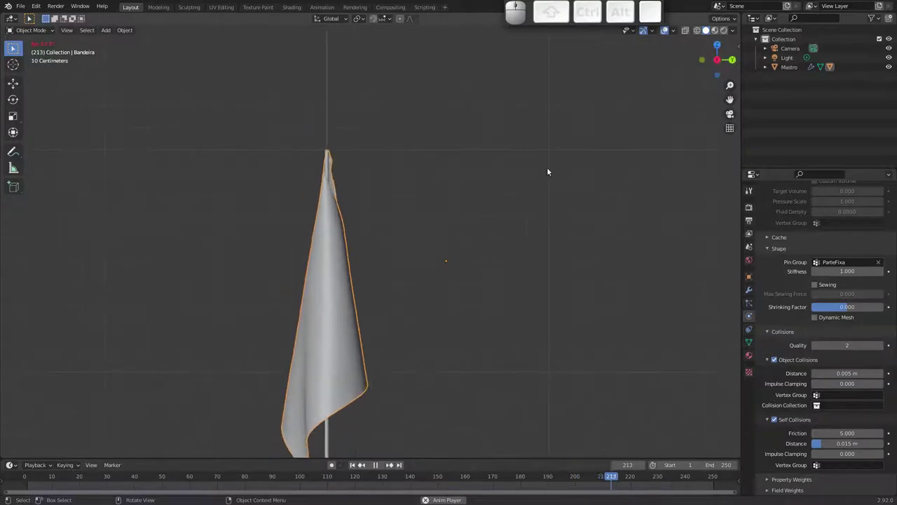
{"action": "middle_click", "coordinate": [475, 181]}
{"action": "middle_click", "coordinate": [427, 257]}
{"action": "middle_click", "coordinate": [420, 226]}
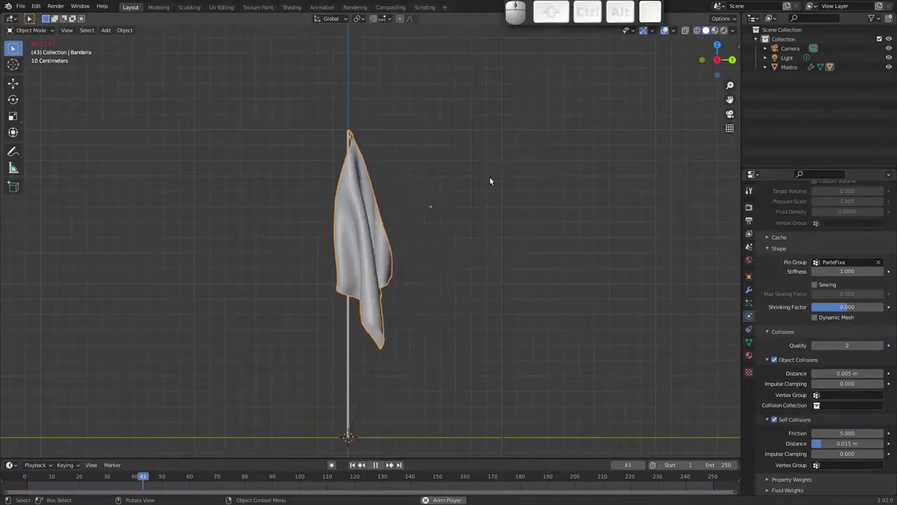
Step: Add a Wind force field beside the flag, set strength 10 and play to test
{"action": "key", "text": "Escape"}
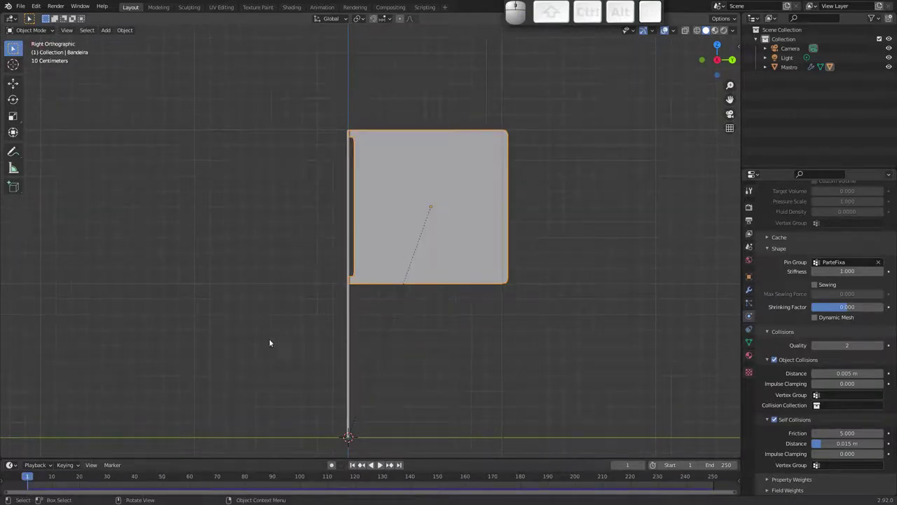
{"action": "key", "text": "shift+a"}
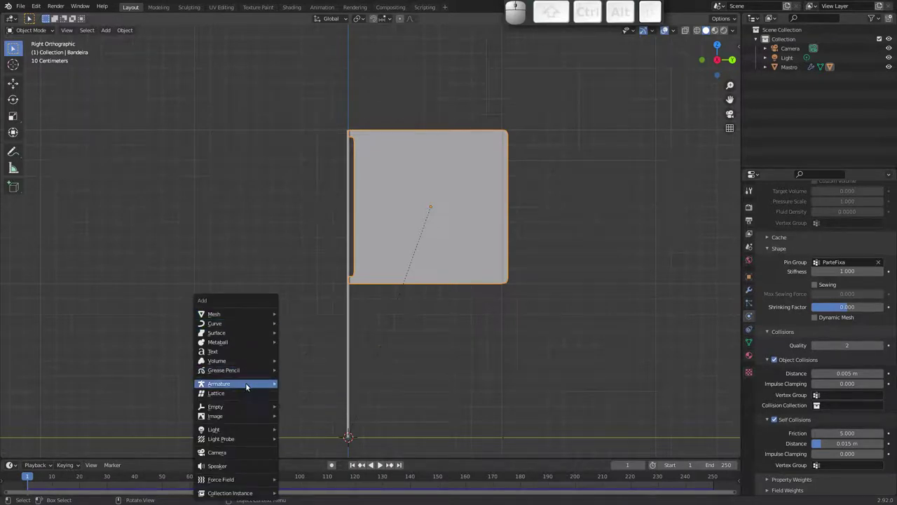
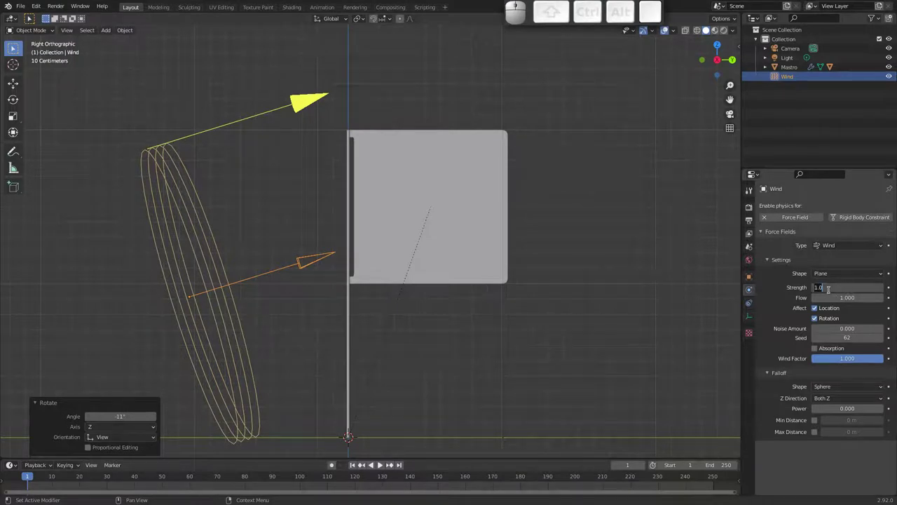
{"action": "key", "text": "1"}
{"action": "key", "text": "0"}
{"action": "key", "text": "Return"}
{"action": "key", "text": "space"}
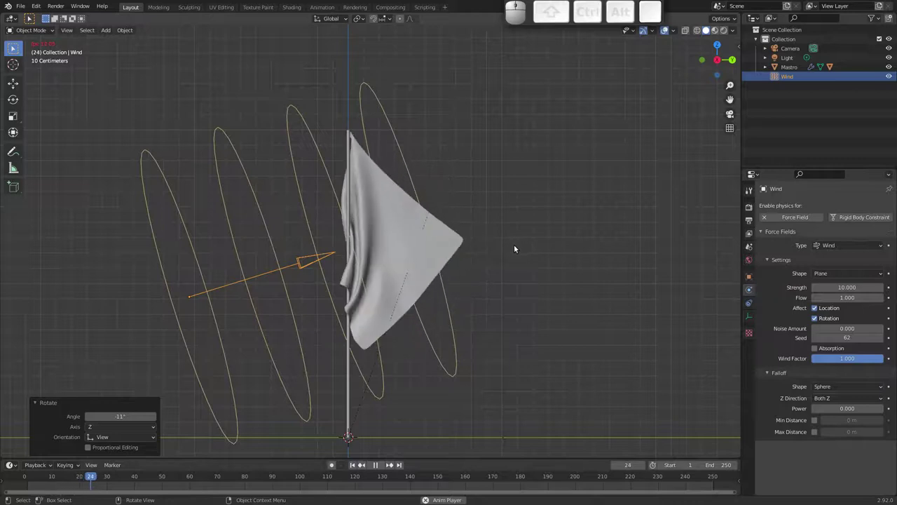
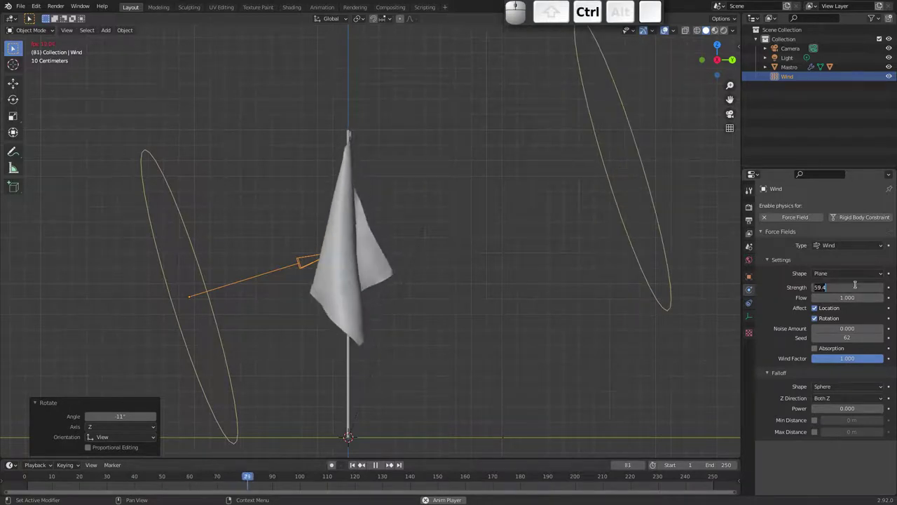
Step: Raise the wind strength to 100, replay and tilt the wind field toward the flag
{"action": "key", "text": "1"}
{"action": "key", "text": "0"}
{"action": "key", "text": "Return"}
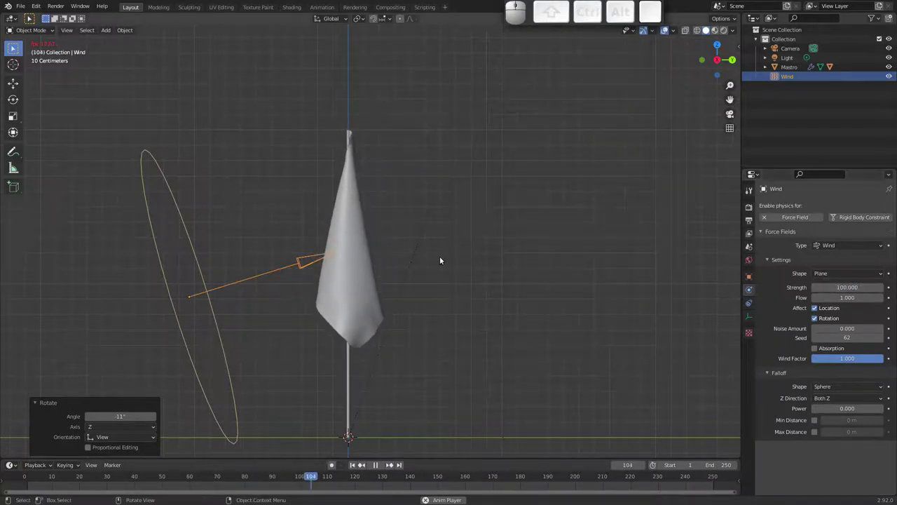
{"action": "key", "text": "g"}
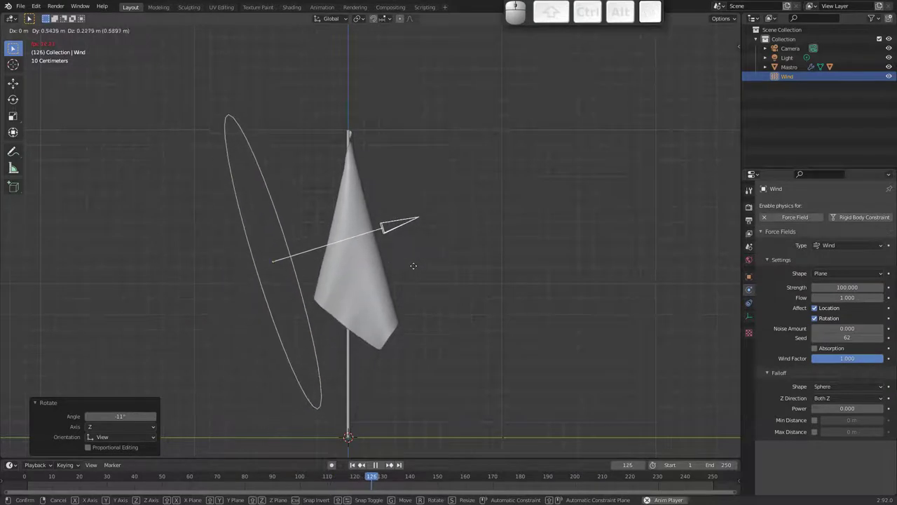
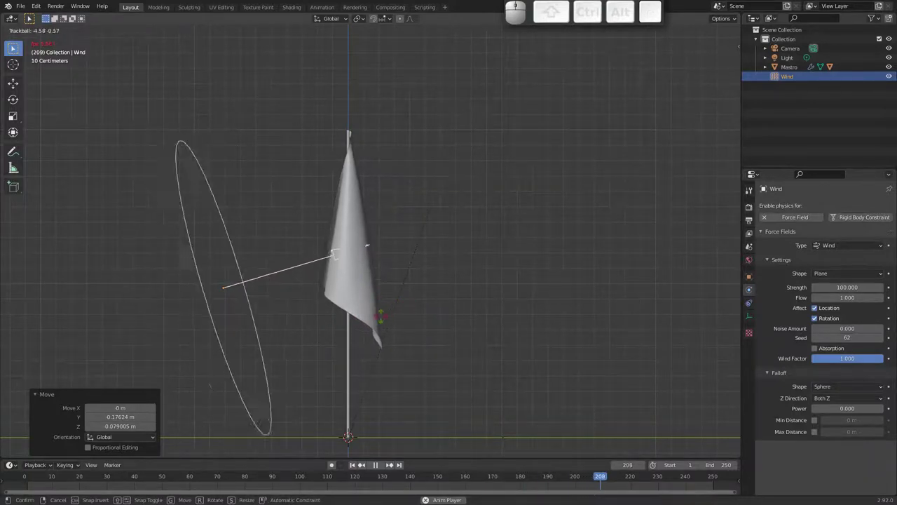
{"action": "left_click", "coordinate": [381, 319]}
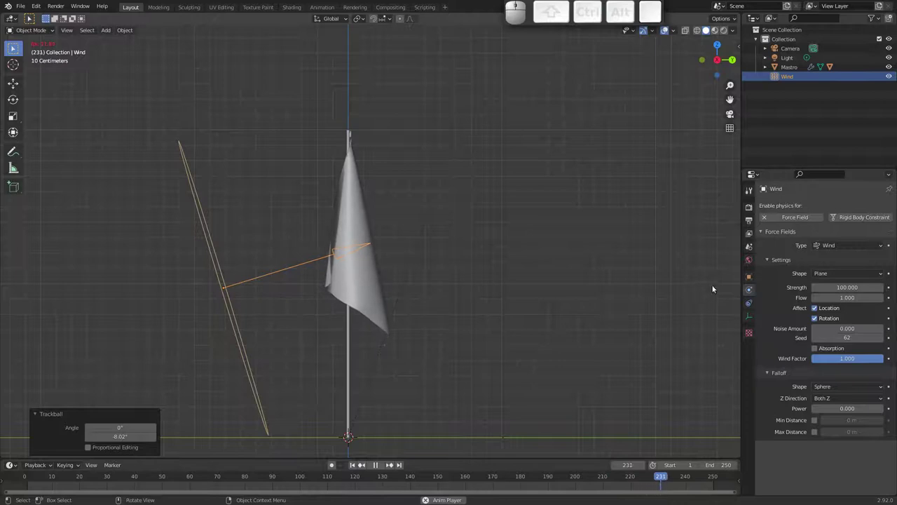
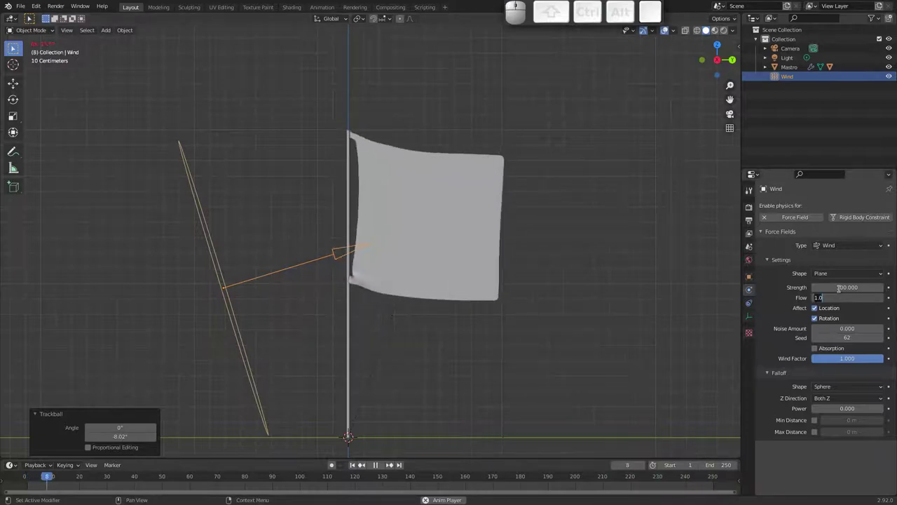
Step: Set wind strength 2000 and flow 10, then select the flag cloth
{"action": "key", "text": "1"}
{"action": "key", "text": "Return"}
{"action": "key", "text": "Escape"}
{"action": "left_click_drag", "start_coordinate": [414, 220], "coordinate": [407, 210]}
{"action": "left_click", "coordinate": [408, 212]}
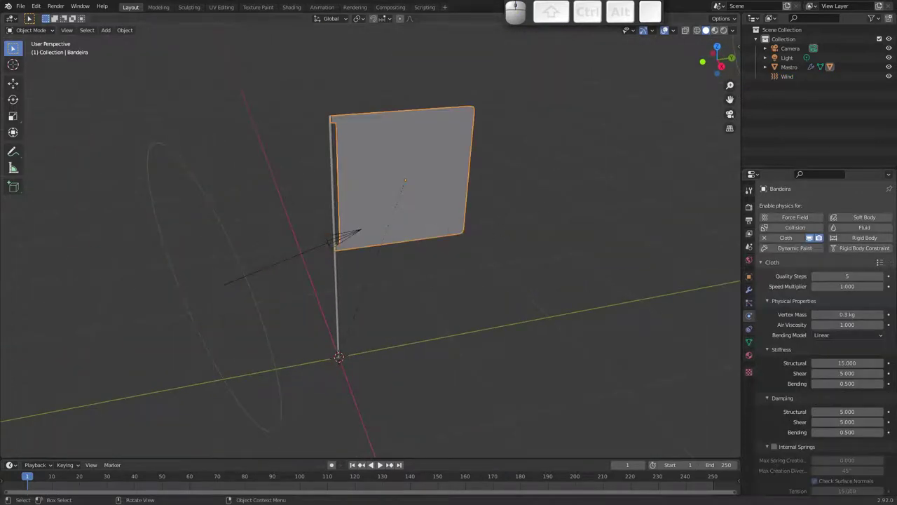
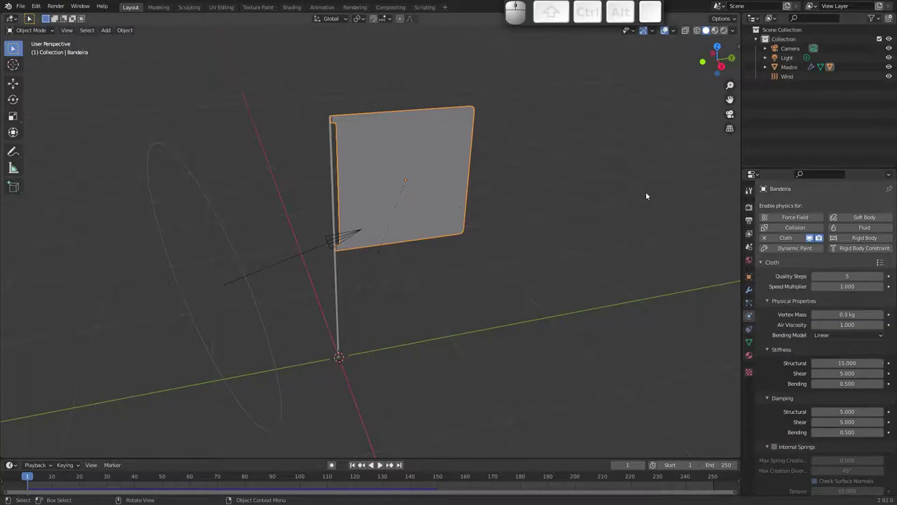
Step: Apply the flag's rotation via Ctrl+A and play the flapping simulation
{"action": "key", "text": "n"}
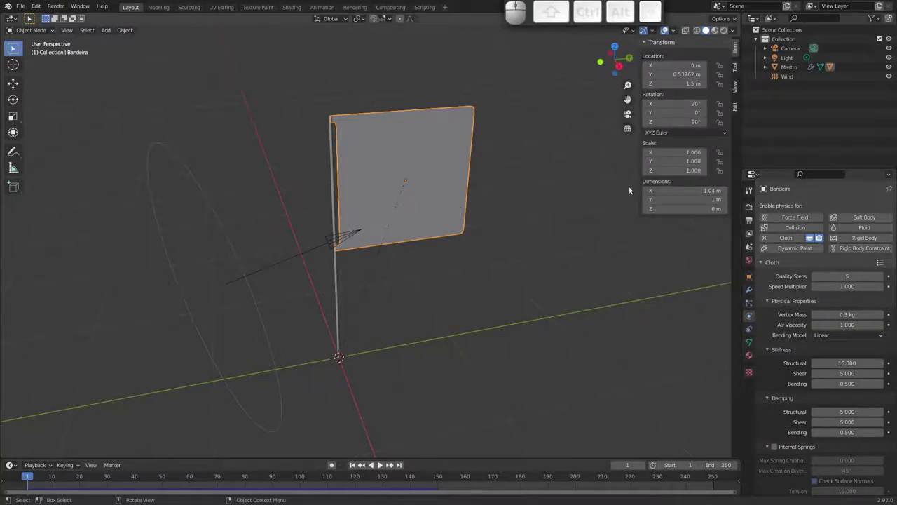
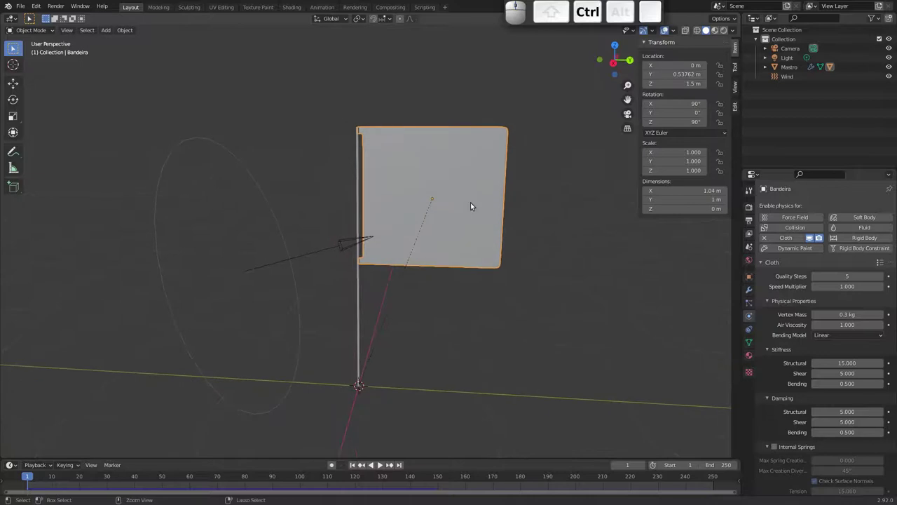
{"action": "key", "text": "ctrl+a"}
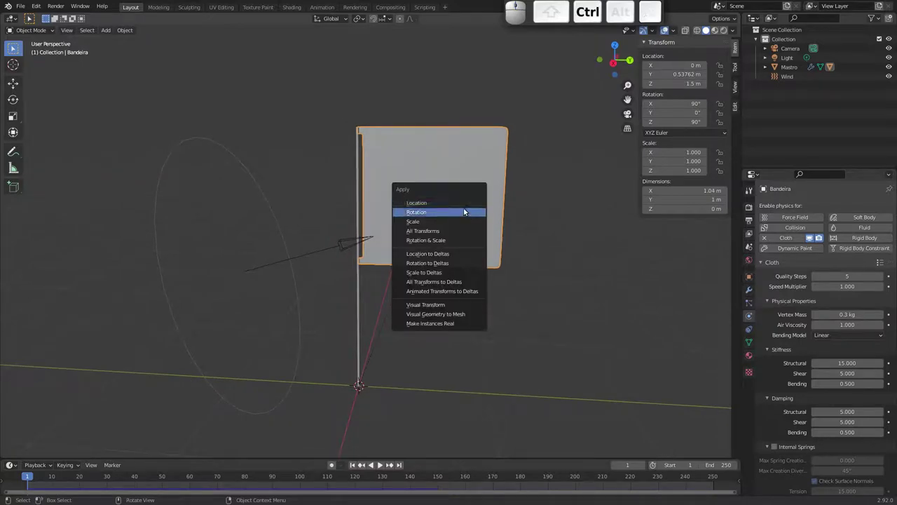
{"action": "left_click", "coordinate": [464, 214]}
{"action": "key", "text": "space"}
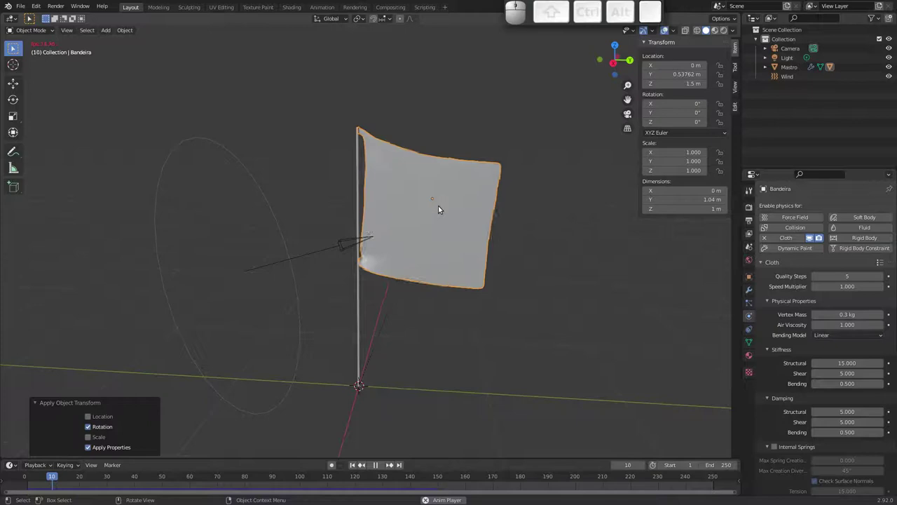
{"action": "left_click", "coordinate": [299, 256]}
{"action": "middle_click", "coordinate": [323, 272]}
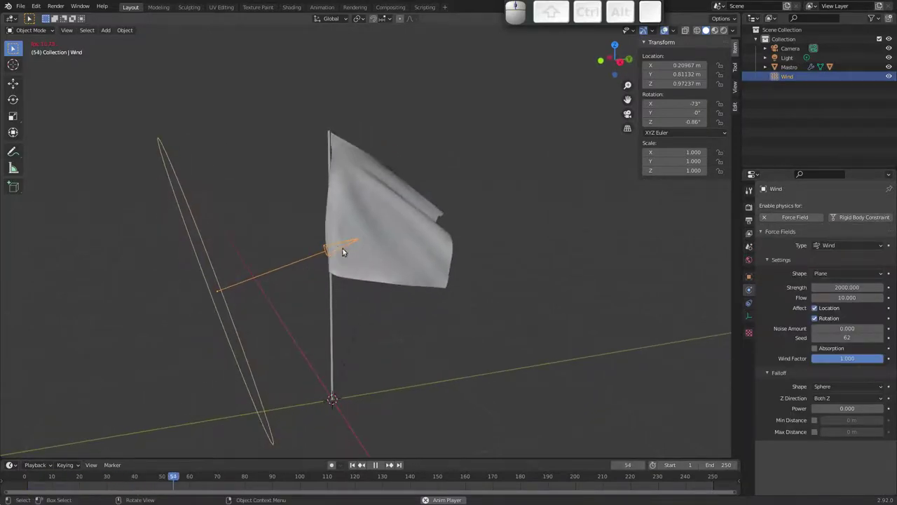
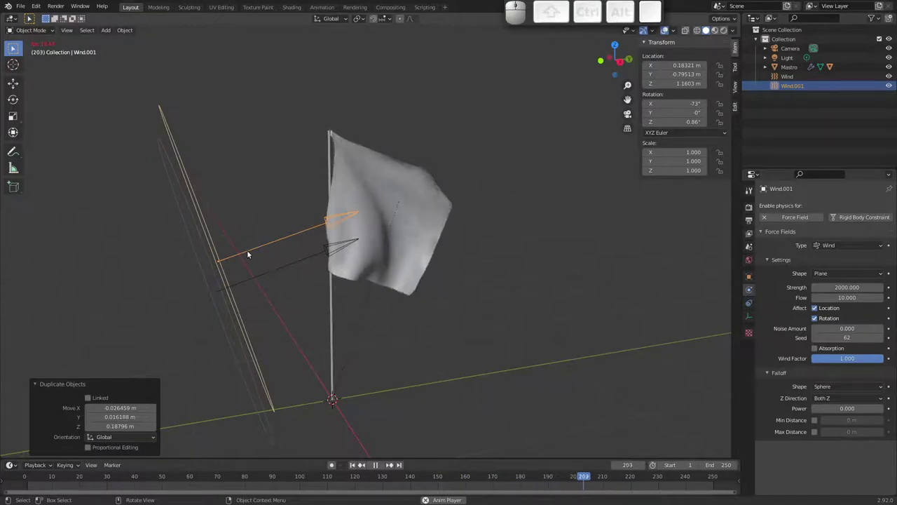
Step: Duplicate the wind field beside the flag and switch to Material Preview shading
{"action": "key", "text": "shift+d"}
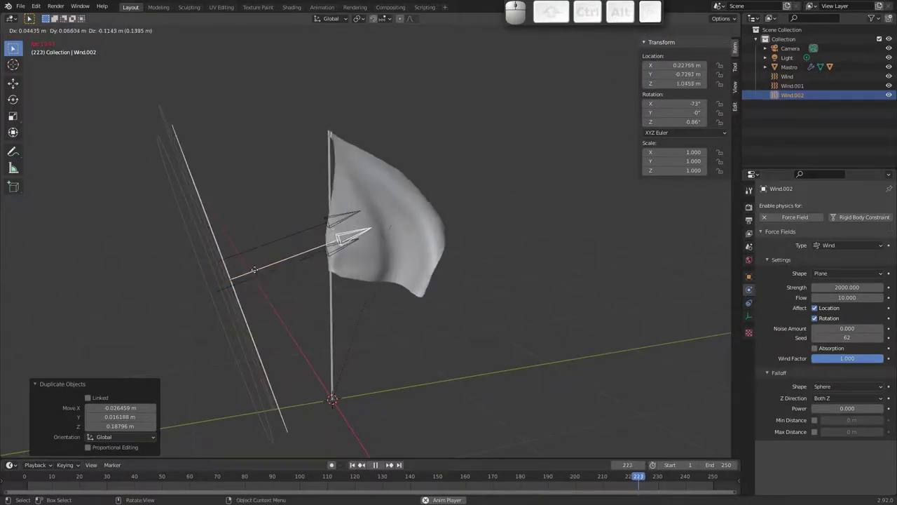
{"action": "left_click", "coordinate": [257, 270]}
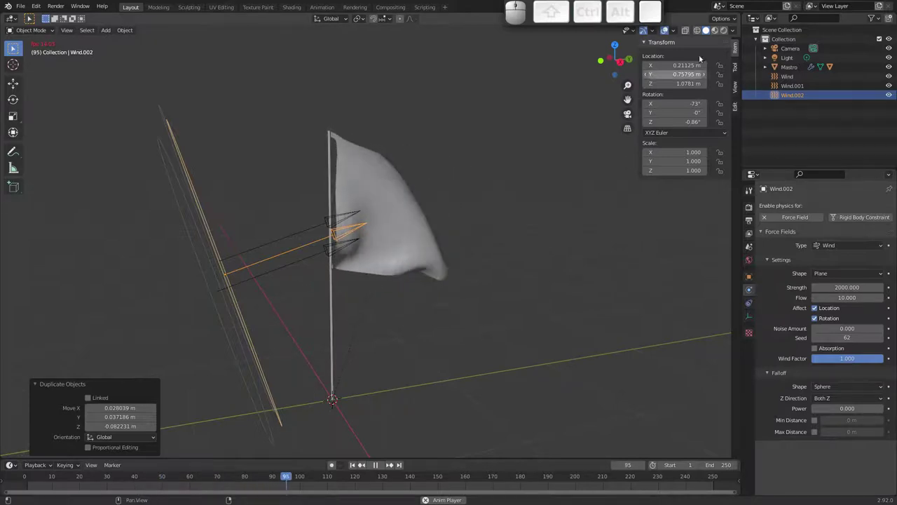
{"action": "left_click", "coordinate": [717, 31]}
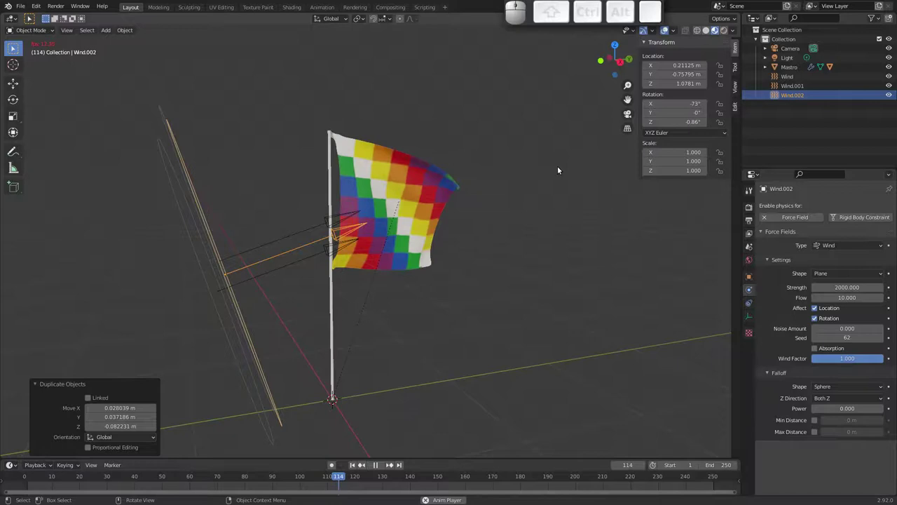
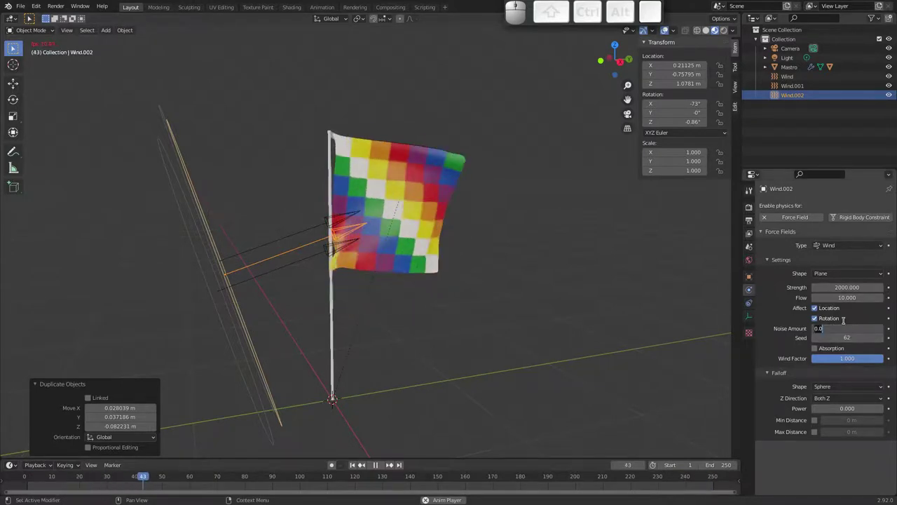
Step: Set Wind.002's noise amount to 10 and select the first wind copy
{"action": "key", "text": "1"}
{"action": "key", "text": "0"}
{"action": "key", "text": "Return"}
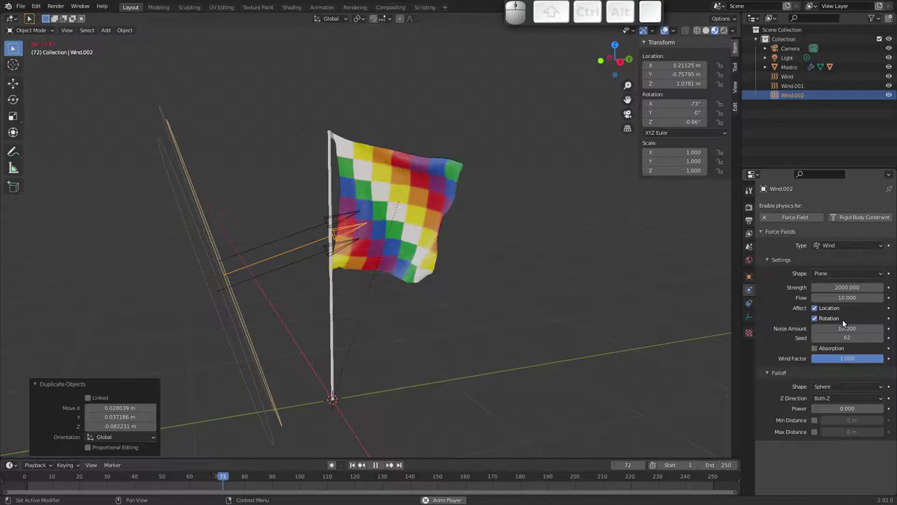
{"action": "left_click", "coordinate": [303, 233]}
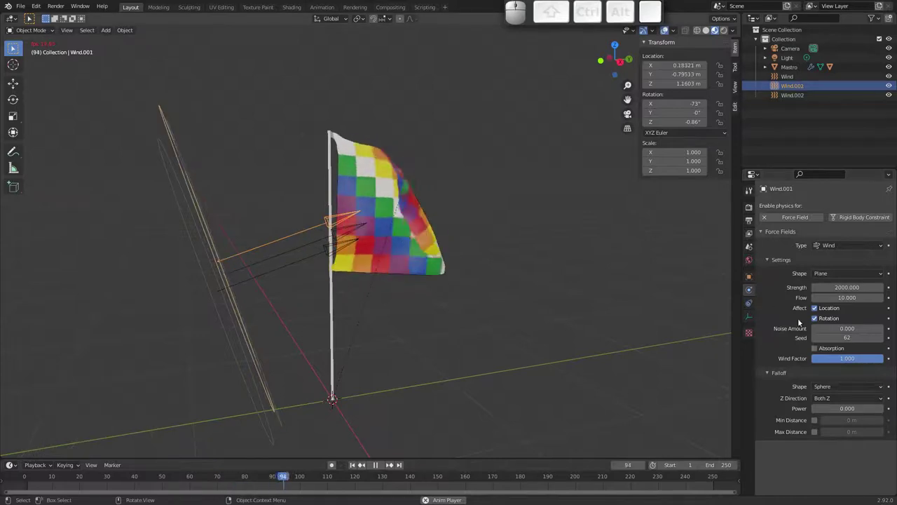
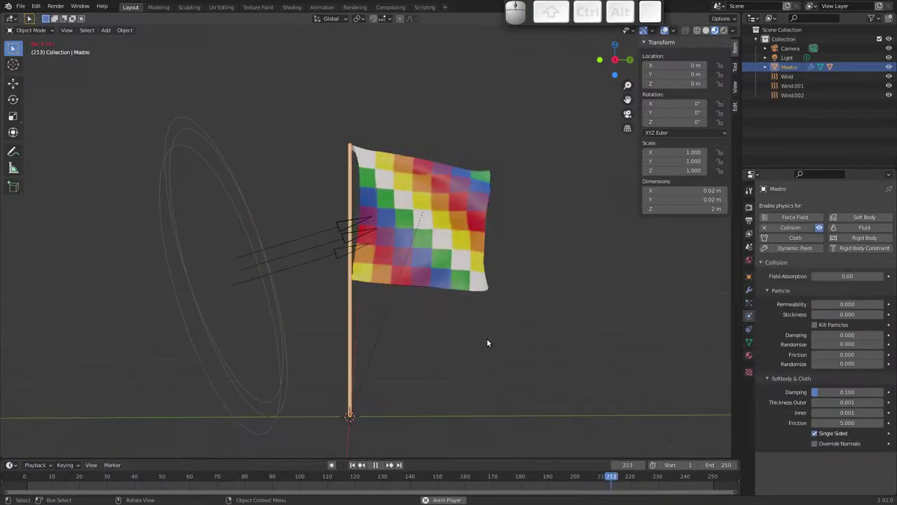
Step: Stop the waving-flag playback and return to frame 1
{"action": "key", "text": "g"}
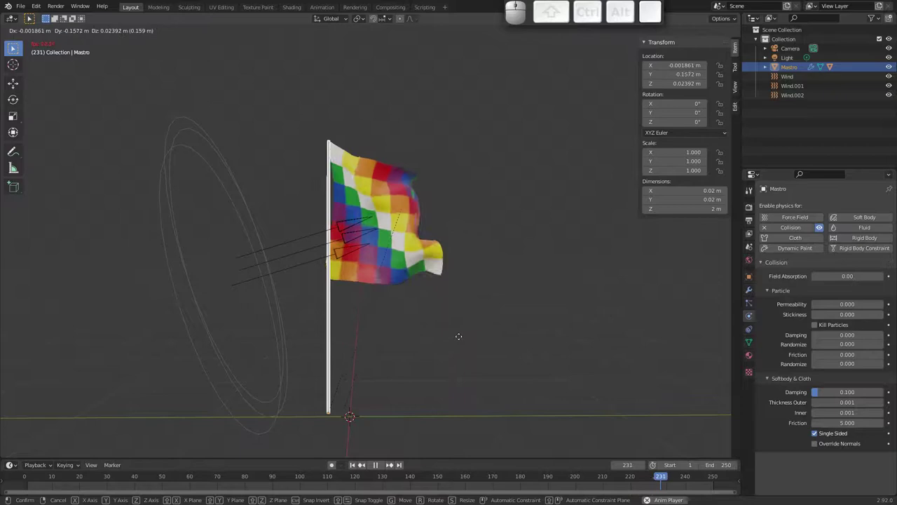
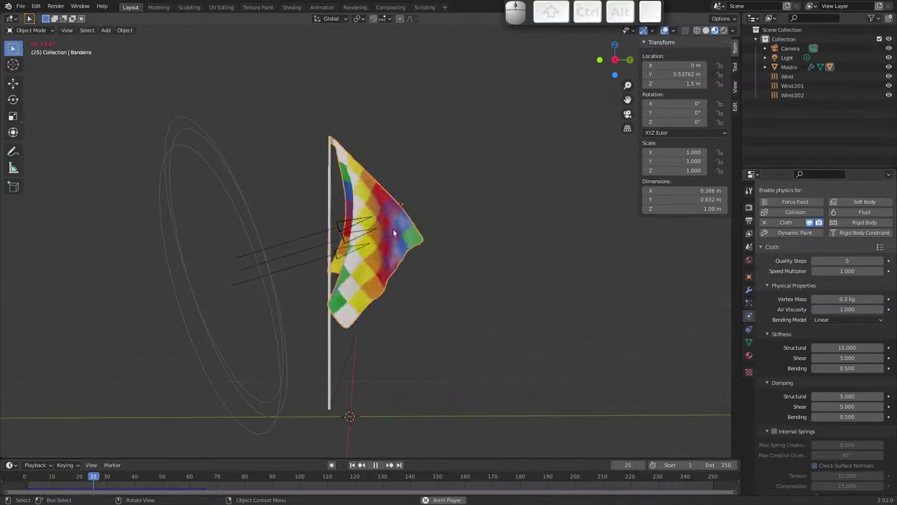
{"action": "left_click", "coordinate": [285, 255]}
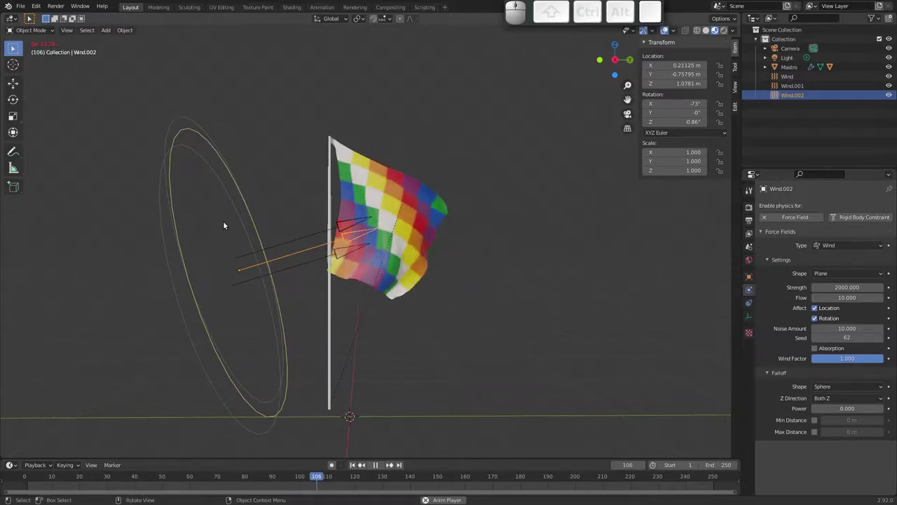
{"action": "key", "text": "Escape"}
Step: Save bandeira.blend and load the character project from the recent files
{"action": "key", "text": "ctrl+s"}
{"action": "left_click", "coordinate": [20, 9]}
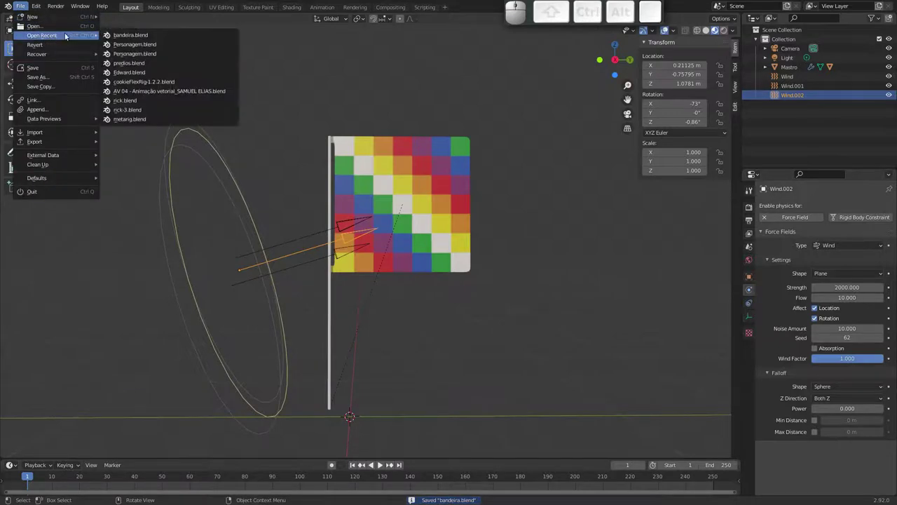
{"action": "left_click", "coordinate": [141, 45]}
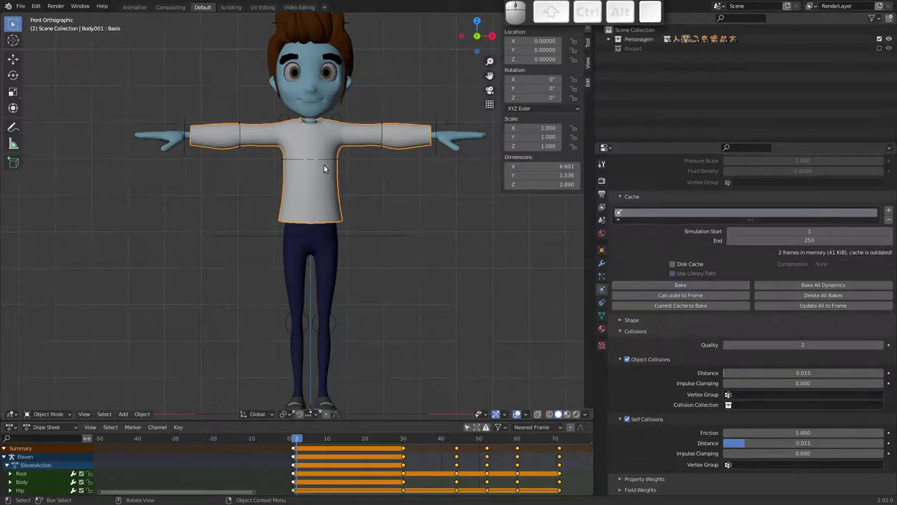
Step: Play the shirt cloth simulation once and scrub the timeline back to the start
{"action": "key", "text": "space"}
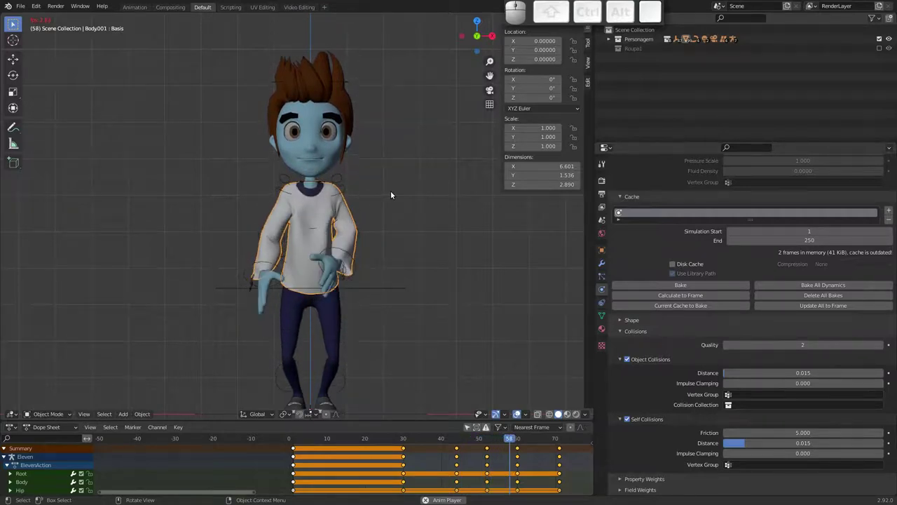
{"action": "key", "text": "Escape"}
{"action": "left_click_drag", "start_coordinate": [358, 187], "coordinate": [300, 253]}
{"action": "middle_click", "coordinate": [310, 221]}
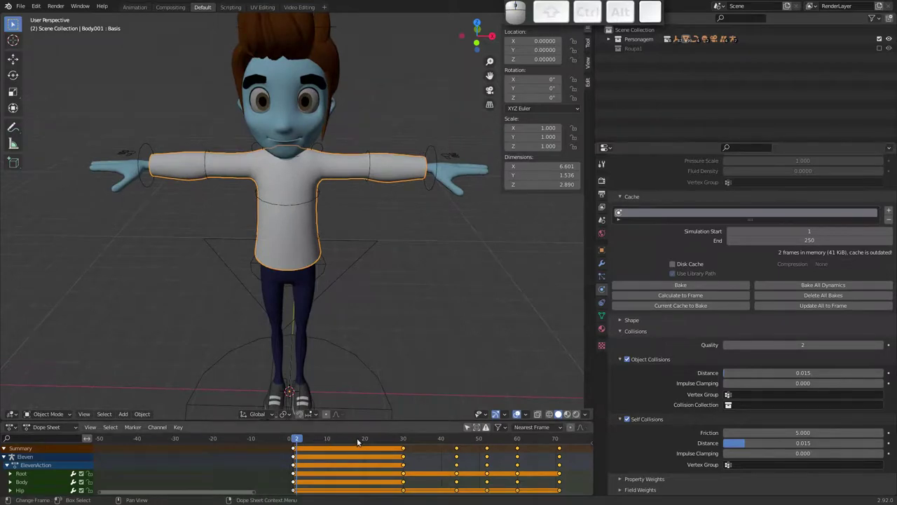
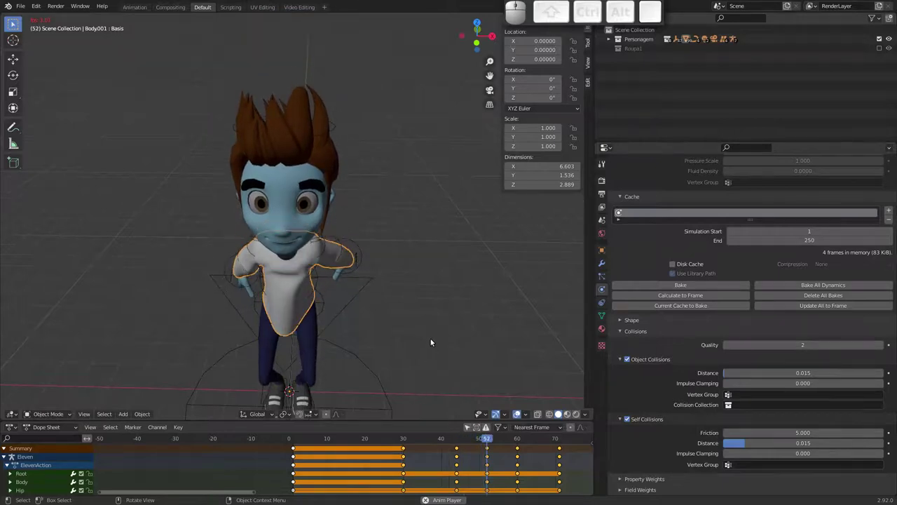
Step: Stop playback, go to the start frame and select all the character's keyframes in the Dope Sheet
{"action": "key", "text": "Escape"}
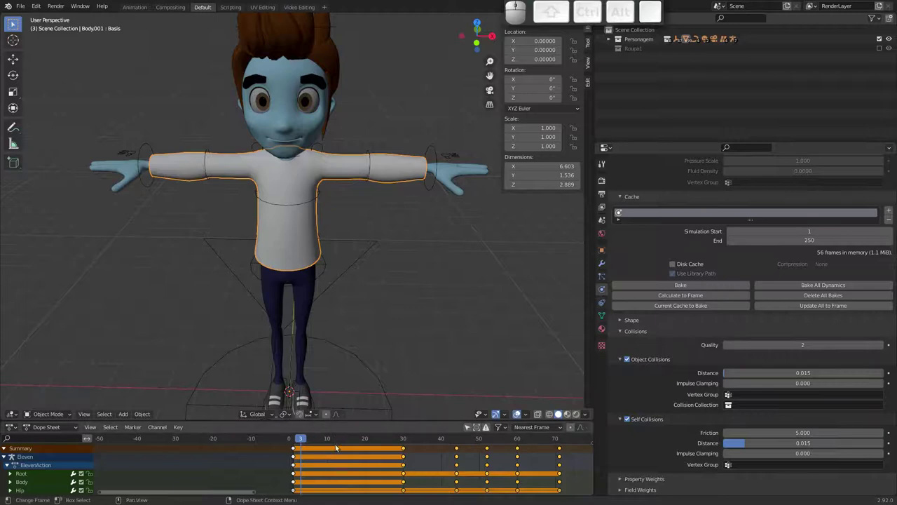
{"action": "left_click", "coordinate": [299, 440]}
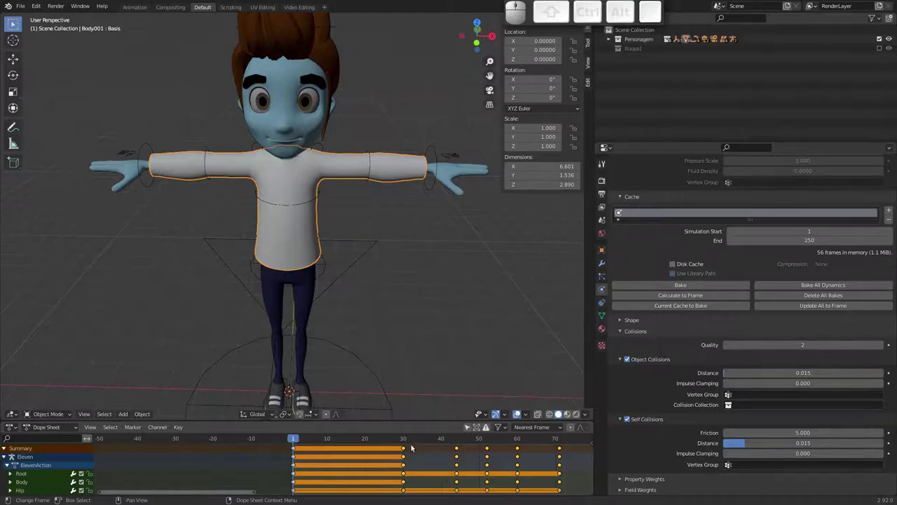
{"action": "left_click", "coordinate": [404, 450]}
{"action": "key", "text": "x"}
{"action": "left_click", "coordinate": [405, 452]}
{"action": "left_click", "coordinate": [394, 456]}
{"action": "left_click", "coordinate": [375, 443]}
{"action": "left_click", "coordinate": [414, 450]}
Step: Scale the keyframes into fewer frames and play back the faster animation
{"action": "key", "text": "ctrl+g"}
{"action": "left_click", "coordinate": [303, 454]}
{"action": "left_click_drag", "start_coordinate": [303, 440], "coordinate": [305, 438]}
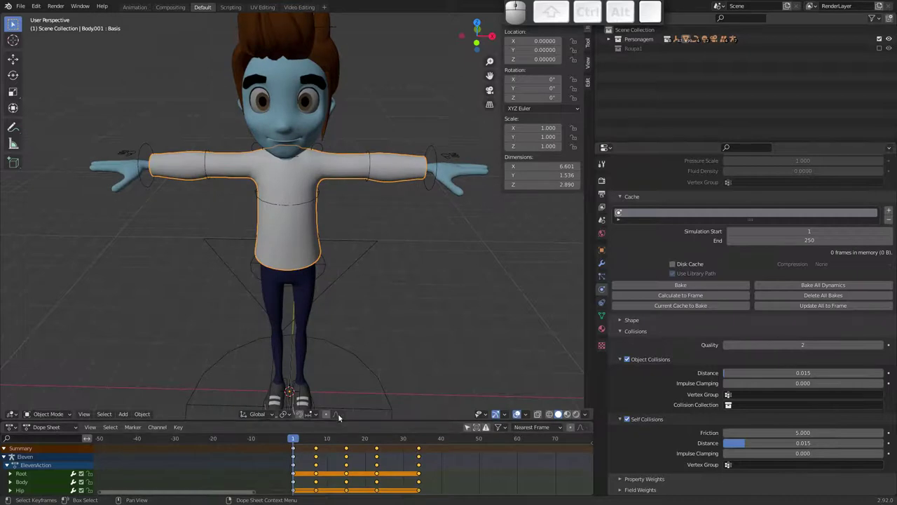
{"action": "key", "text": "space"}
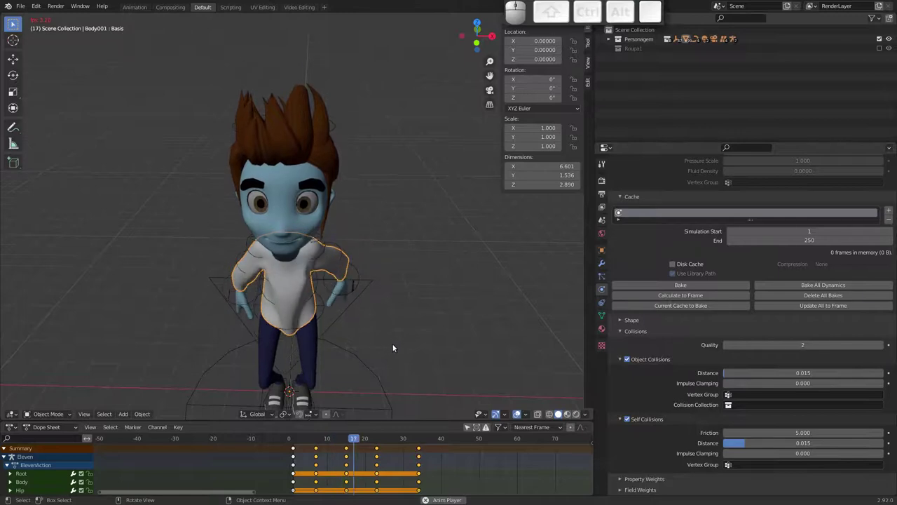
{"action": "key", "text": "Escape"}
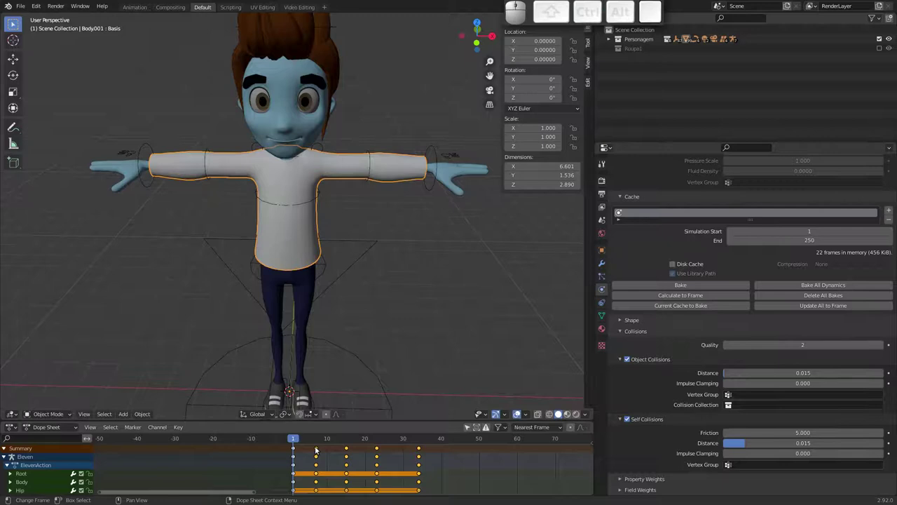
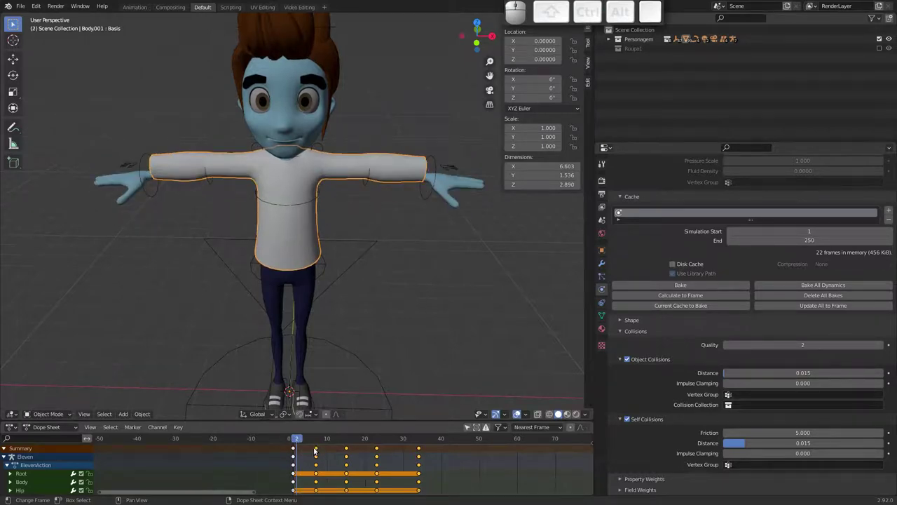
Step: Shift the selected keyframes along the timeline and play back to test the shirt
{"action": "key", "text": "g"}
{"action": "key", "text": "space"}
{"action": "left_click", "coordinate": [299, 440]}
{"action": "key", "text": "a"}
{"action": "key", "text": "g"}
{"action": "key", "text": "space"}
{"action": "left_click_drag", "start_coordinate": [293, 439], "coordinate": [300, 456]}
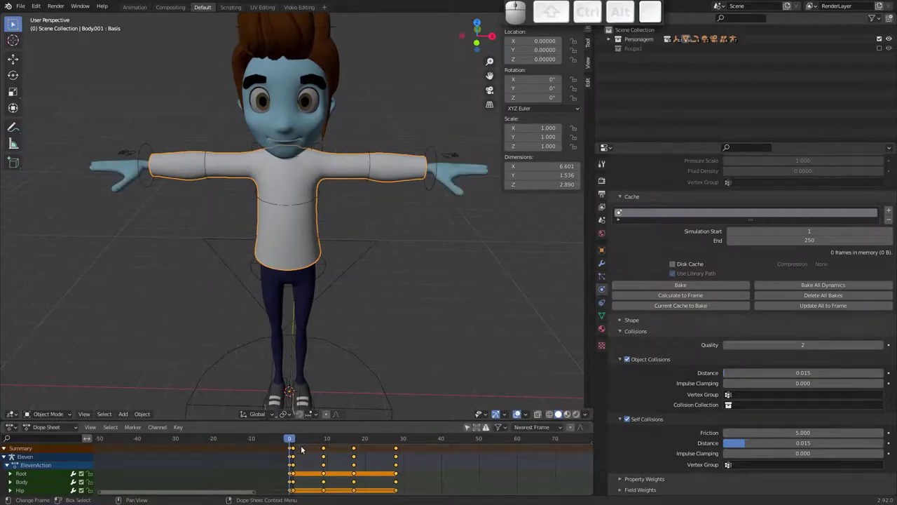
{"action": "left_click_drag", "start_coordinate": [293, 442], "coordinate": [307, 383]}
{"action": "key", "text": "space"}
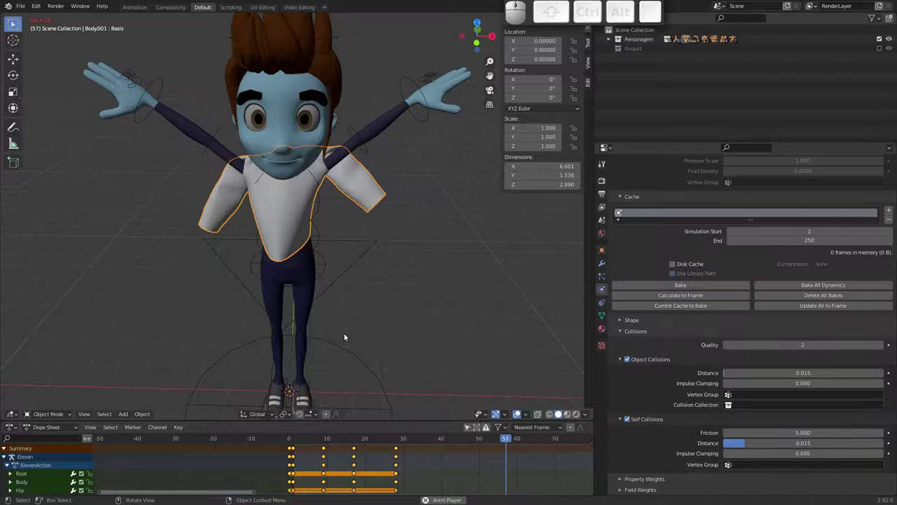
{"action": "key", "text": "Escape"}
Step: Undo the keyframe retiming step by step
{"action": "key", "text": "ctrl+z"}
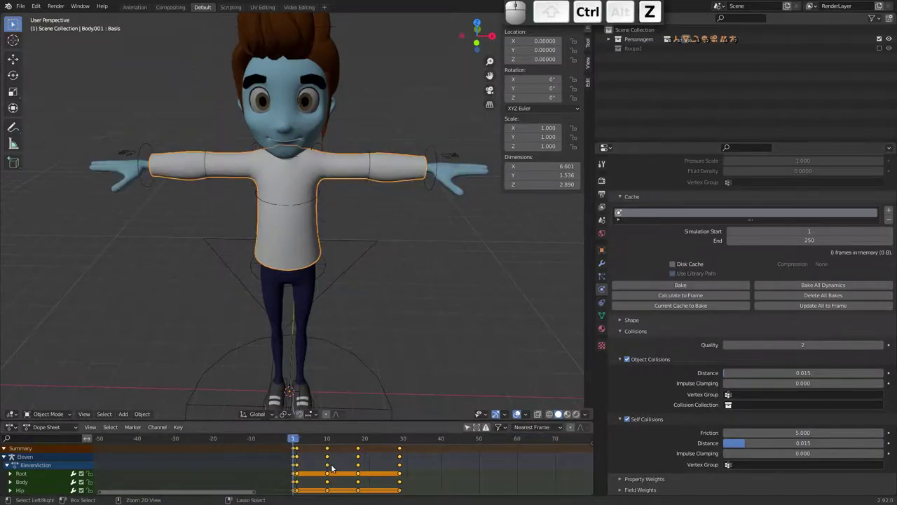
{"action": "key", "text": "ctrl+z"}
{"action": "key", "text": "ctrl+z"}
{"action": "key", "text": "ctrl+z"}
{"action": "key", "text": "ctrl+z"}
{"action": "key", "text": "ctrl+z"}
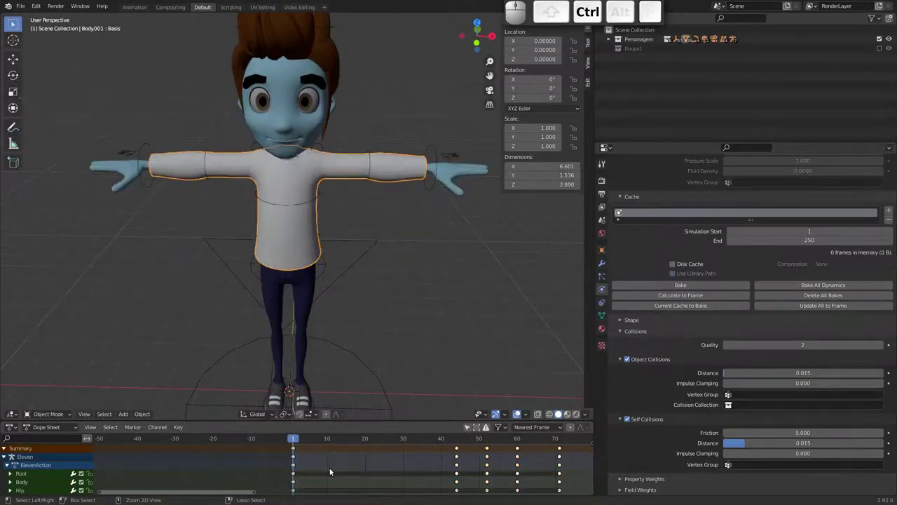
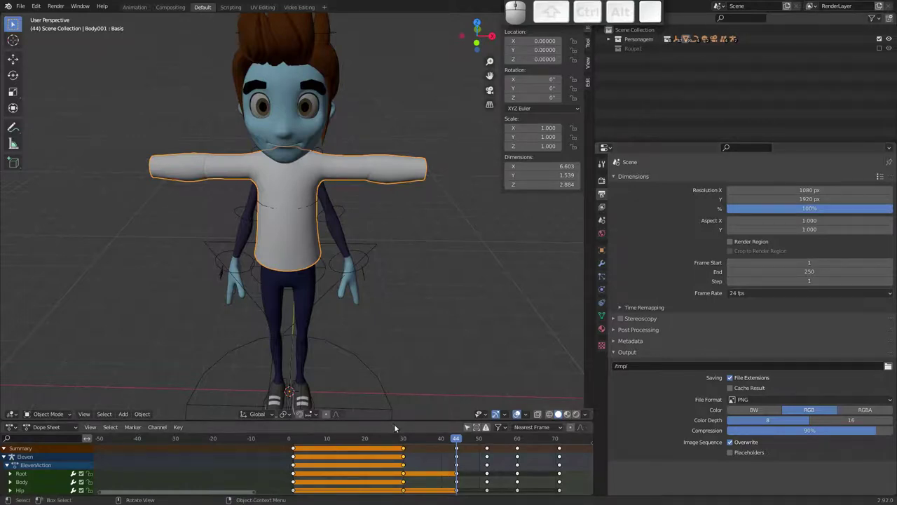
Step: Scrub the restored animation and return to the first frame
{"action": "left_click_drag", "start_coordinate": [387, 435], "coordinate": [354, 387]}
{"action": "key", "text": "space"}
{"action": "key", "text": "Escape"}
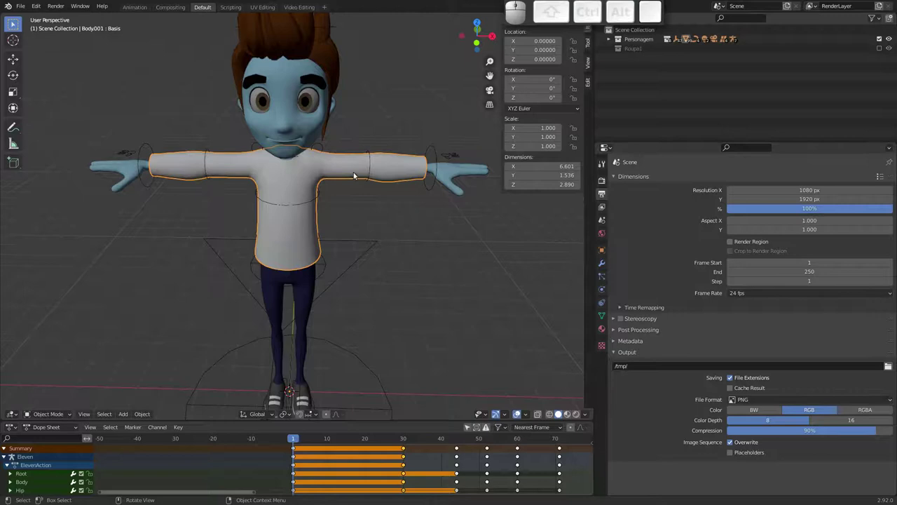
Step: Delete the cloth shirt object, leaving the bare character body
{"action": "key", "text": "x"}
{"action": "left_click", "coordinate": [347, 179]}
{"action": "left_click_drag", "start_coordinate": [310, 229], "coordinate": [309, 209]}
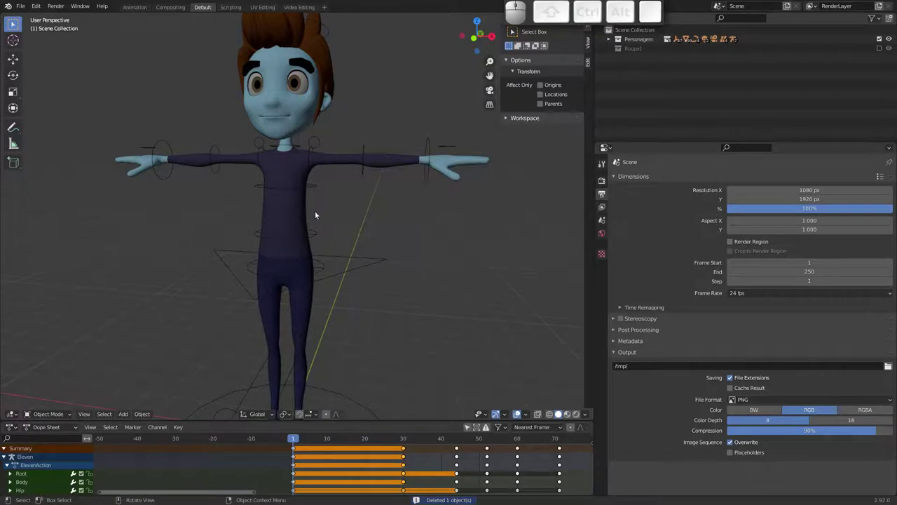
Step: From front view add a new plane and position it upright at chest height
{"action": "middle_click", "coordinate": [343, 233]}
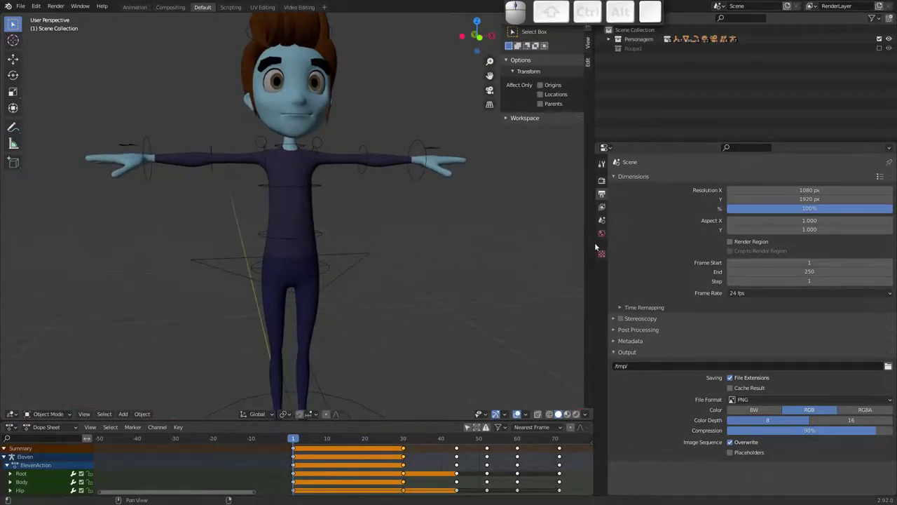
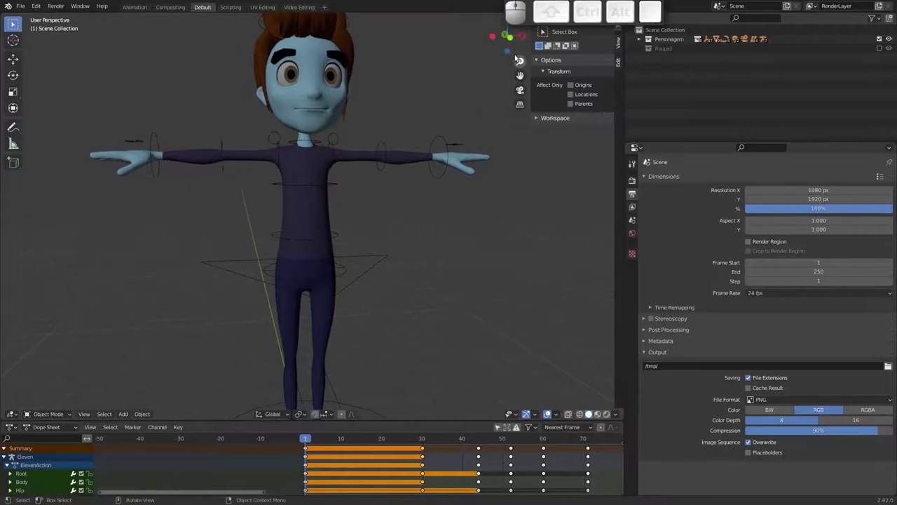
{"action": "left_click", "coordinate": [509, 35]}
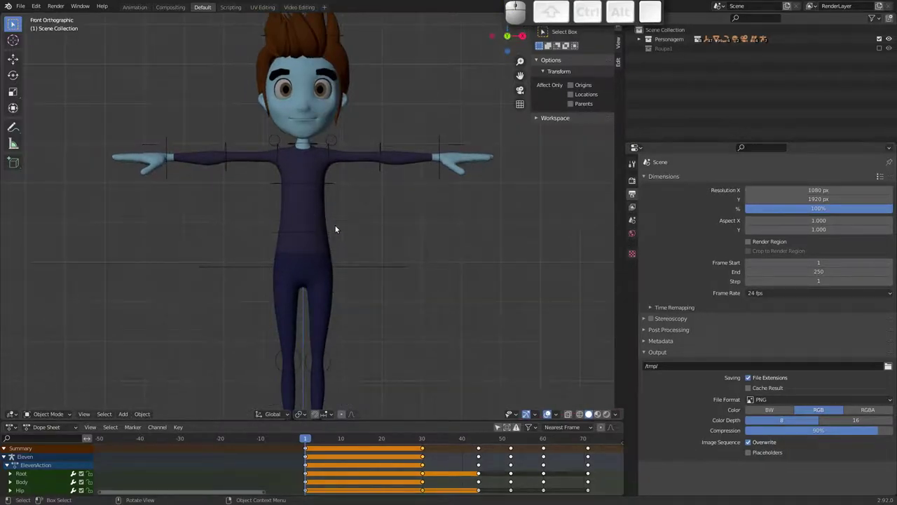
{"action": "key", "text": "shift+a"}
{"action": "left_click", "coordinate": [351, 53]}
{"action": "middle_click", "coordinate": [321, 211]}
{"action": "middle_click", "coordinate": [295, 254]}
{"action": "left_click", "coordinate": [521, 36]}
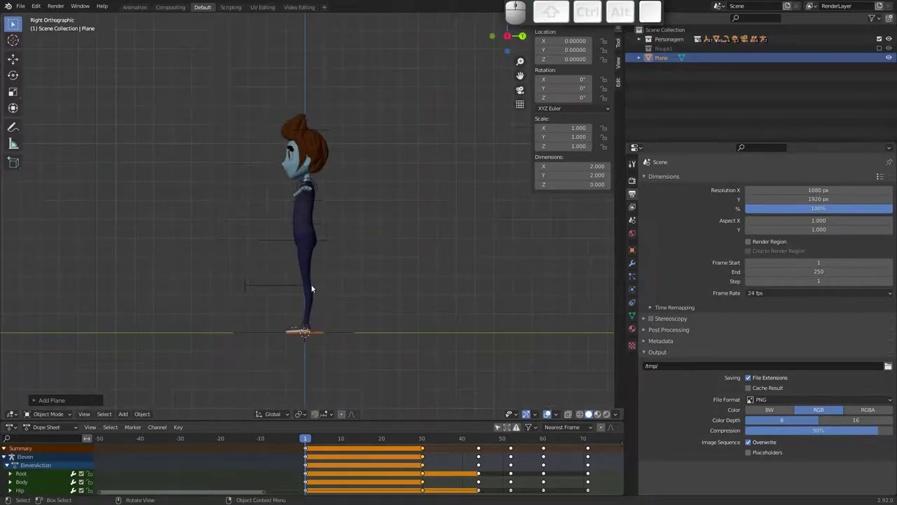
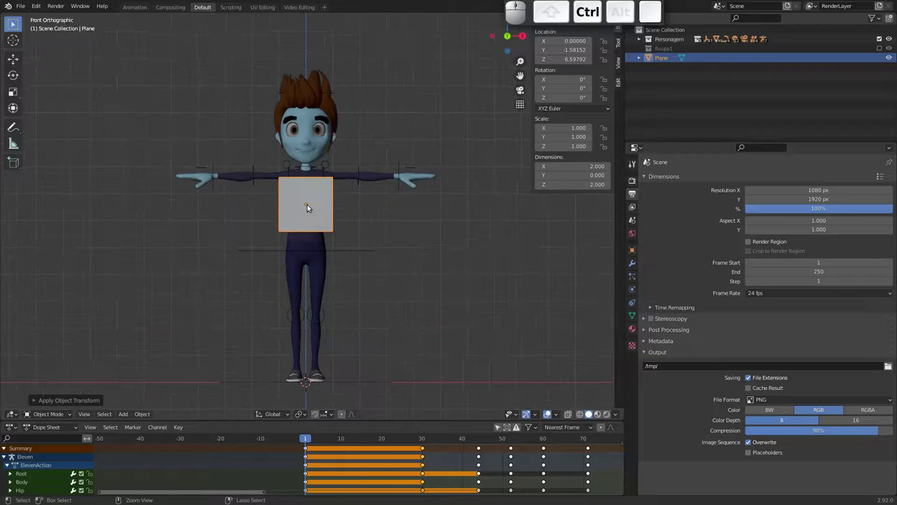
Step: Apply all transforms to the chest plane
{"action": "left_click", "coordinate": [306, 189]}
{"action": "left_click", "coordinate": [309, 200]}
{"action": "middle_click", "coordinate": [305, 225]}
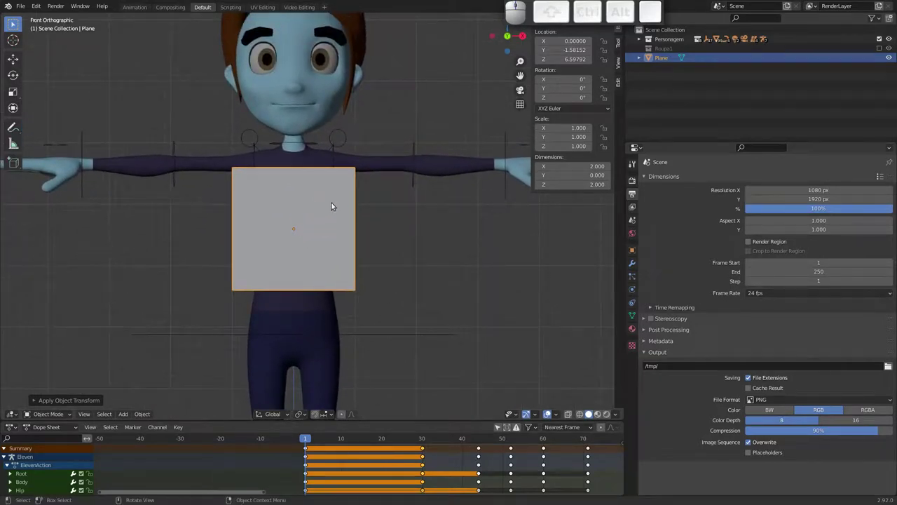
Step: In Edit Mode loop-cut the plane down the middle and across into a torso grid
{"action": "key", "text": "Tab"}
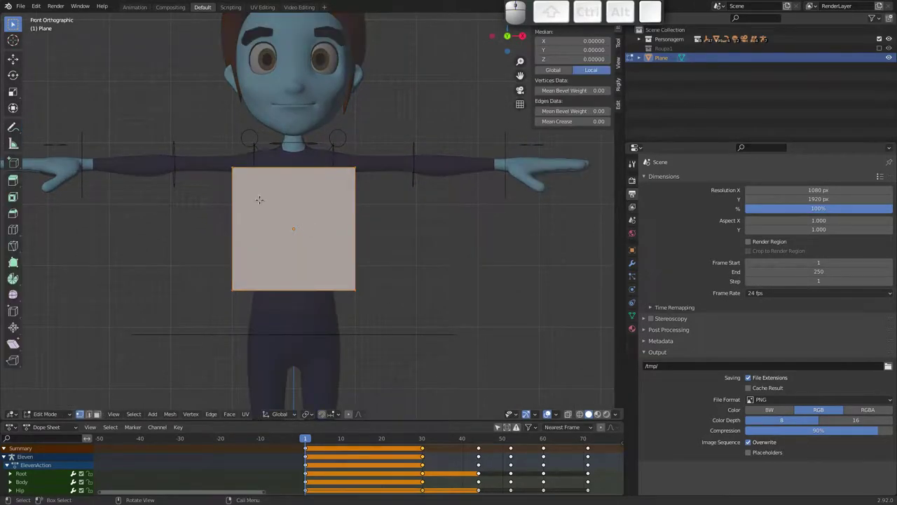
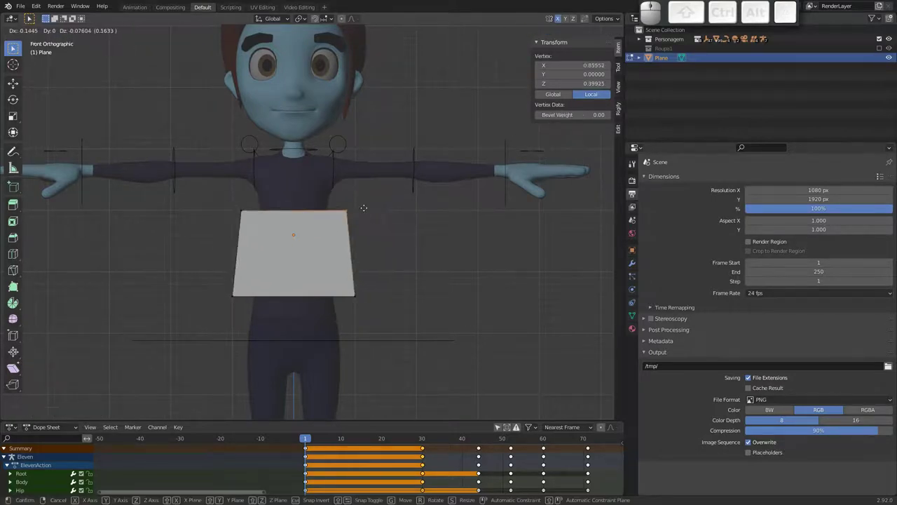
{"action": "key", "text": "Escape"}
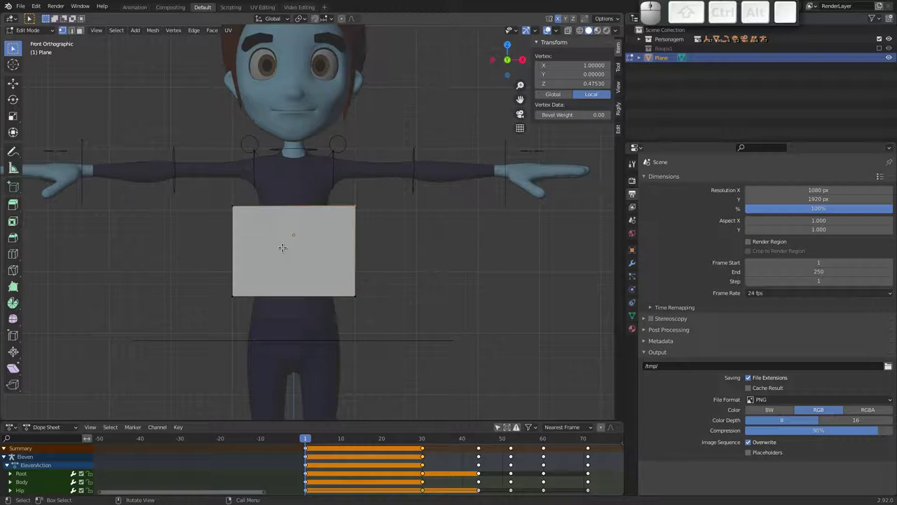
{"action": "key", "text": "ctrl+r"}
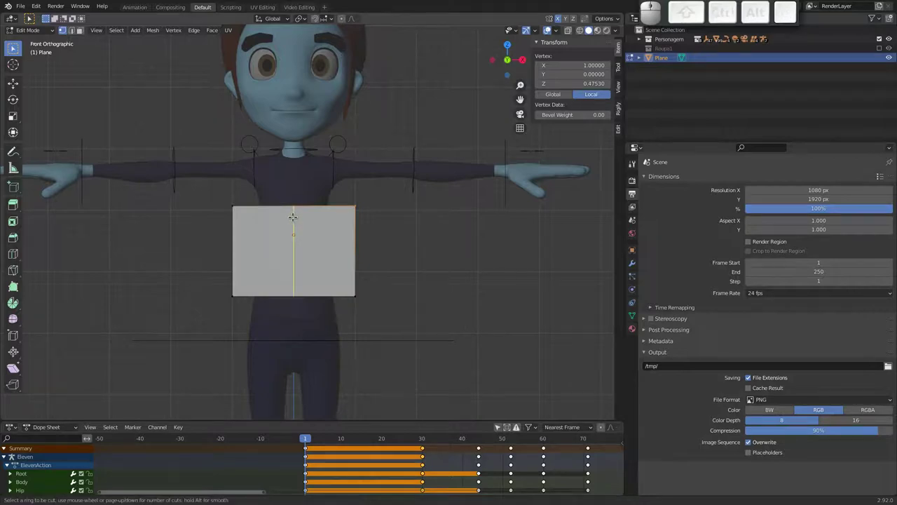
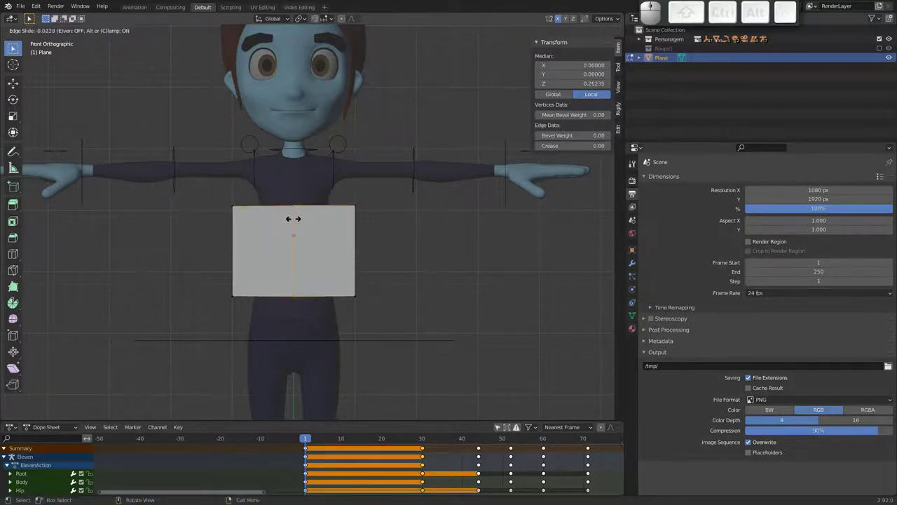
{"action": "key", "text": "0"}
{"action": "key", "text": "Return"}
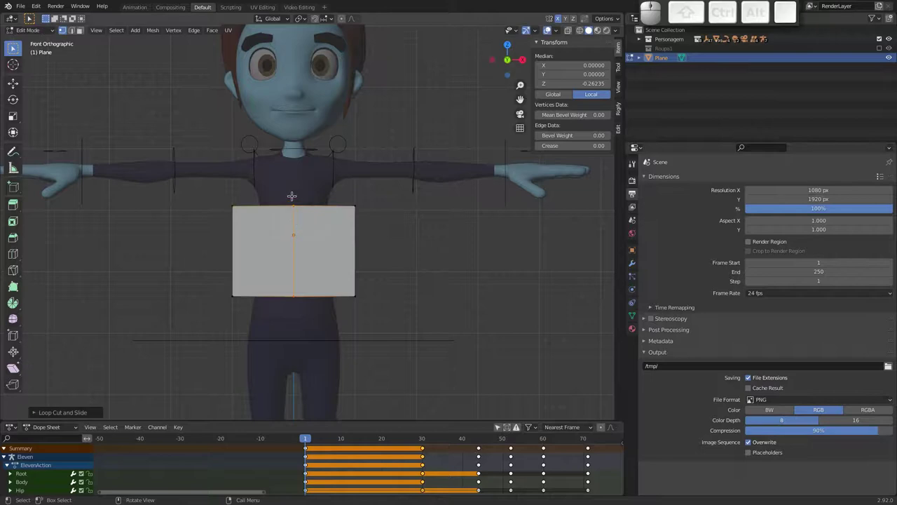
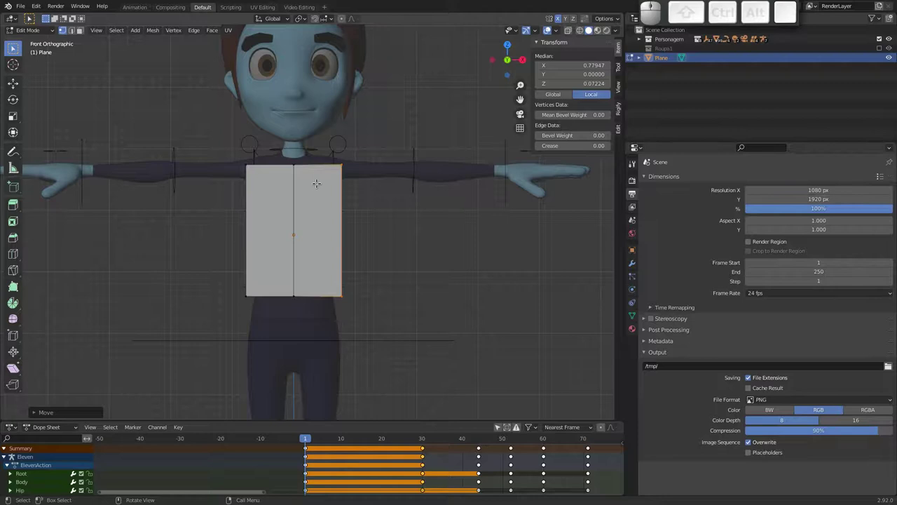
{"action": "key", "text": "ctrl+r"}
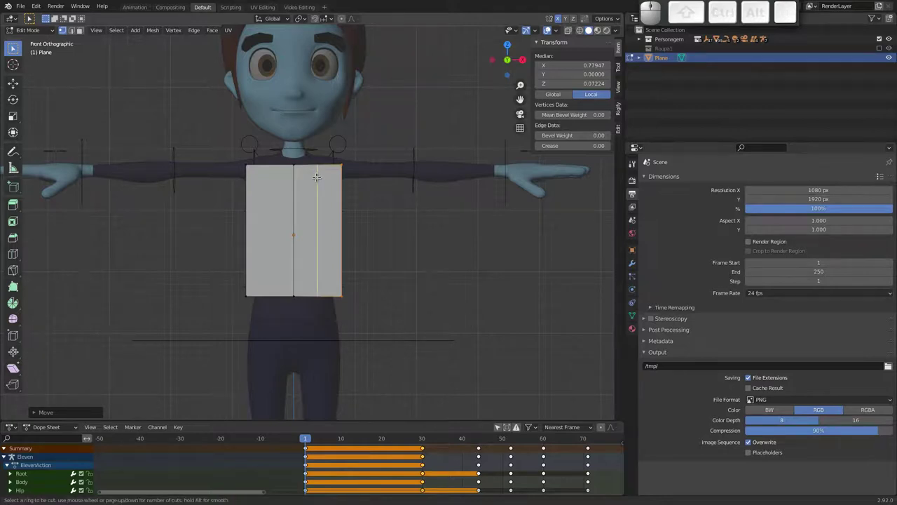
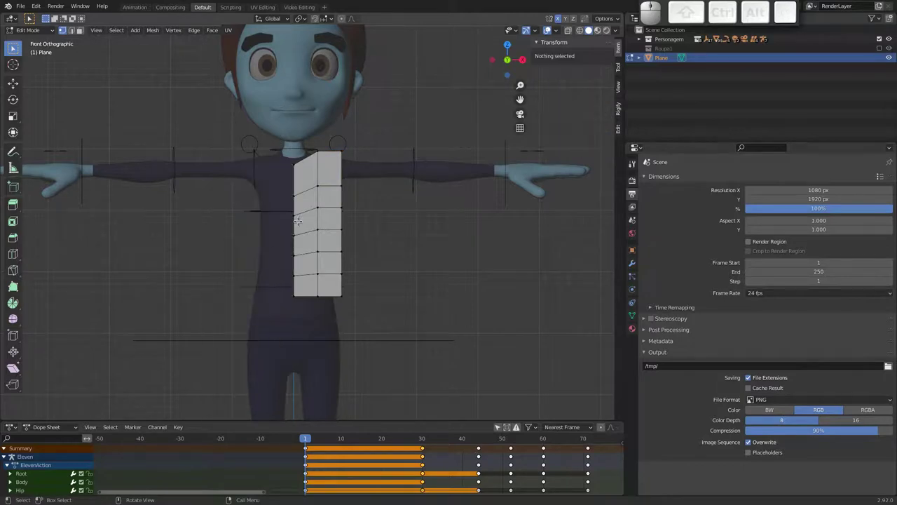
Step: Bring up the plane's Add Modifier list
{"action": "left_click", "coordinate": [634, 264]}
{"action": "left_click", "coordinate": [719, 179]}
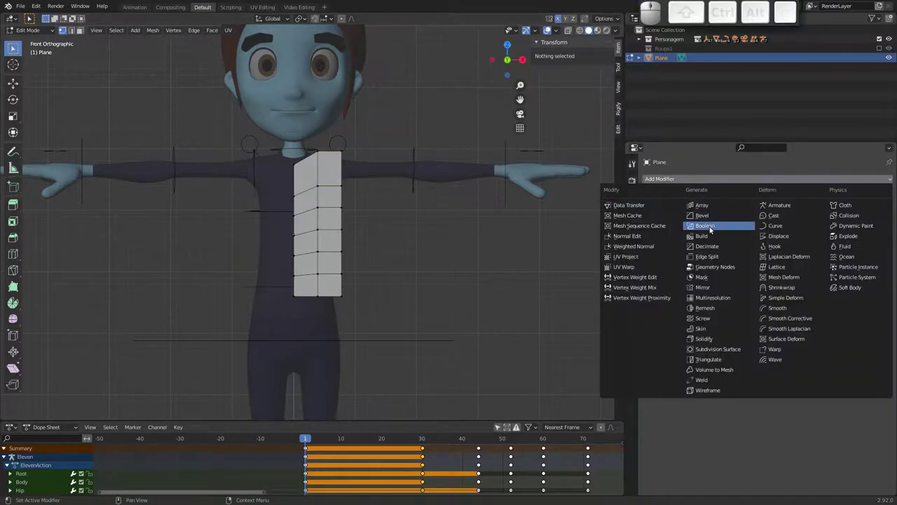
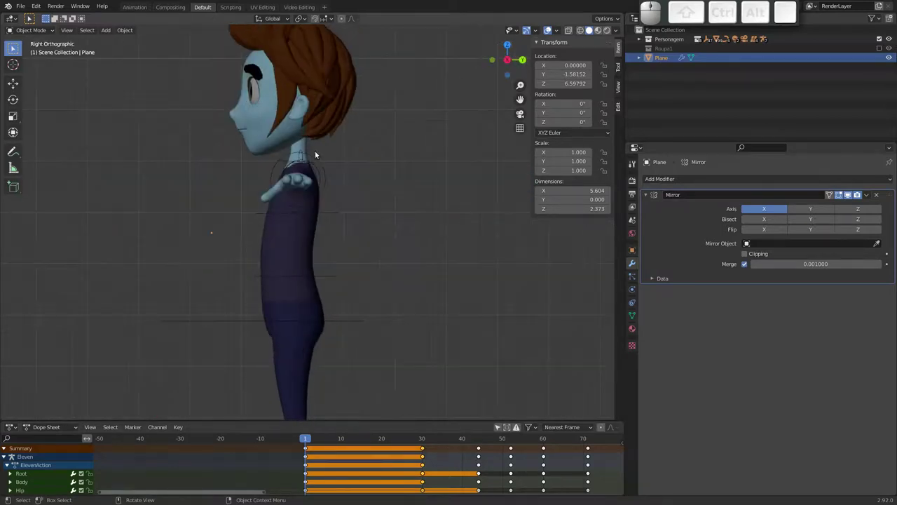
Step: Move the mirrored half plane forward on Y and select all its geometry in Edit Mode
{"action": "left_click_drag", "start_coordinate": [272, 190], "coordinate": [277, 195]}
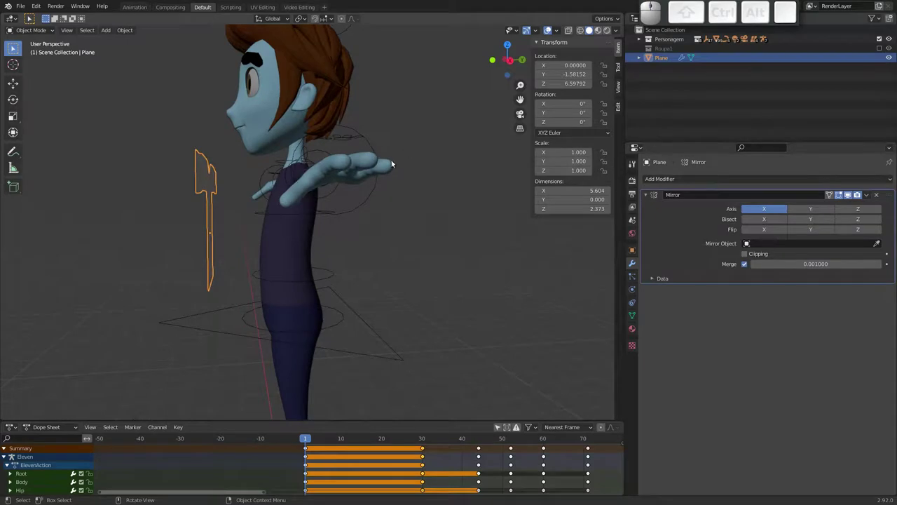
{"action": "key", "text": "g"}
{"action": "key", "text": "y"}
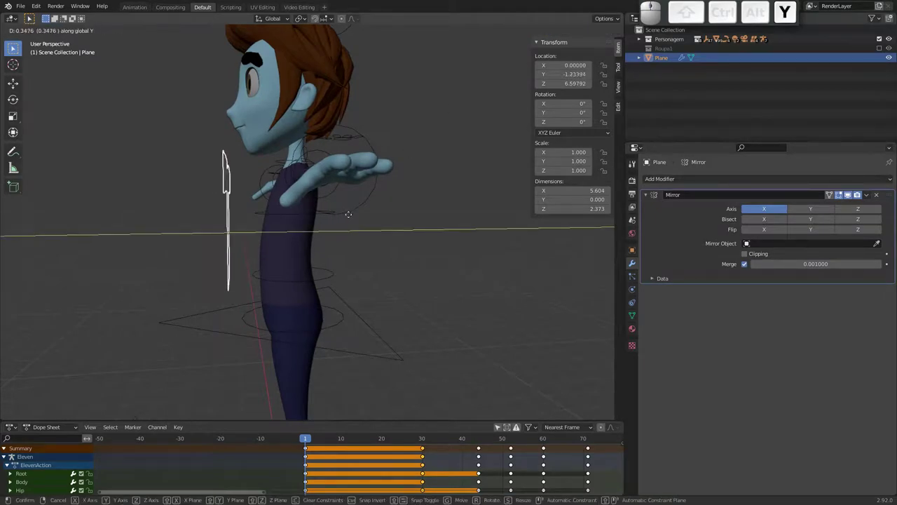
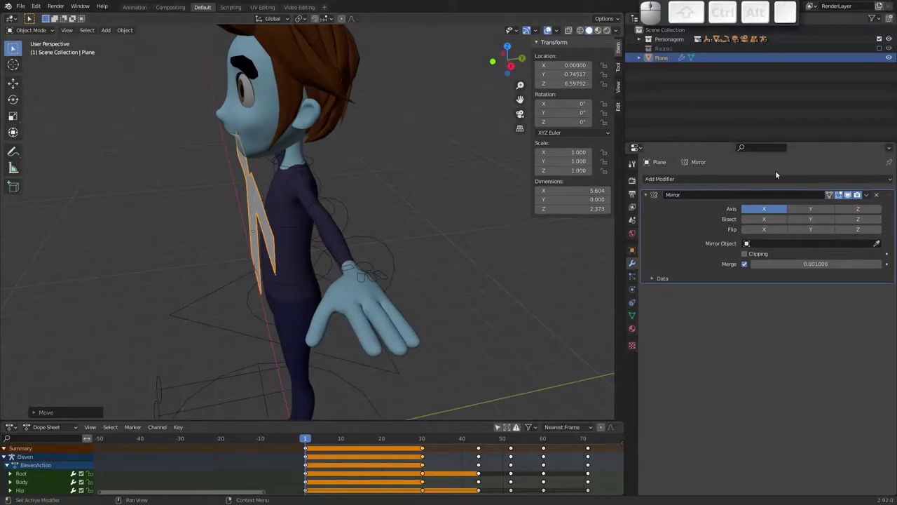
{"action": "key", "text": "Tab"}
{"action": "key", "text": "a"}
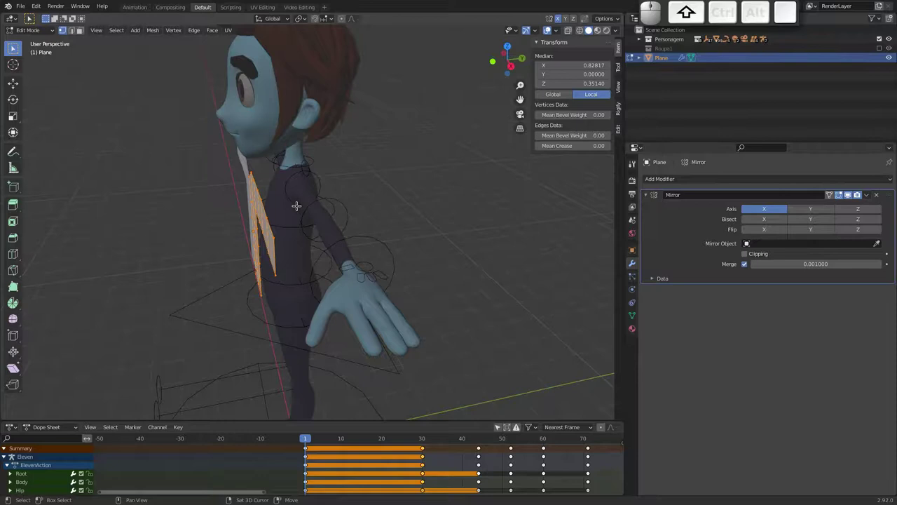
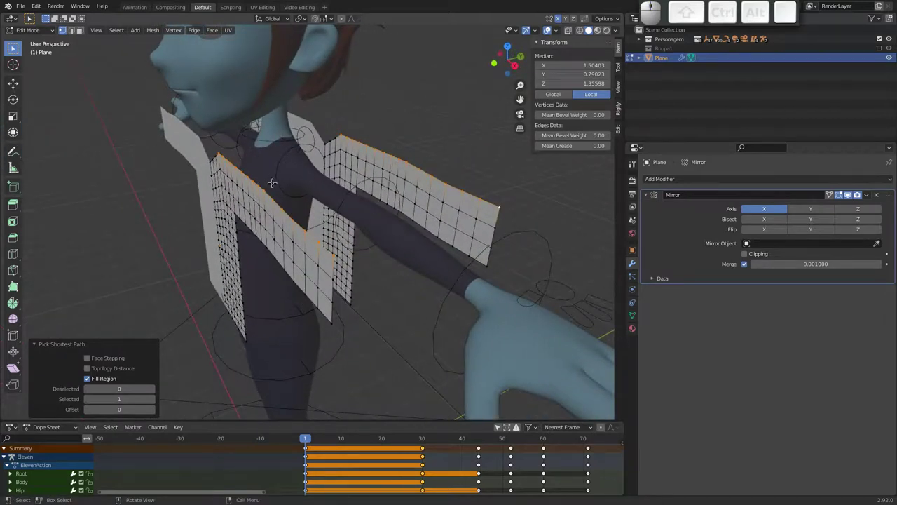
Step: Bridge the front and back shoulder edges into faces and inspect the result
{"action": "key", "text": "ctrl+e"}
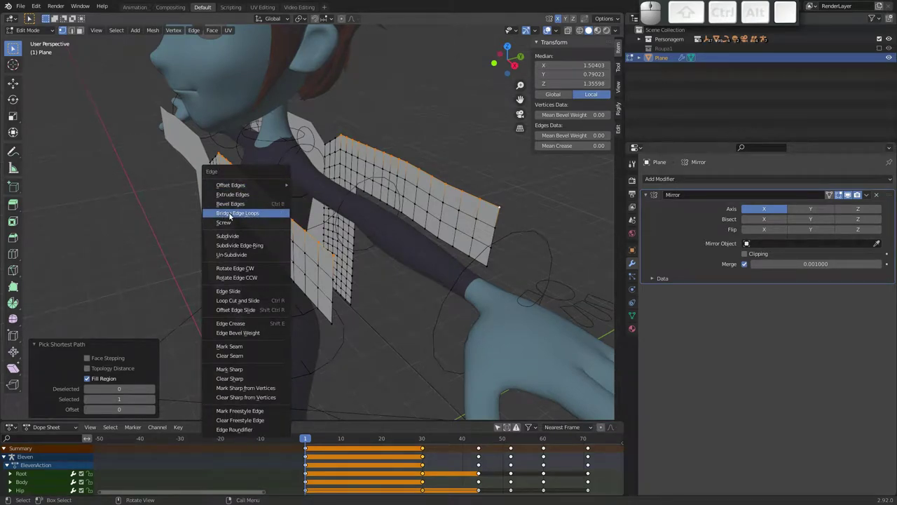
{"action": "left_click", "coordinate": [240, 216]}
{"action": "middle_click", "coordinate": [338, 188]}
{"action": "middle_click", "coordinate": [284, 188]}
{"action": "left_click_drag", "start_coordinate": [291, 175], "coordinate": [358, 151]}
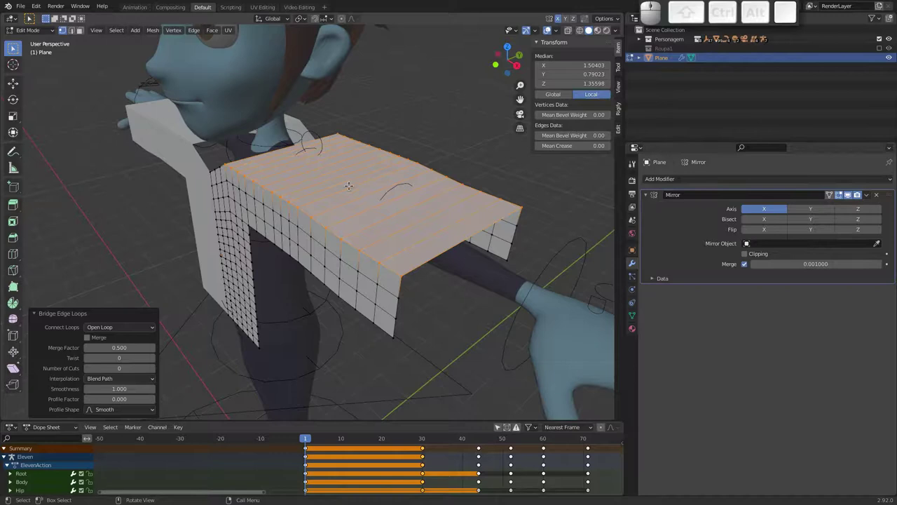
{"action": "middle_click", "coordinate": [347, 185]}
Step: Deselect everything and enable X-ray to reach the hidden side edges
{"action": "key", "text": "x"}
{"action": "left_click", "coordinate": [335, 266]}
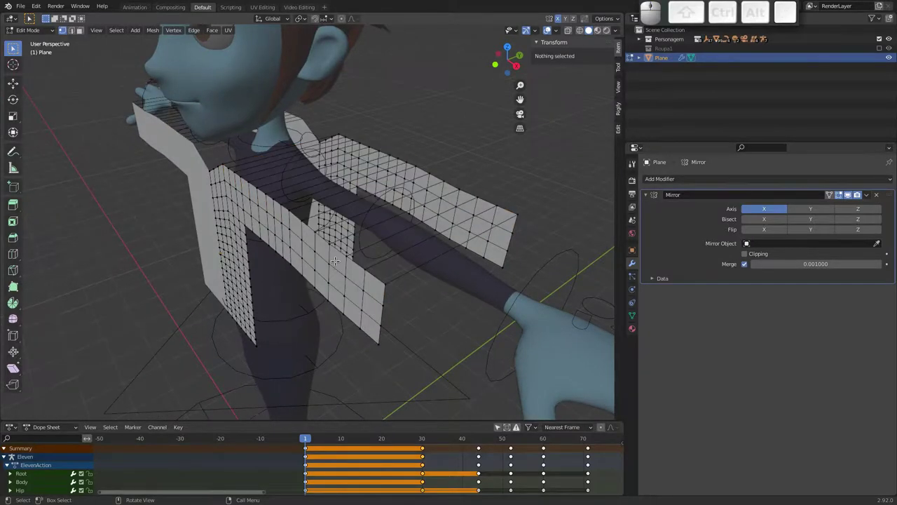
{"action": "middle_click", "coordinate": [331, 202]}
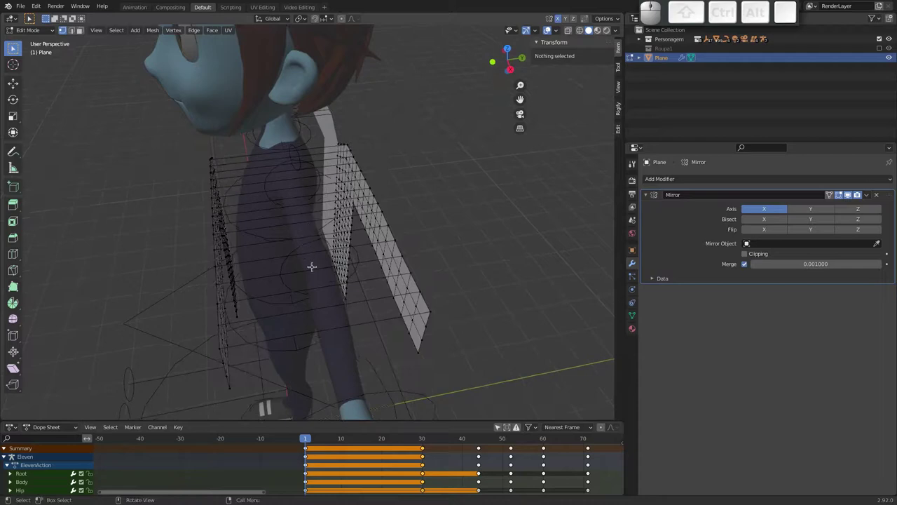
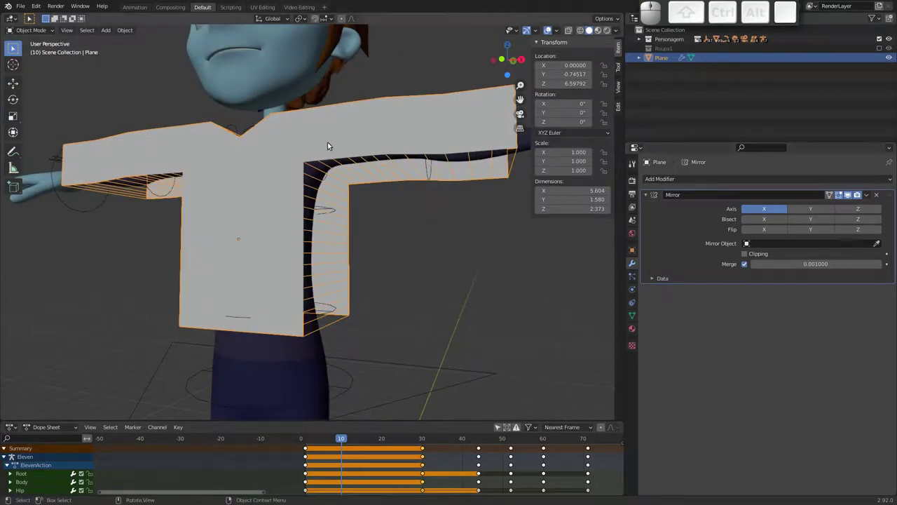
Step: Select the character's Body mesh and view its Armature, Subsurf and Collision modifiers
{"action": "left_click", "coordinate": [867, 199]}
{"action": "left_click", "coordinate": [850, 207]}
{"action": "left_click_drag", "start_coordinate": [325, 193], "coordinate": [464, 202]}
{"action": "left_click_drag", "start_coordinate": [405, 245], "coordinate": [474, 217]}
{"action": "left_click", "coordinate": [504, 224]}
{"action": "key", "text": "g"}
{"action": "key", "text": "Escape"}
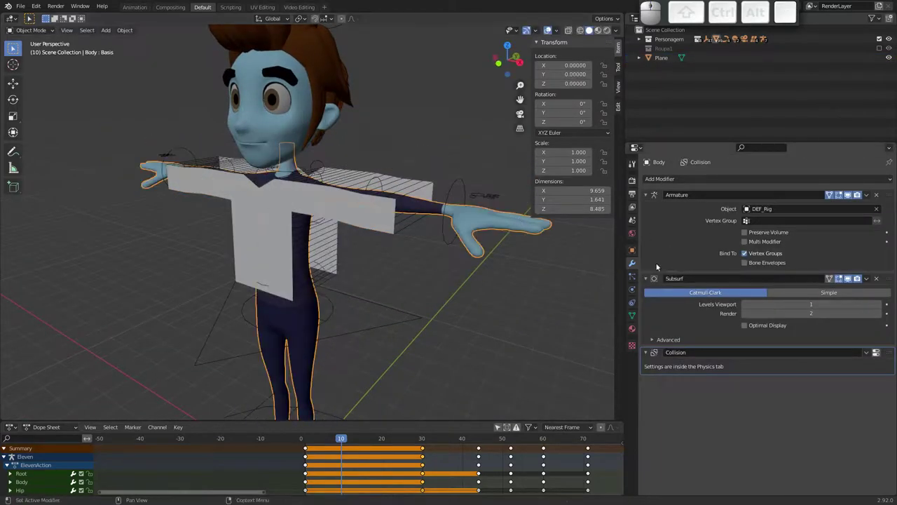
Step: Enable Cloth physics on the shirt, play it dropping to the floor, and rewind to frame 1
{"action": "left_click", "coordinate": [635, 289]}
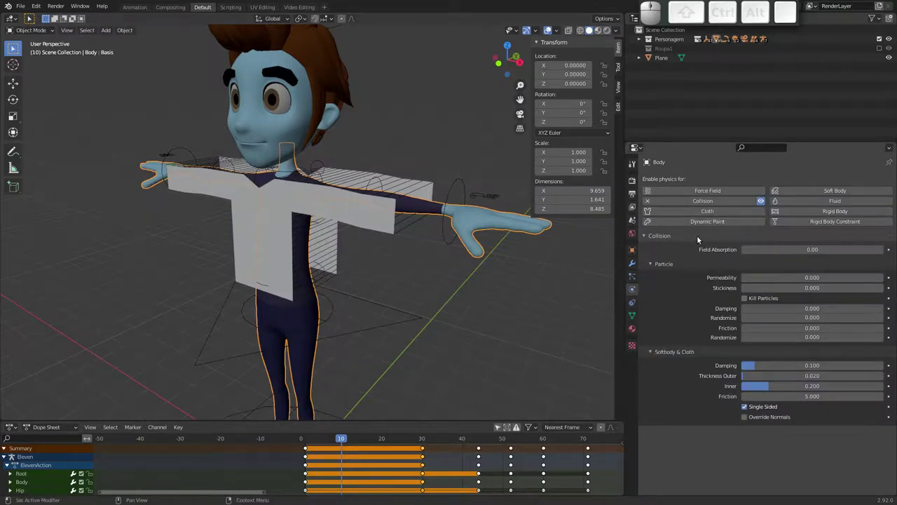
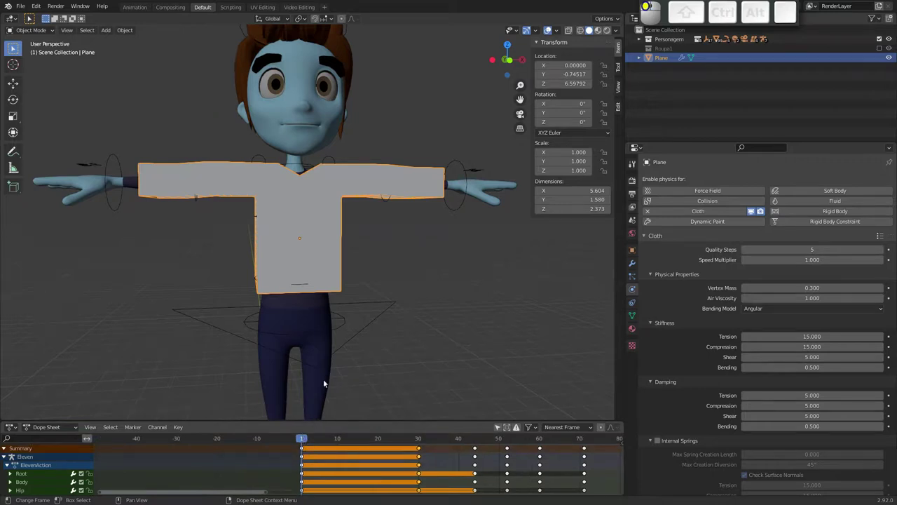
{"action": "left_click_drag", "start_coordinate": [318, 282], "coordinate": [316, 274]}
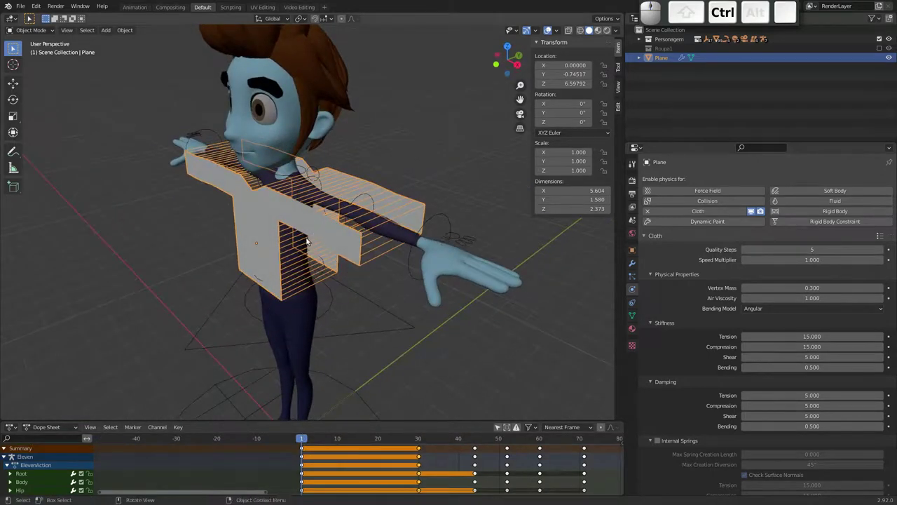
{"action": "left_click_drag", "start_coordinate": [314, 230], "coordinate": [342, 199]}
{"action": "key", "text": "space"}
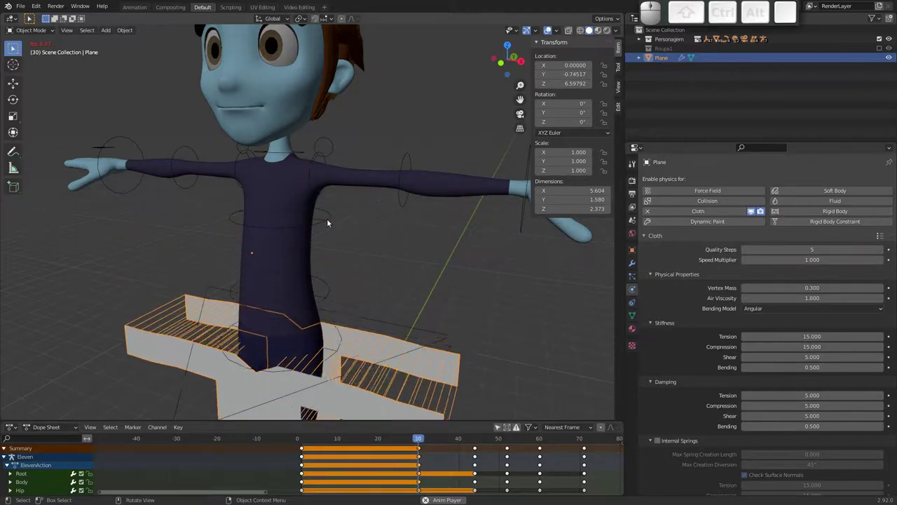
{"action": "key", "text": "Escape"}
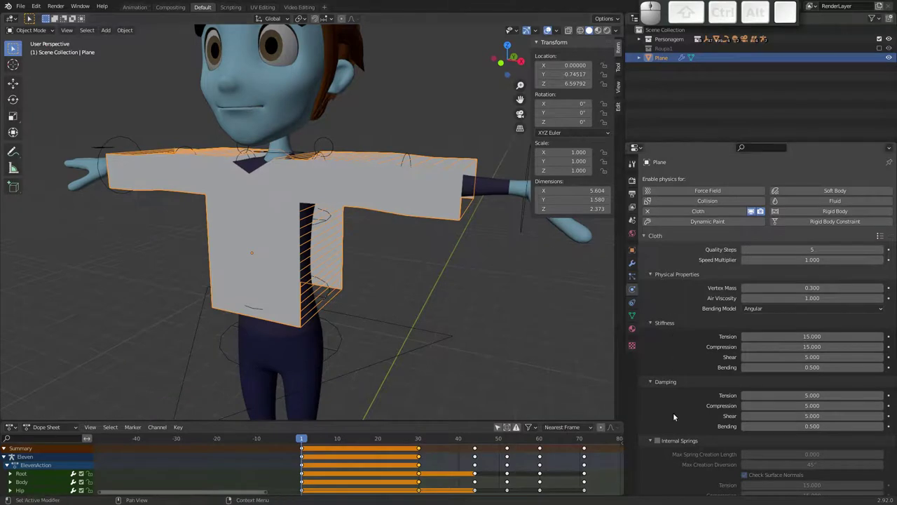
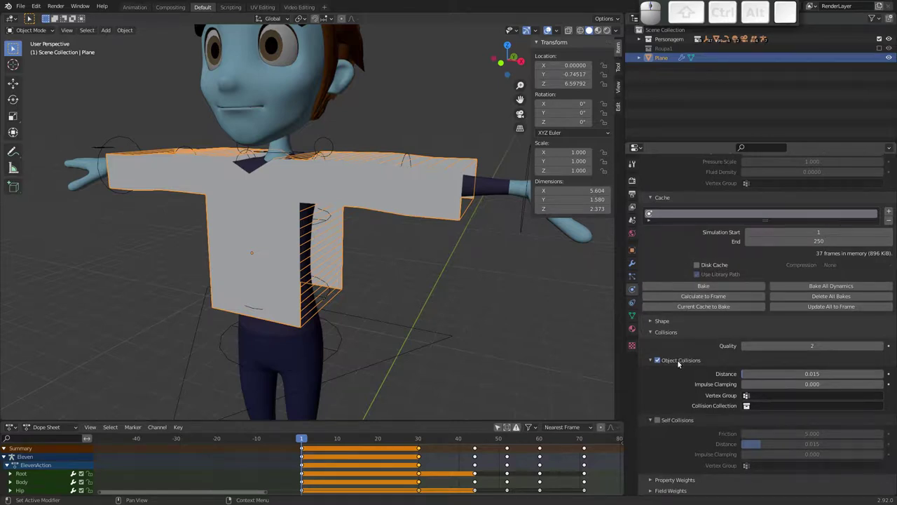
Step: Enable Sewing in the shirt cloth's Shape settings and play the simulation, checking side and front
{"action": "left_click", "coordinate": [649, 325]}
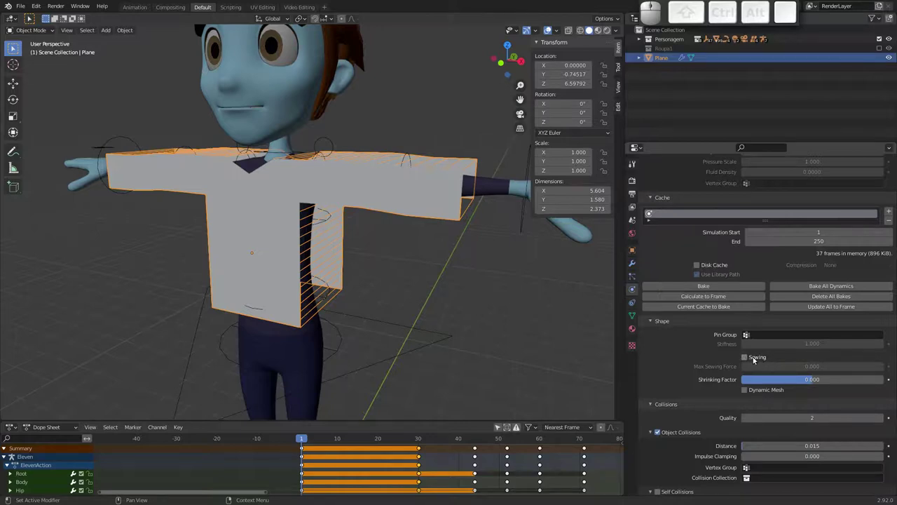
{"action": "left_click", "coordinate": [748, 359]}
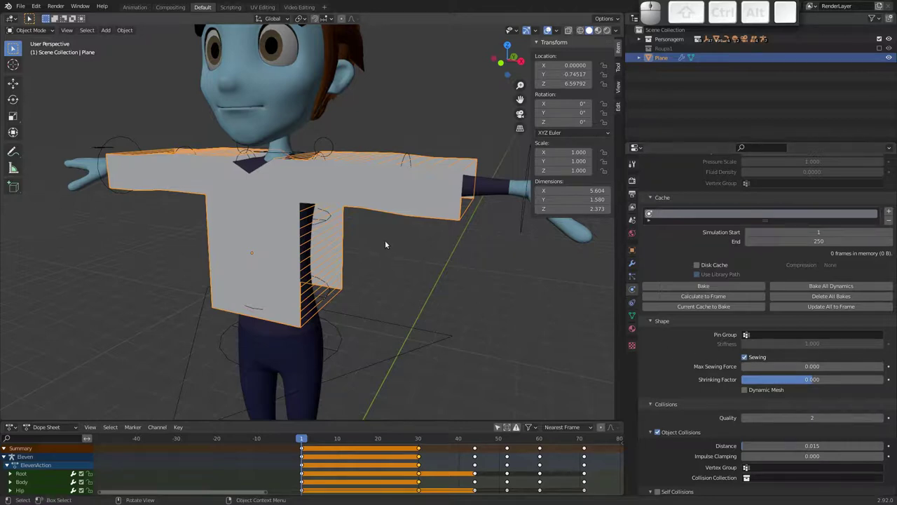
{"action": "key", "text": "space"}
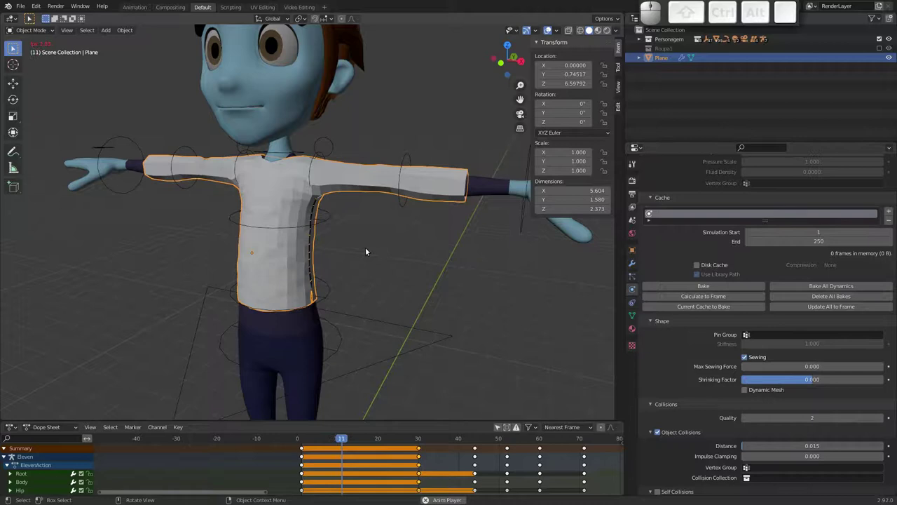
{"action": "middle_click", "coordinate": [314, 225]}
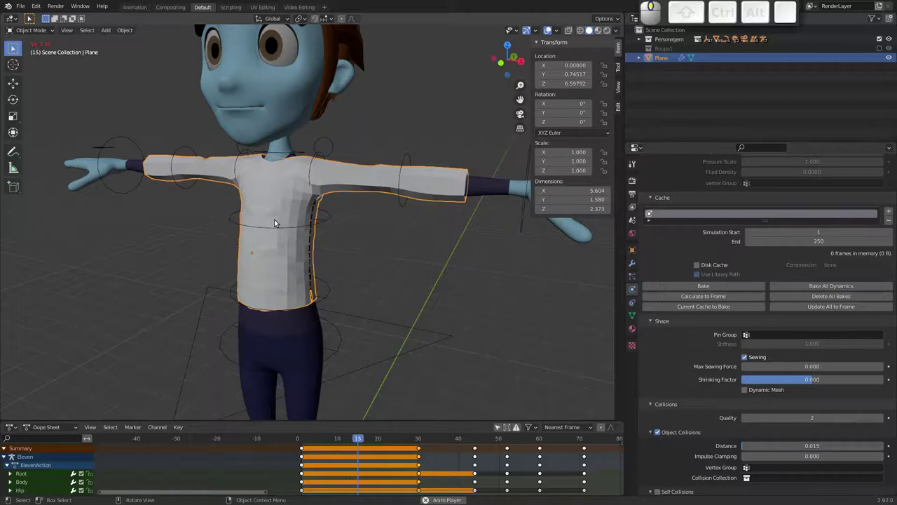
{"action": "left_click_drag", "start_coordinate": [320, 223], "coordinate": [273, 219]}
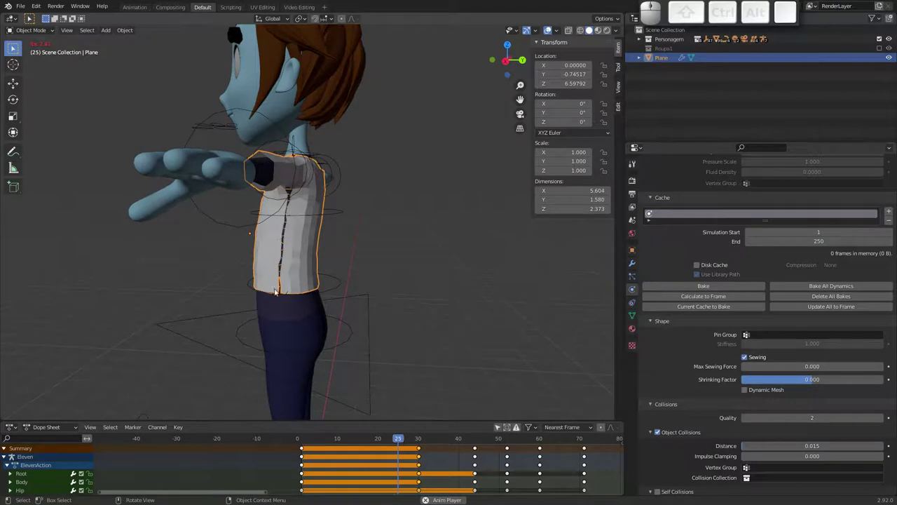
{"action": "left_click_drag", "start_coordinate": [282, 223], "coordinate": [371, 225]}
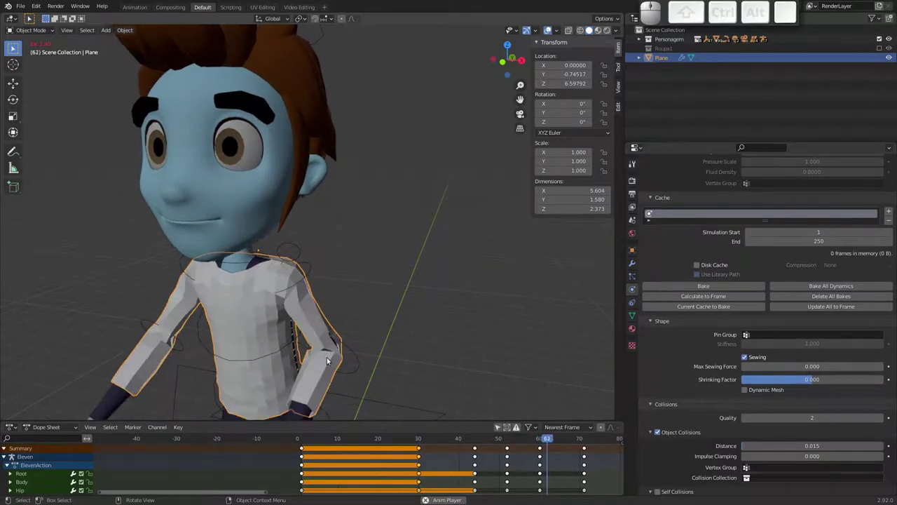
Step: Replay from the start and pause mid-sewing to inspect the remaining gap in the seam
{"action": "key", "text": "Escape"}
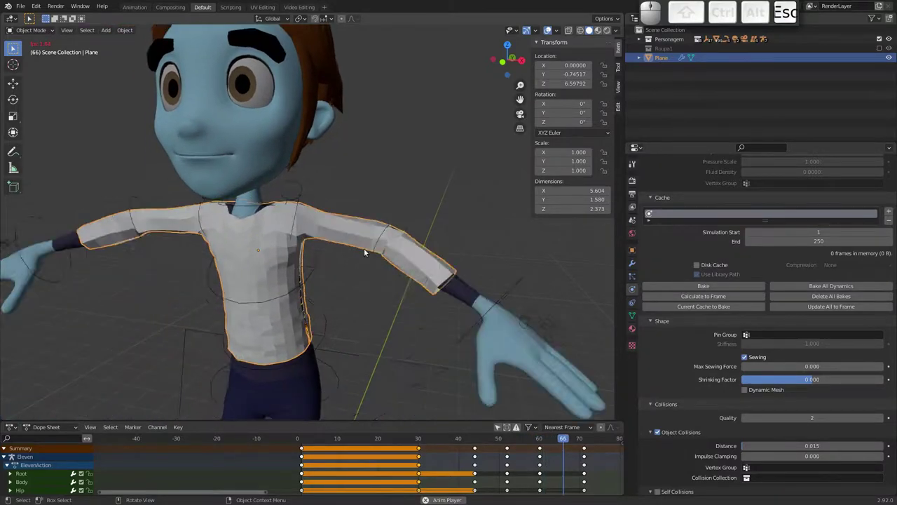
{"action": "left_click_drag", "start_coordinate": [373, 231], "coordinate": [328, 277]}
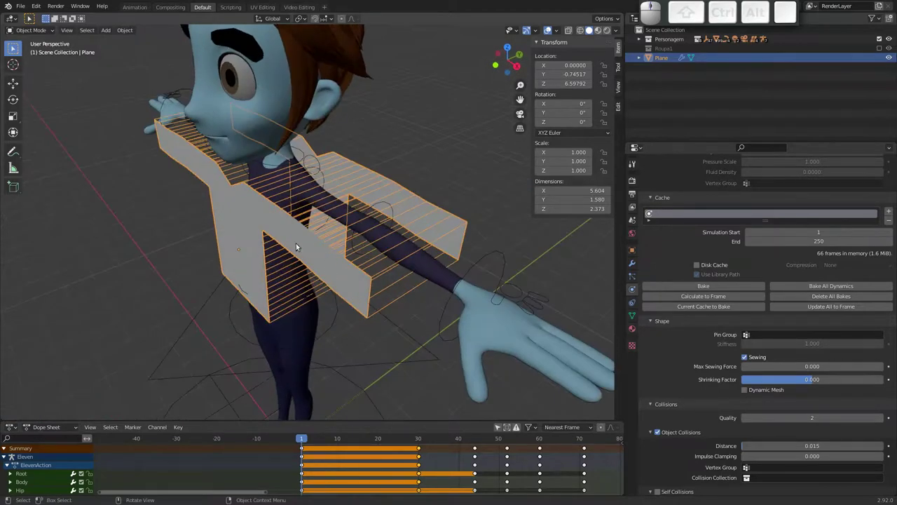
{"action": "left_click_drag", "start_coordinate": [329, 240], "coordinate": [280, 193]}
{"action": "left_click_drag", "start_coordinate": [271, 201], "coordinate": [289, 191]}
{"action": "key", "text": "space"}
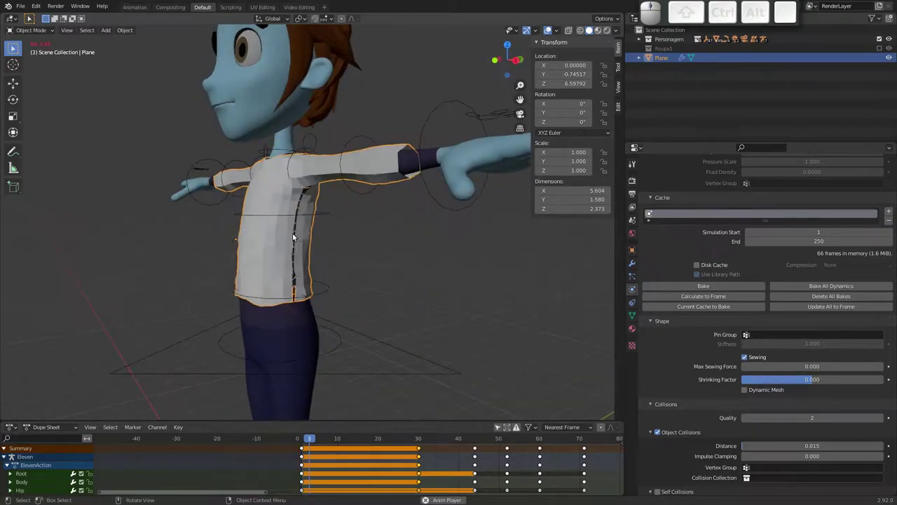
{"action": "key", "text": "space"}
{"action": "middle_click", "coordinate": [290, 243]}
{"action": "middle_click", "coordinate": [291, 216]}
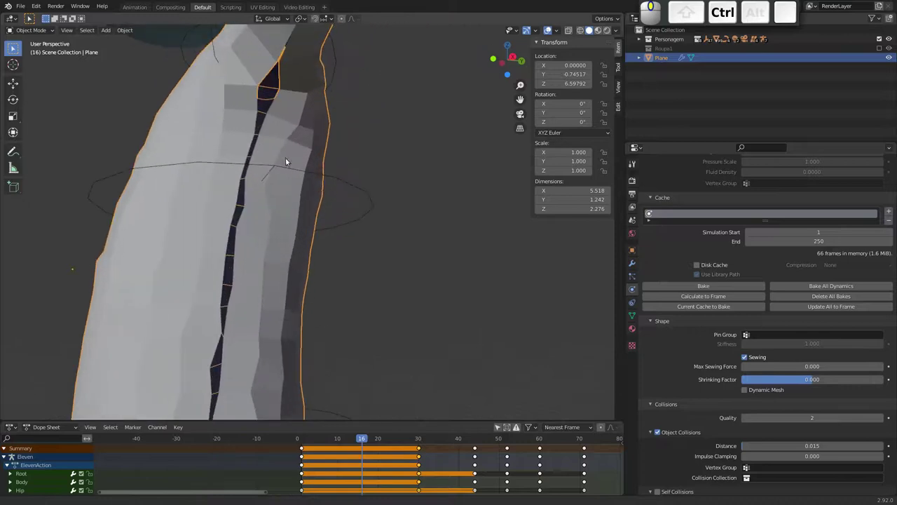
{"action": "middle_click", "coordinate": [253, 185]}
{"action": "left_click_drag", "start_coordinate": [274, 223], "coordinate": [285, 168]}
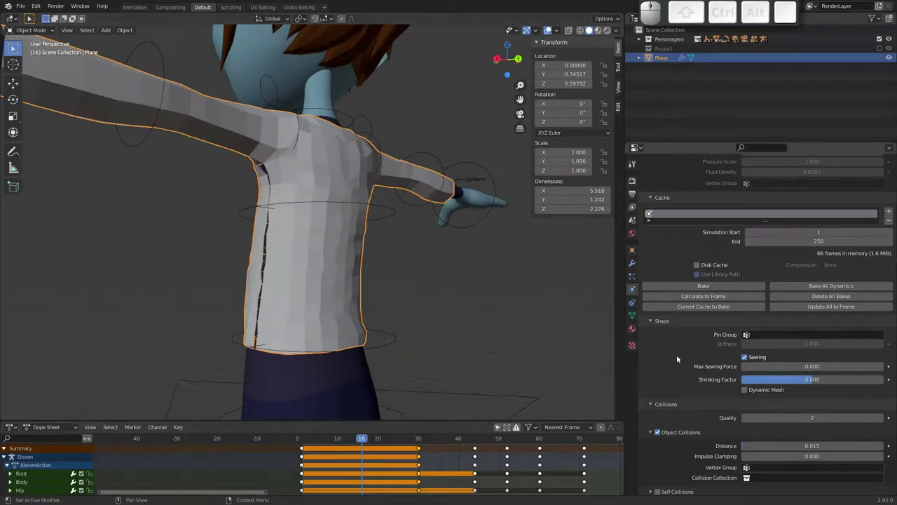
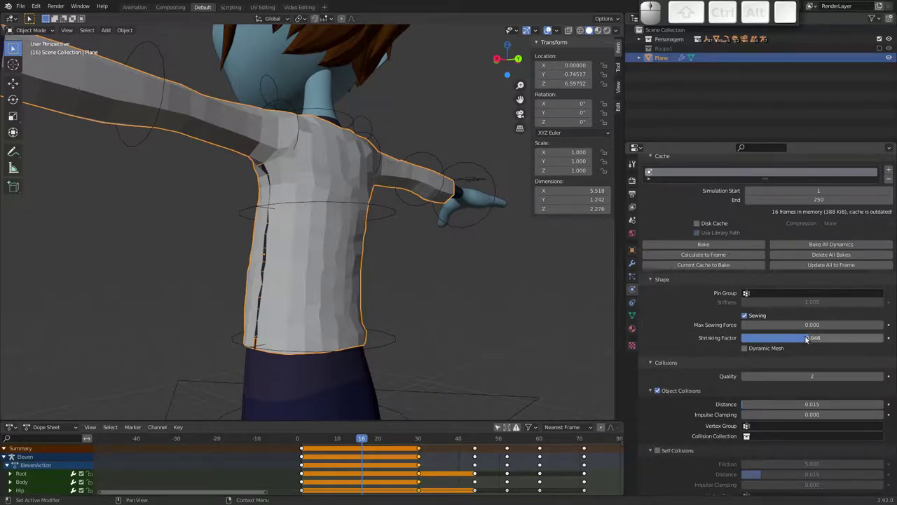
{"action": "key", "text": "space"}
{"action": "key", "text": "Escape"}
{"action": "left_click", "coordinate": [309, 440]}
{"action": "key", "text": "space"}
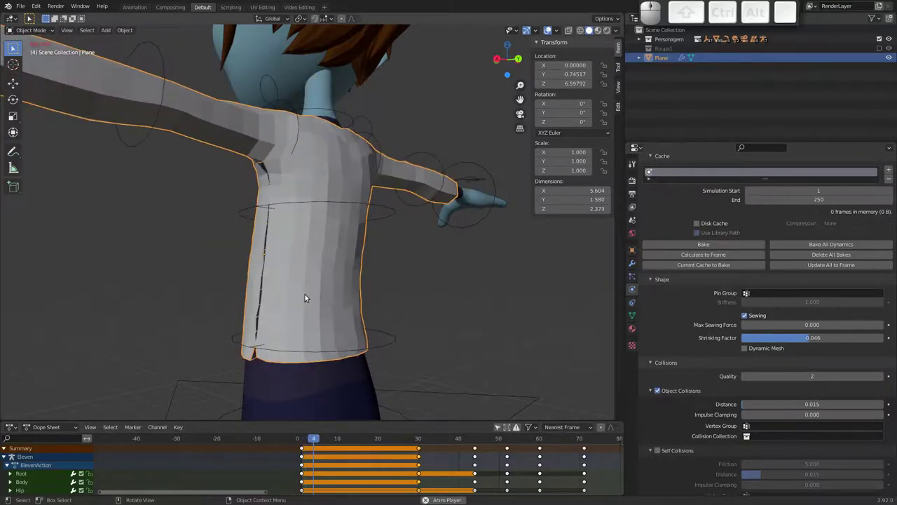
{"action": "left_click_drag", "start_coordinate": [262, 214], "coordinate": [299, 179]}
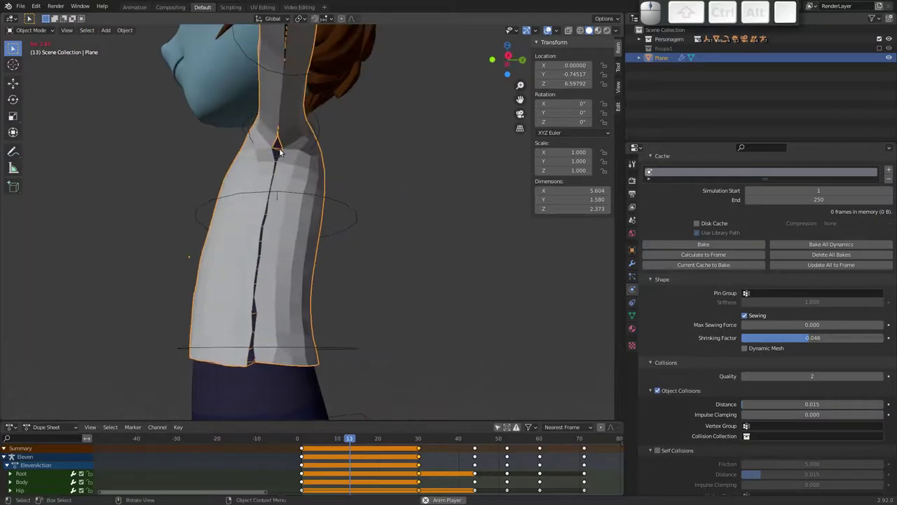
{"action": "key", "text": "Escape"}
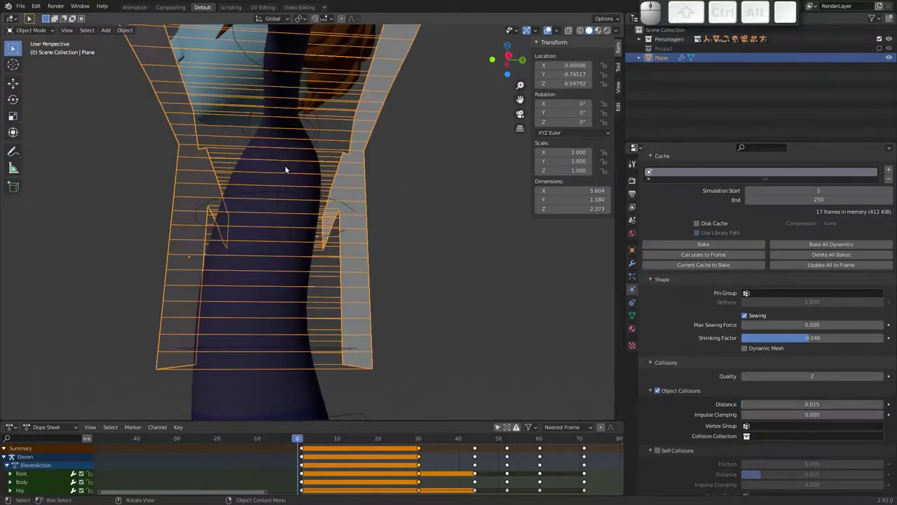
{"action": "left_click_drag", "start_coordinate": [695, 359], "coordinate": [705, 280]}
{"action": "middle_click", "coordinate": [708, 268]}
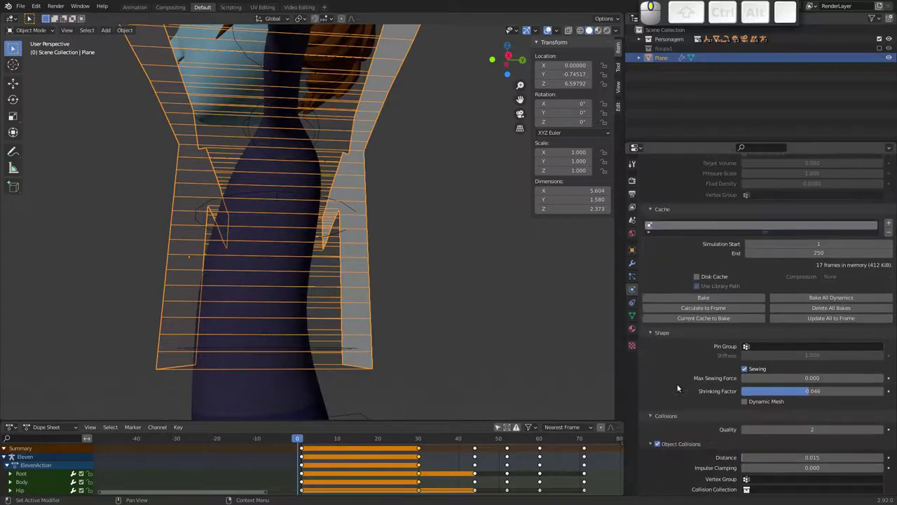
{"action": "middle_click", "coordinate": [272, 198]}
{"action": "middle_click", "coordinate": [302, 183]}
{"action": "middle_click", "coordinate": [288, 195]}
{"action": "middle_click", "coordinate": [309, 206]}
{"action": "left_click_drag", "start_coordinate": [299, 185], "coordinate": [300, 186]}
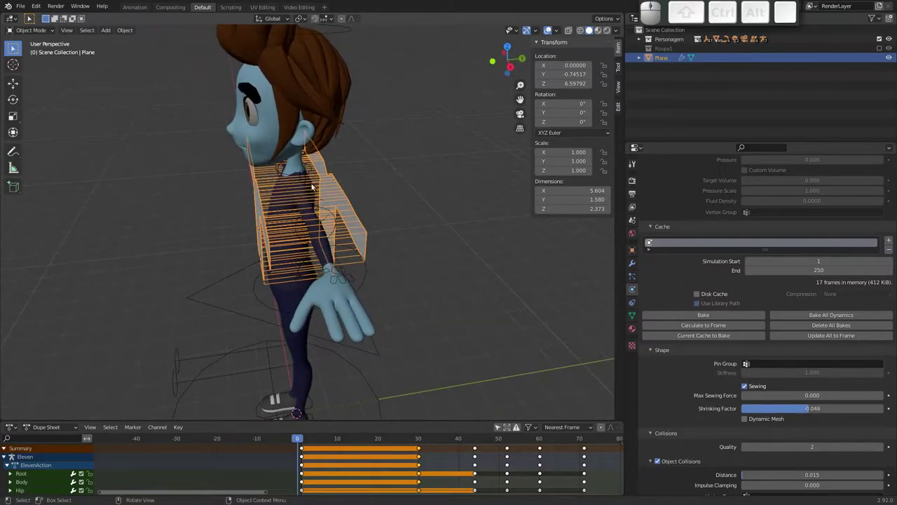
{"action": "left_click_drag", "start_coordinate": [299, 181], "coordinate": [296, 217]}
{"action": "left_click_drag", "start_coordinate": [273, 204], "coordinate": [285, 177]}
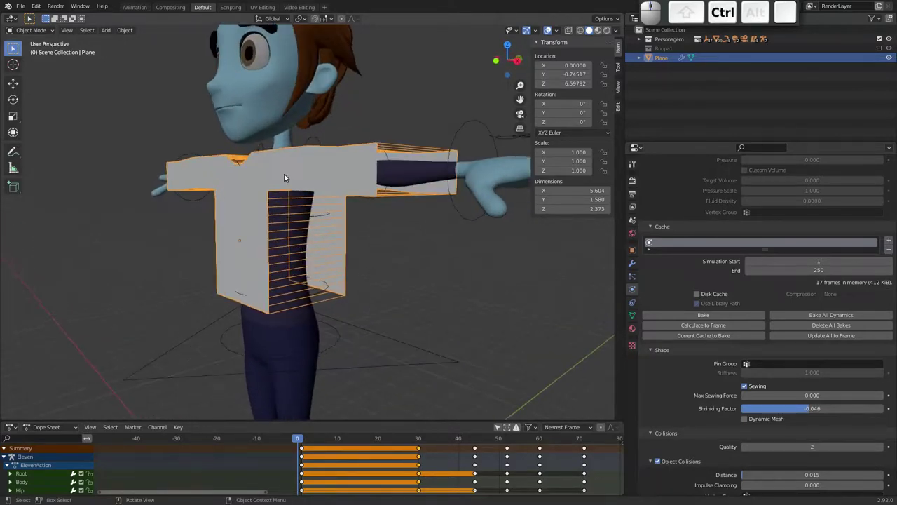
Step: In Edit Mode front wireframe view, box-select the right sleeve panel and scale it taller along Z
{"action": "key", "text": "Tab"}
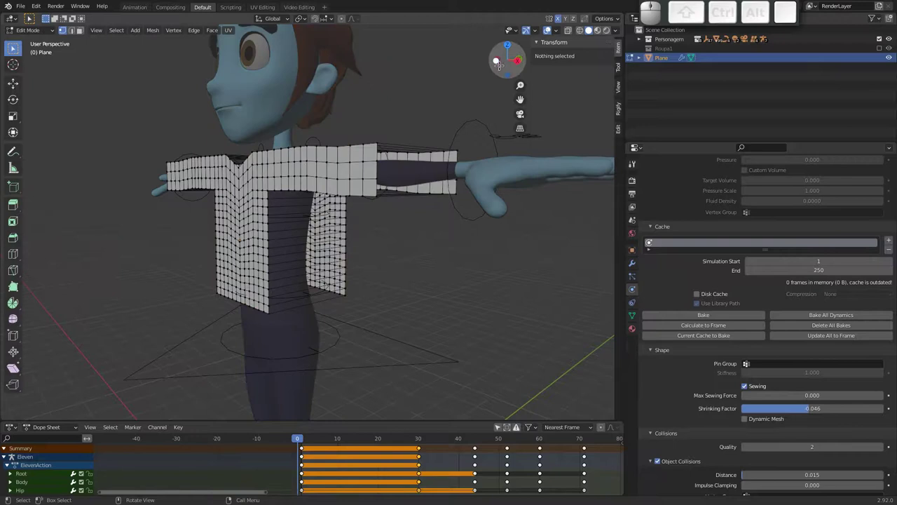
{"action": "left_click", "coordinate": [550, 27]}
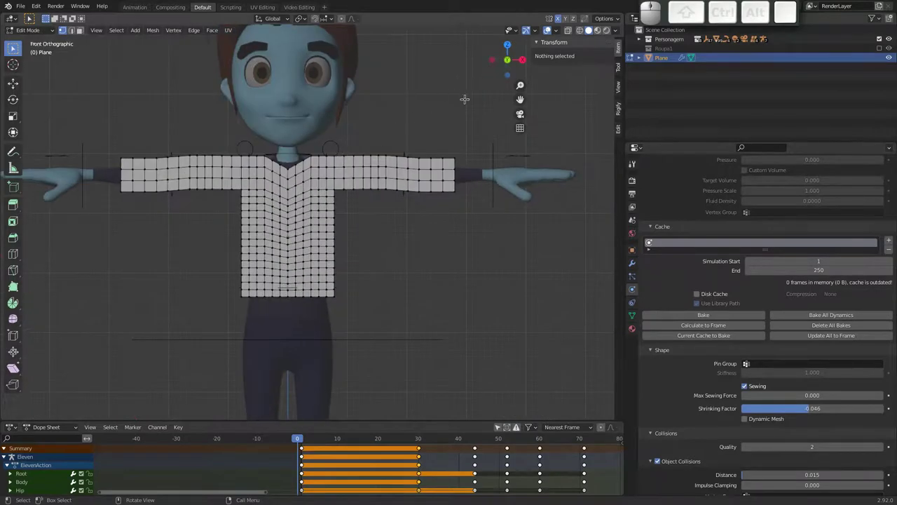
{"action": "key", "text": "z"}
{"action": "key", "text": "z"}
{"action": "left_click", "coordinate": [551, 27]}
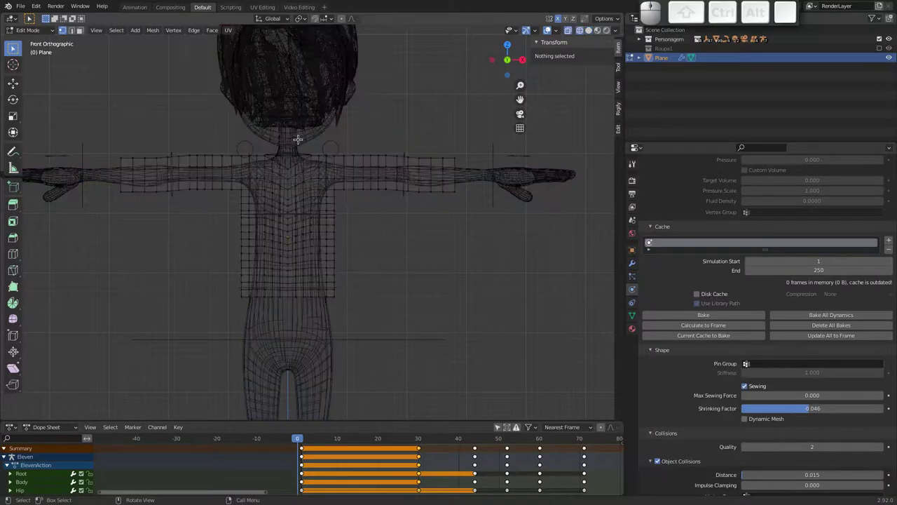
{"action": "left_click_drag", "start_coordinate": [550, 27], "coordinate": [551, 27]}
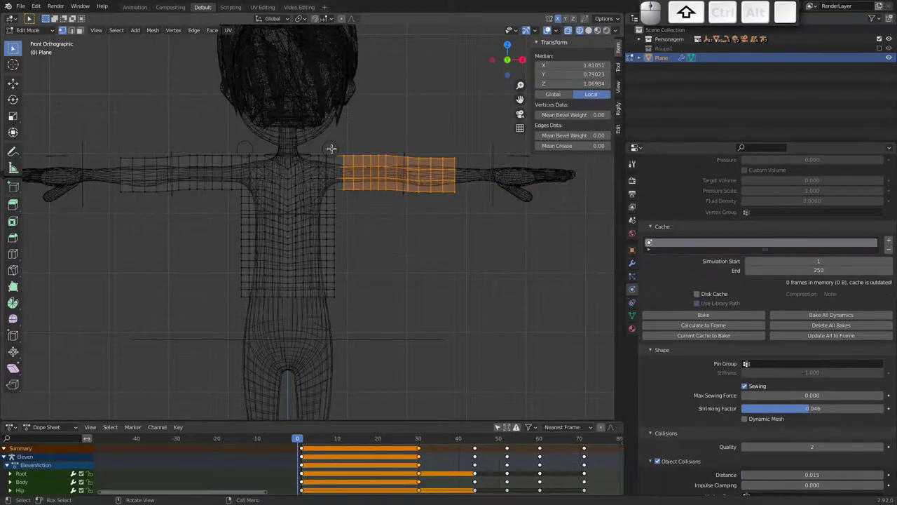
{"action": "key", "text": "s"}
{"action": "key", "text": "z"}
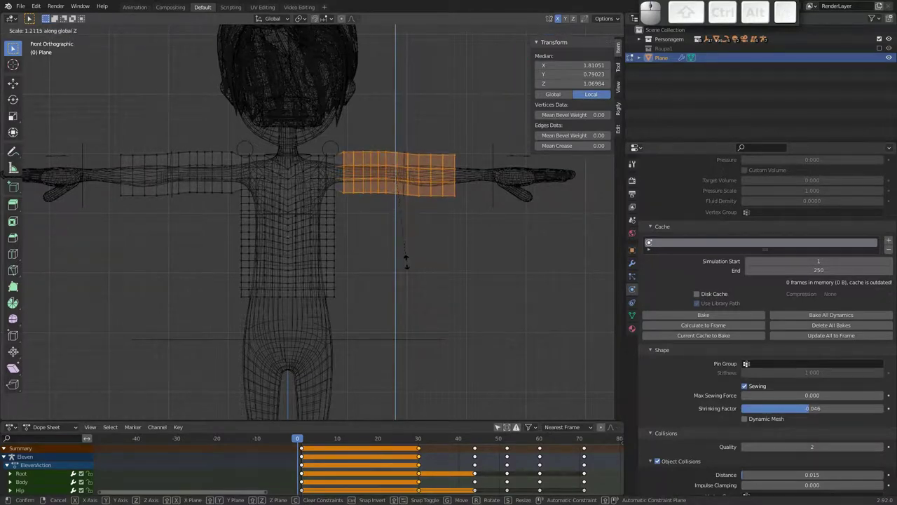
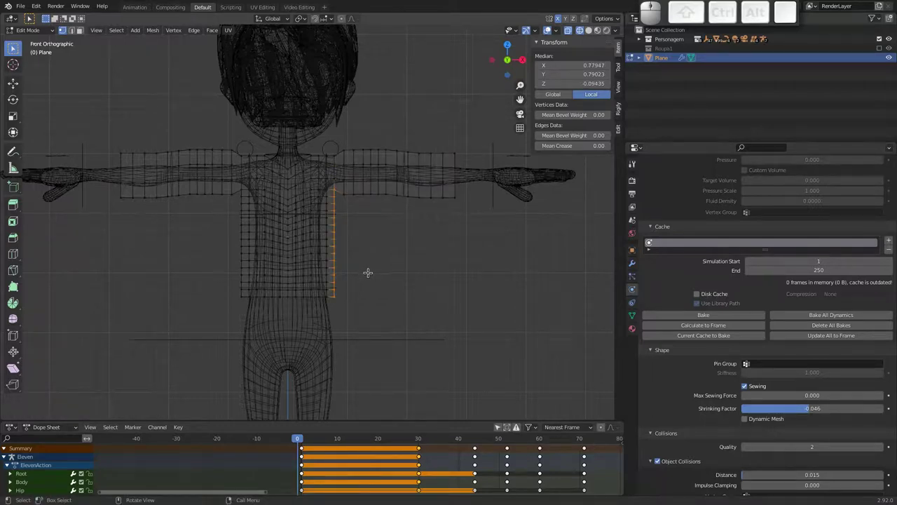
Step: Move the torso panel's vertical seam edge outward along X
{"action": "key", "text": "g"}
{"action": "key", "text": "y"}
{"action": "key", "text": "Escape"}
{"action": "key", "text": "g"}
{"action": "key", "text": "x"}
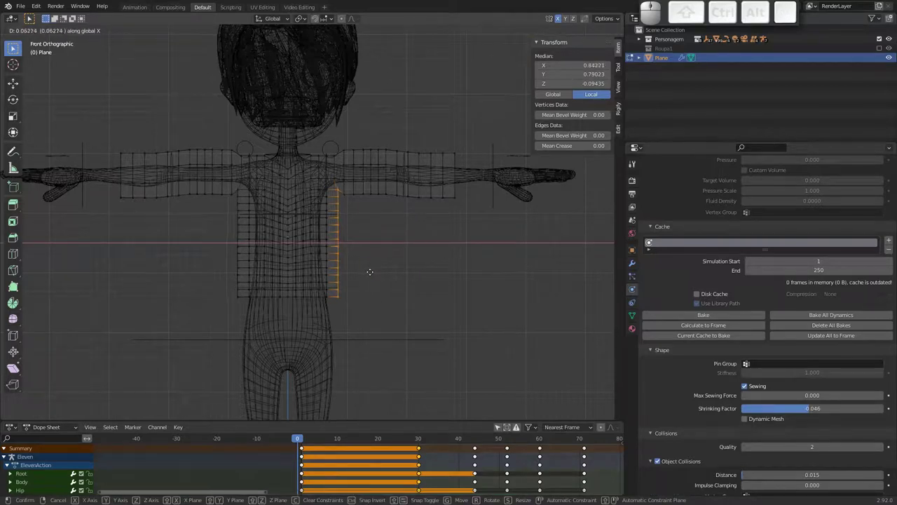
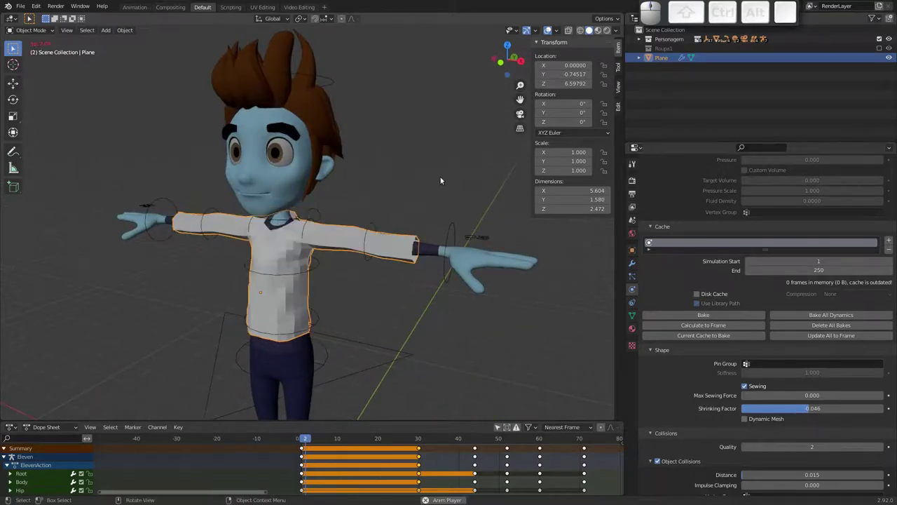
Step: Orbit around the sewn shirt to inspect its side seams, stepping a few frames into the simulation
{"action": "left_click_drag", "start_coordinate": [403, 185], "coordinate": [341, 221]}
{"action": "left_click_drag", "start_coordinate": [302, 265], "coordinate": [289, 239]}
{"action": "left_click_drag", "start_coordinate": [295, 249], "coordinate": [350, 238]}
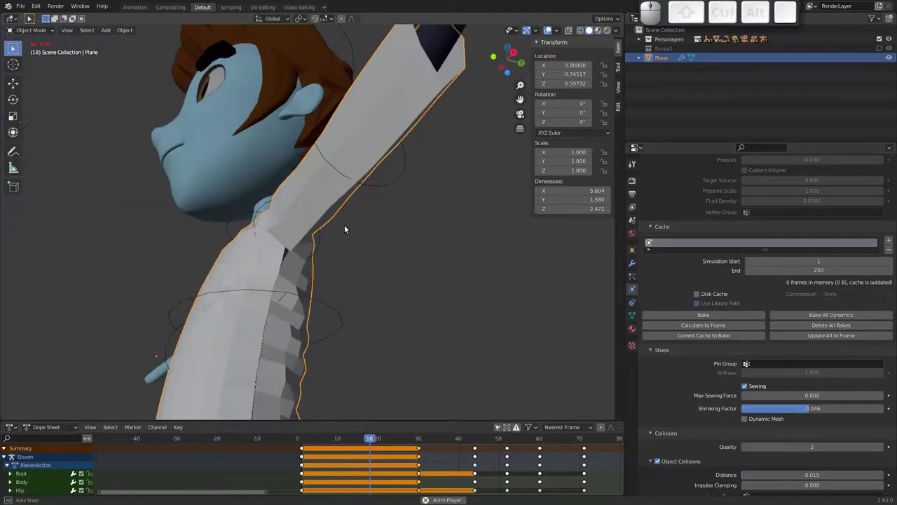
{"action": "left_click_drag", "start_coordinate": [422, 157], "coordinate": [378, 214]}
{"action": "middle_click", "coordinate": [360, 219]}
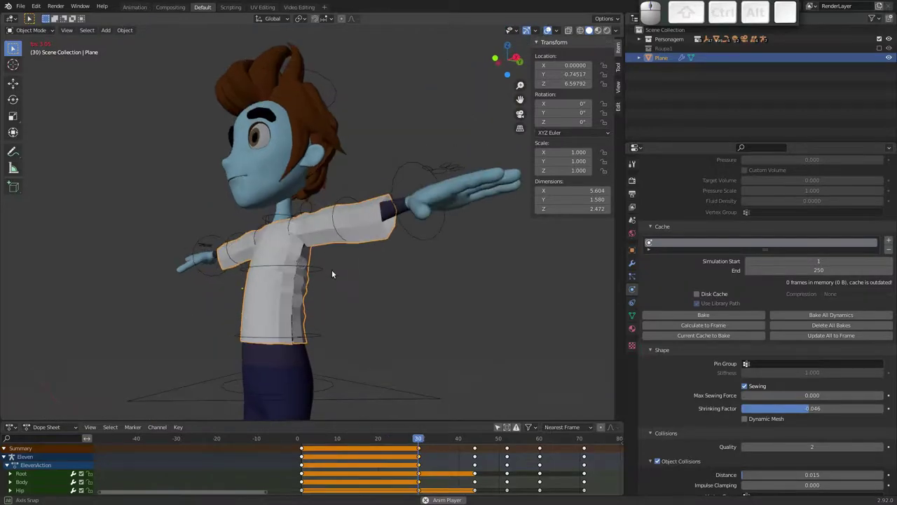
{"action": "middle_click", "coordinate": [333, 277]}
{"action": "key", "text": "Escape"}
{"action": "middle_click", "coordinate": [332, 249]}
{"action": "middle_click", "coordinate": [344, 249]}
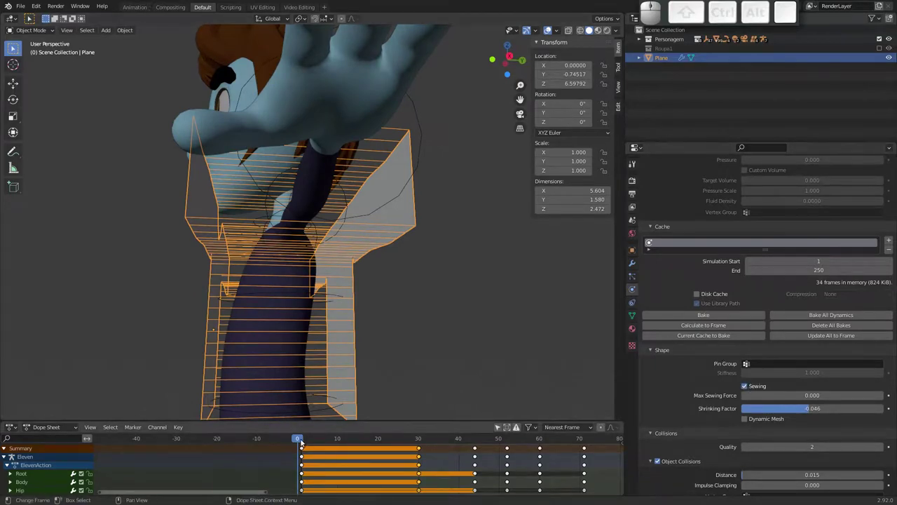
{"action": "left_click_drag", "start_coordinate": [302, 439], "coordinate": [306, 305]}
{"action": "left_click_drag", "start_coordinate": [307, 221], "coordinate": [350, 228]}
{"action": "left_click_drag", "start_coordinate": [369, 234], "coordinate": [304, 265]}
{"action": "left_click_drag", "start_coordinate": [292, 283], "coordinate": [716, 311]}
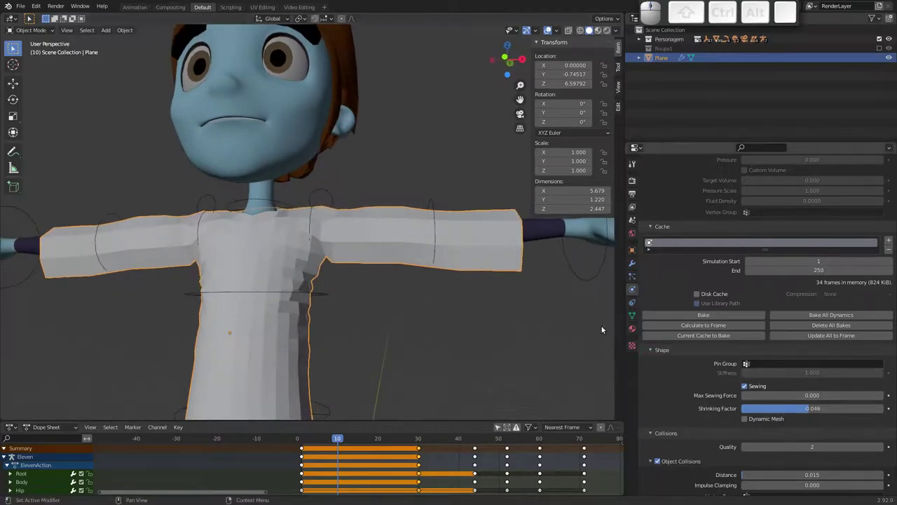
{"action": "left_click_drag", "start_coordinate": [335, 259], "coordinate": [350, 248]}
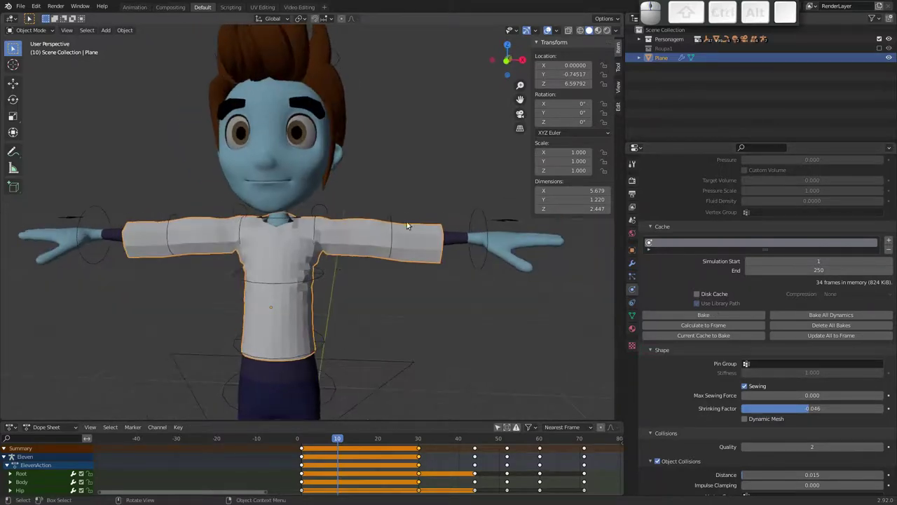
Step: Add a Subdivision modifier after the shirt's Cloth modifier and view the result from the side
{"action": "left_click", "coordinate": [634, 265]}
{"action": "left_click", "coordinate": [703, 180]}
{"action": "left_click", "coordinate": [720, 350]}
{"action": "right_click", "coordinate": [358, 247]}
{"action": "left_click", "coordinate": [353, 249]}
{"action": "left_click_drag", "start_coordinate": [348, 249], "coordinate": [319, 248]}
{"action": "left_click_drag", "start_coordinate": [303, 238], "coordinate": [290, 233]}
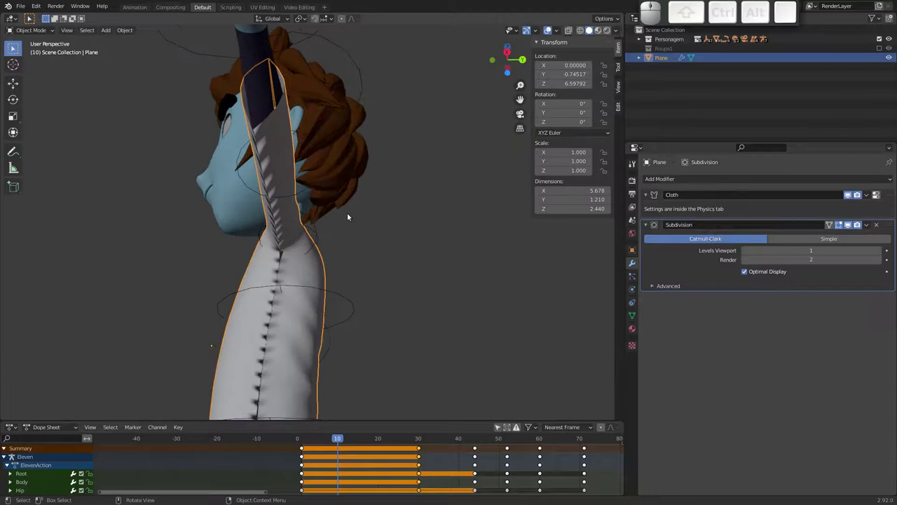
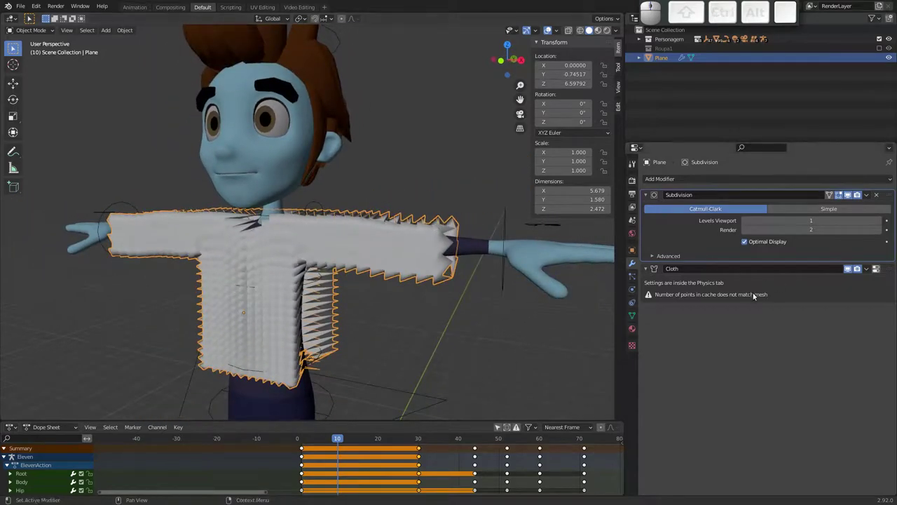
Step: Play the subdivided shirt simulation, change options in its modifier panel, and replay
{"action": "left_click", "coordinate": [311, 439]}
{"action": "key", "text": "space"}
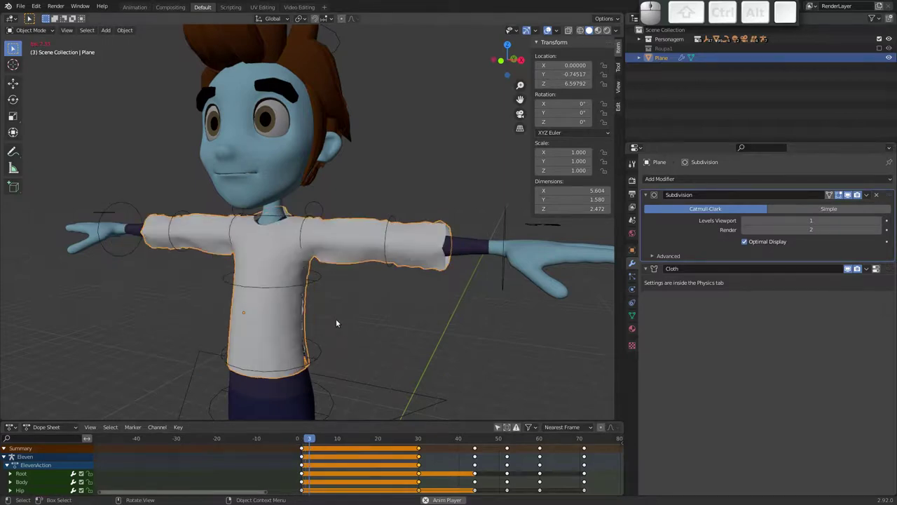
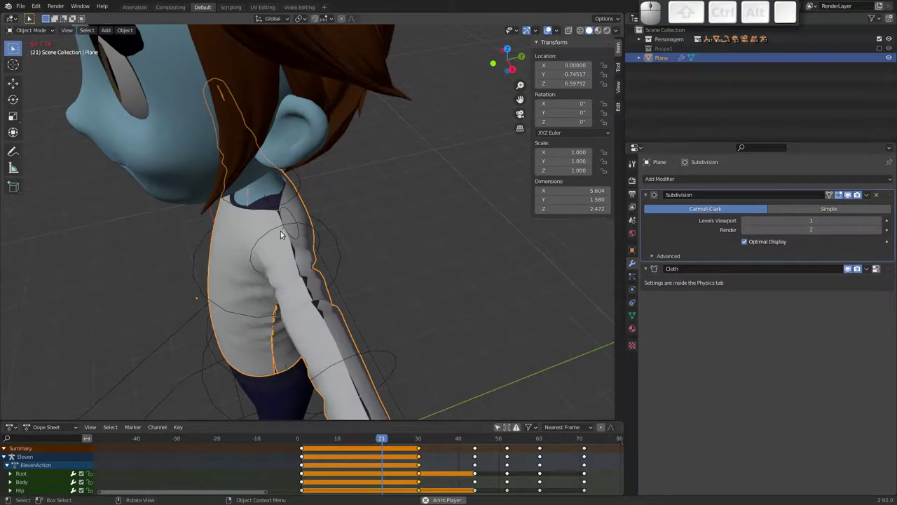
{"action": "key", "text": "Escape"}
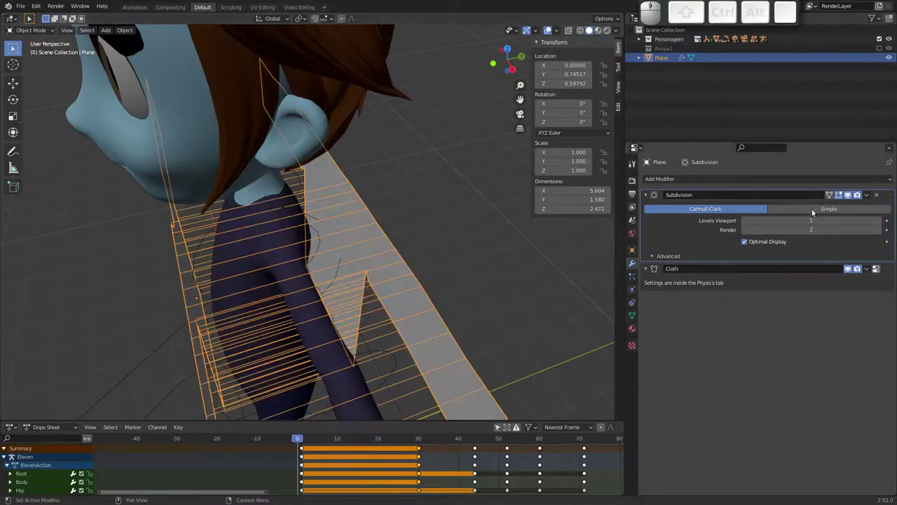
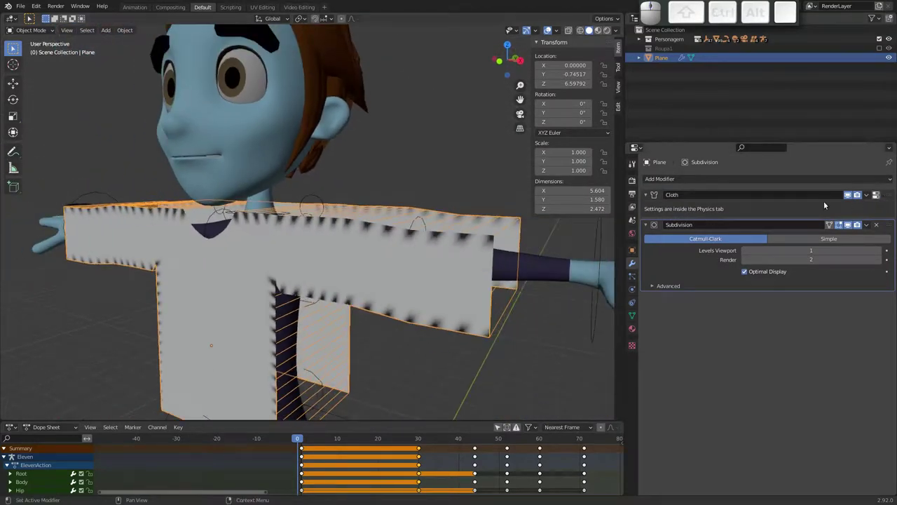
{"action": "left_click", "coordinate": [894, 197]}
{"action": "left_click", "coordinate": [881, 226]}
{"action": "key", "text": "space"}
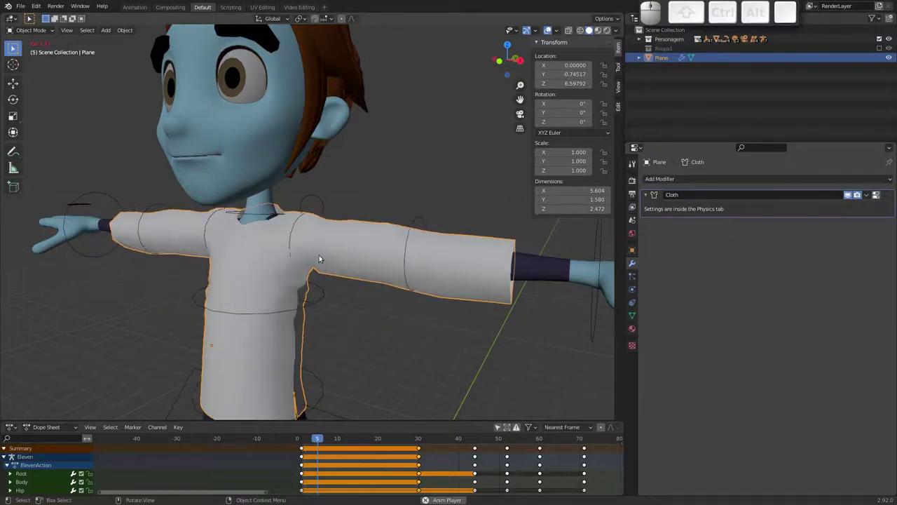
{"action": "middle_click", "coordinate": [301, 265]}
{"action": "key", "text": "Escape"}
{"action": "left_click_drag", "start_coordinate": [284, 262], "coordinate": [359, 234]}
{"action": "left_click_drag", "start_coordinate": [338, 273], "coordinate": [328, 258]}
Step: Delete the old cloth shirt object and select the character's body
{"action": "key", "text": "x"}
{"action": "left_click", "coordinate": [326, 259]}
{"action": "middle_click", "coordinate": [306, 275]}
{"action": "left_click", "coordinate": [345, 236]}
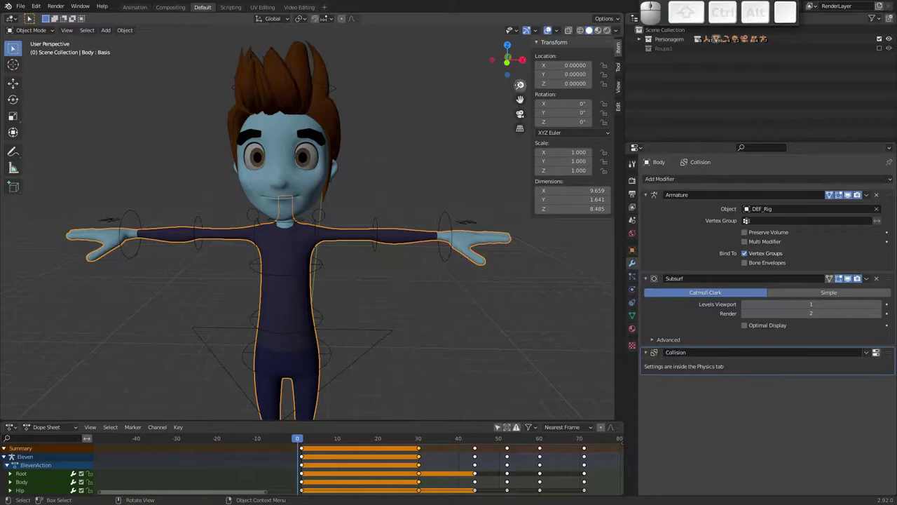
Step: In front view, edit the body mesh and duplicate the torso and upper-arm faces in place
{"action": "left_click", "coordinate": [508, 60]}
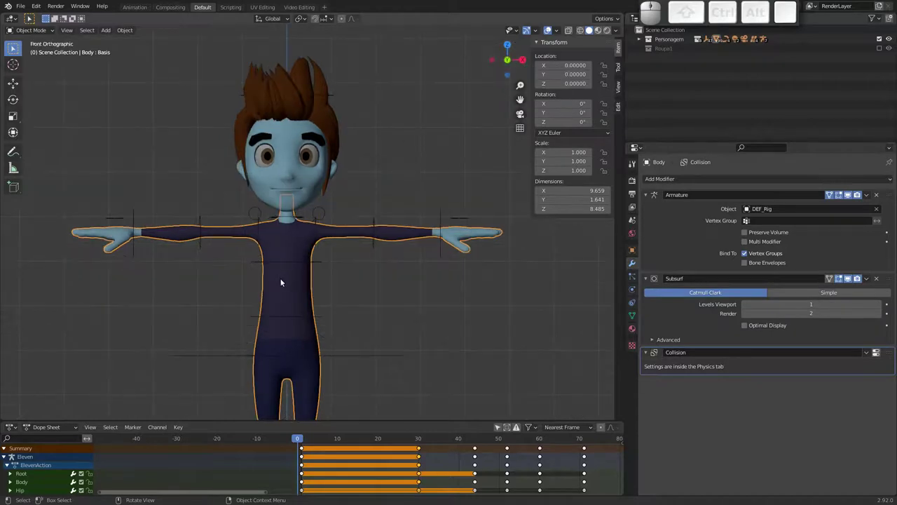
{"action": "middle_click", "coordinate": [284, 270]}
{"action": "key", "text": "ctrl+Tab"}
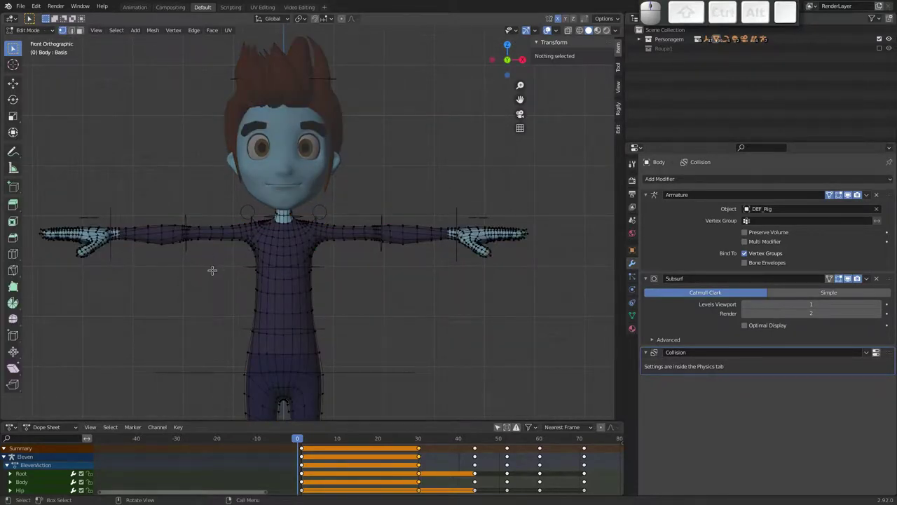
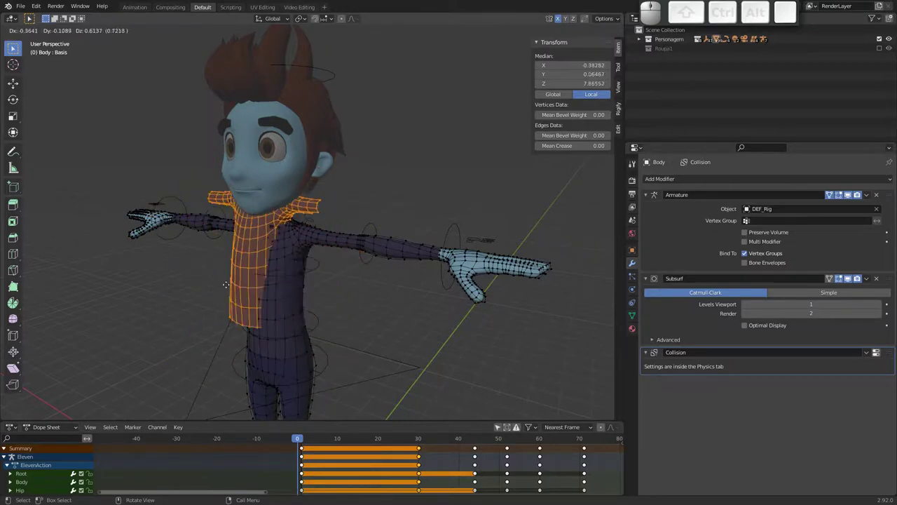
{"action": "key", "text": "Escape"}
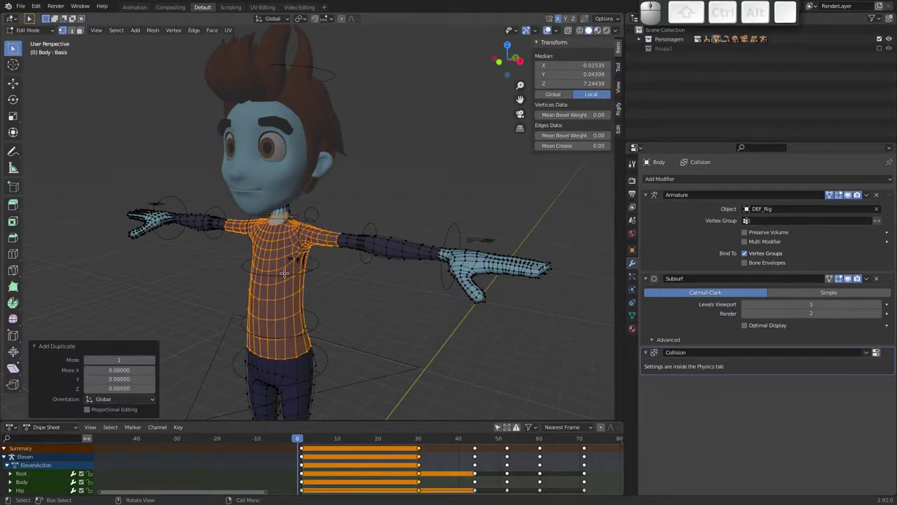
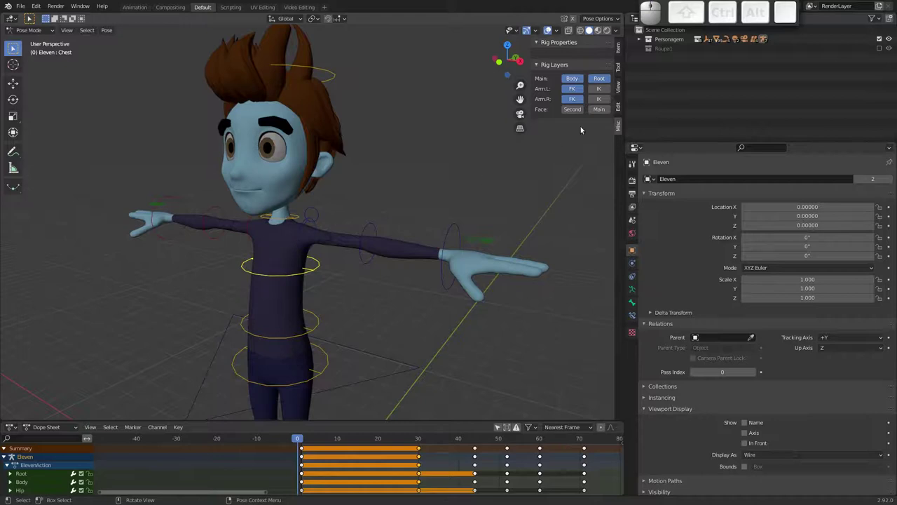
Step: Select the separated torso copy Body.001 and delete its Armature modifier
{"action": "left_click", "coordinate": [643, 40]}
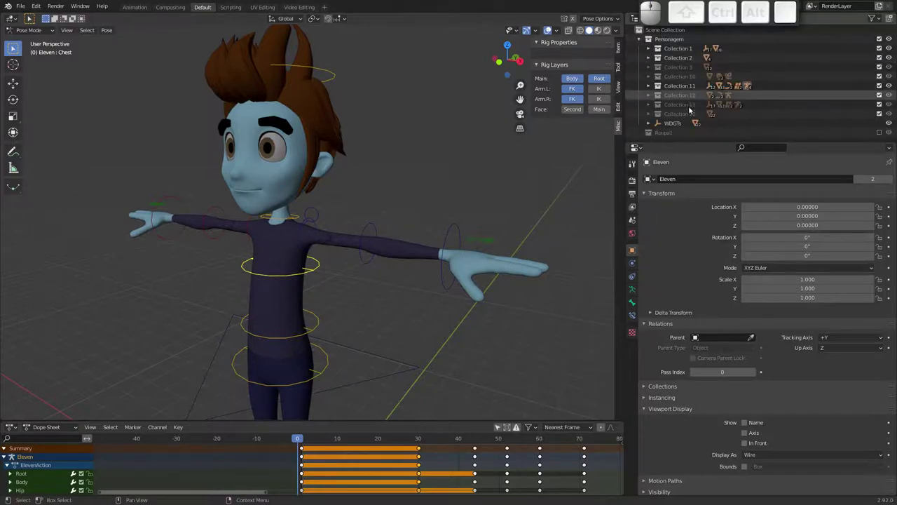
{"action": "key", "text": "ctrl+Tab"}
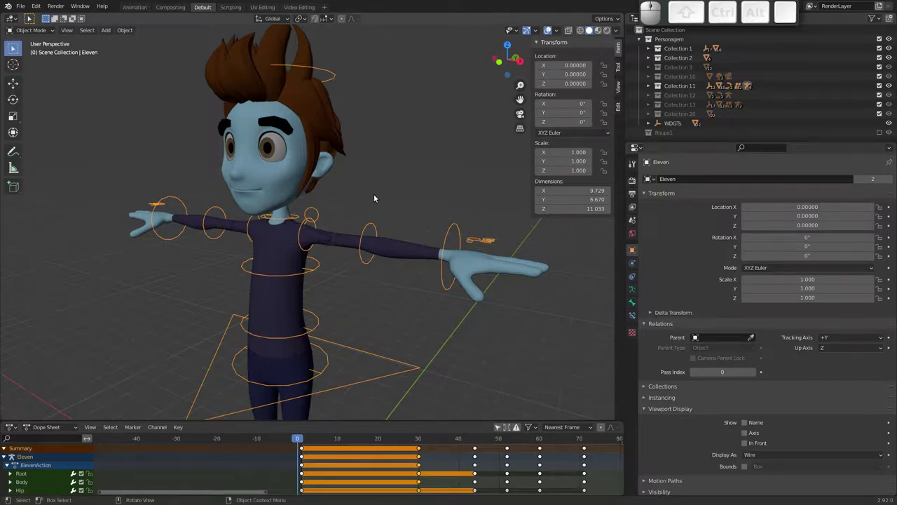
{"action": "key", "text": "h"}
{"action": "left_click", "coordinate": [299, 239]}
{"action": "left_click", "coordinate": [288, 248]}
{"action": "left_click_drag", "start_coordinate": [287, 264], "coordinate": [378, 208]}
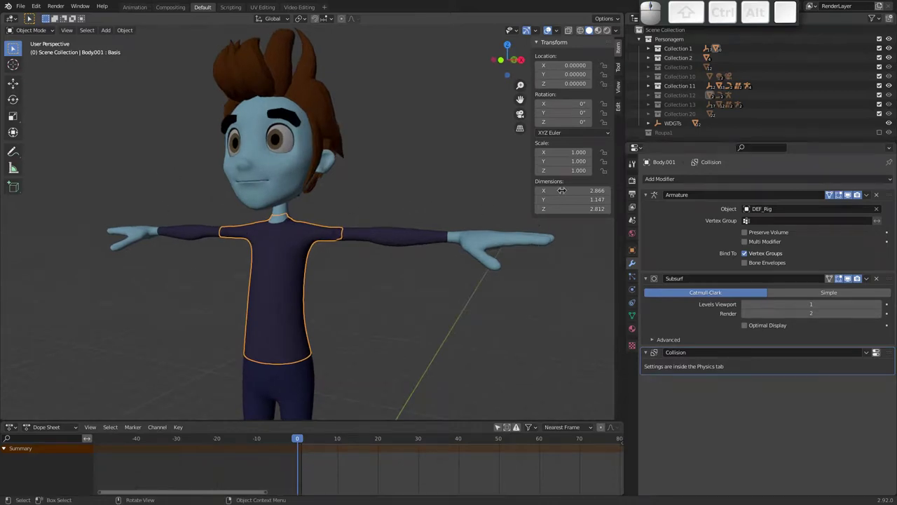
{"action": "left_click", "coordinate": [879, 195]}
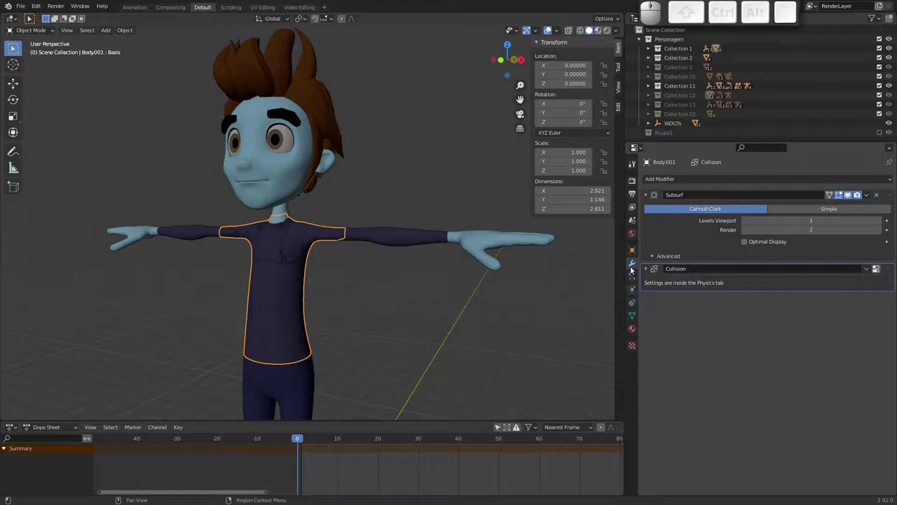
{"action": "left_click", "coordinate": [635, 291]}
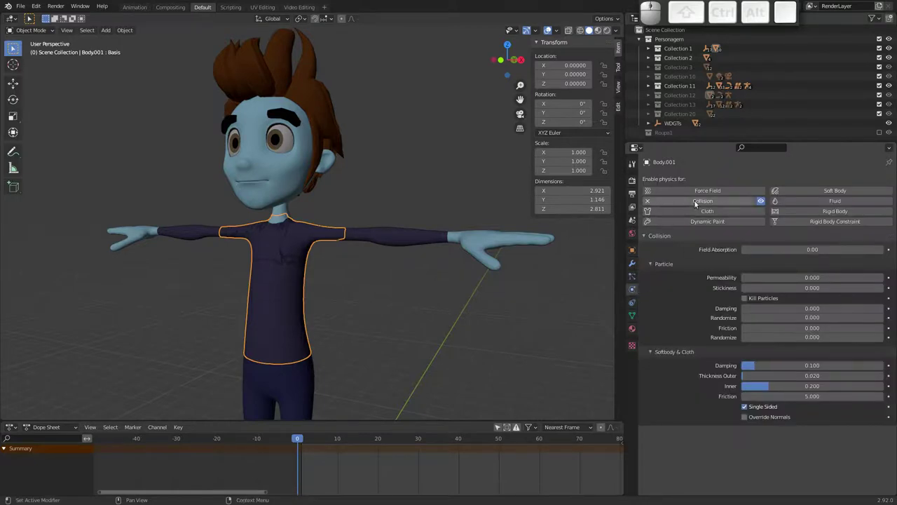
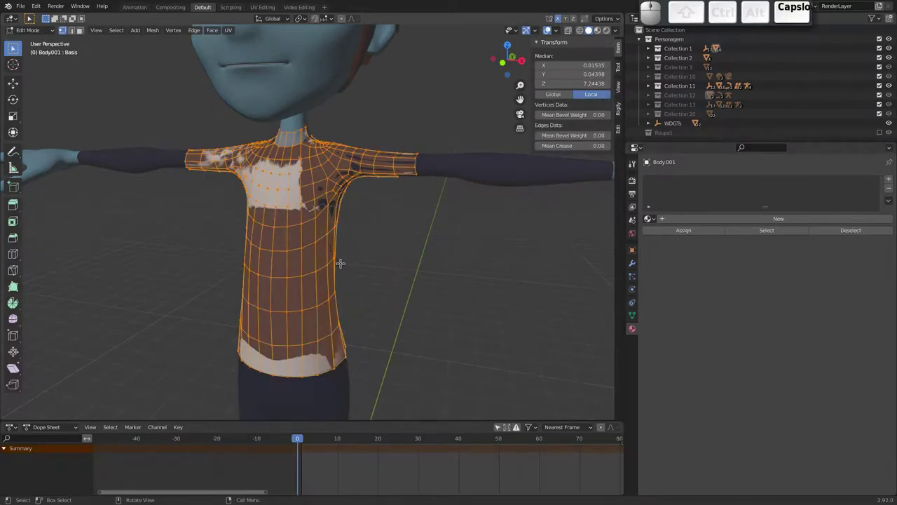
Step: Try Shrink/Fatten inflations on all of Body.001's faces, cancelling the inward push
{"action": "key", "text": "alt+s"}
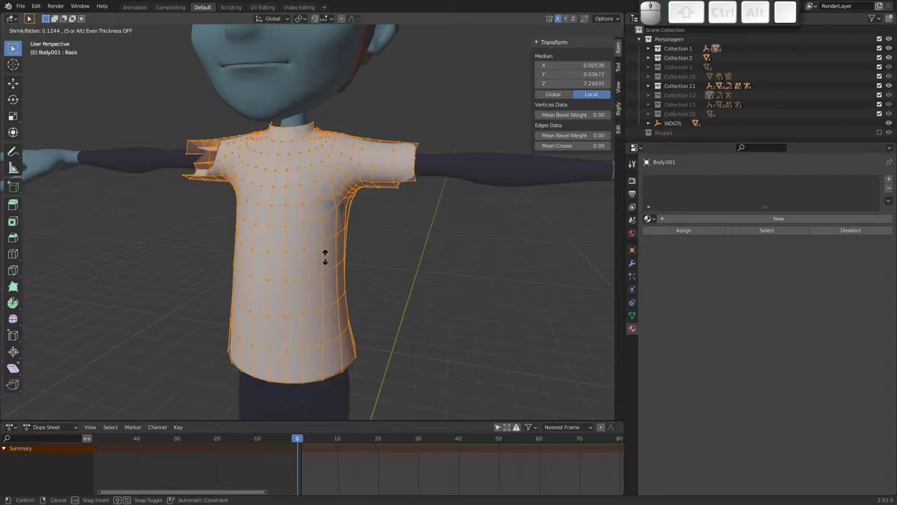
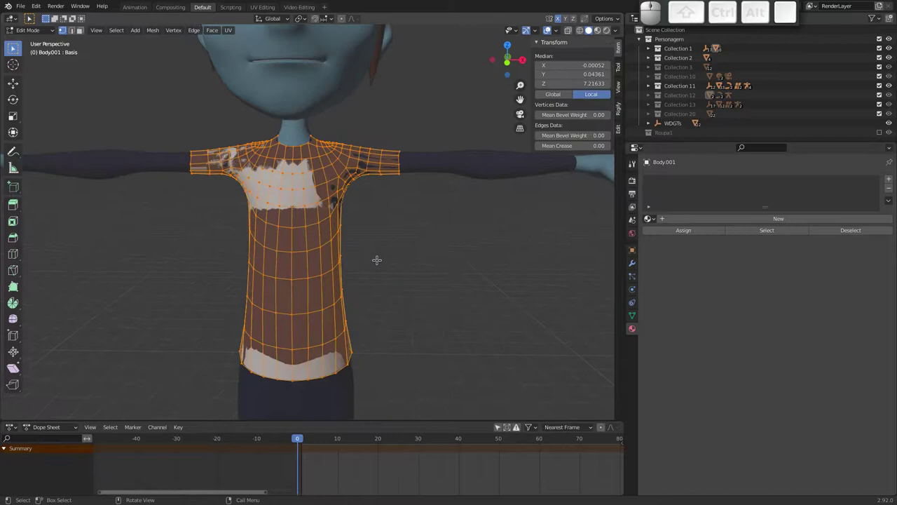
{"action": "key", "text": "alt+s"}
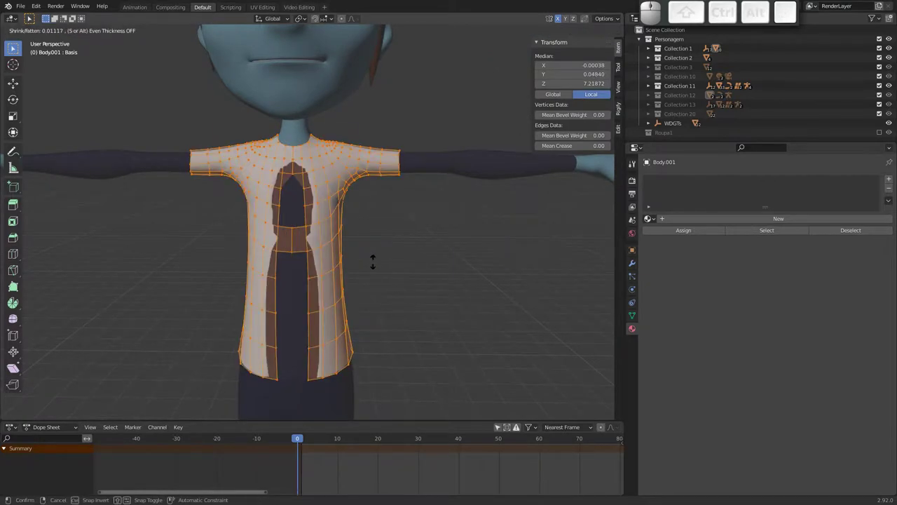
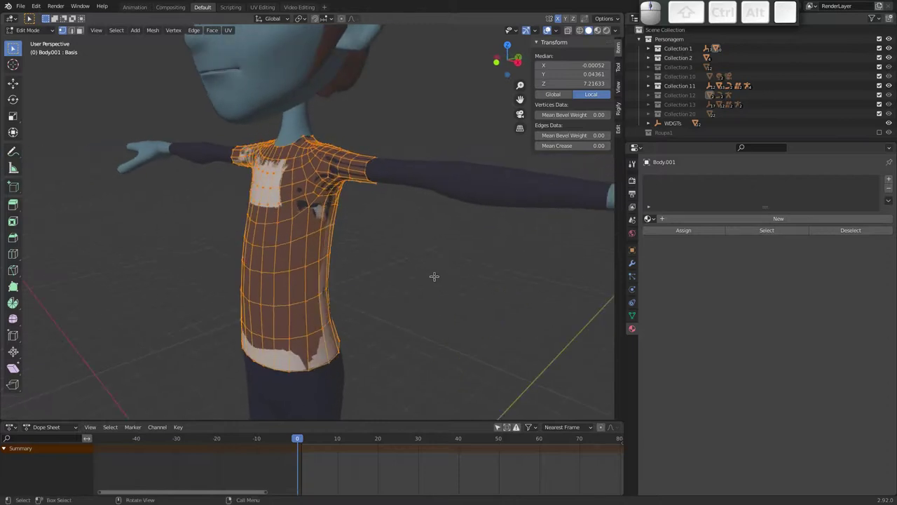
{"action": "key", "text": "alt+s"}
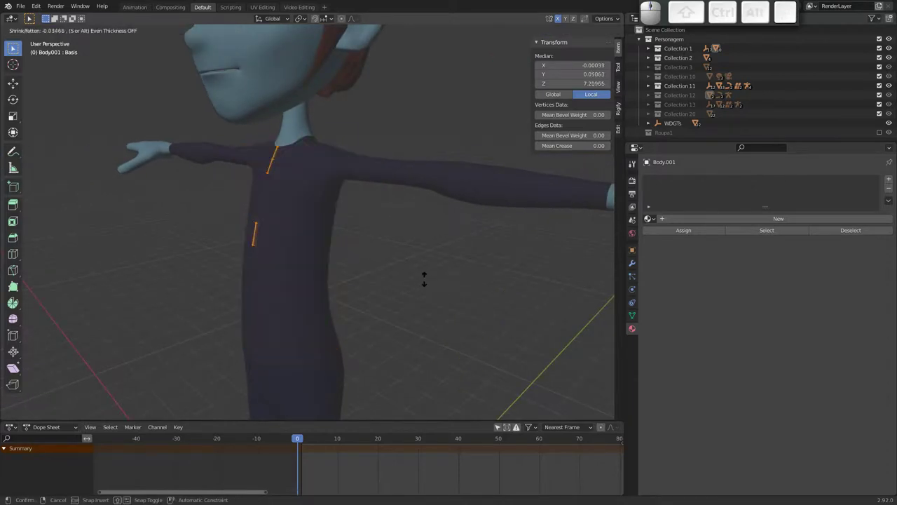
{"action": "key", "text": "Escape"}
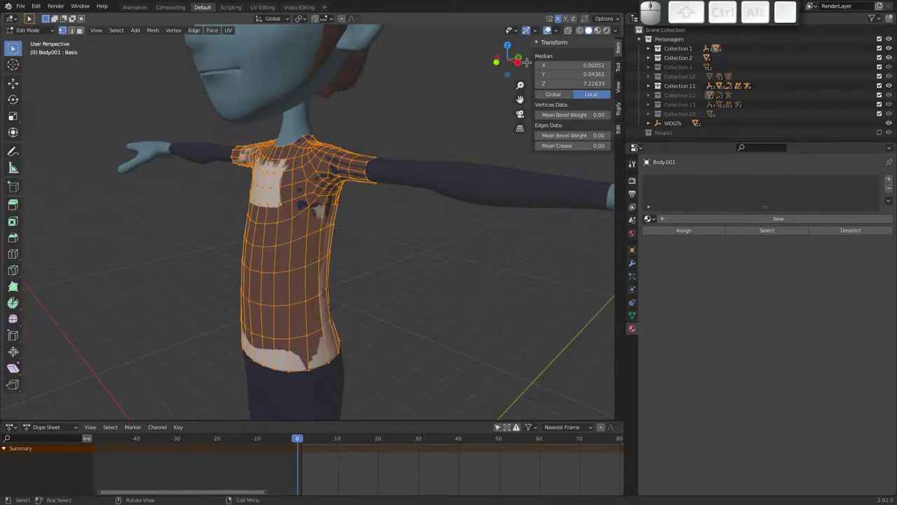
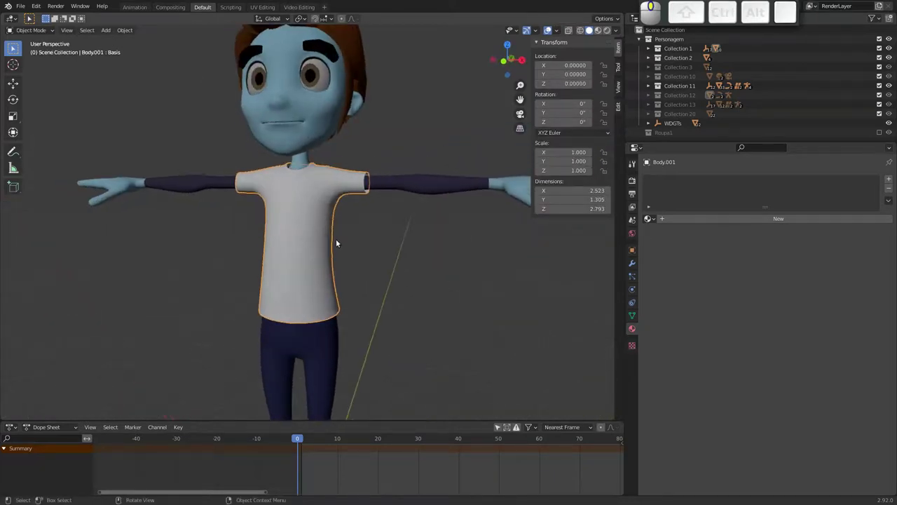
Step: Orbit around the loose white shirt and enter its mesh editing
{"action": "left_click_drag", "start_coordinate": [277, 209], "coordinate": [285, 190]}
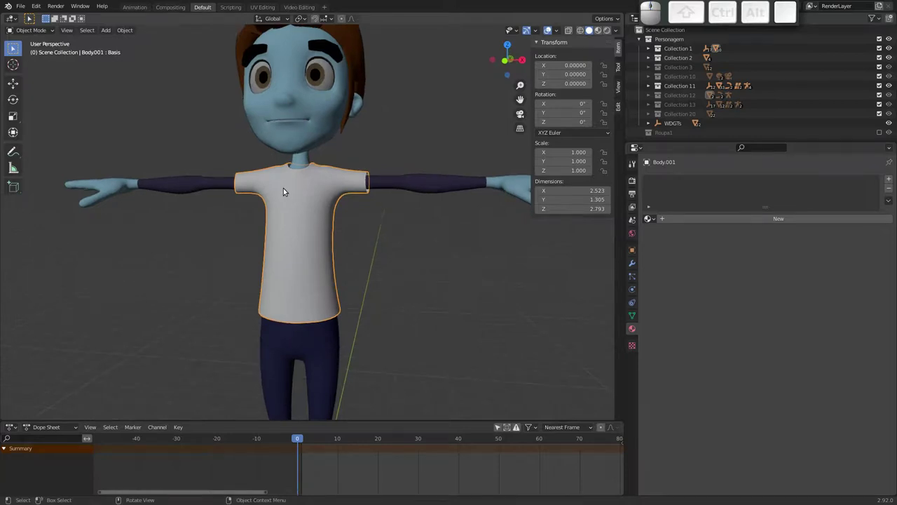
{"action": "left_click_drag", "start_coordinate": [273, 214], "coordinate": [247, 177]}
{"action": "key", "text": "ctrl+Tab"}
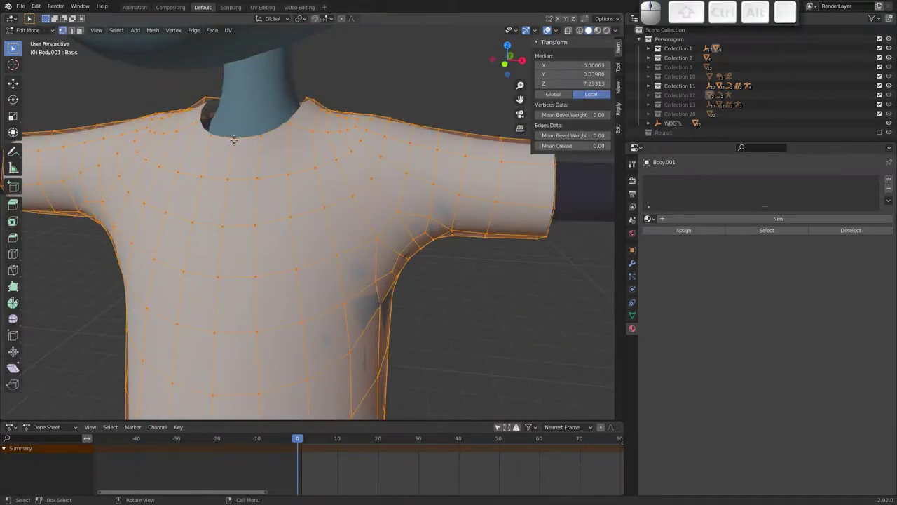
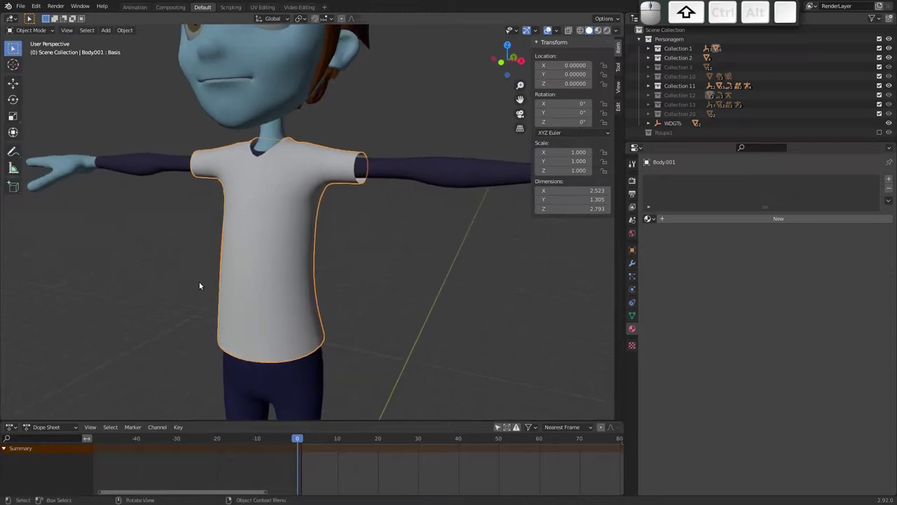
Step: Give Body.001 Cloth physics, play the animation to test it, and return to frame 0
{"action": "left_click", "coordinate": [636, 291]}
{"action": "left_click", "coordinate": [636, 289]}
{"action": "left_click", "coordinate": [713, 215]}
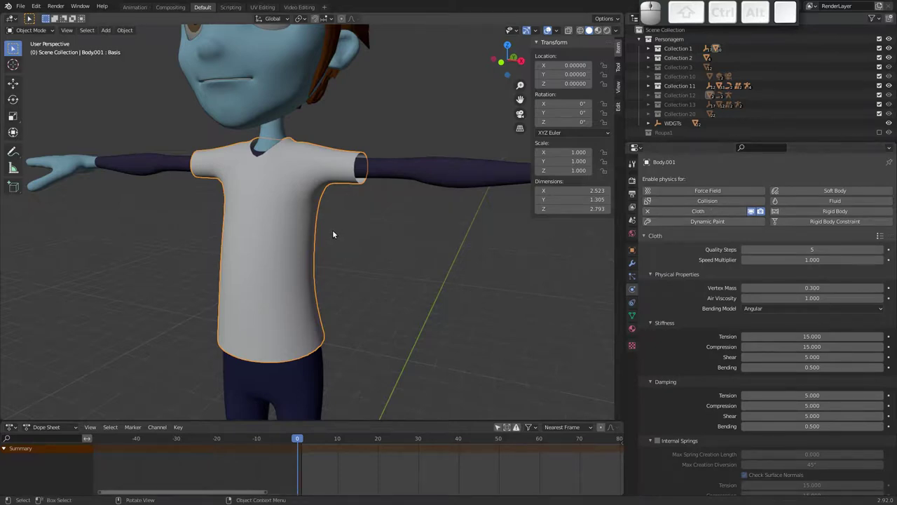
{"action": "key", "text": "alt+a"}
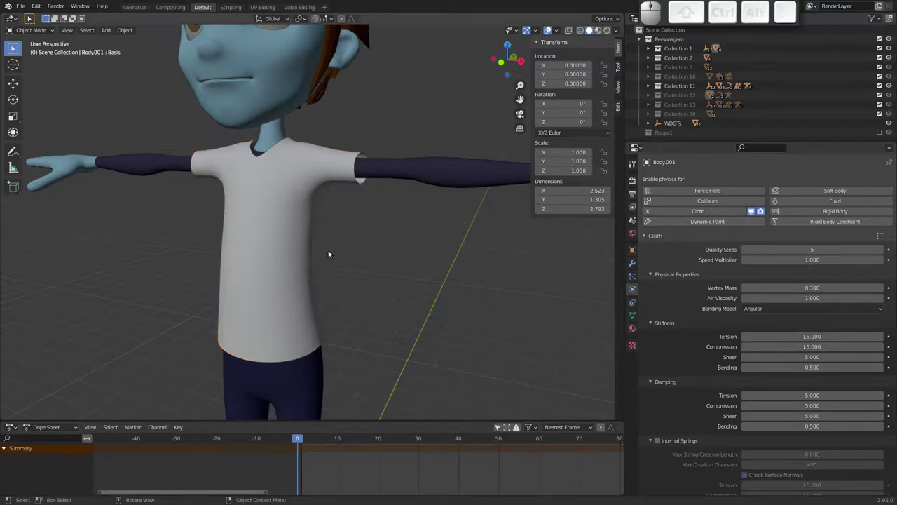
{"action": "key", "text": "space"}
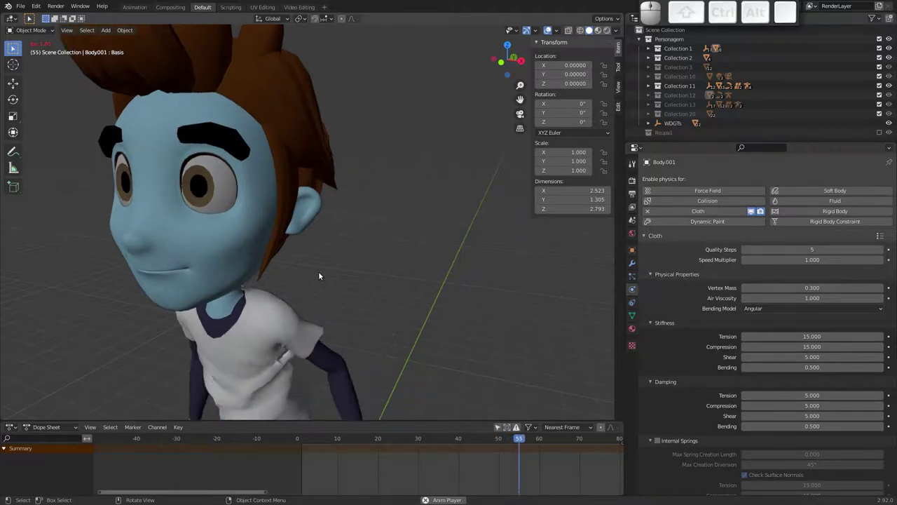
{"action": "key", "text": "Escape"}
{"action": "left_click", "coordinate": [346, 182]}
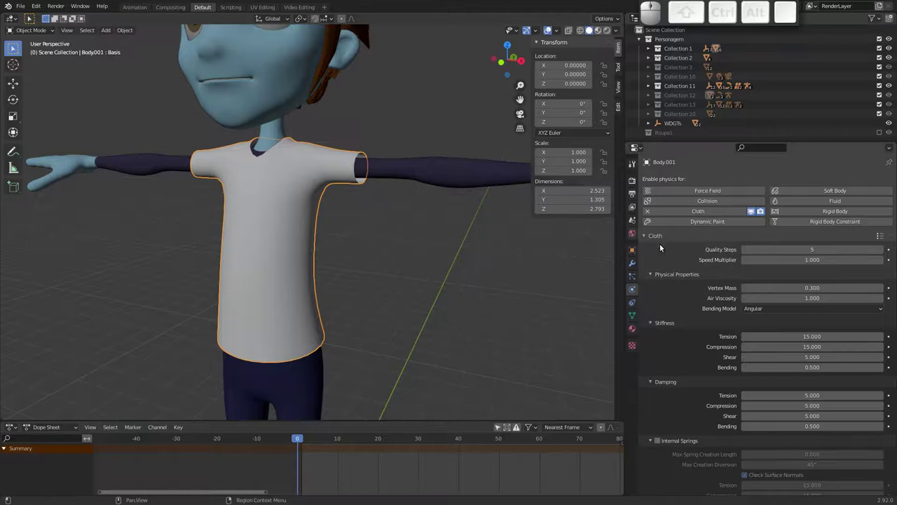
Step: Move the Cloth modifier above Subsurf on Body.001, replay the test, and face the shirt front-on
{"action": "left_click", "coordinate": [634, 265]}
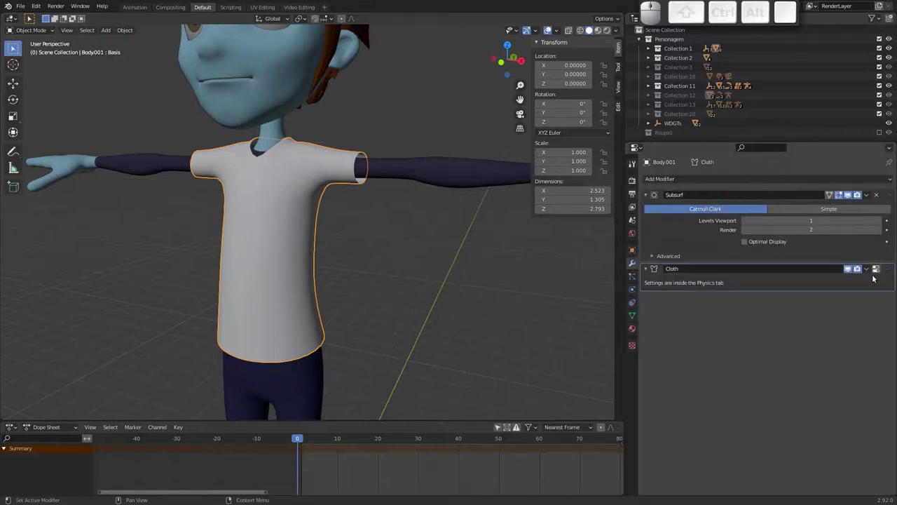
{"action": "left_click_drag", "start_coordinate": [888, 270], "coordinate": [846, 205]}
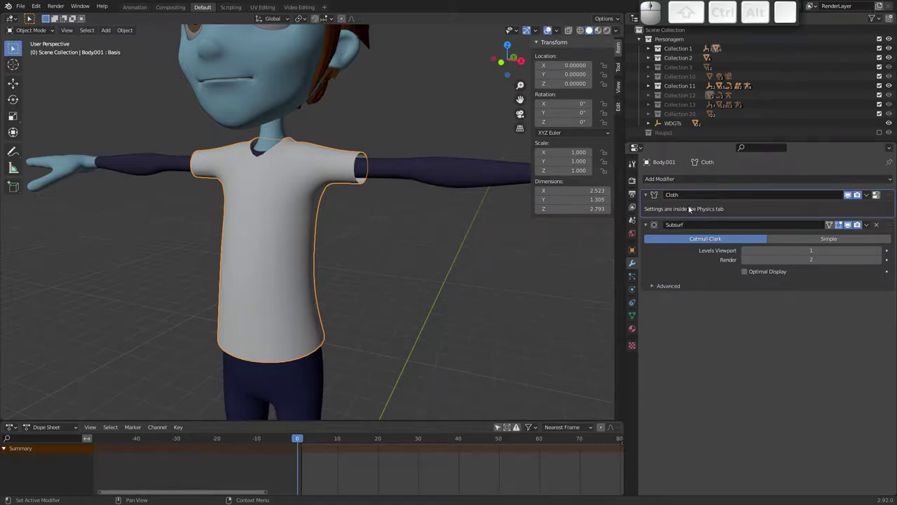
{"action": "key", "text": "space"}
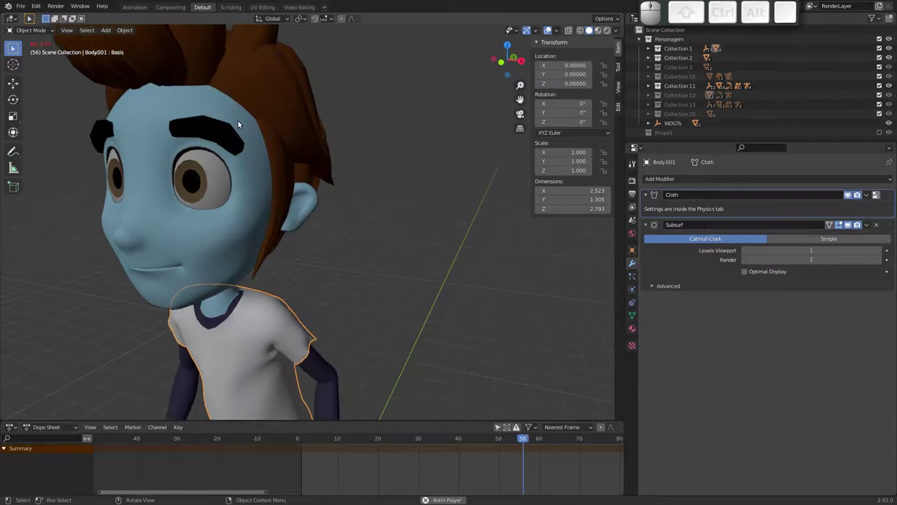
{"action": "key", "text": "Escape"}
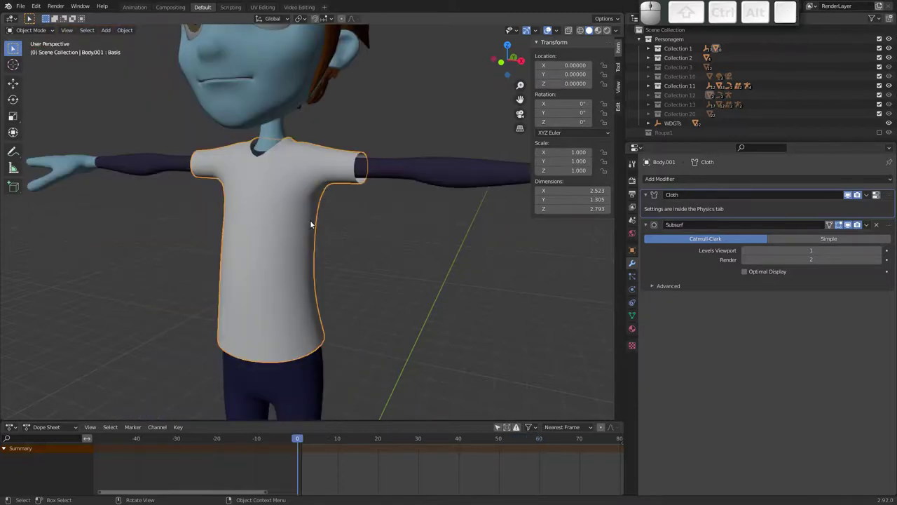
{"action": "left_click_drag", "start_coordinate": [284, 235], "coordinate": [349, 227]}
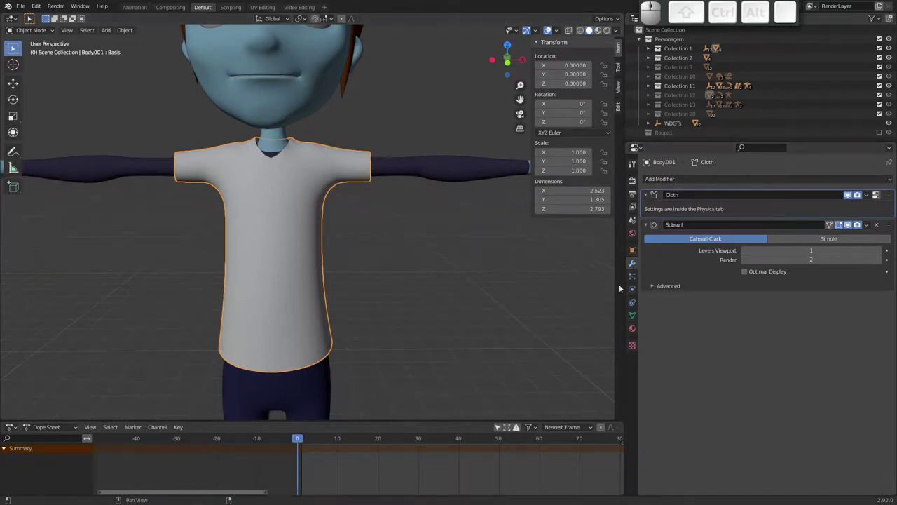
Step: Stiffen the shirt cloth to vertex mass 0.4, tension 66.1, compression 64.7 and replay the simulation
{"action": "left_click", "coordinate": [635, 289]}
{"action": "middle_click", "coordinate": [691, 317]}
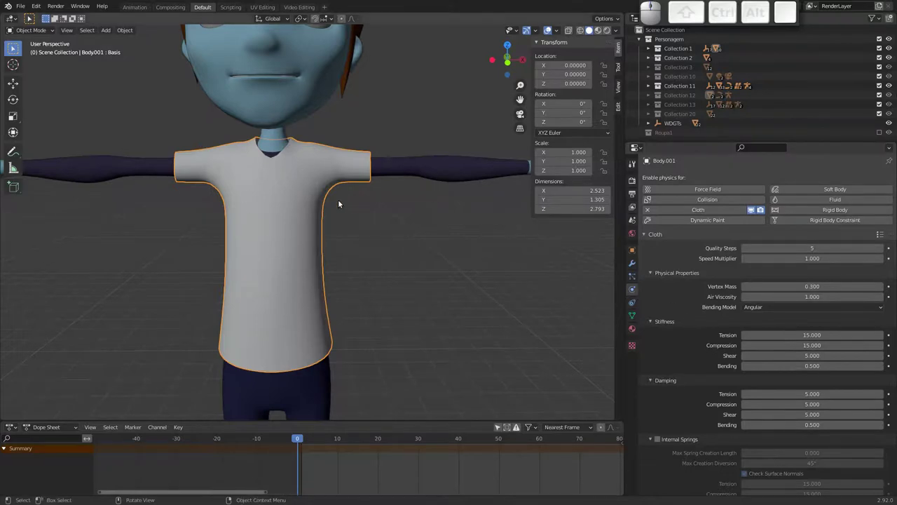
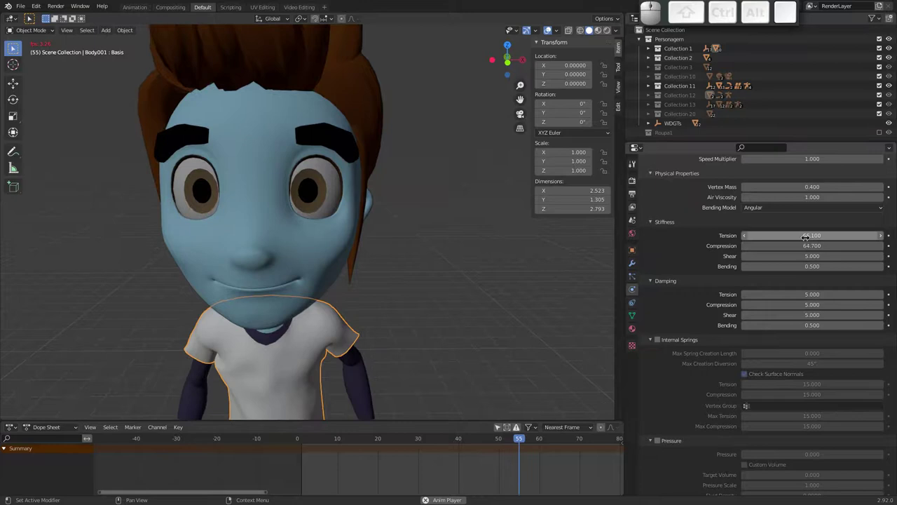
{"action": "key", "text": "Escape"}
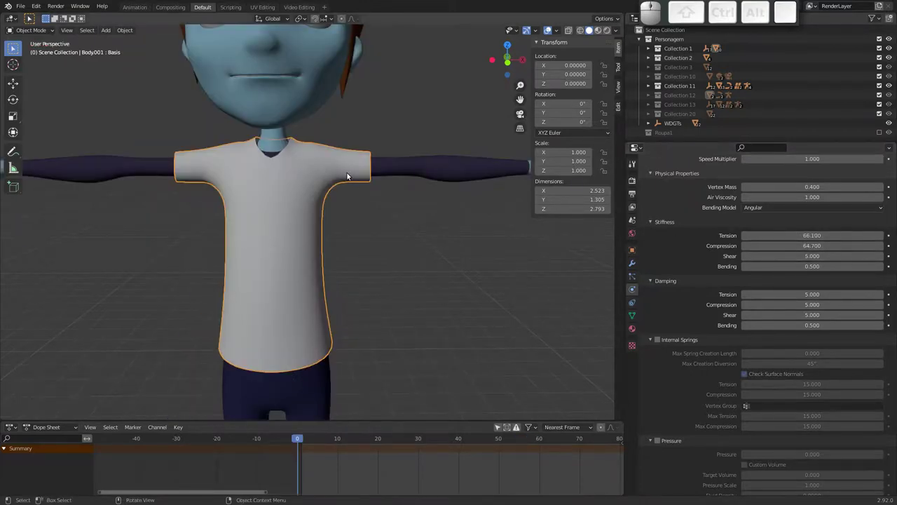
Step: Reset shirt tension and compression stiffness to 5 and replay the simulation, then view the Collisions settings
{"action": "key", "text": "space"}
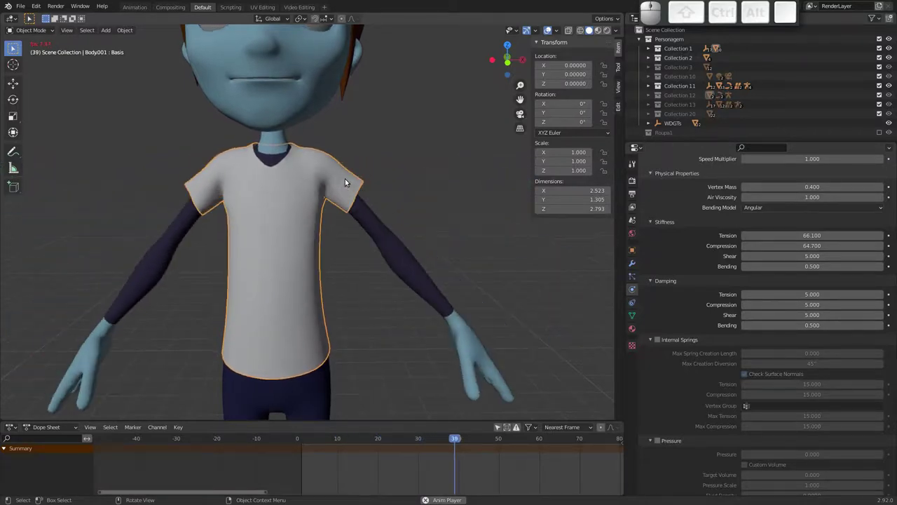
{"action": "key", "text": "Escape"}
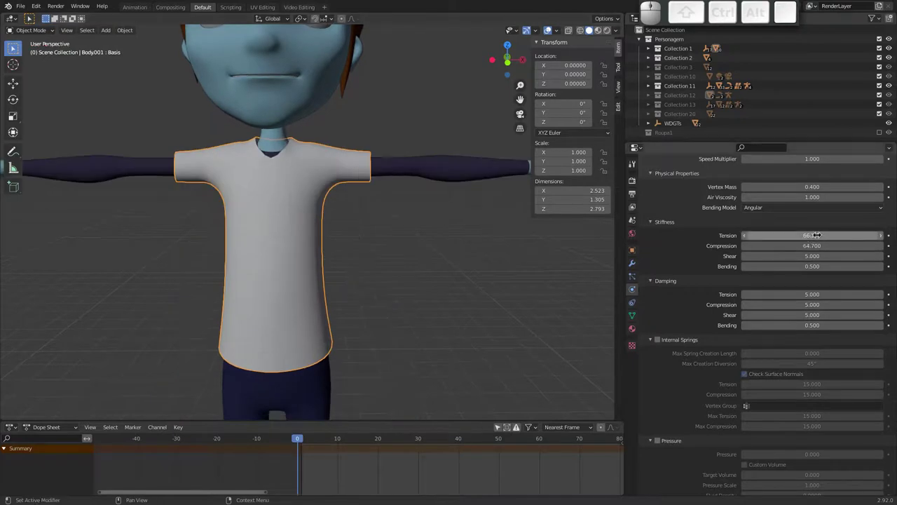
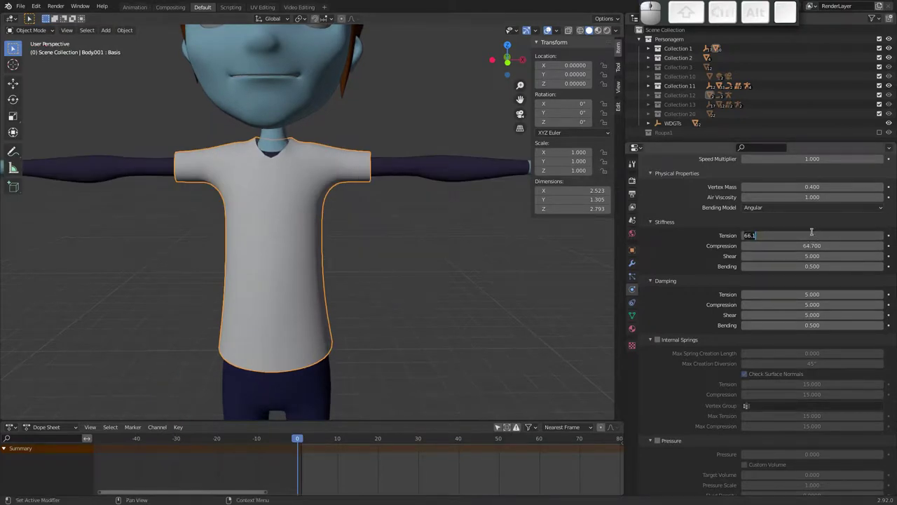
{"action": "key", "text": "5"}
{"action": "key", "text": "Tab"}
{"action": "key", "text": "5"}
{"action": "key", "text": "Return"}
{"action": "key", "text": "space"}
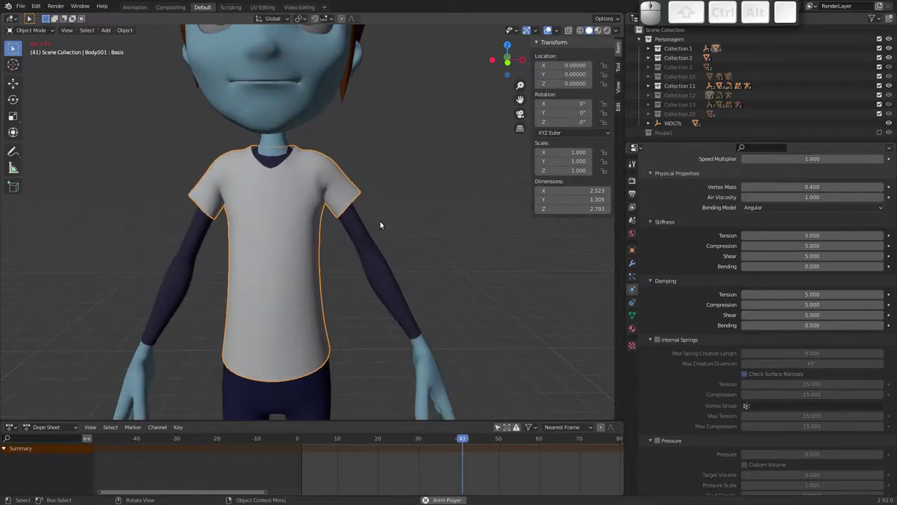
{"action": "key", "text": "Escape"}
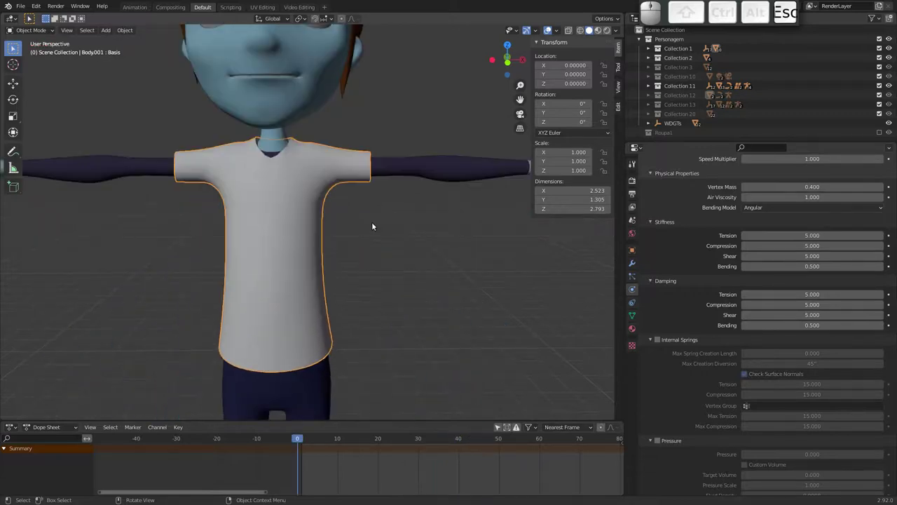
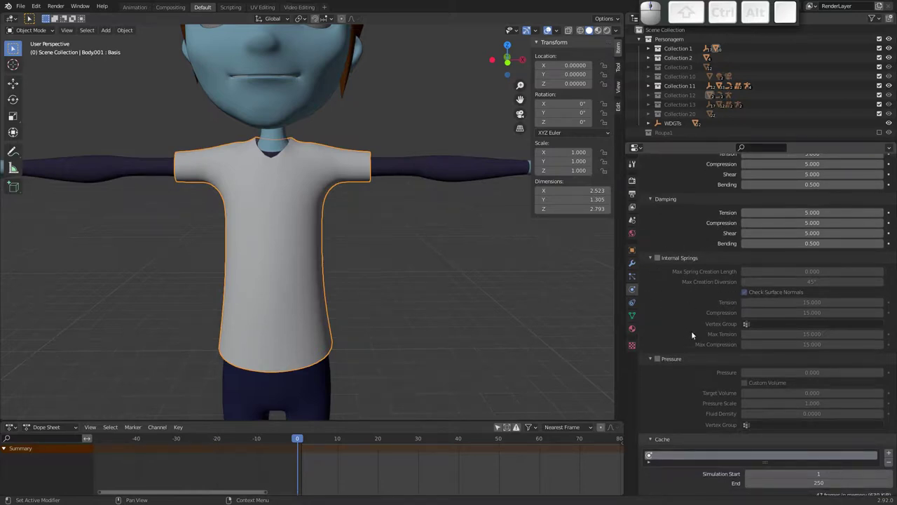
{"action": "middle_click", "coordinate": [691, 214]}
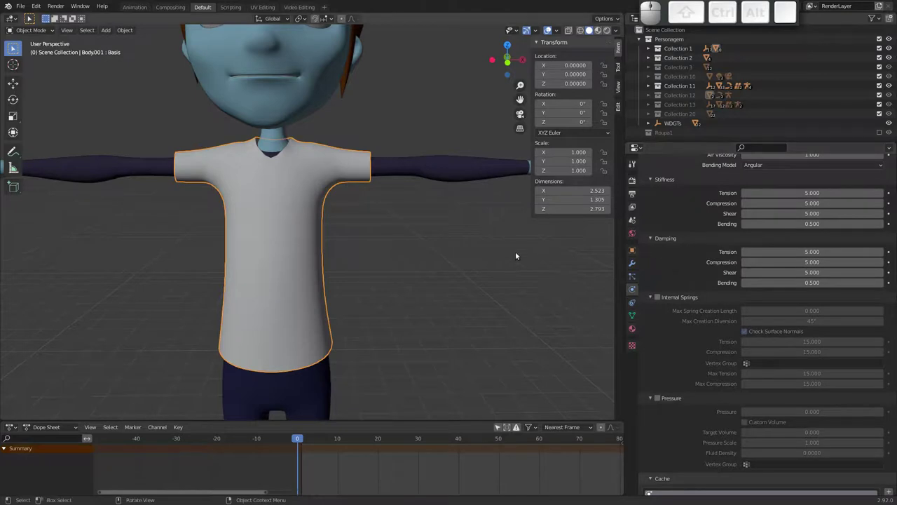
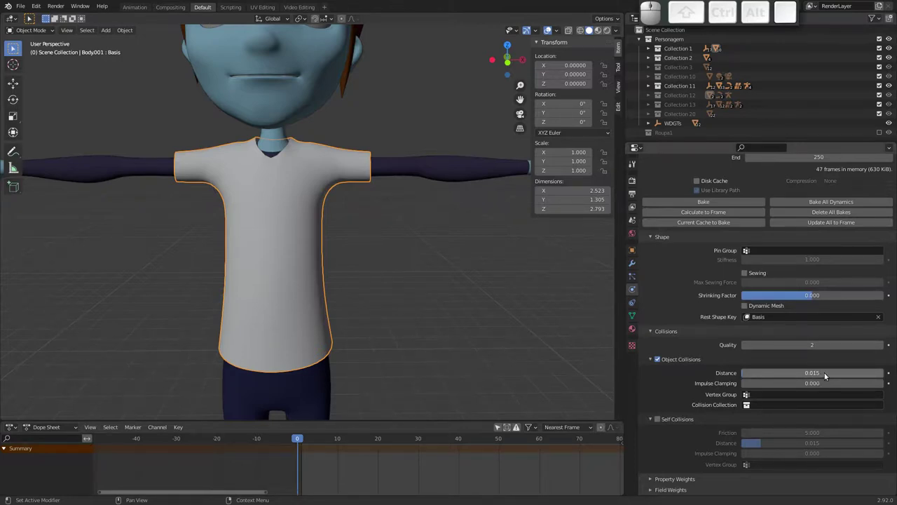
Step: Scroll the Physics panel down to the shirt's Collisions settings
{"action": "middle_click", "coordinate": [677, 403]}
Step: Enable self collisions for the shirt cloth and orbit around the character
{"action": "left_click", "coordinate": [660, 421]}
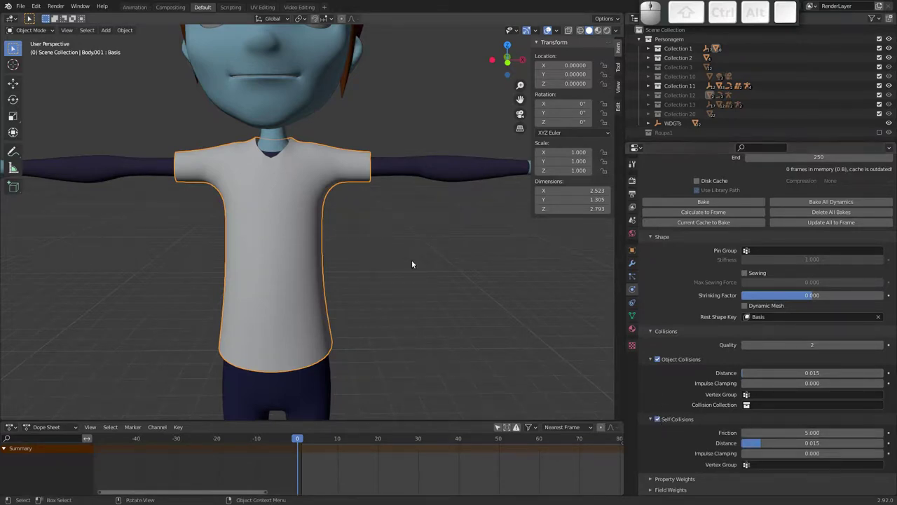
{"action": "middle_click", "coordinate": [324, 300]}
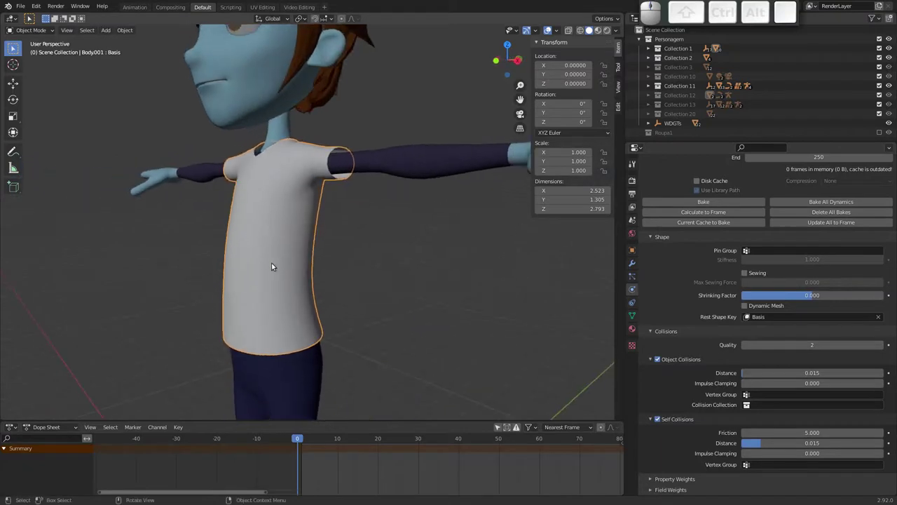
Step: Replay the shirt simulation with self collisions, then bring up the Add menu beside the character
{"action": "key", "text": "space"}
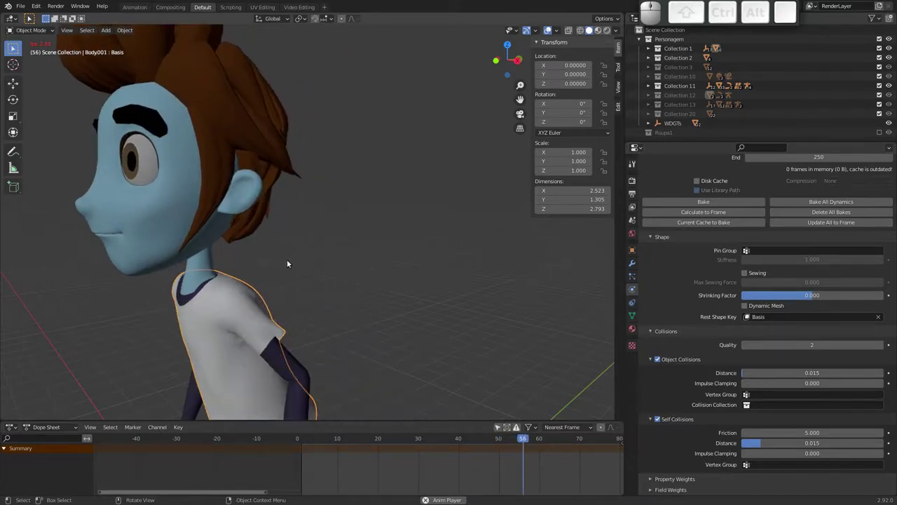
{"action": "key", "text": "Escape"}
{"action": "middle_click", "coordinate": [305, 224]}
{"action": "middle_click", "coordinate": [227, 280]}
{"action": "key", "text": "shift+a"}
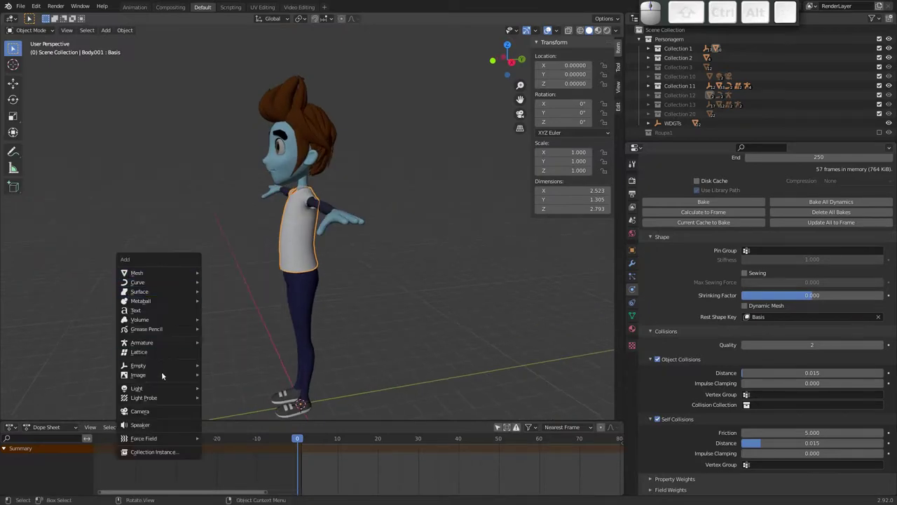
Step: Add a Wind force field pointing at the character with strength 6000 and play the simulation
{"action": "left_click", "coordinate": [152, 440]}
{"action": "left_click", "coordinate": [243, 323]}
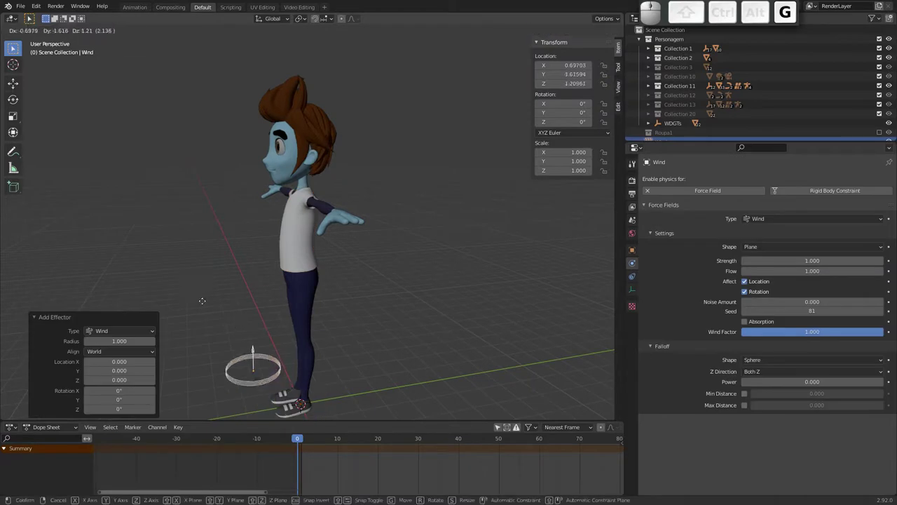
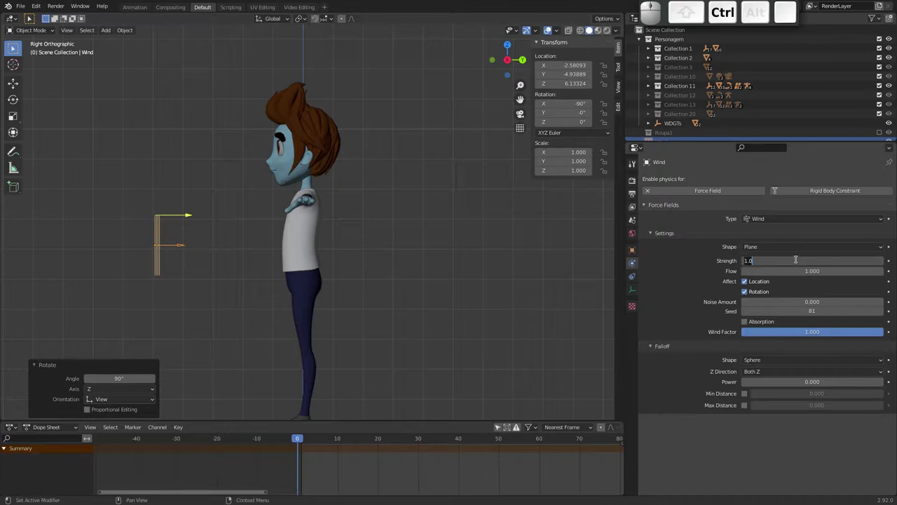
{"action": "key", "text": "6"}
{"action": "key", "text": "0"}
{"action": "key", "text": "Return"}
{"action": "key", "text": "space"}
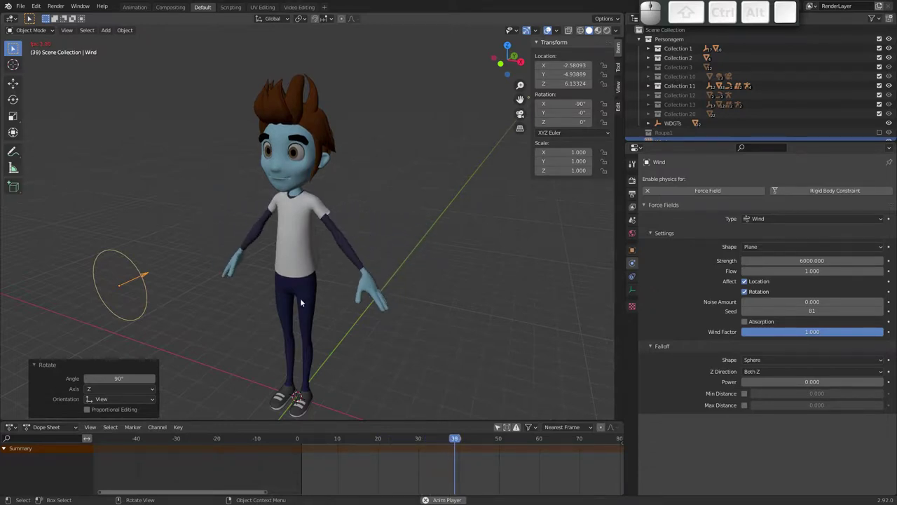
Step: Orbit the view to watch the shirt and the surrounding wind fields from the side
{"action": "left_click_drag", "start_coordinate": [331, 256], "coordinate": [242, 237]}
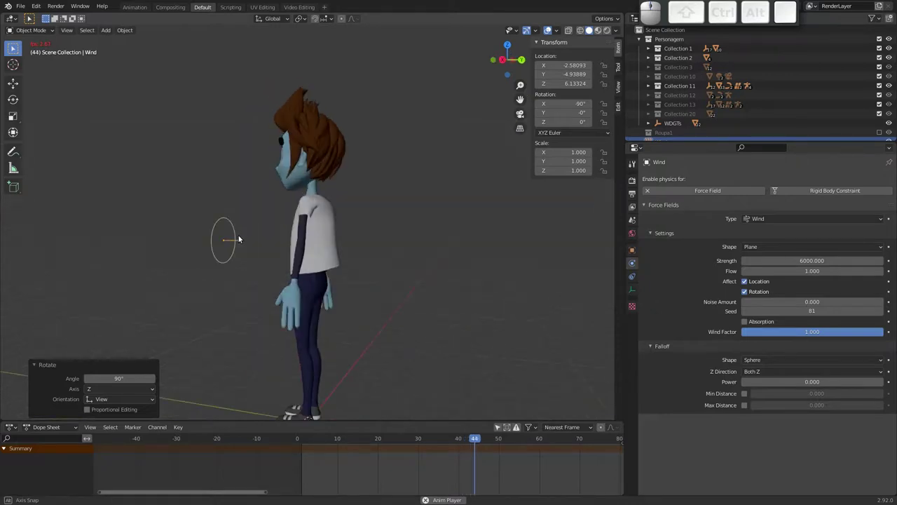
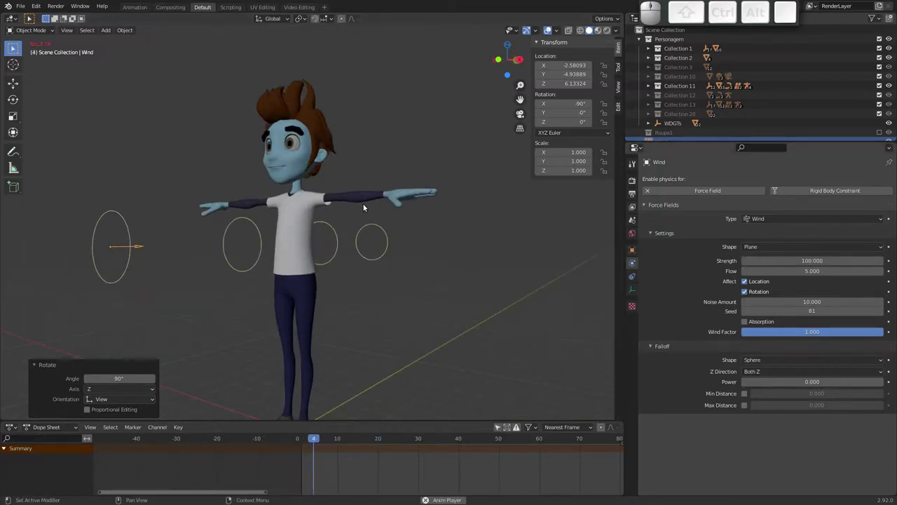
{"action": "middle_click", "coordinate": [358, 218]}
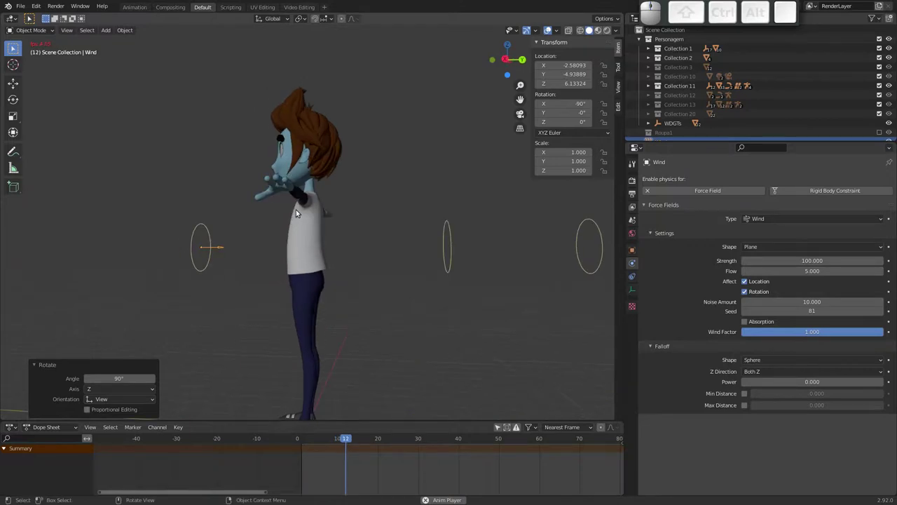
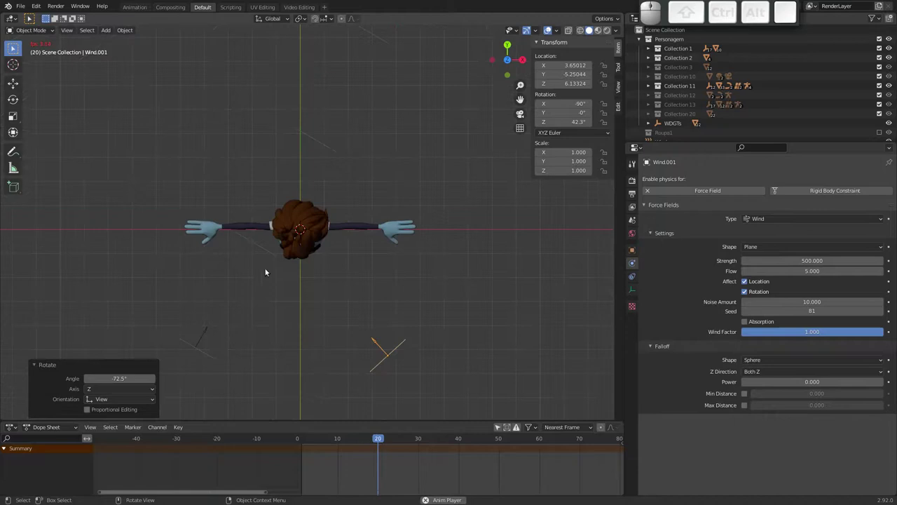
Step: Duplicate the wind into Wind.002 angled at the character with strength 300 and play the simulation
{"action": "key", "text": "shift+d"}
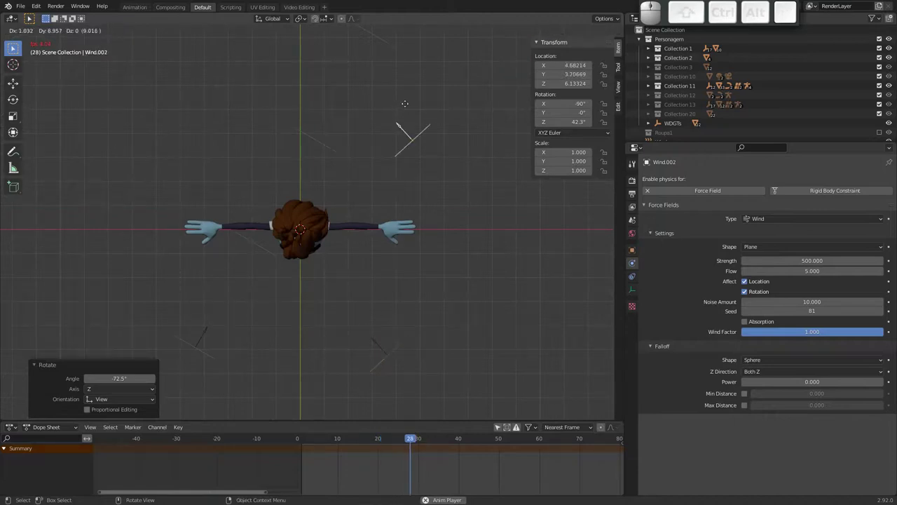
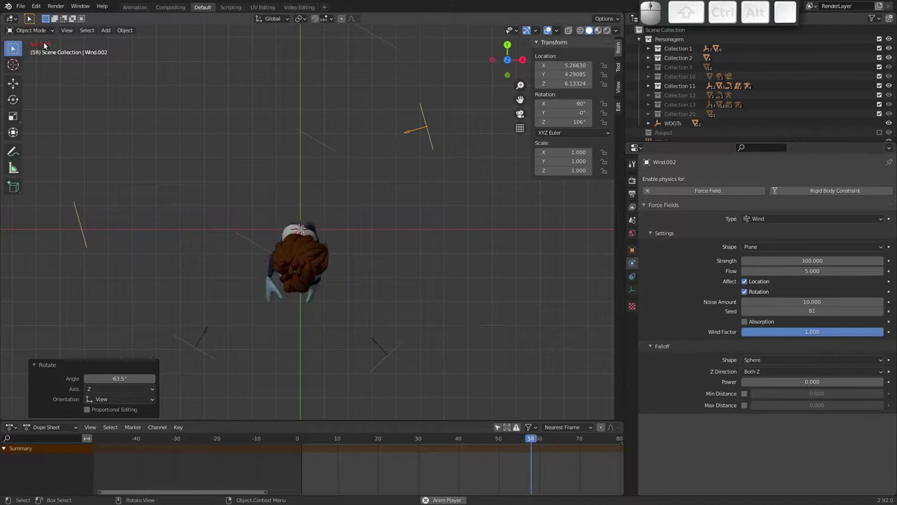
{"action": "key", "text": "Escape"}
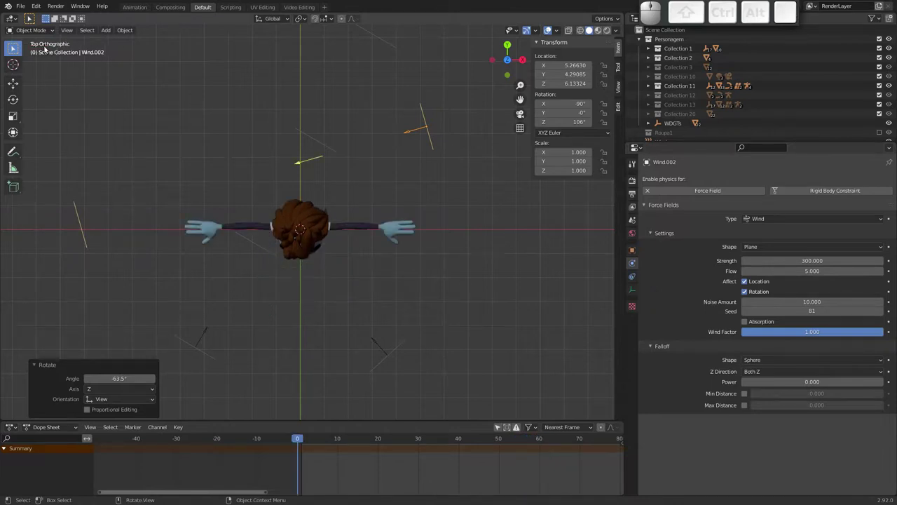
{"action": "left_click", "coordinate": [506, 71]}
{"action": "key", "text": "space"}
Step: Watch the shirt blow up close from the front, stop playback and orbit around the character
{"action": "left_click_drag", "start_coordinate": [329, 208], "coordinate": [344, 165]}
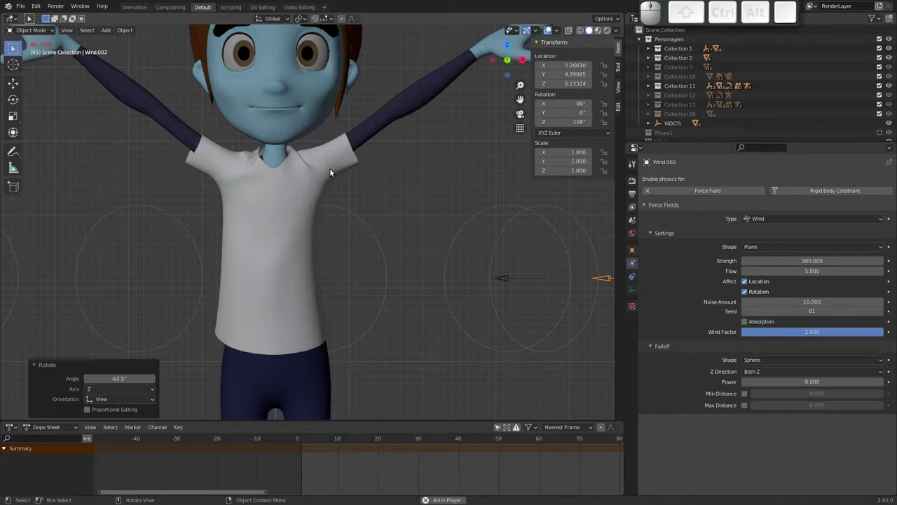
{"action": "key", "text": "Escape"}
{"action": "middle_click", "coordinate": [336, 204]}
{"action": "left_click_drag", "start_coordinate": [298, 249], "coordinate": [312, 212]}
{"action": "middle_click", "coordinate": [311, 226]}
{"action": "left_click_drag", "start_coordinate": [298, 254], "coordinate": [408, 200]}
{"action": "middle_click", "coordinate": [350, 220]}
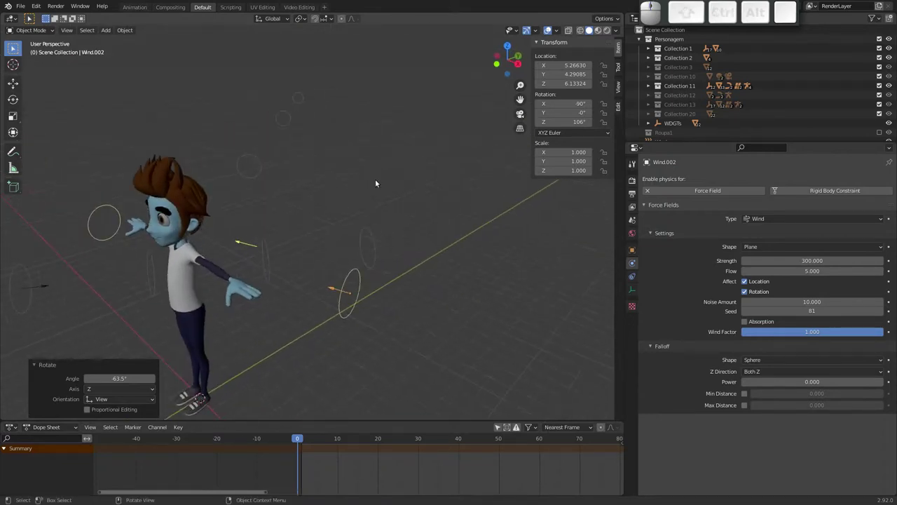
{"action": "middle_click", "coordinate": [361, 192]}
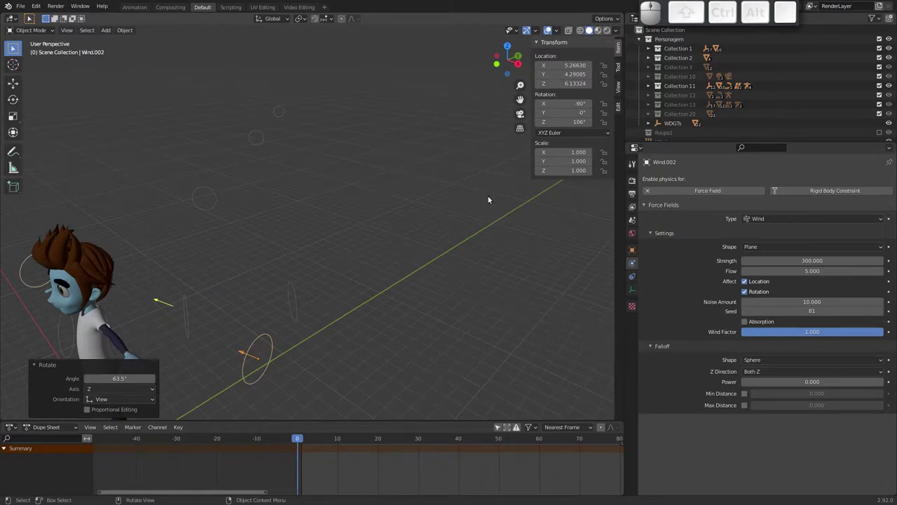
Step: Start a fresh General scene and delete its default cube
{"action": "left_click", "coordinate": [28, 11]}
{"action": "left_click", "coordinate": [34, 18]}
{"action": "left_click", "coordinate": [128, 18]}
{"action": "left_click", "coordinate": [413, 270]}
{"action": "key", "text": "x"}
{"action": "left_click", "coordinate": [374, 256]}
Step: Add a plane and rotate it 90° on X so it stands upright facing front
{"action": "key", "text": "shift+a"}
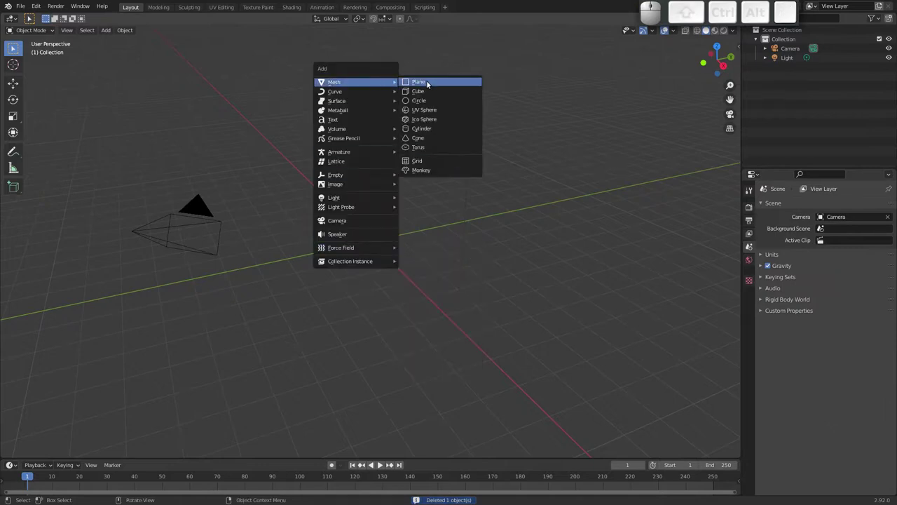
{"action": "left_click", "coordinate": [428, 84]}
{"action": "key", "text": "r"}
{"action": "key", "text": "9"}
{"action": "key", "text": "0"}
{"action": "key", "text": "x"}
{"action": "key", "text": "Return"}
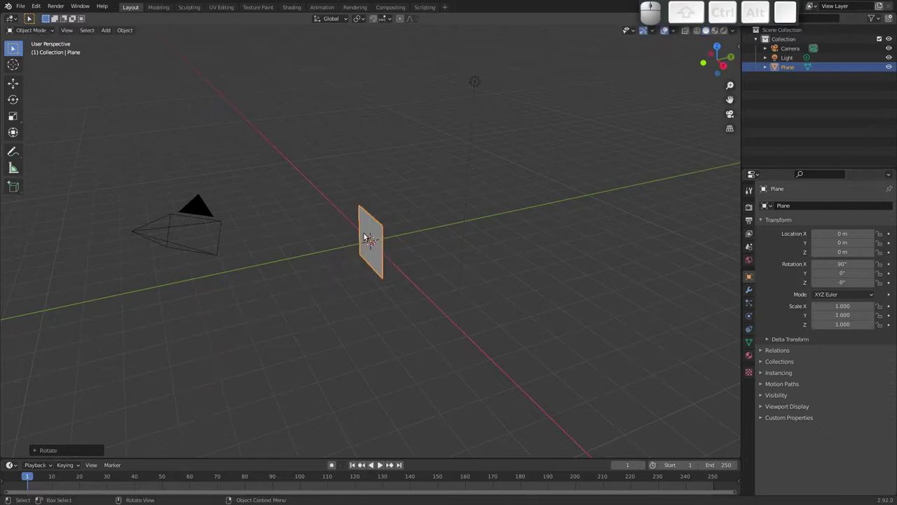
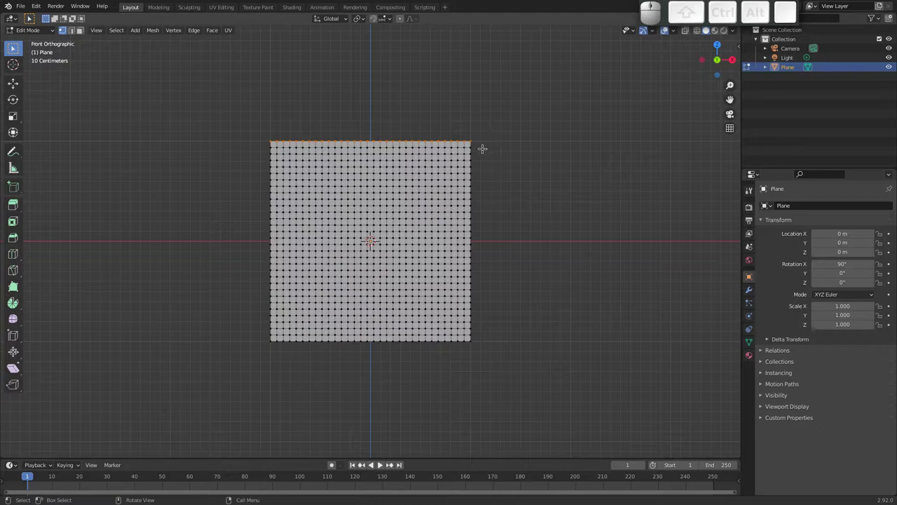
Step: With proportional editing on, scale the grid's top row along X to narrow it smoothly
{"action": "key", "text": "o"}
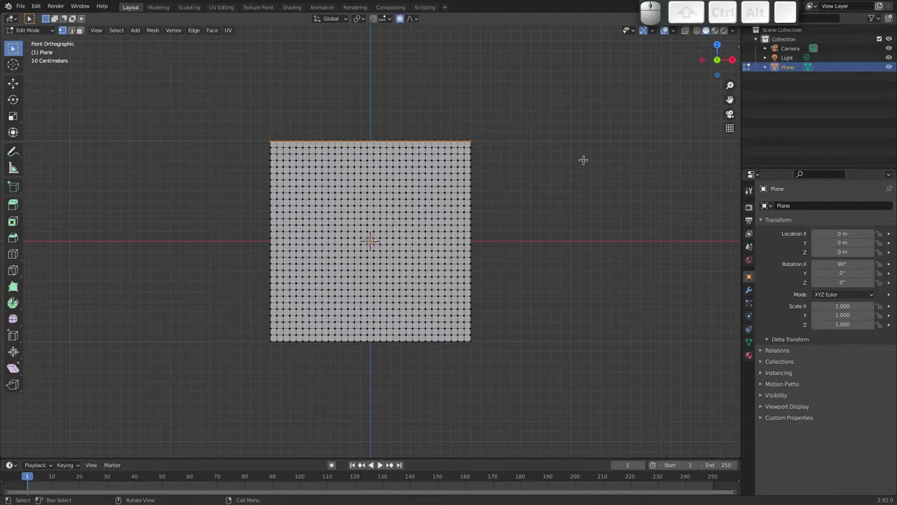
{"action": "key", "text": "s"}
{"action": "key", "text": "x"}
{"action": "scroll", "scroll_direction": "up", "scroll_amount": 3}
{"action": "scroll", "scroll_direction": "down", "scroll_amount": 3}
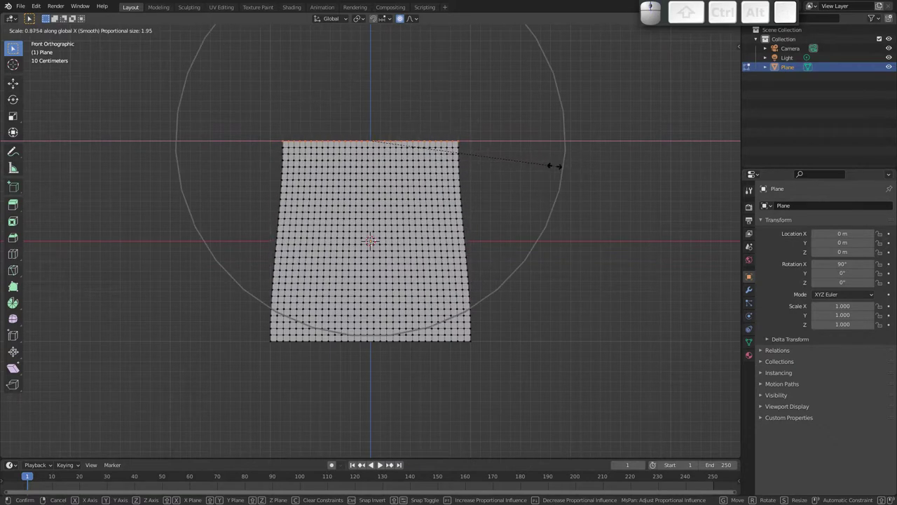
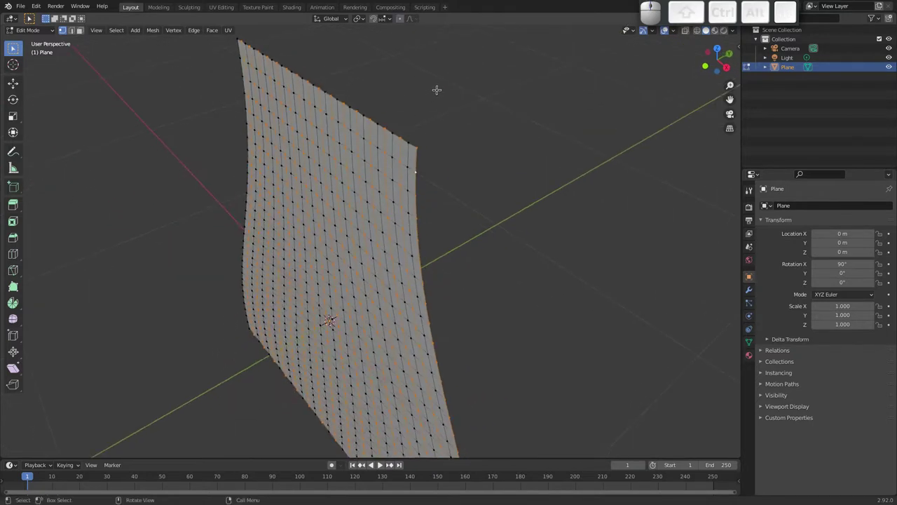
Step: Move alternating vertex columns along Y to fold the grid into curtain pleats
{"action": "key", "text": "g"}
{"action": "key", "text": "y"}
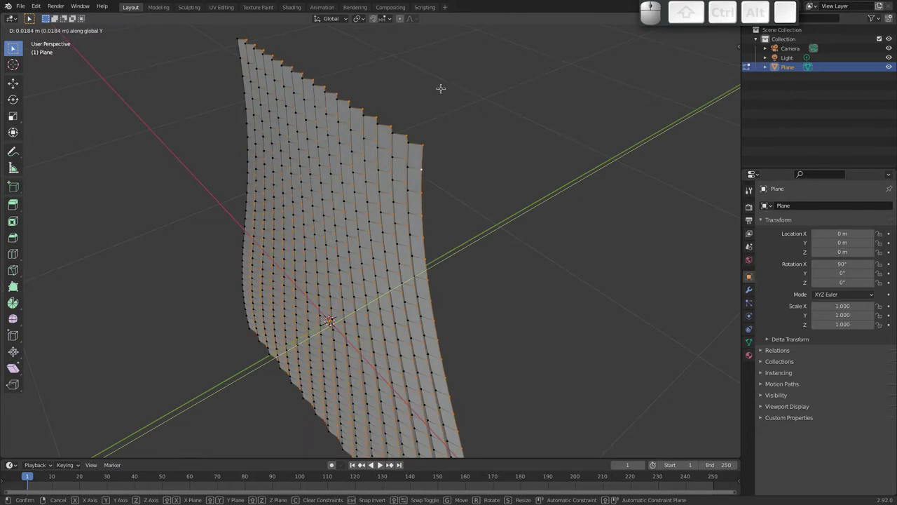
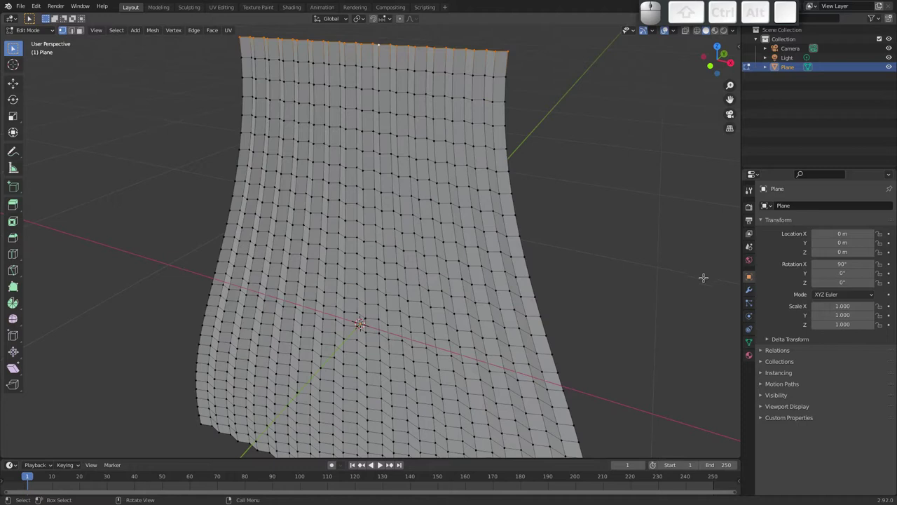
Step: Assign the top-edge vertices to a new vertex group, return to Object Mode and bring up Apply transforms
{"action": "left_click", "coordinate": [753, 340]}
{"action": "left_click", "coordinate": [889, 235]}
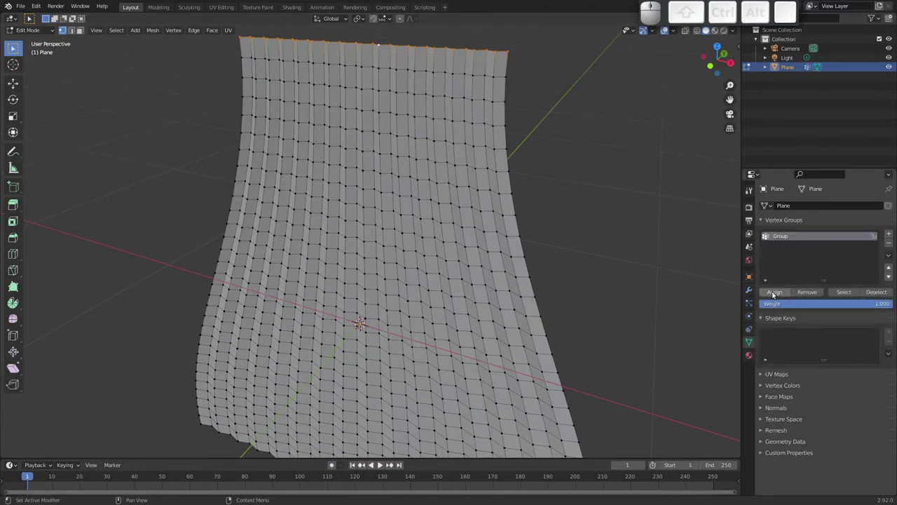
{"action": "left_click", "coordinate": [780, 293]}
{"action": "middle_click", "coordinate": [427, 153]}
{"action": "key", "text": "ctrl+Tab"}
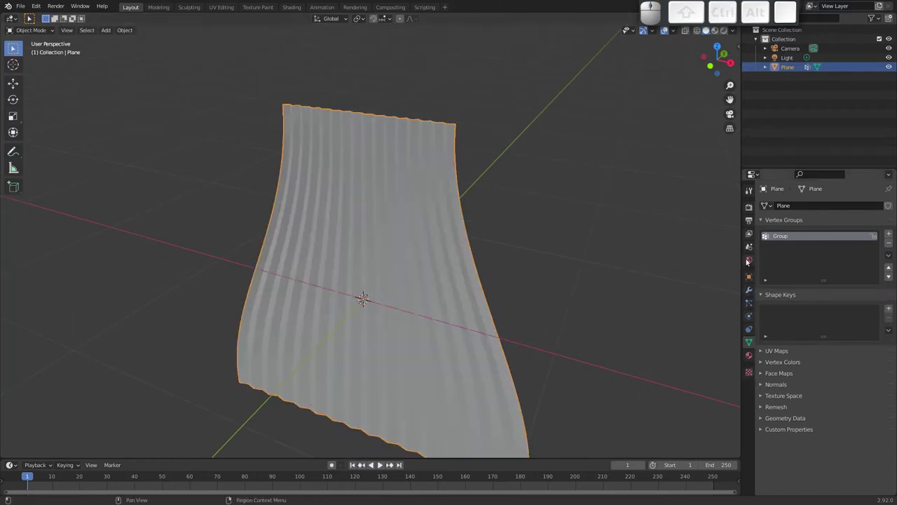
{"action": "key", "text": "ctrl+a"}
Step: Apply the plane's rotation, add Cloth physics pinned to the vertex group with self collisions enabled
{"action": "left_click", "coordinate": [531, 272]}
{"action": "left_click", "coordinate": [750, 315]}
{"action": "left_click", "coordinate": [800, 239]}
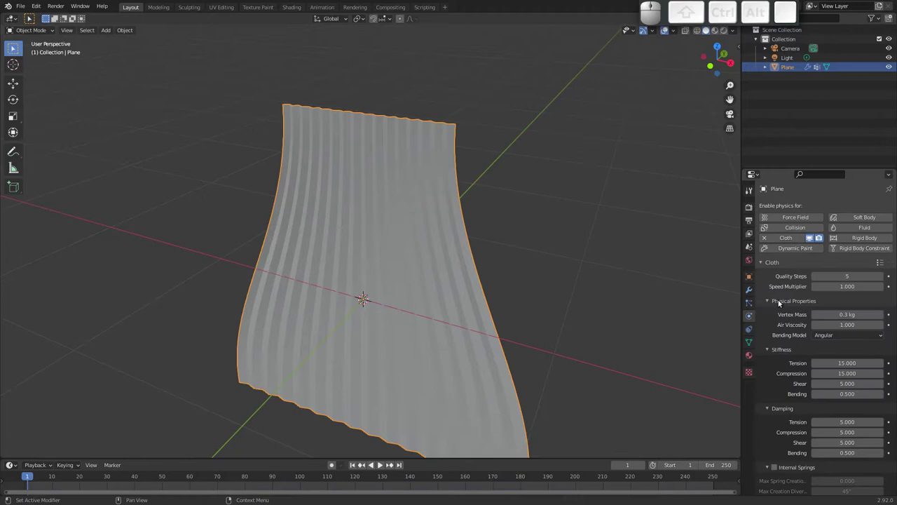
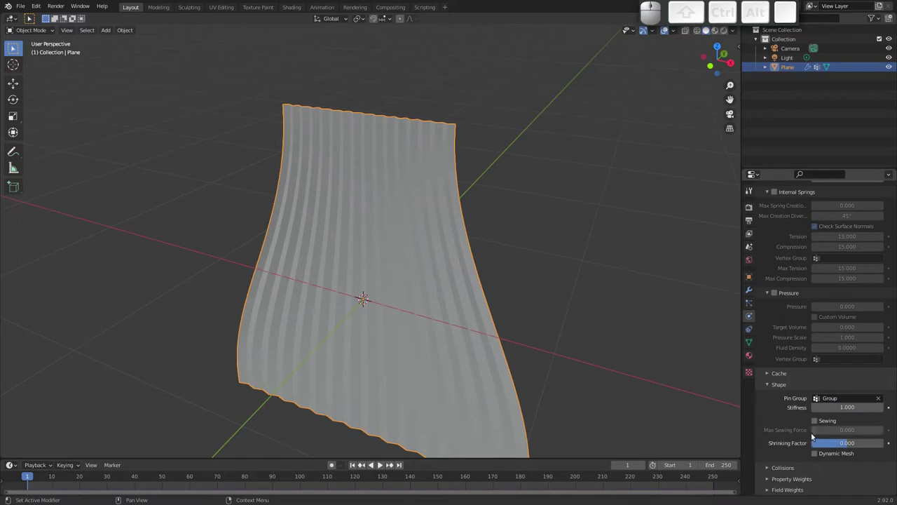
{"action": "left_click", "coordinate": [769, 469]}
{"action": "middle_click", "coordinate": [778, 425]}
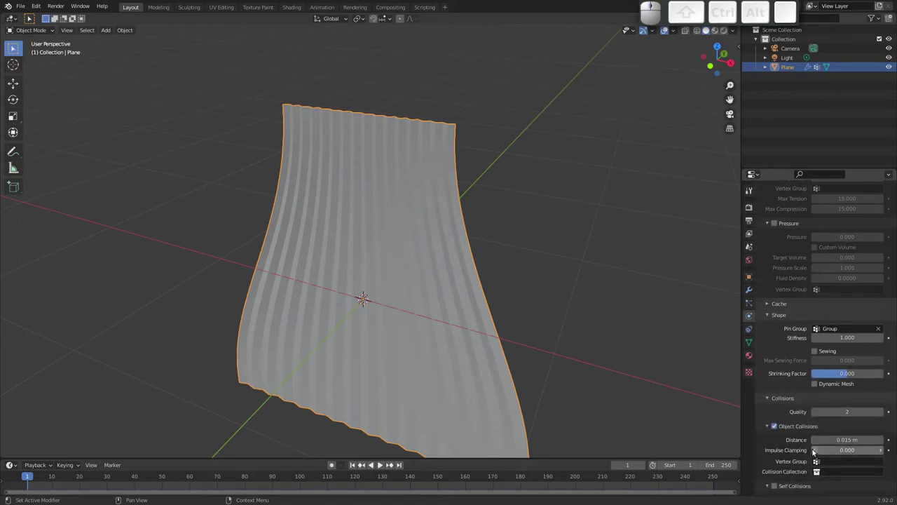
{"action": "left_click", "coordinate": [776, 485]}
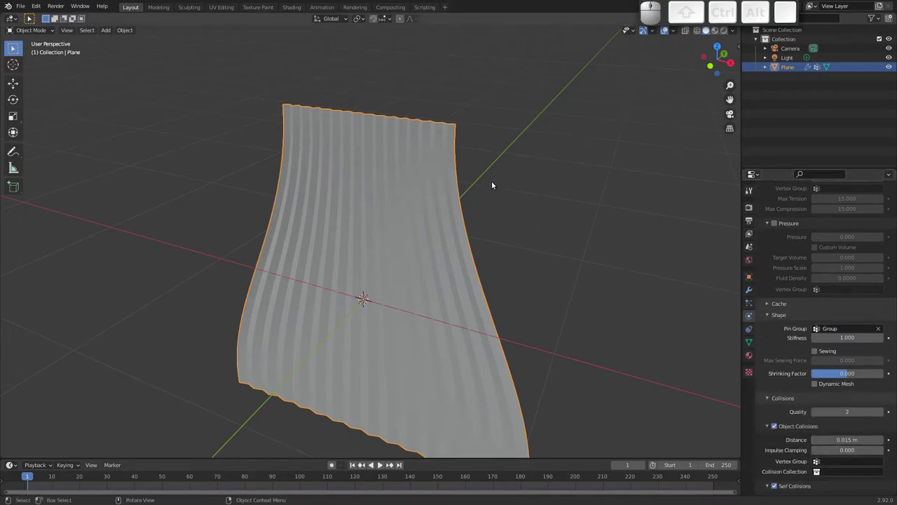
Step: Play the simulation to watch the curtain drape in pleats, then stop back at frame 1
{"action": "left_click_drag", "start_coordinate": [481, 194], "coordinate": [389, 157]}
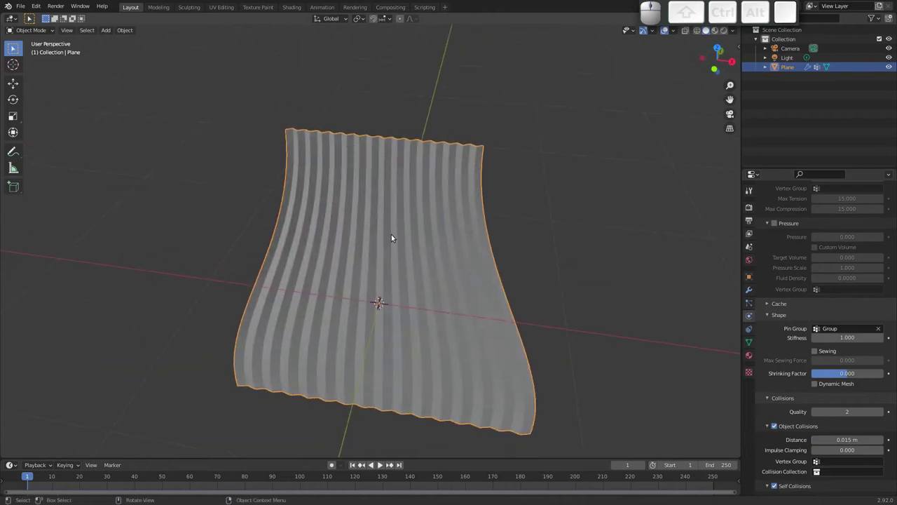
{"action": "left_click_drag", "start_coordinate": [384, 153], "coordinate": [403, 160]}
{"action": "key", "text": "space"}
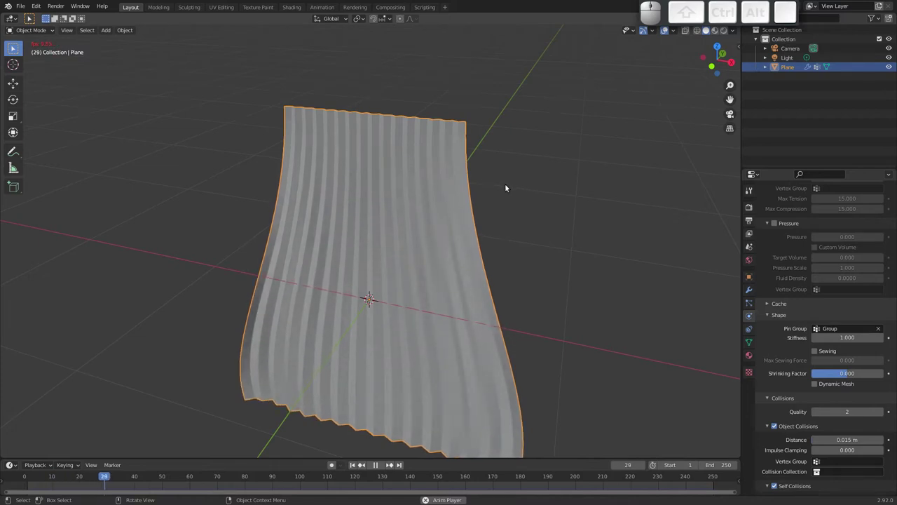
{"action": "middle_click", "coordinate": [488, 197]}
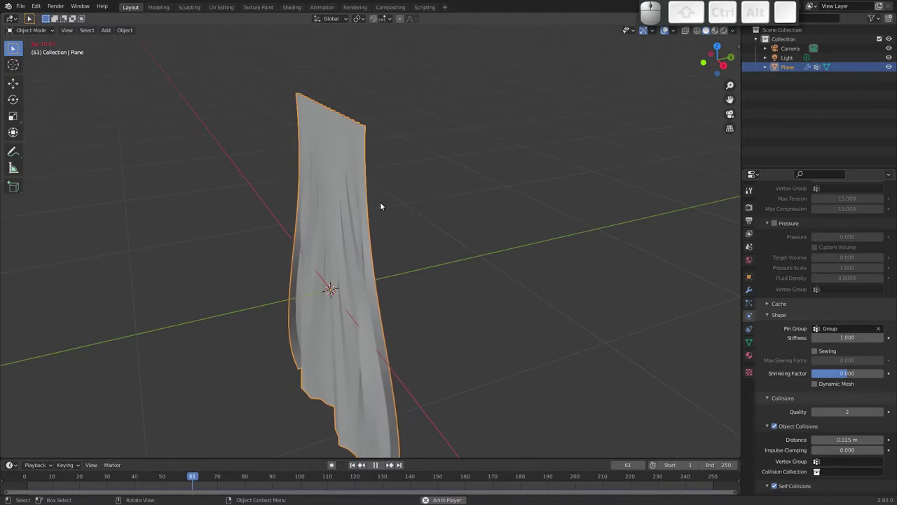
{"action": "middle_click", "coordinate": [337, 223]}
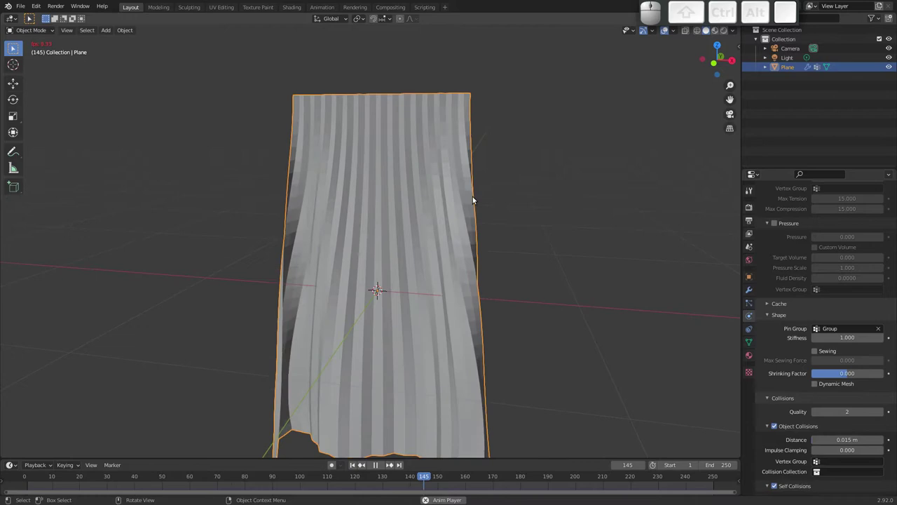
{"action": "key", "text": "Escape"}
{"action": "right_click", "coordinate": [406, 221]}
{"action": "left_click", "coordinate": [395, 220]}
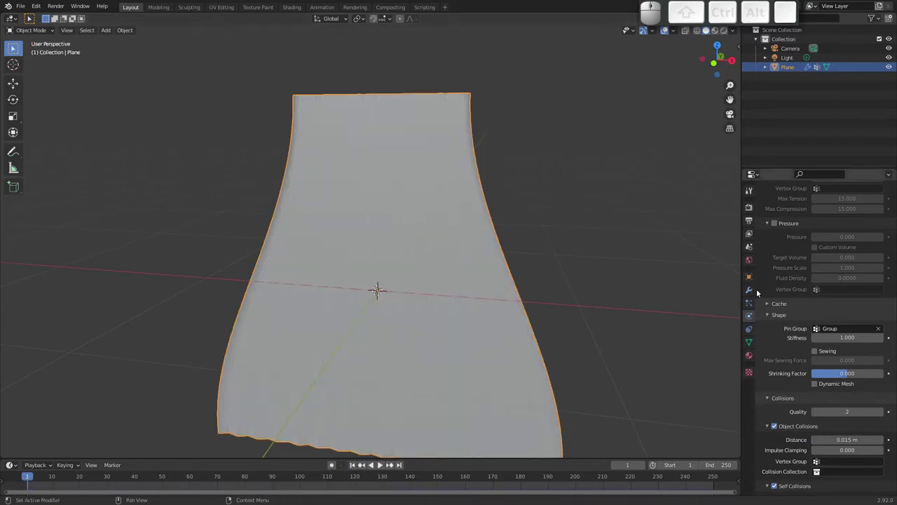
Step: Add a Subdivision Surface modifier to the curtain and play the simulation to frame 87
{"action": "left_click", "coordinate": [752, 288]}
{"action": "left_click", "coordinate": [802, 210]}
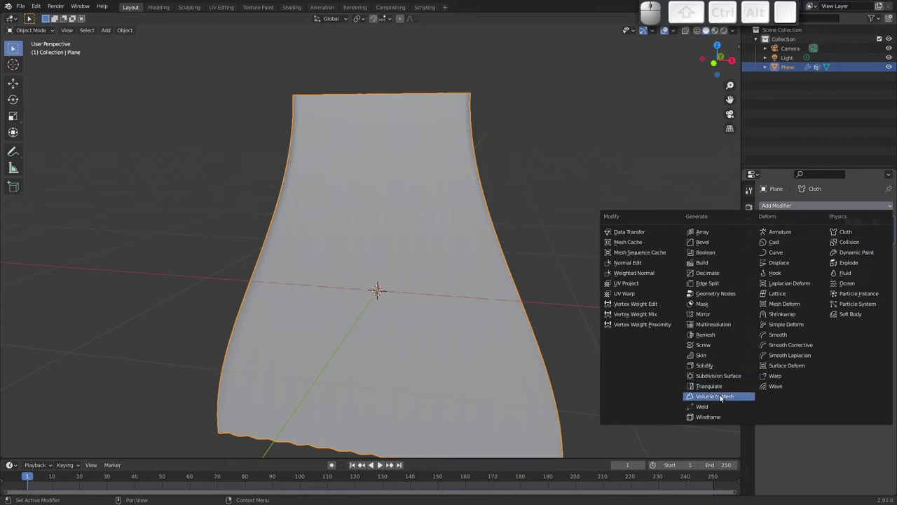
{"action": "left_click", "coordinate": [725, 375]}
{"action": "key", "text": "space"}
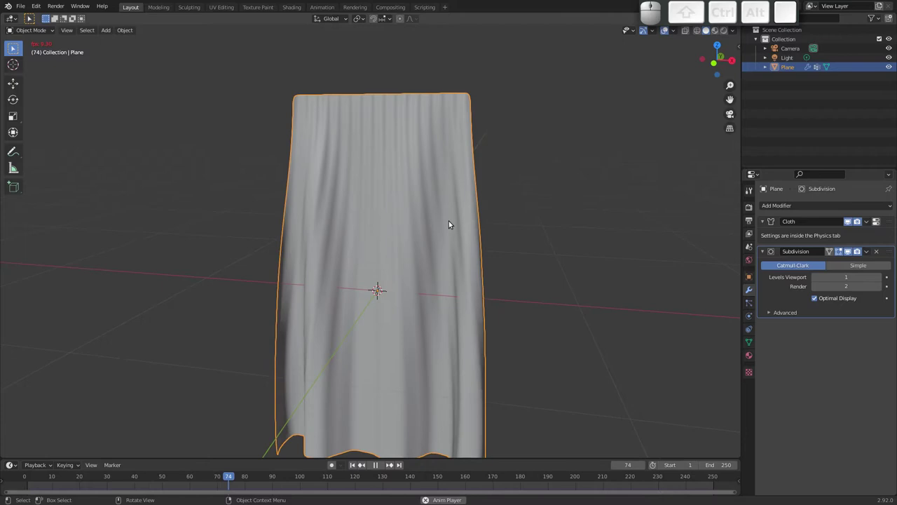
{"action": "key", "text": "space"}
{"action": "left_click_drag", "start_coordinate": [370, 278], "coordinate": [481, 249]}
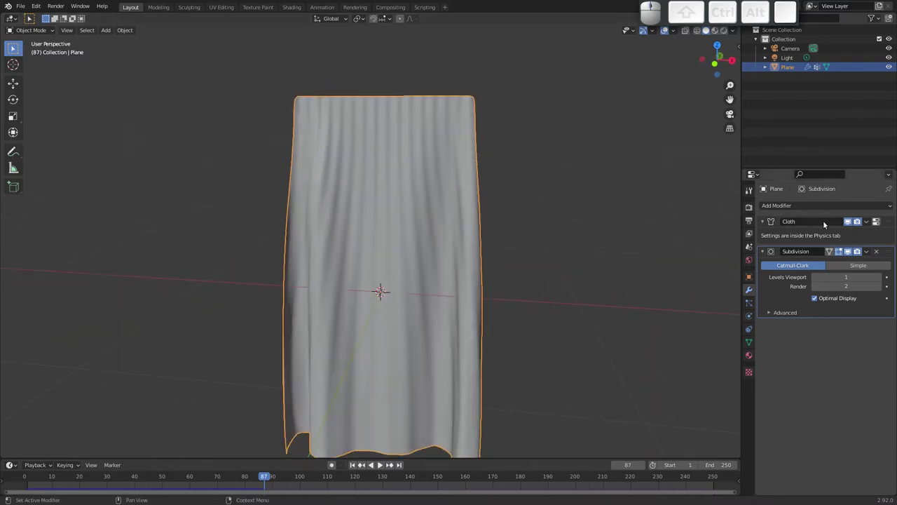
Step: Apply the Cloth modifier to bake the draped shape into the mesh
{"action": "left_click", "coordinate": [854, 234]}
{"action": "left_click", "coordinate": [868, 224]}
{"action": "left_click", "coordinate": [851, 234]}
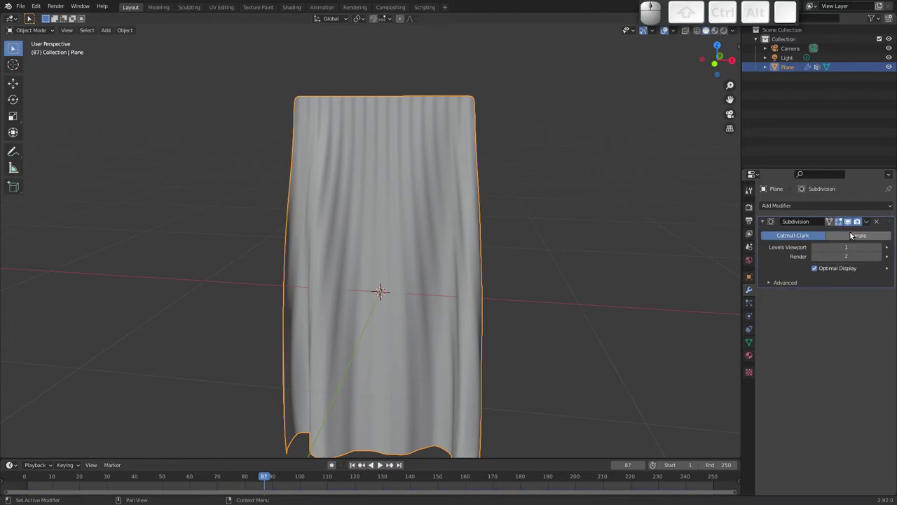
Step: Show the Physics settings confirming no cloth remains, orbiting to inspect the draped curtain
{"action": "left_click", "coordinate": [753, 315]}
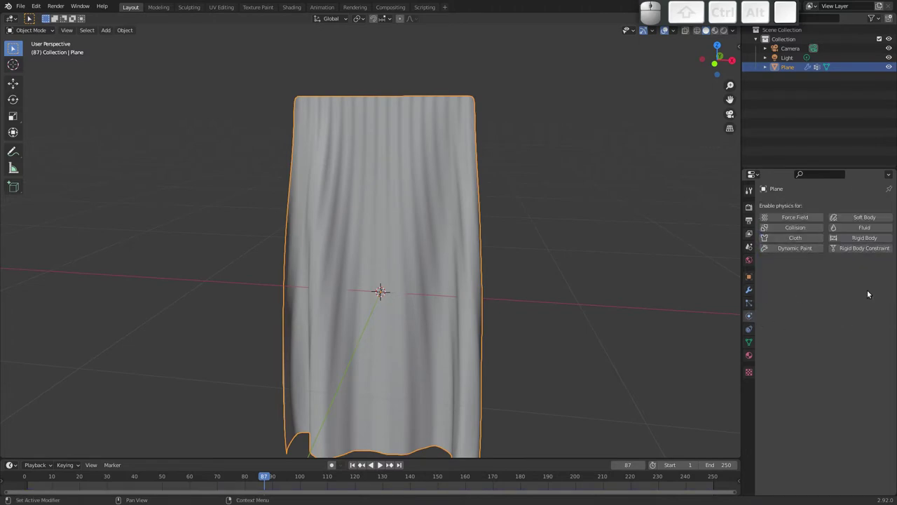
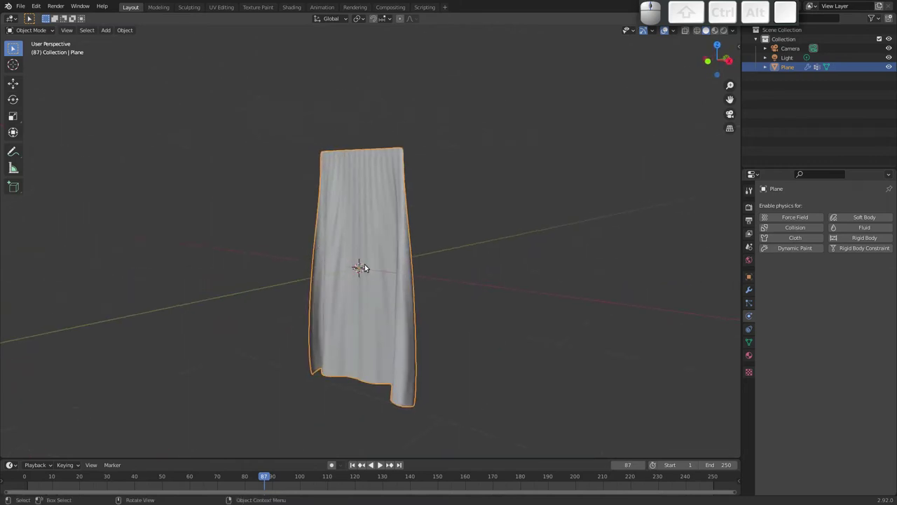
{"action": "middle_click", "coordinate": [365, 218]}
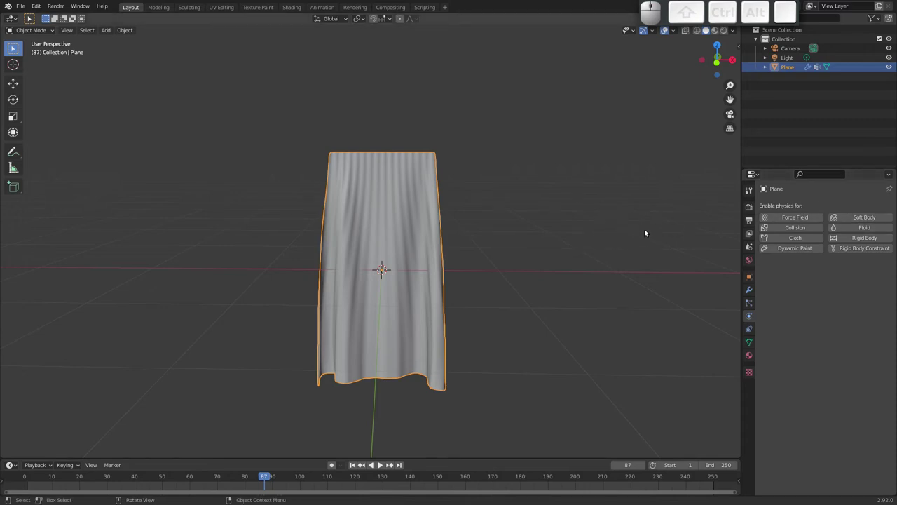
{"action": "left_click_drag", "start_coordinate": [505, 237], "coordinate": [399, 265]}
{"action": "middle_click", "coordinate": [403, 252]}
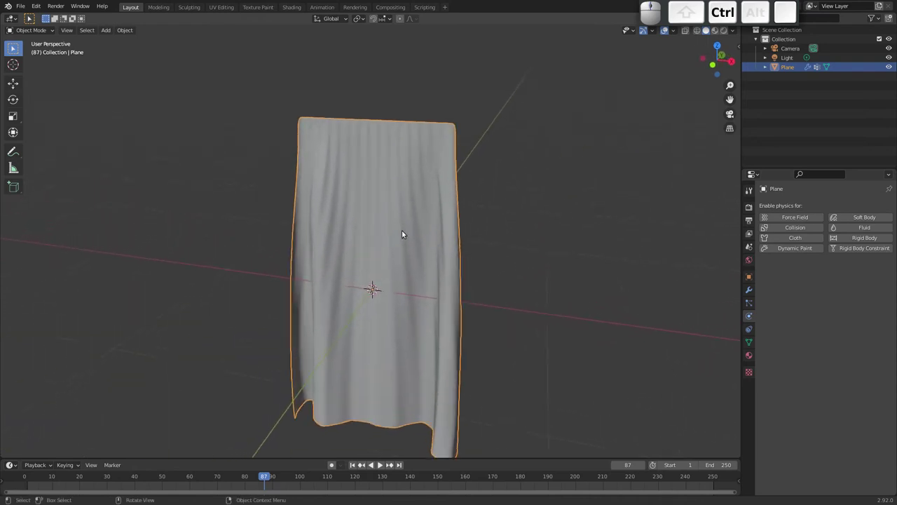